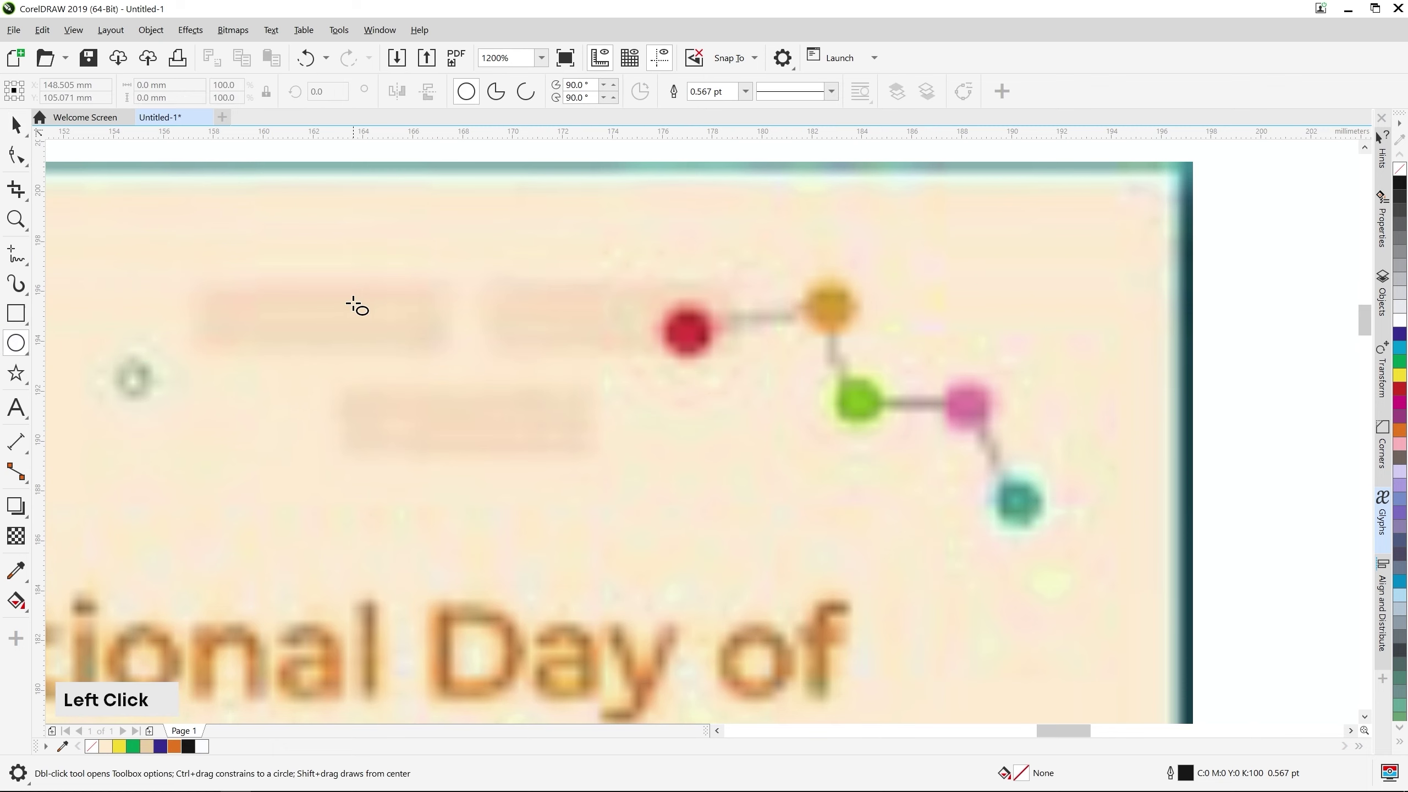
Constrain the first traced atom to a perfect circle over the reference molecule
key(ctrl+l)
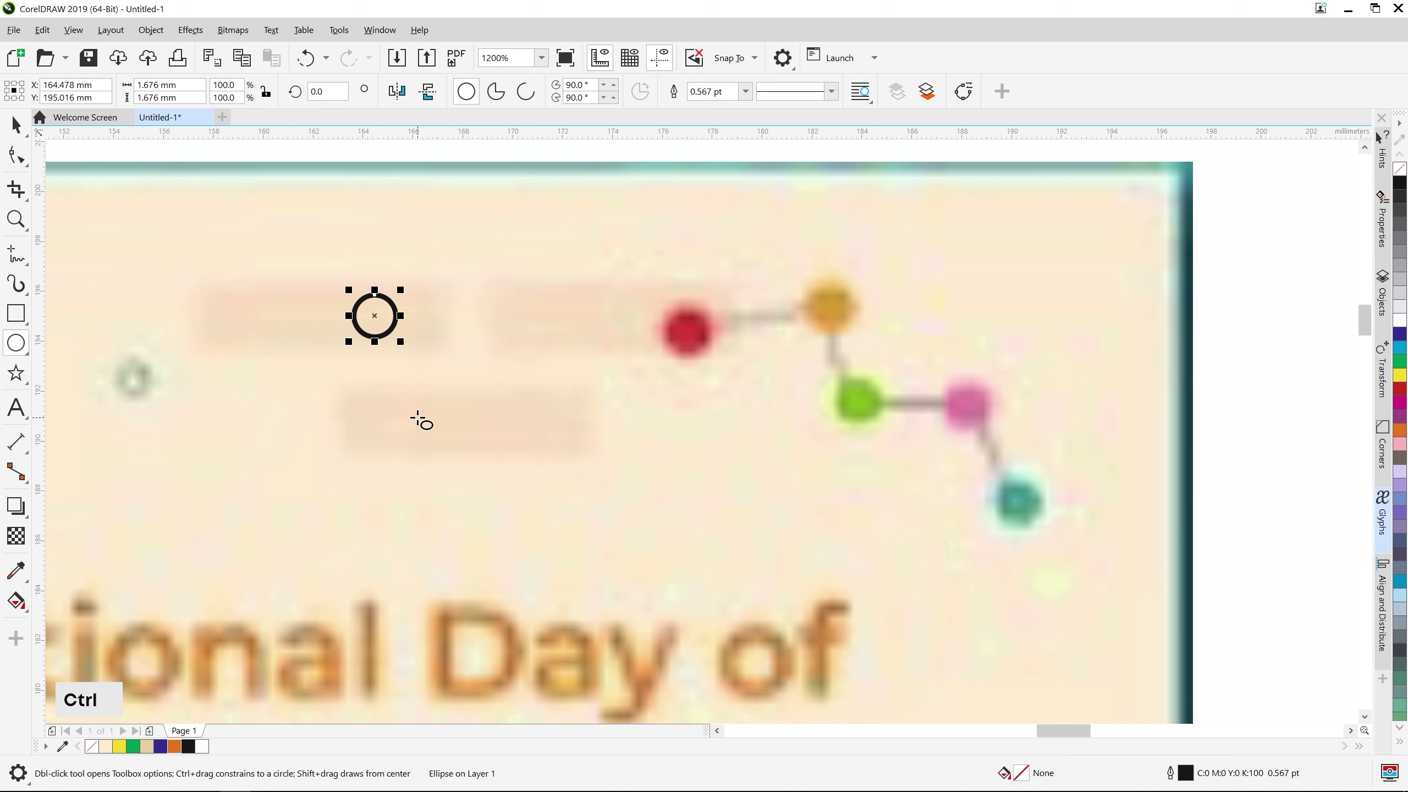
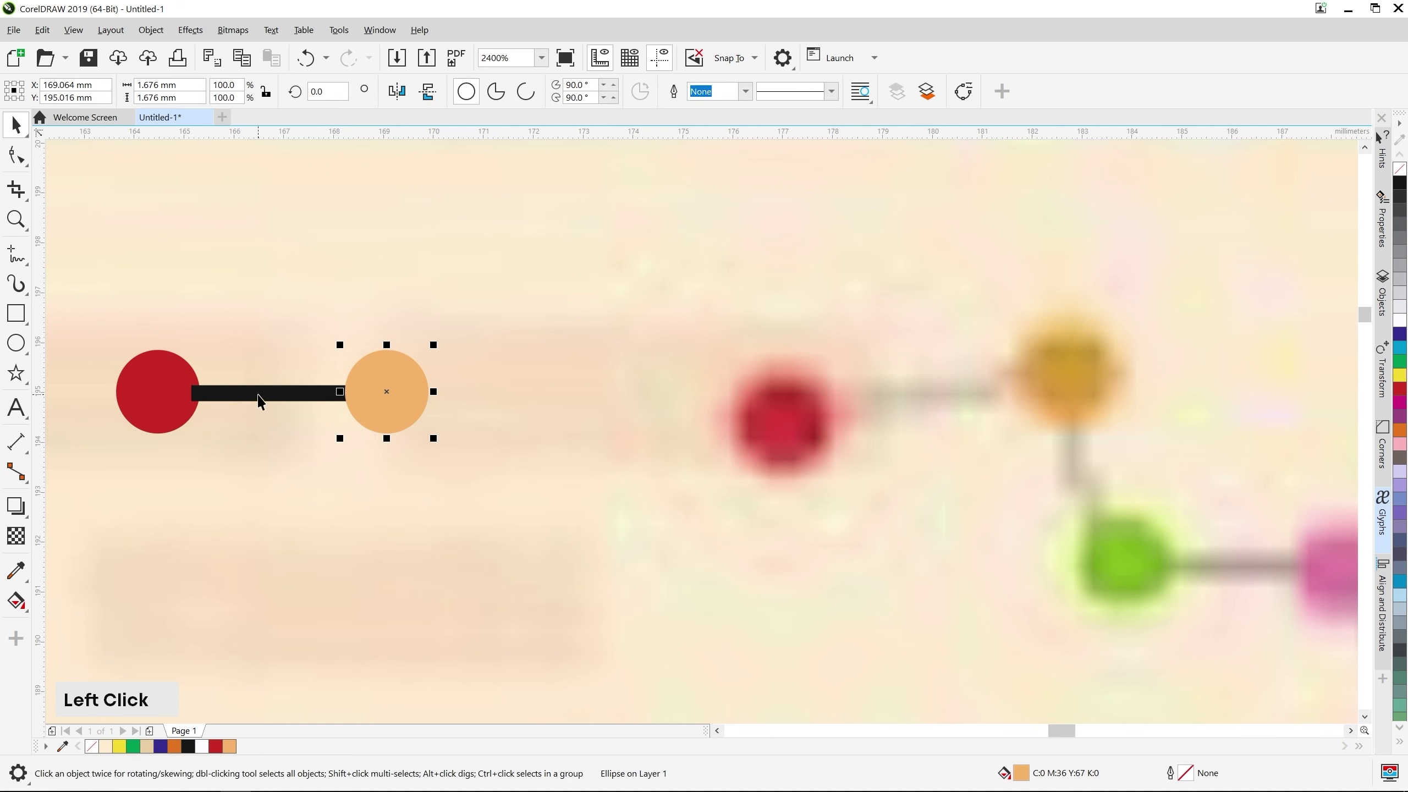
Copy the black bar and select it to rotate downward from the orange dot
right_click(475, 463)
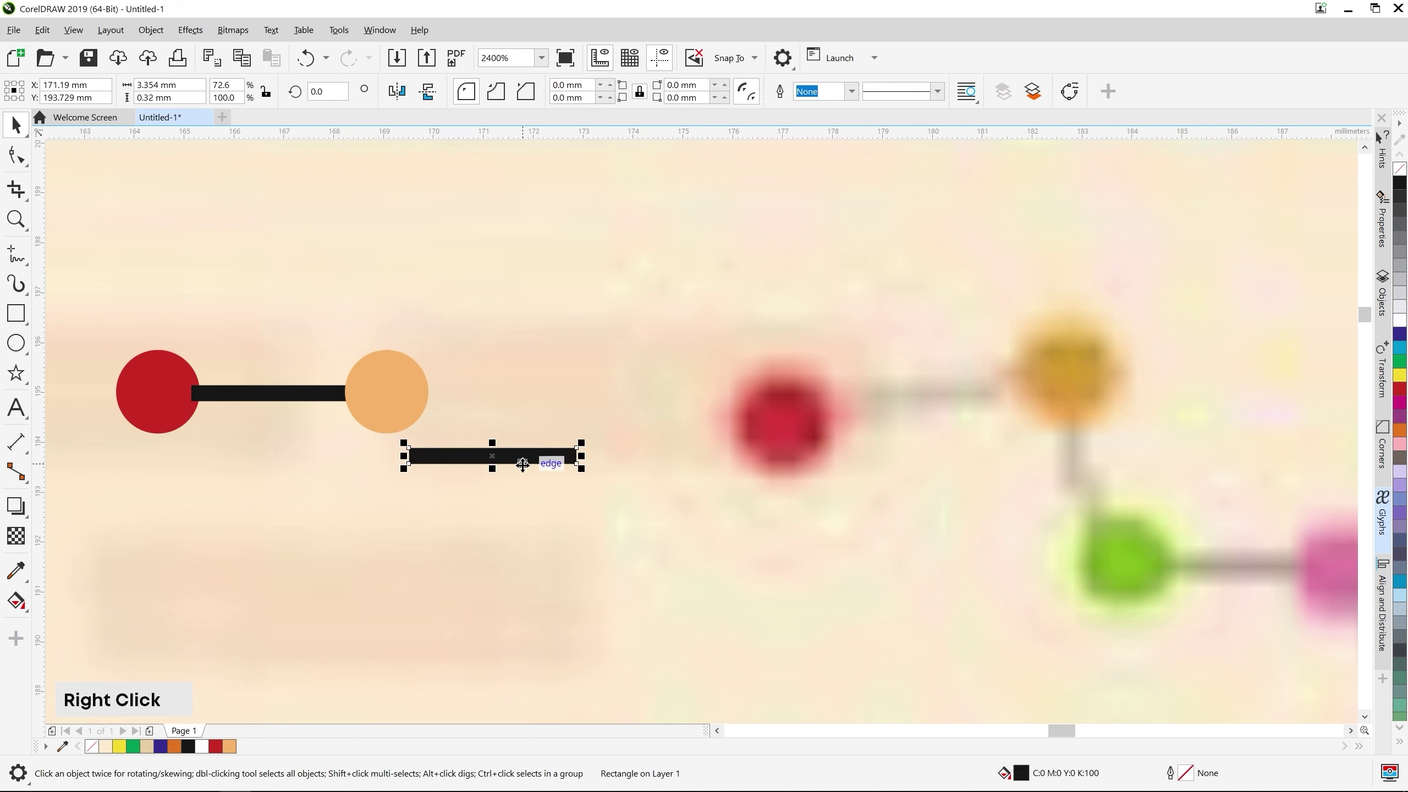
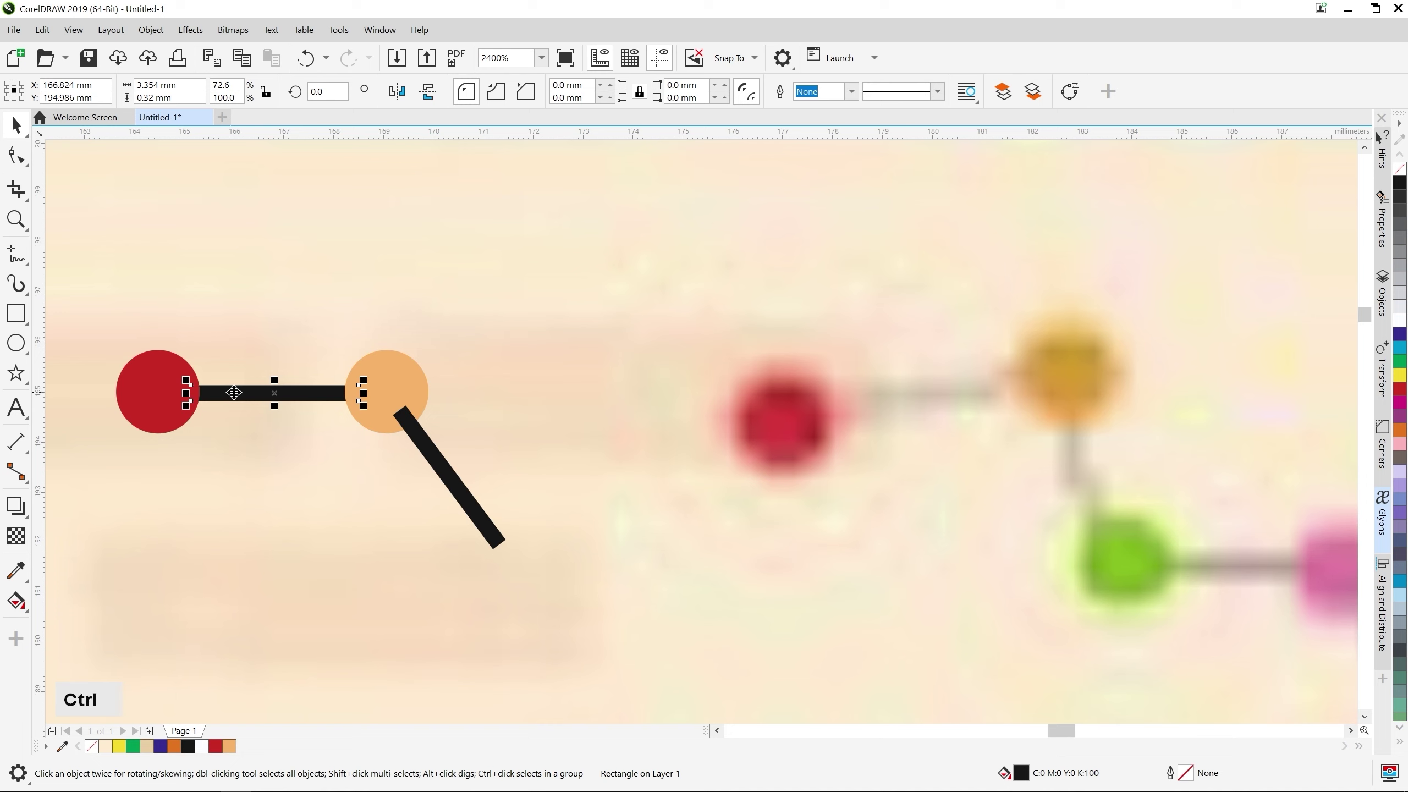
click(444, 455)
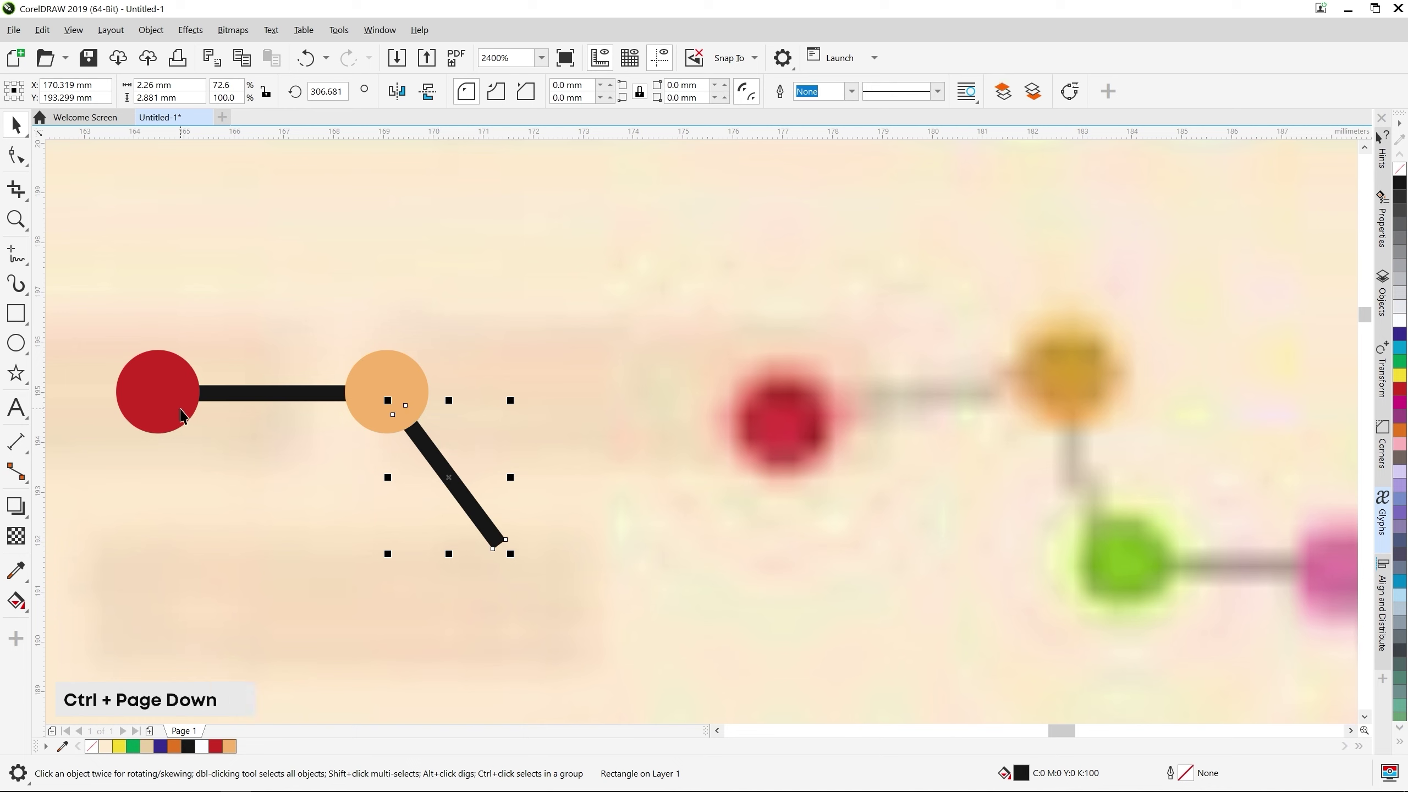
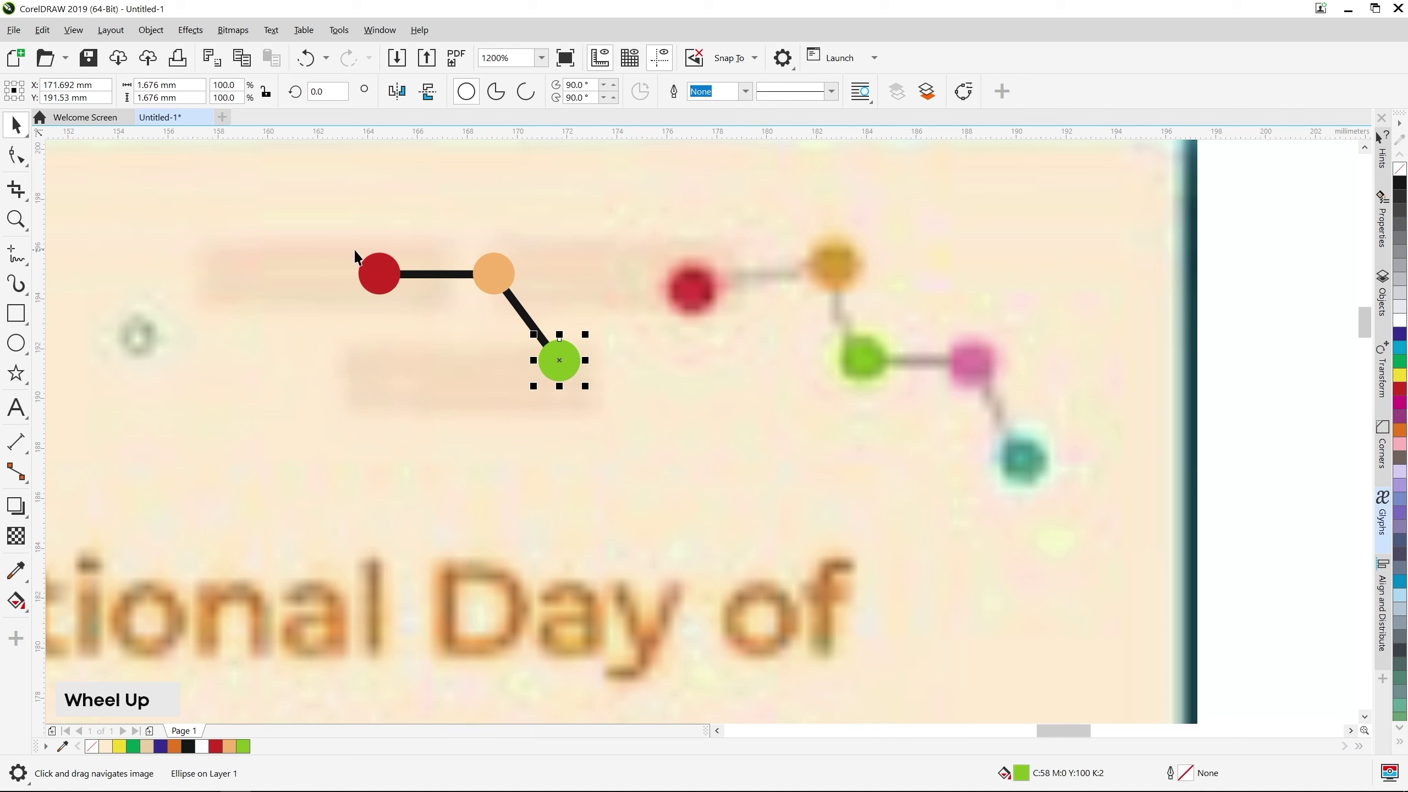
Copy the bar-and-dot pair to extend the chain and recolour the new end dot pink
click(437, 277)
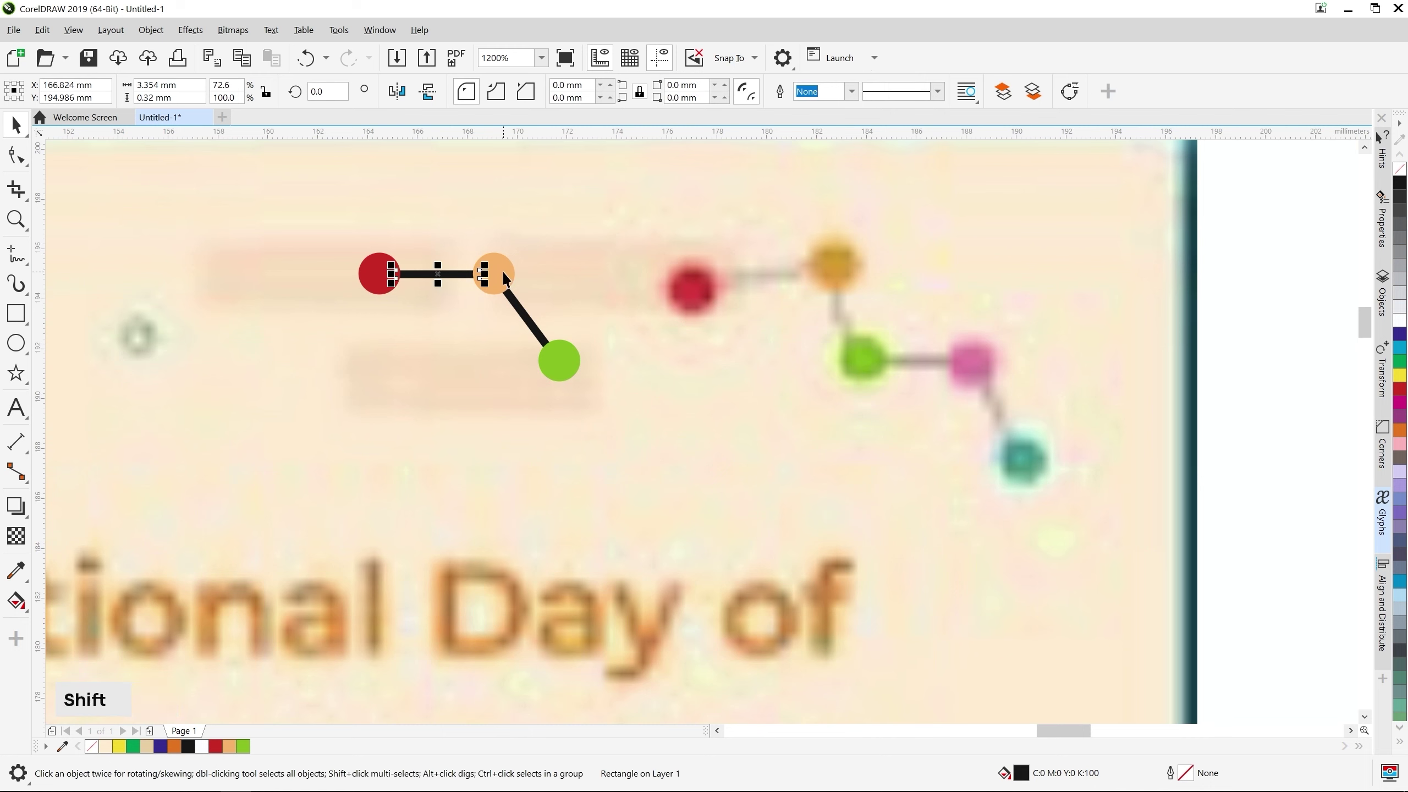
click(507, 277)
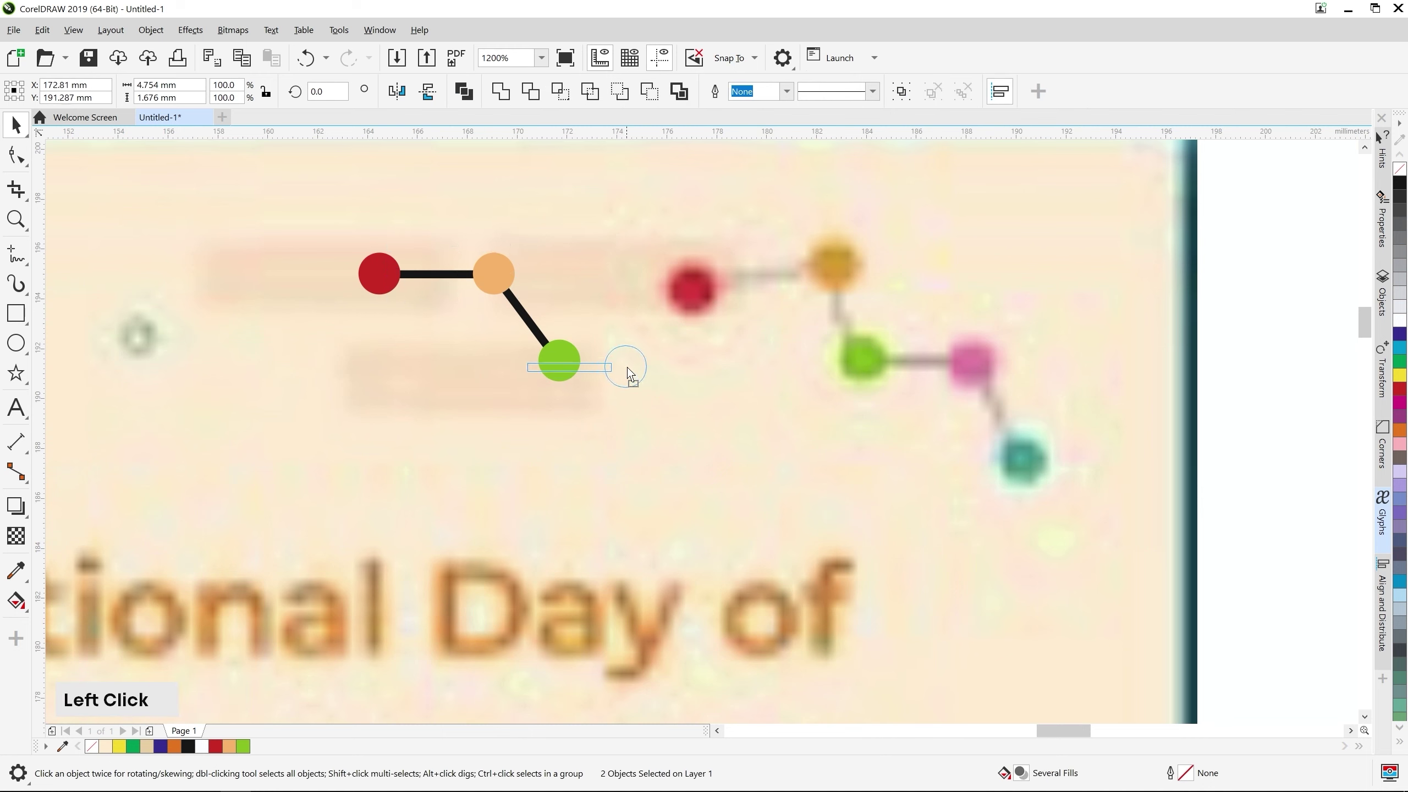
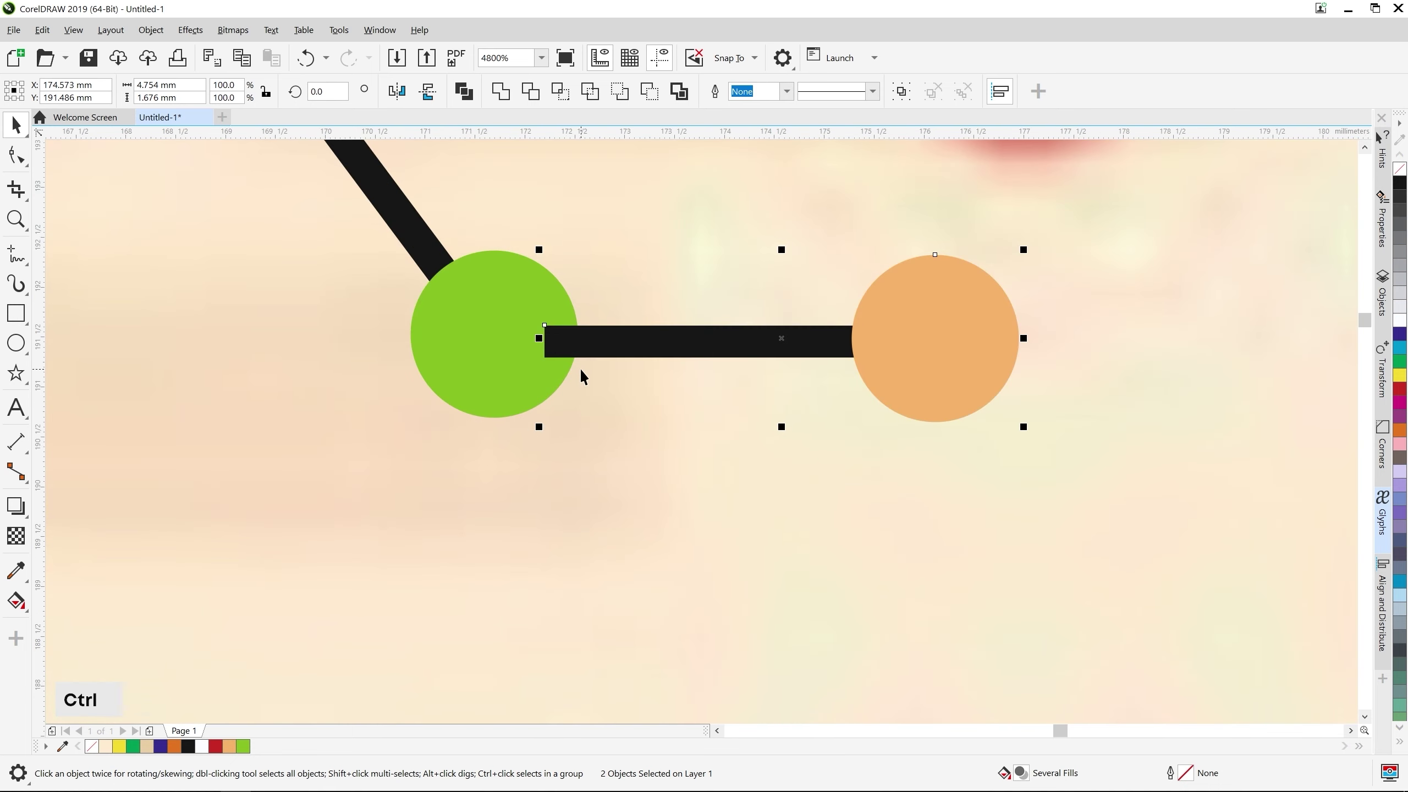
scroll(down, 3)
middle_click(932, 481)
click(732, 438)
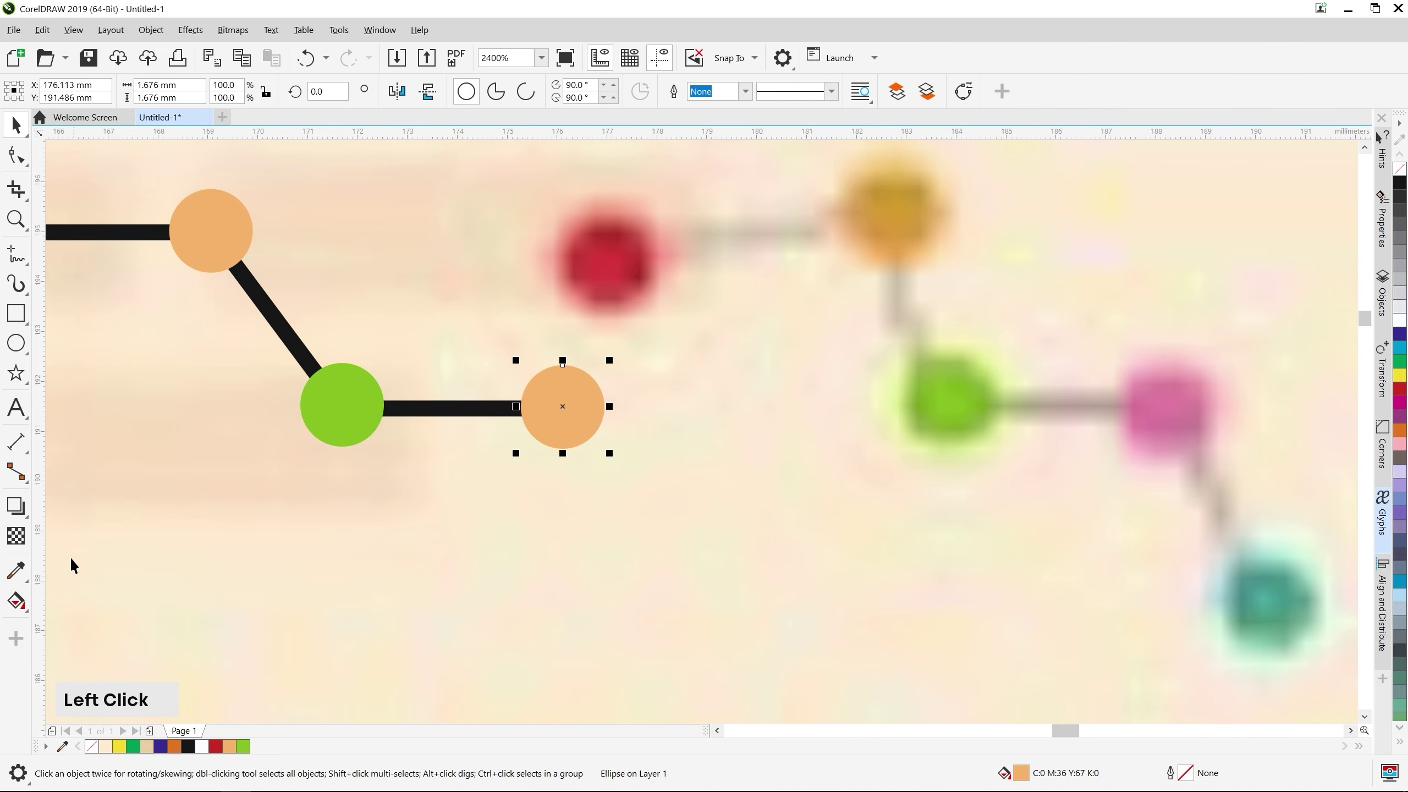
middle_click(402, 280)
click(407, 291)
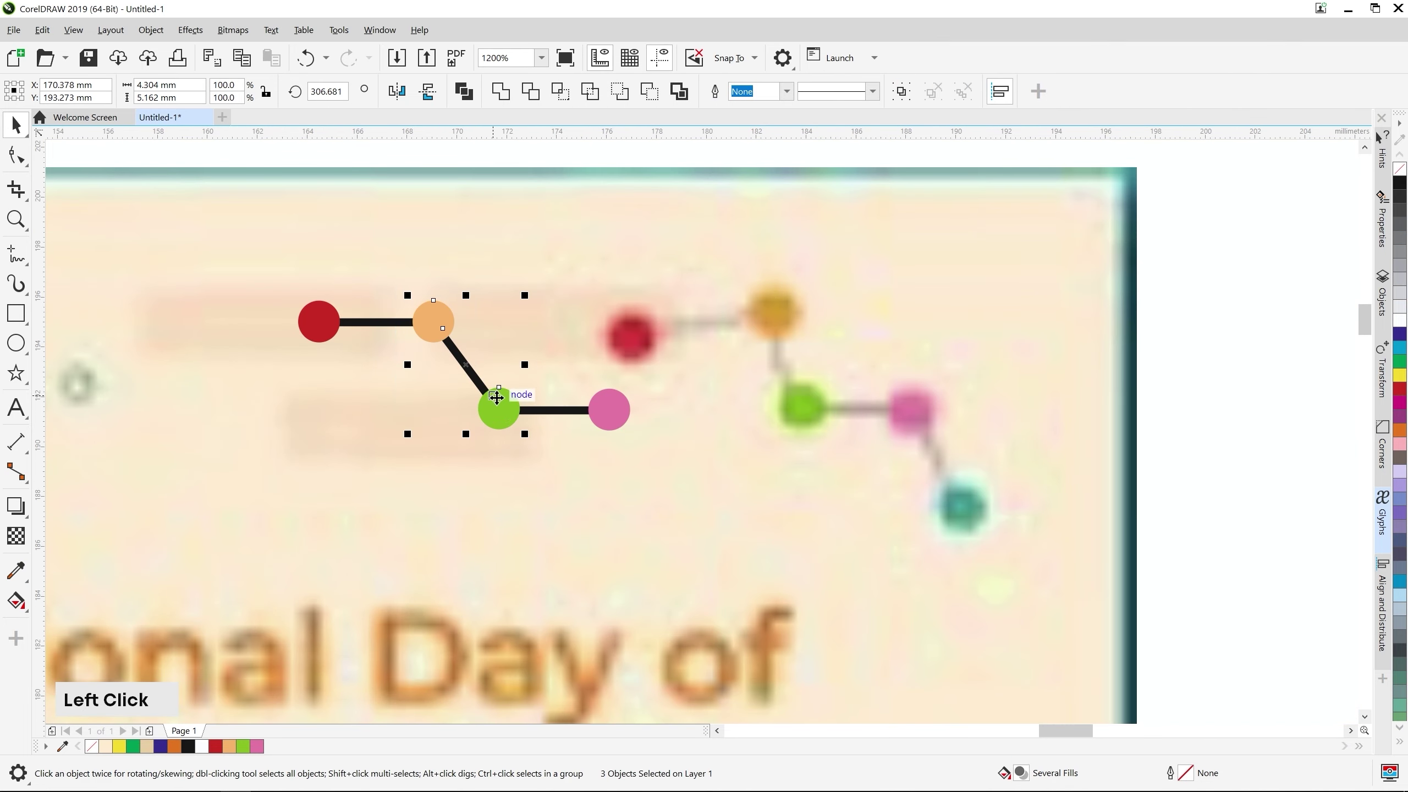
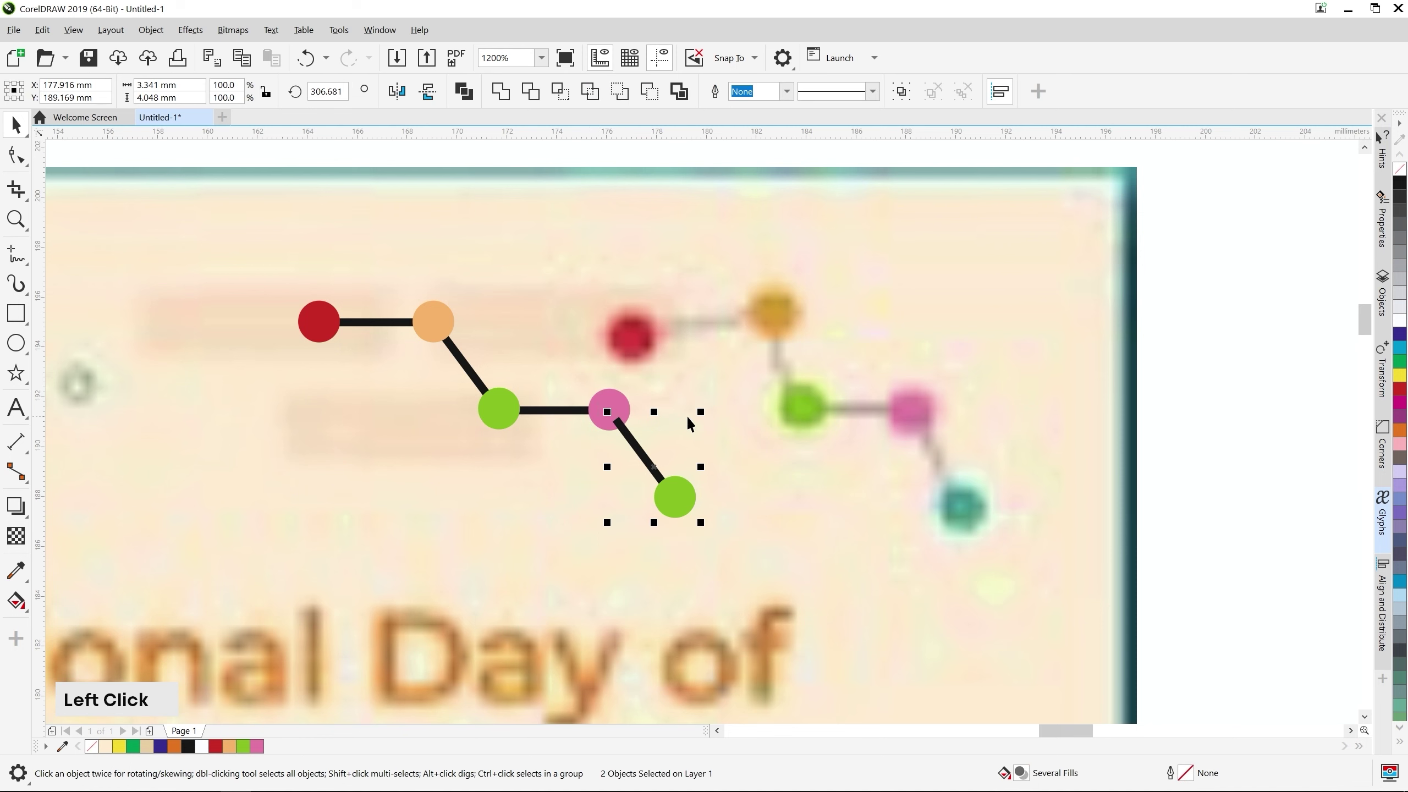
Send the last bar behind and recolour the final dot teal
key(ctrl+Page_Down)
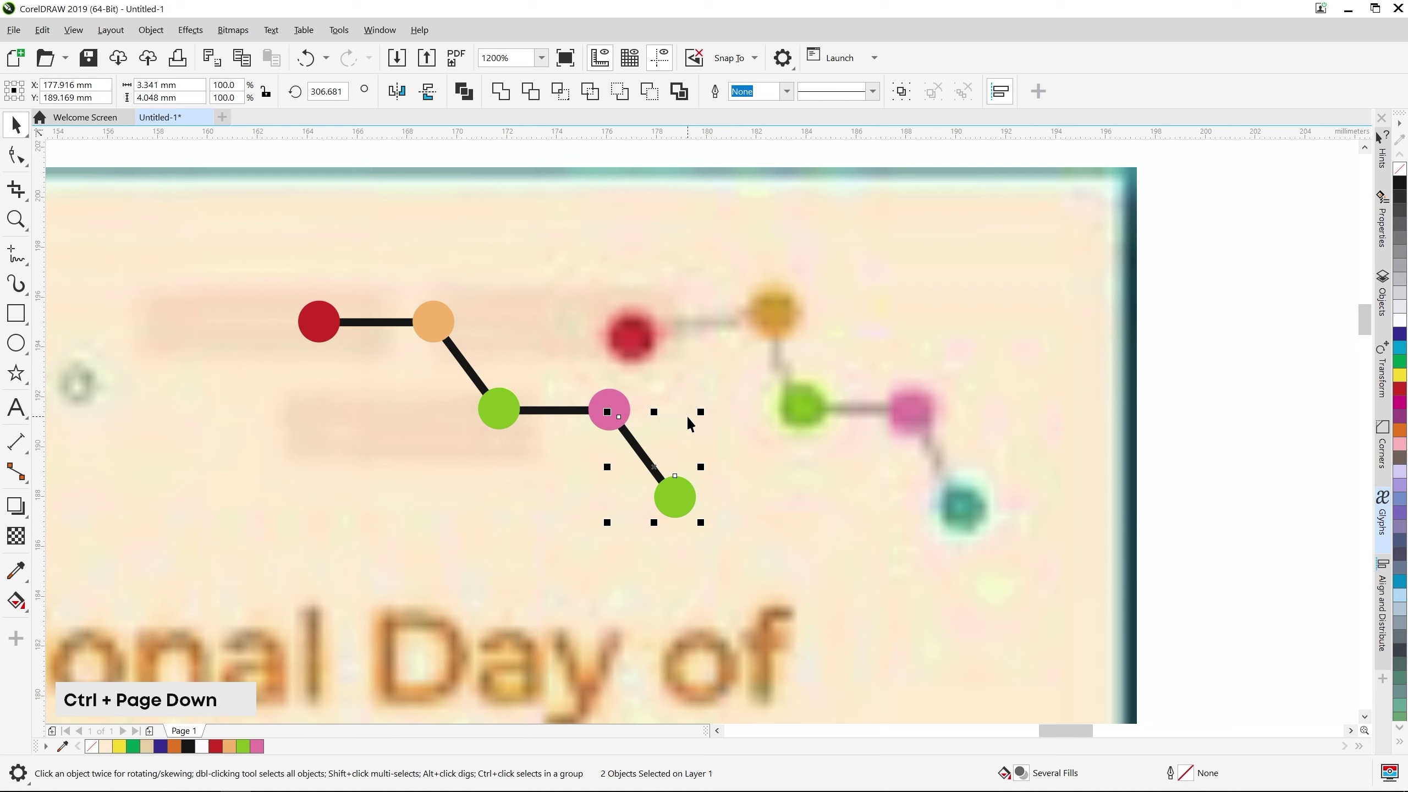
click(793, 506)
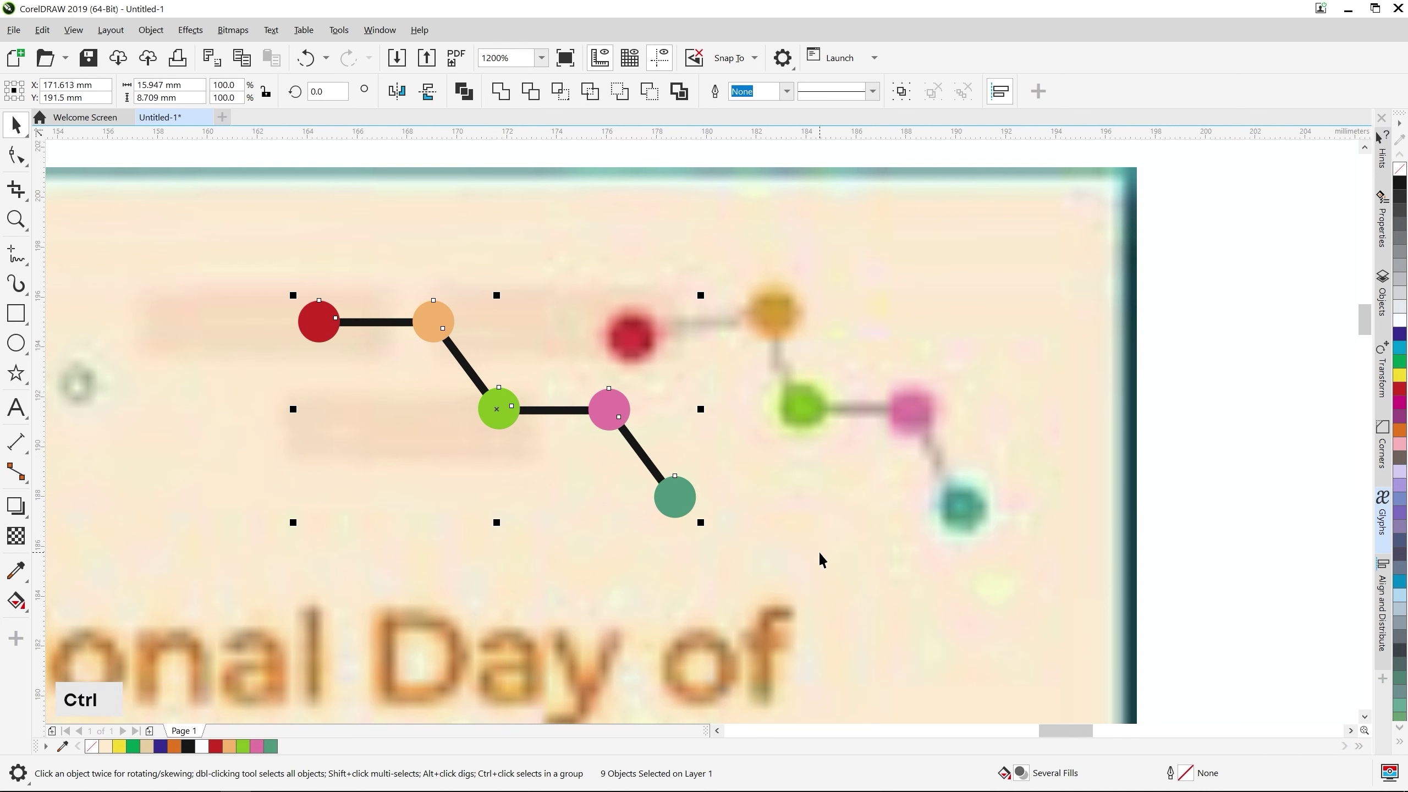
Group the nine molecule pieces and place the group over its faded reference icon
key(ctrl+h)
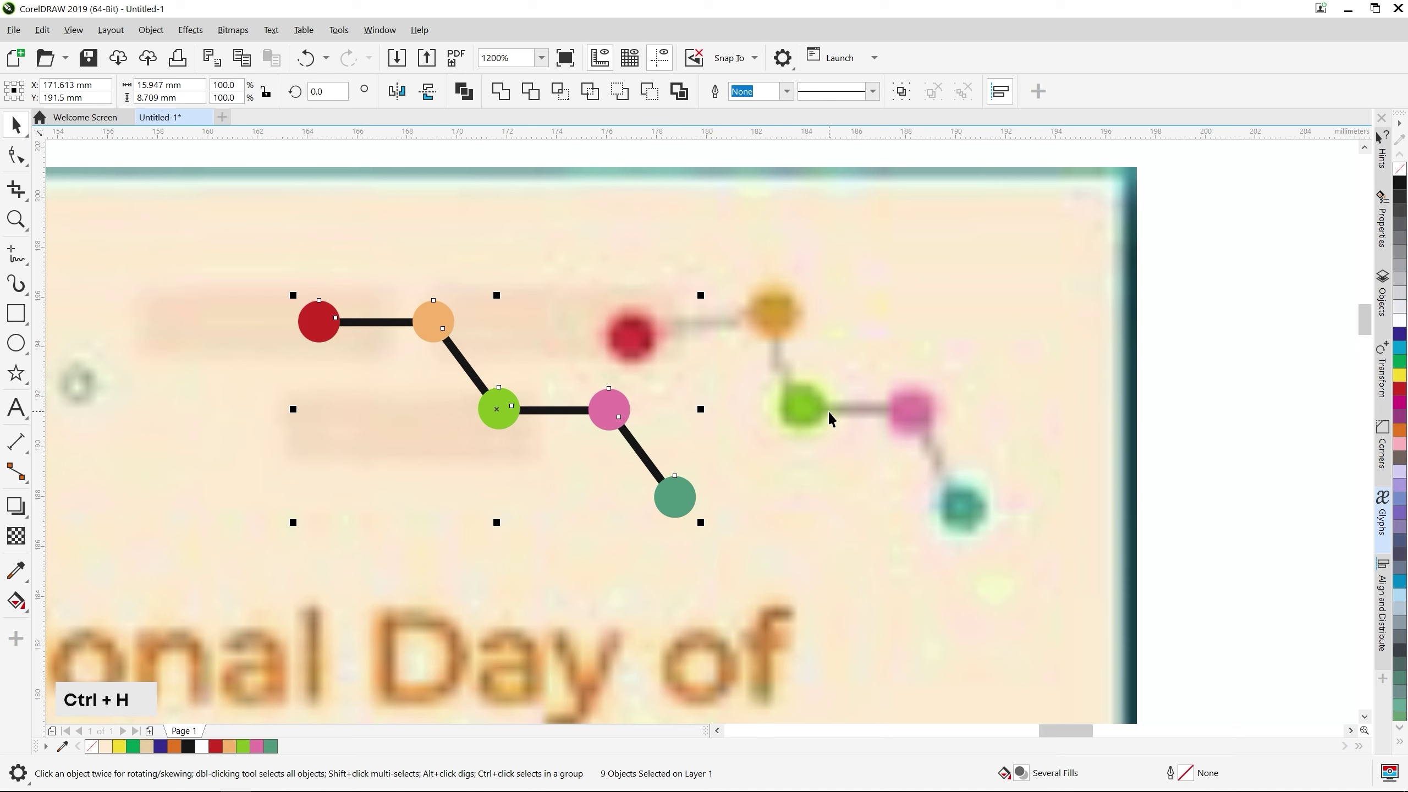
key(ctrl+g)
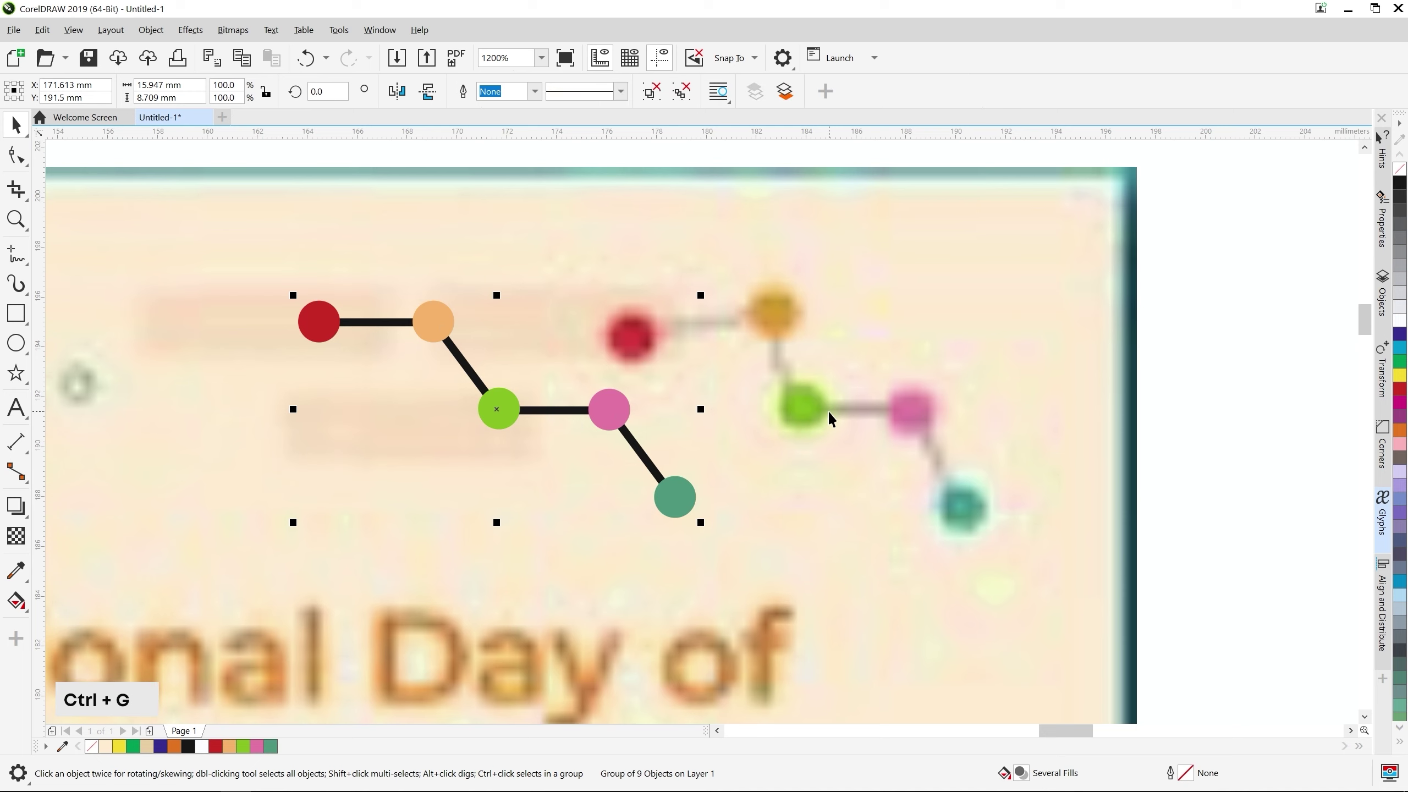
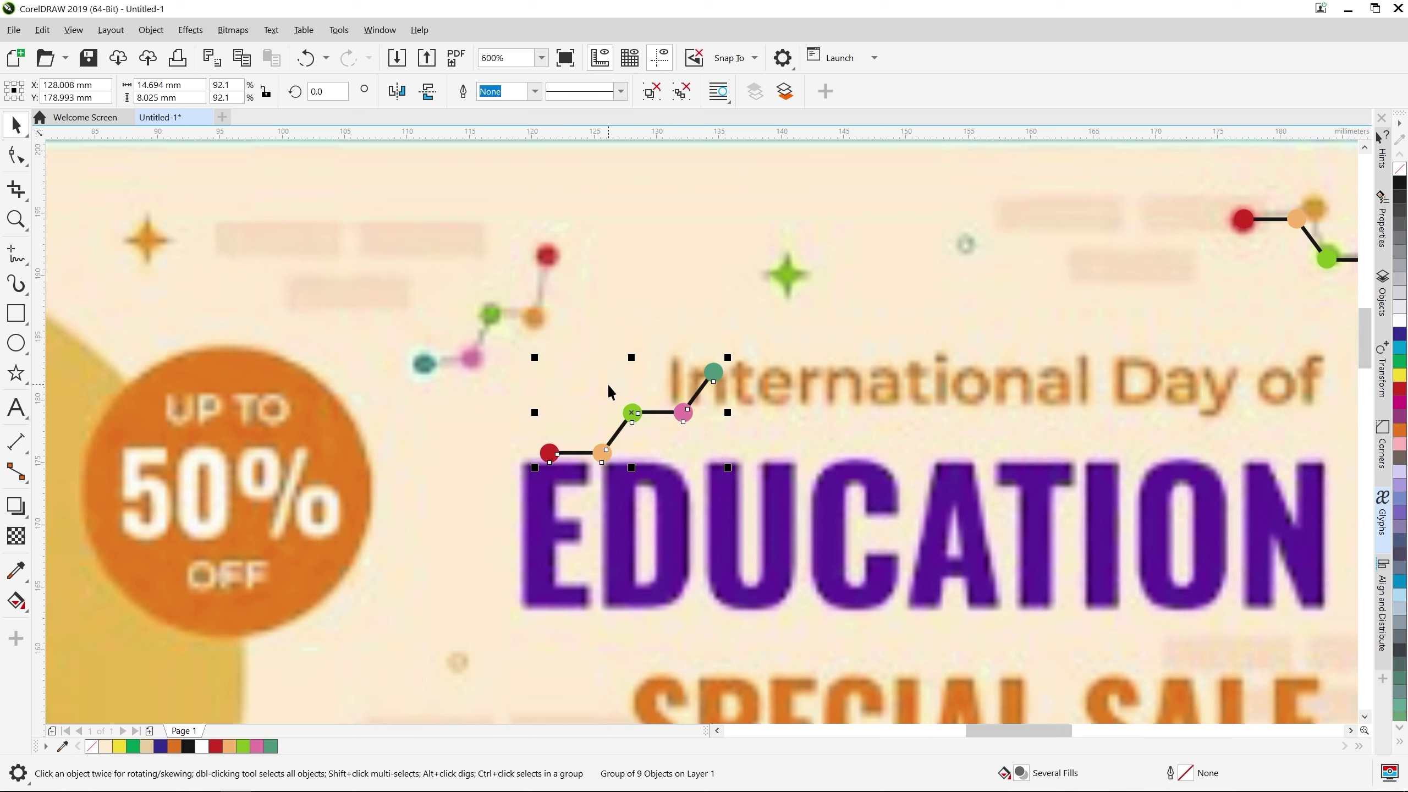
click(607, 445)
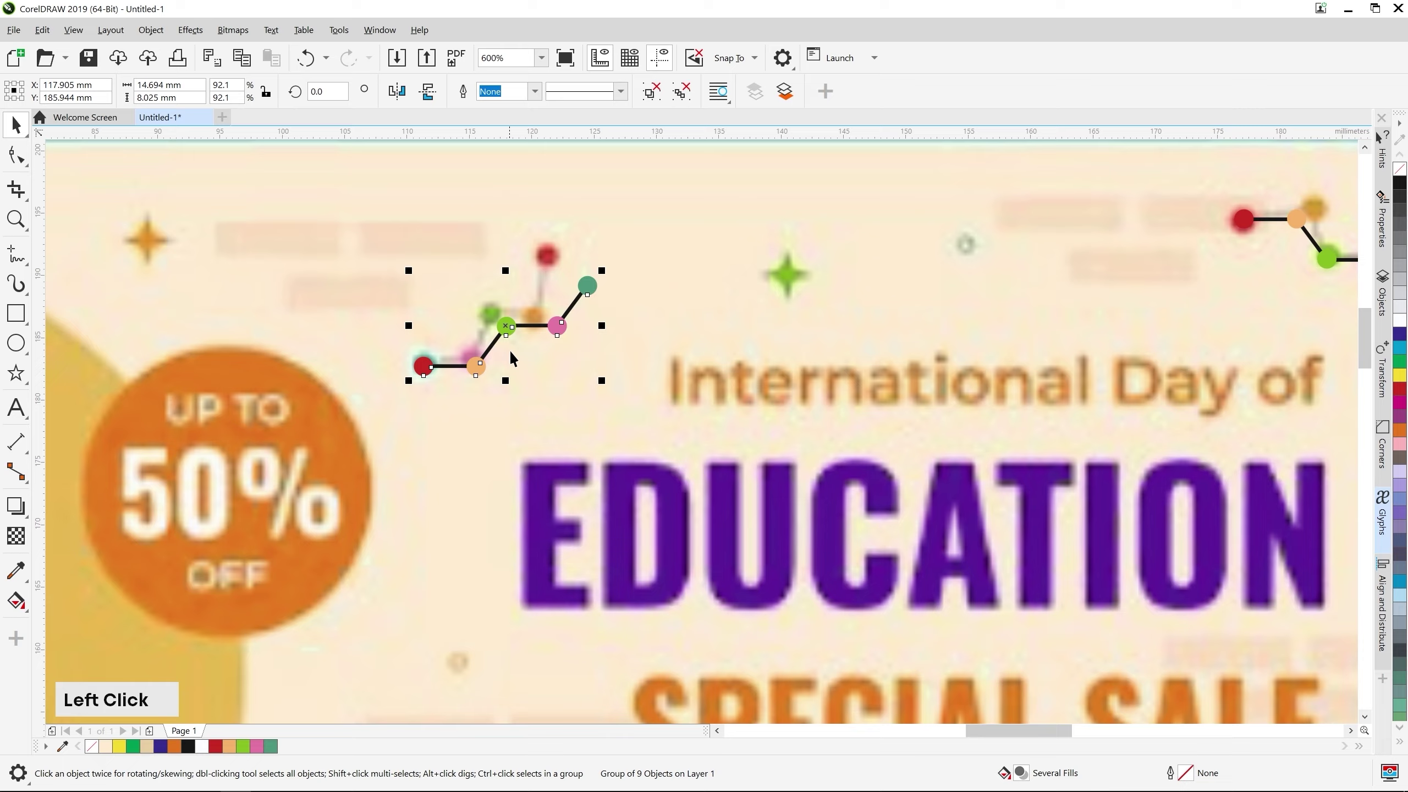
scroll(down, 3)
middle_click(616, 513)
Navigate the view to the atom icon where the tall outlined ellipse is drawn
scroll(up, 3)
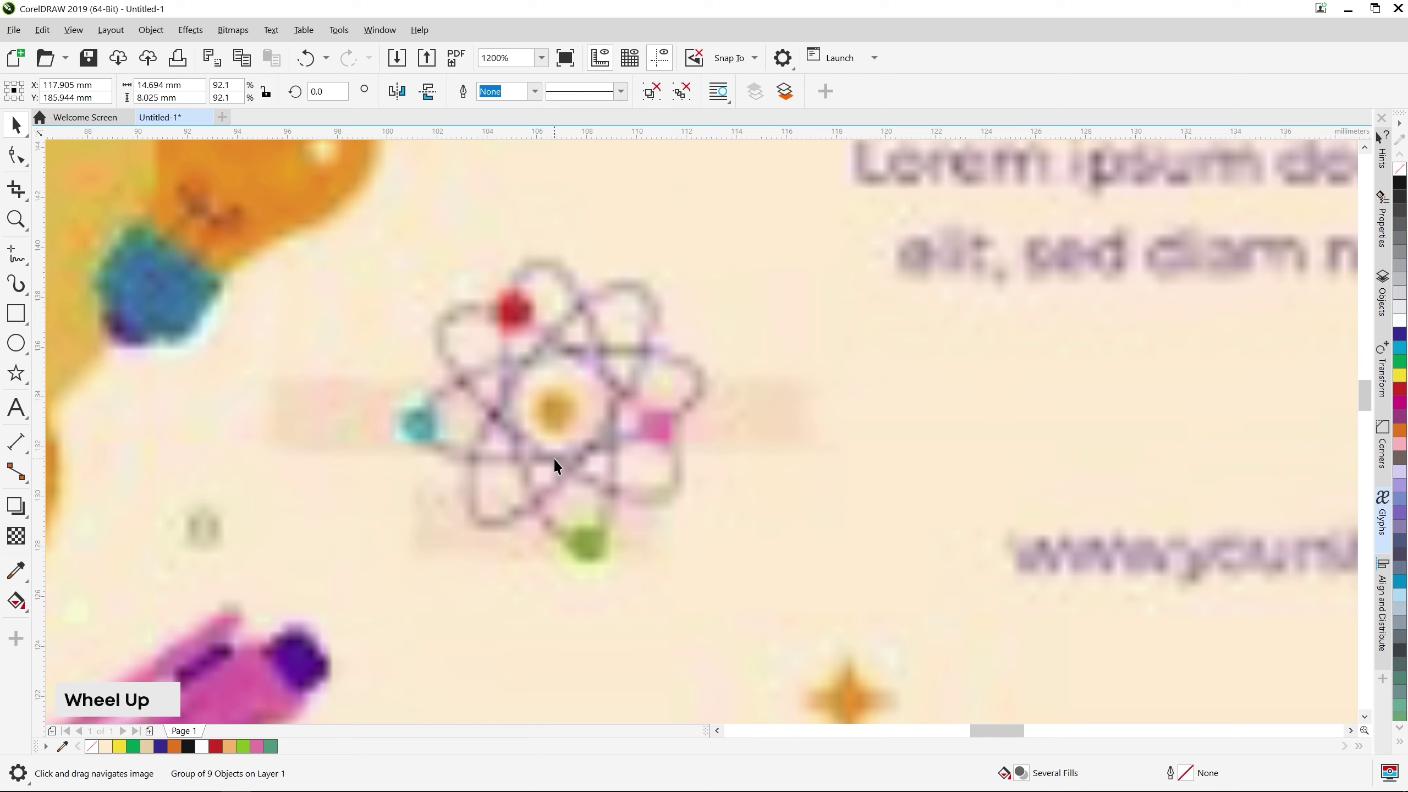
middle_click(745, 531)
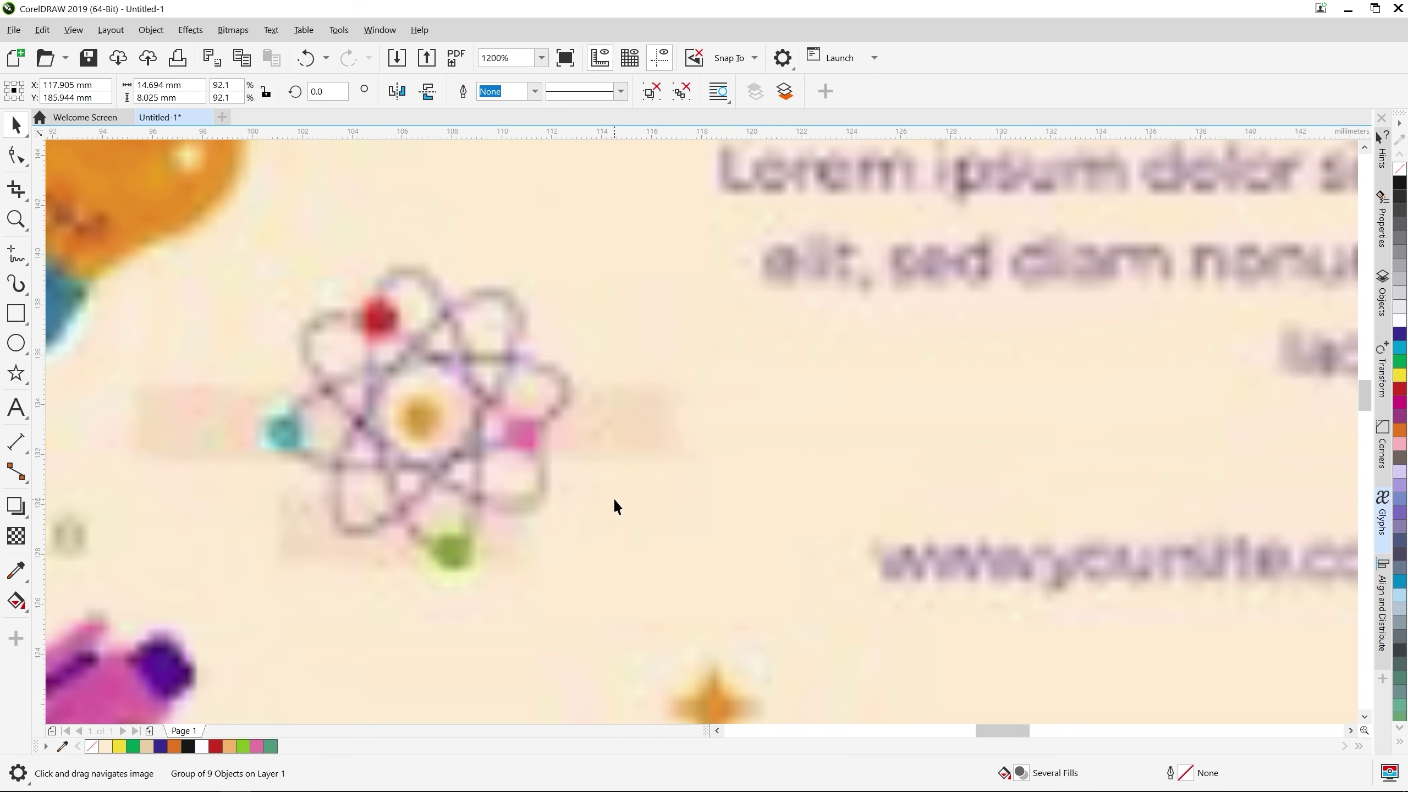
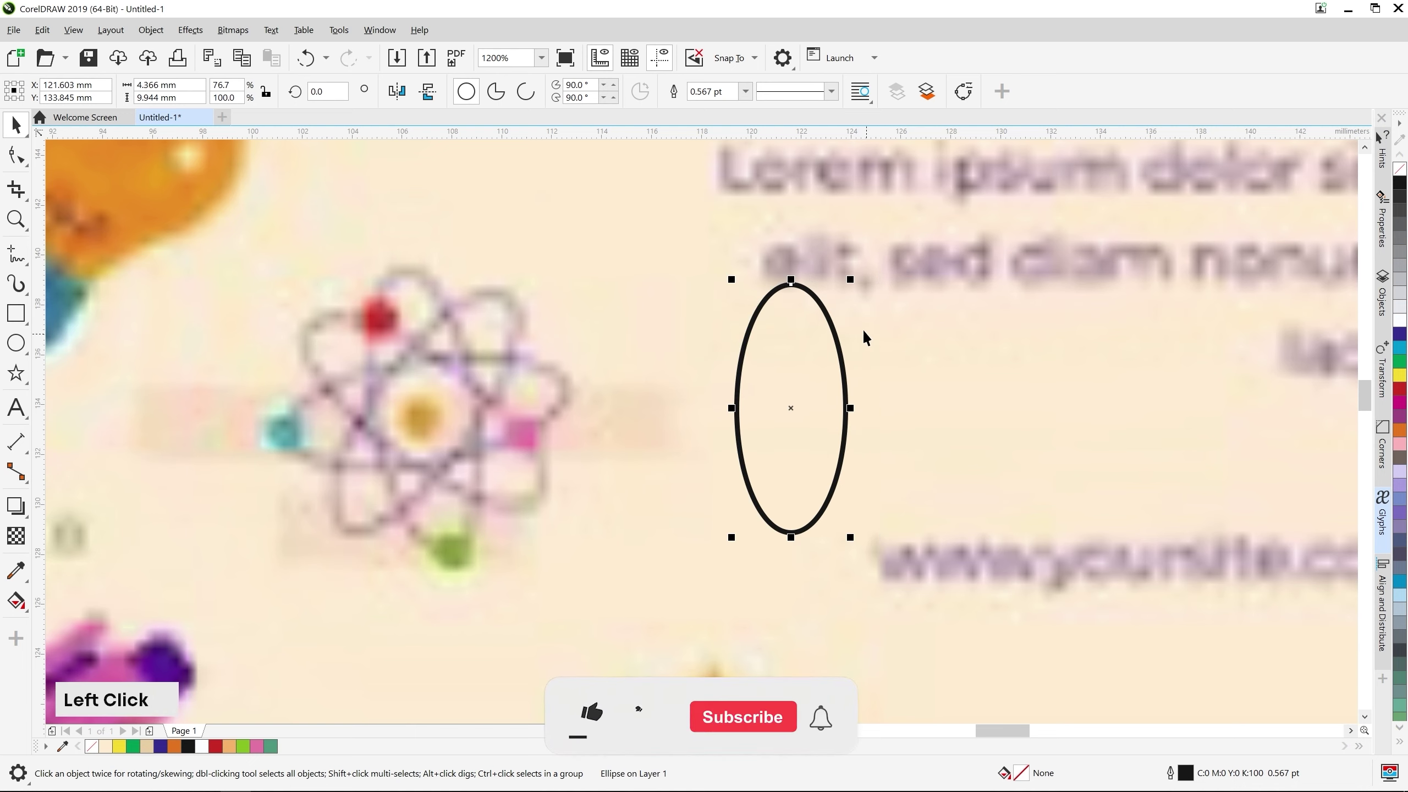
scroll(up, 3)
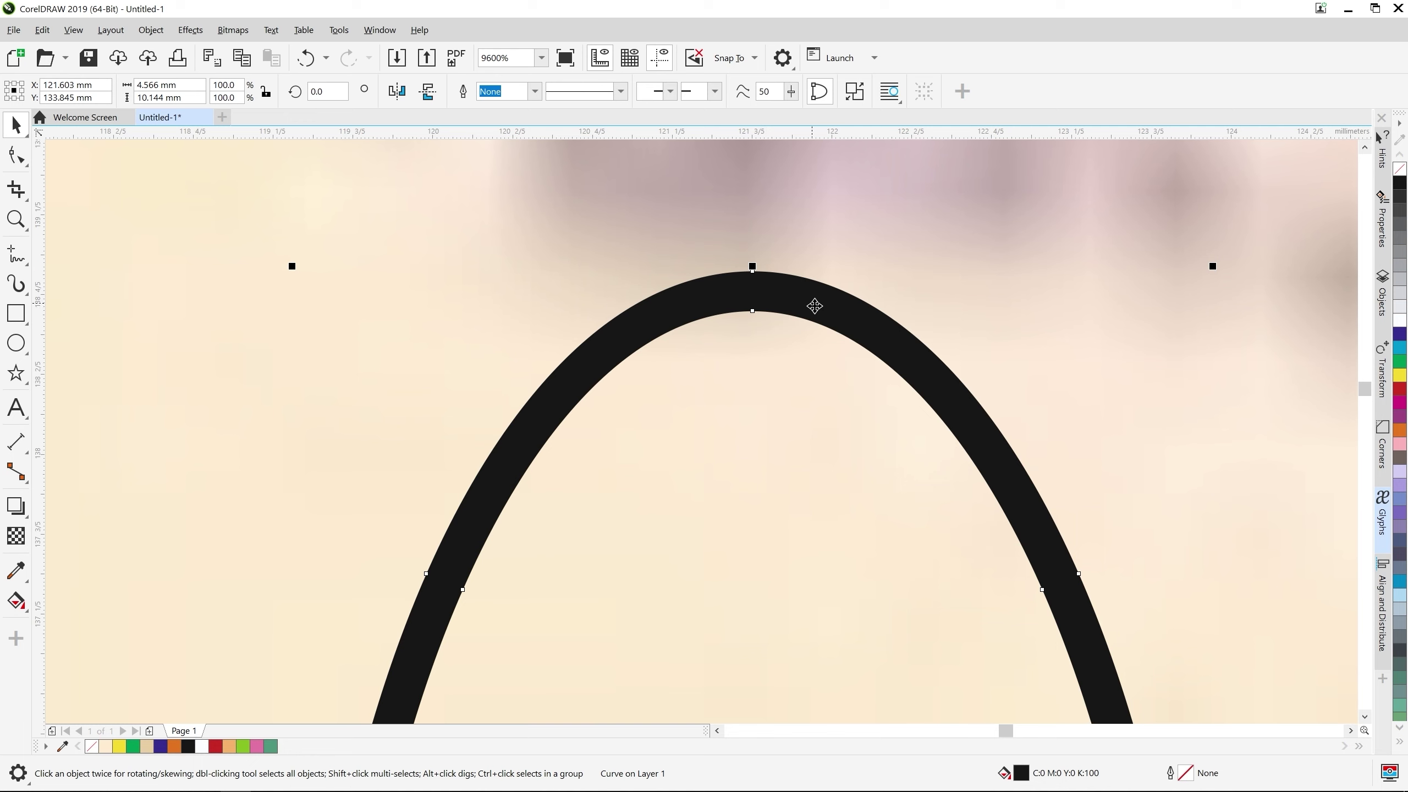
scroll(down, 3)
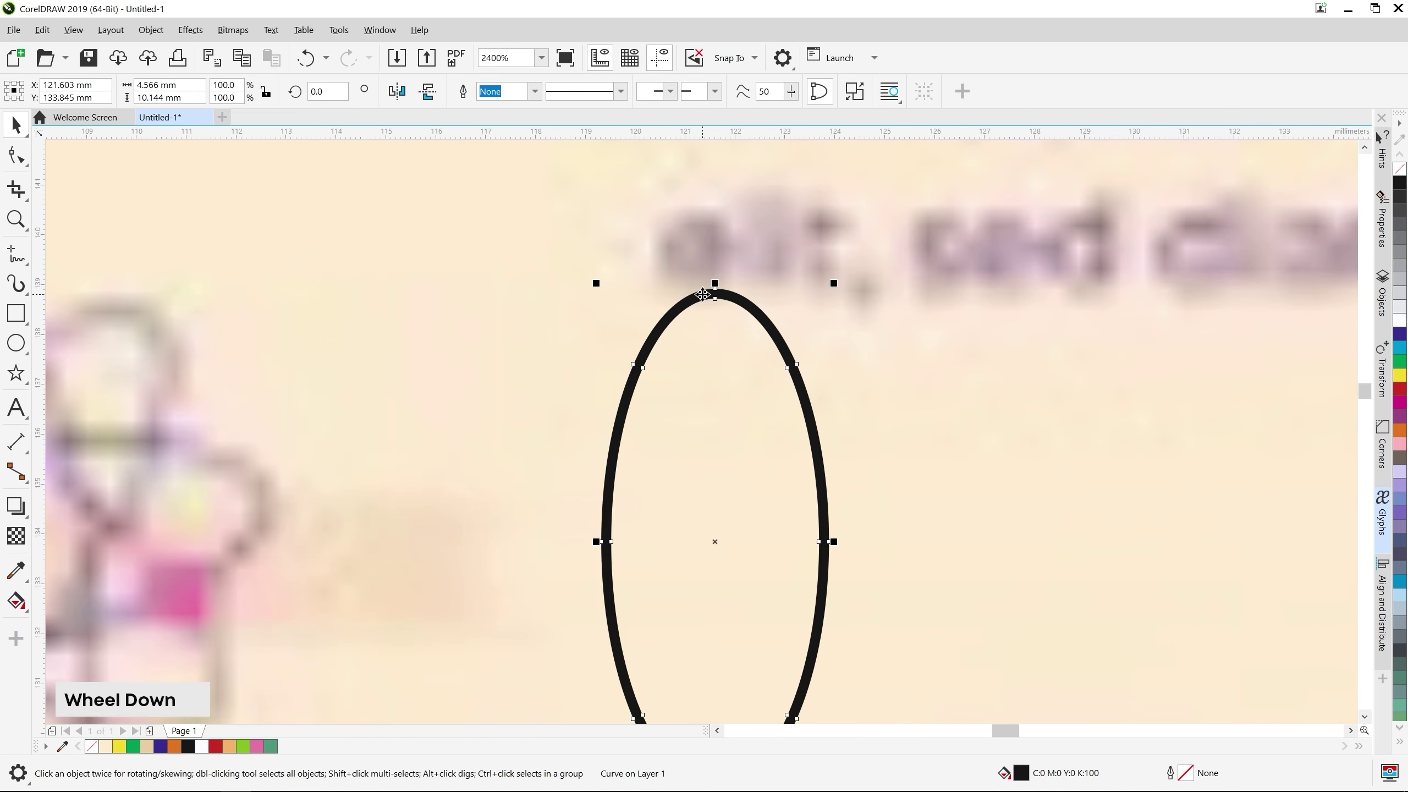
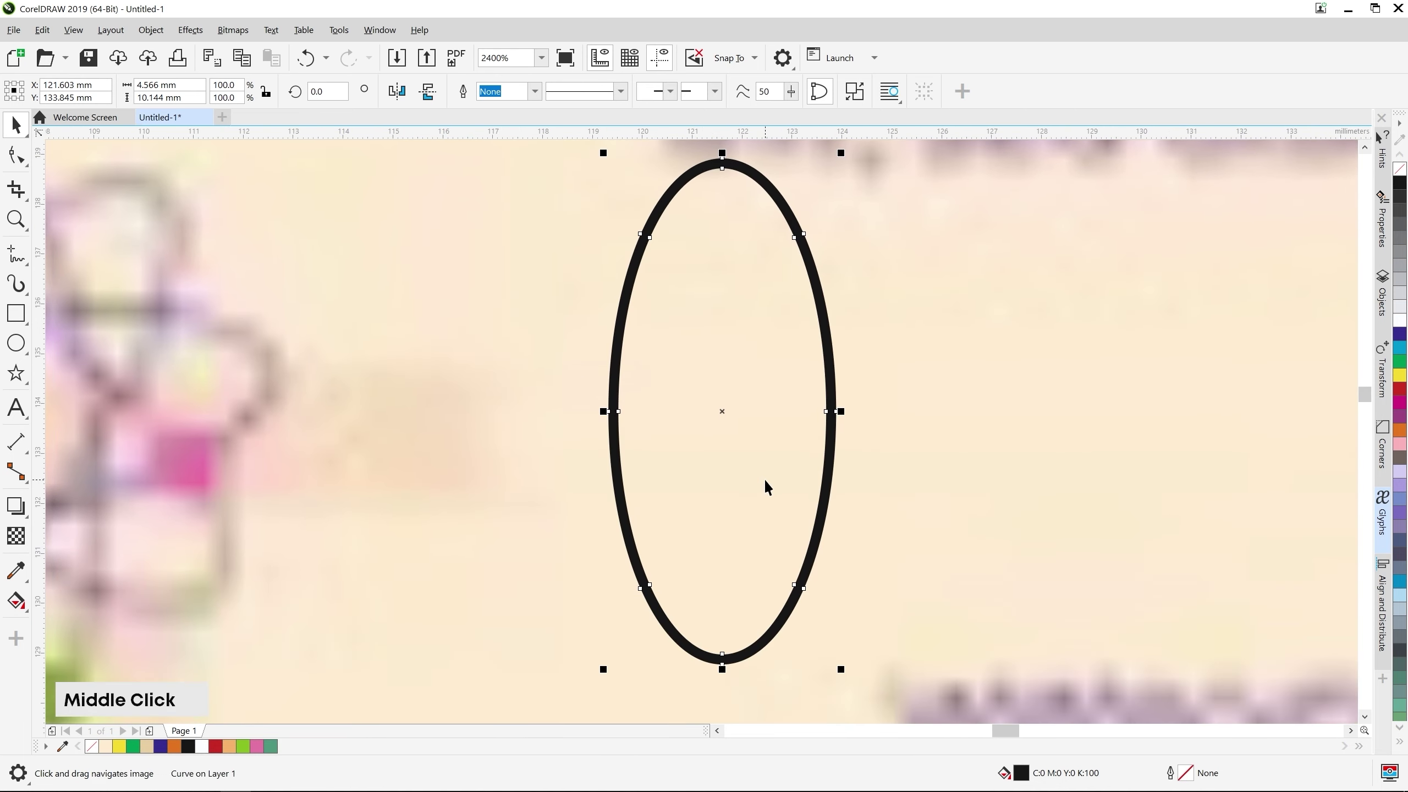
scroll(down, 3)
middle_click(829, 521)
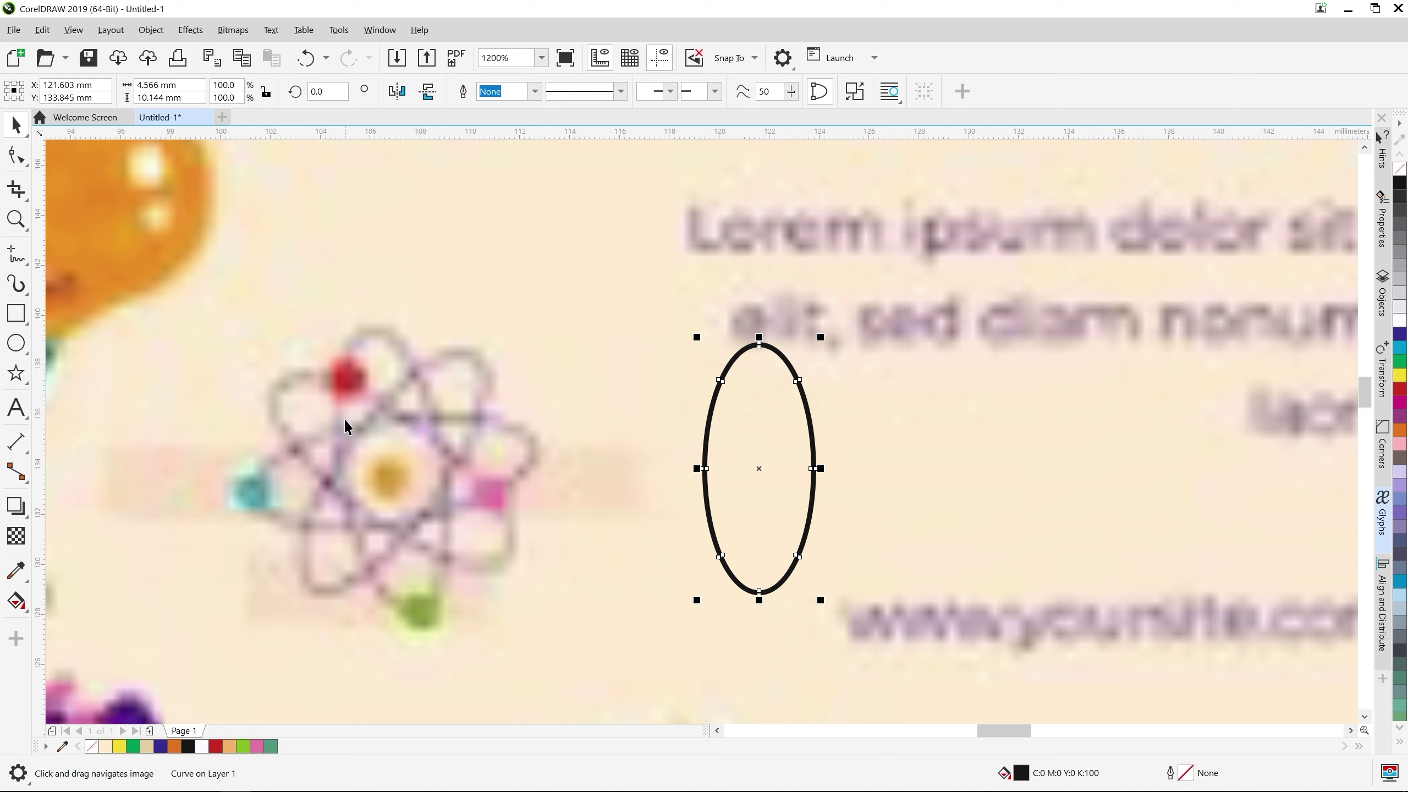
Rotate a copy of the ellipse and repeat it twice to form four crossing orbits
click(784, 410)
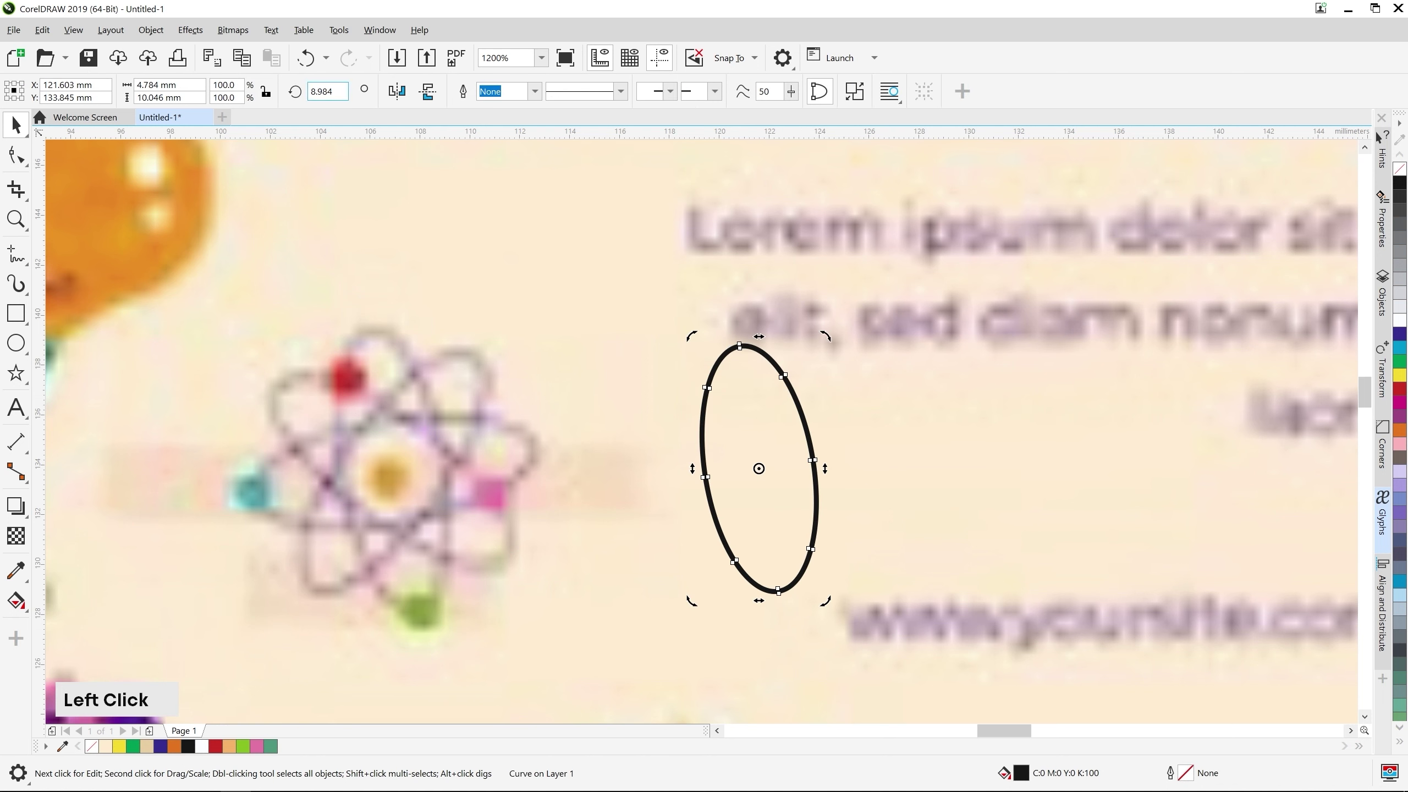
key(ctrl+z)
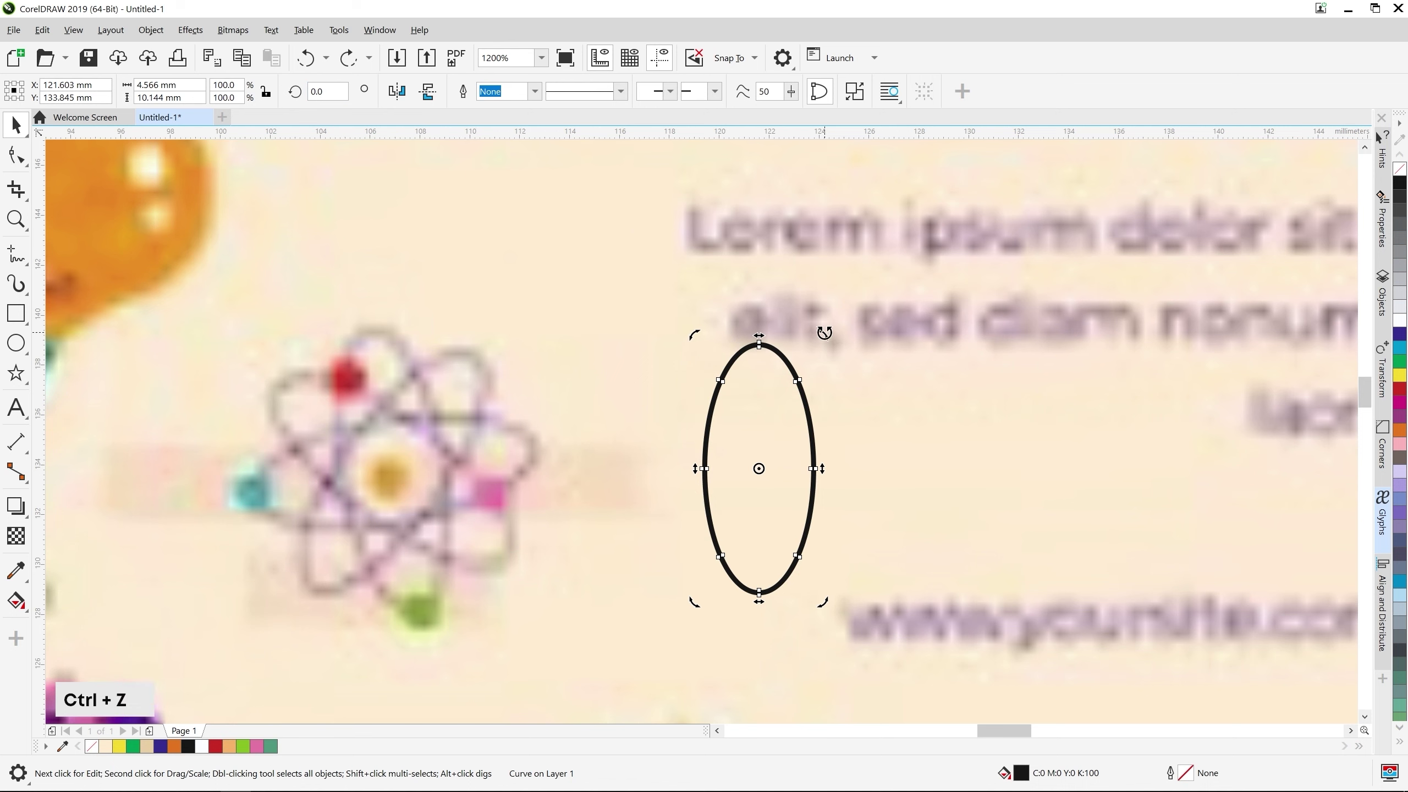
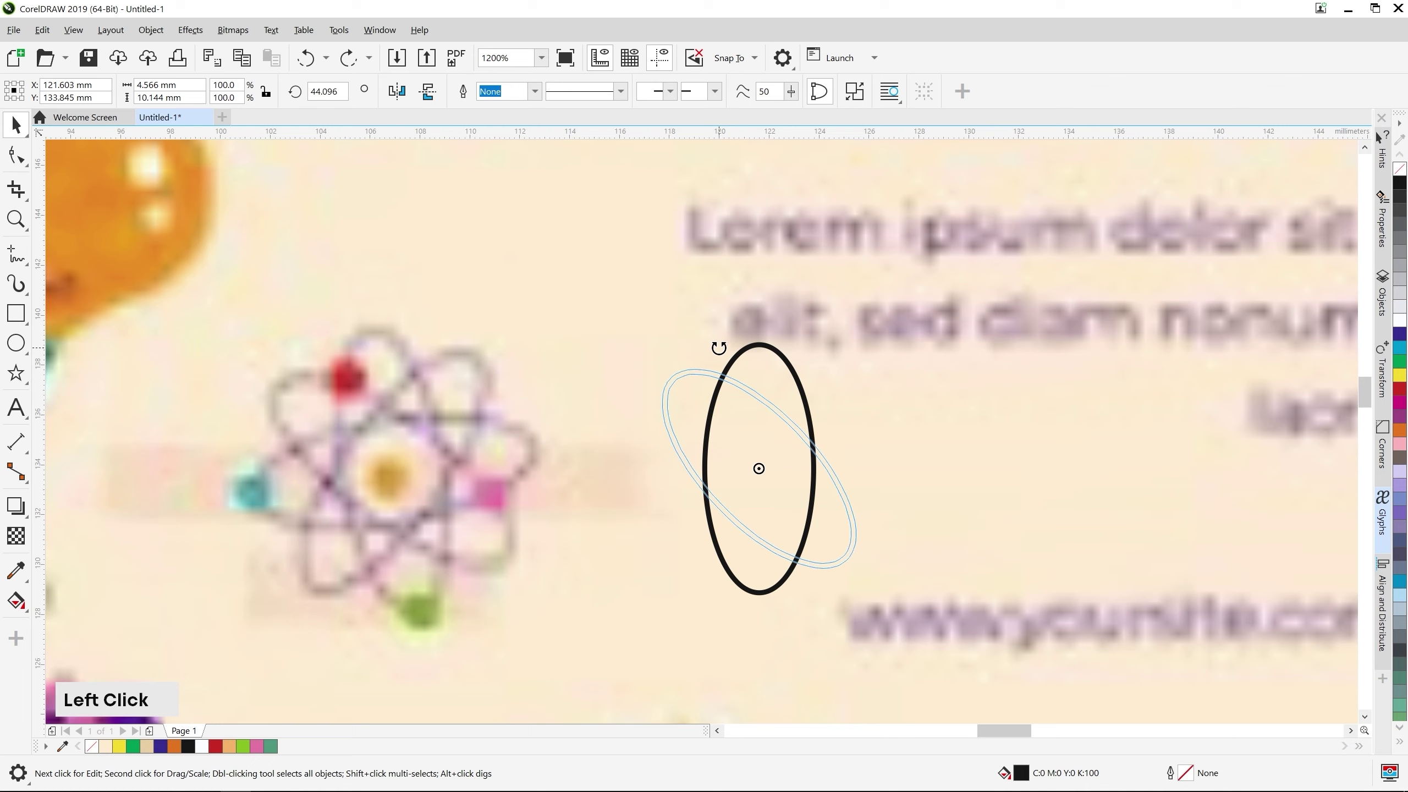
right_click(721, 352)
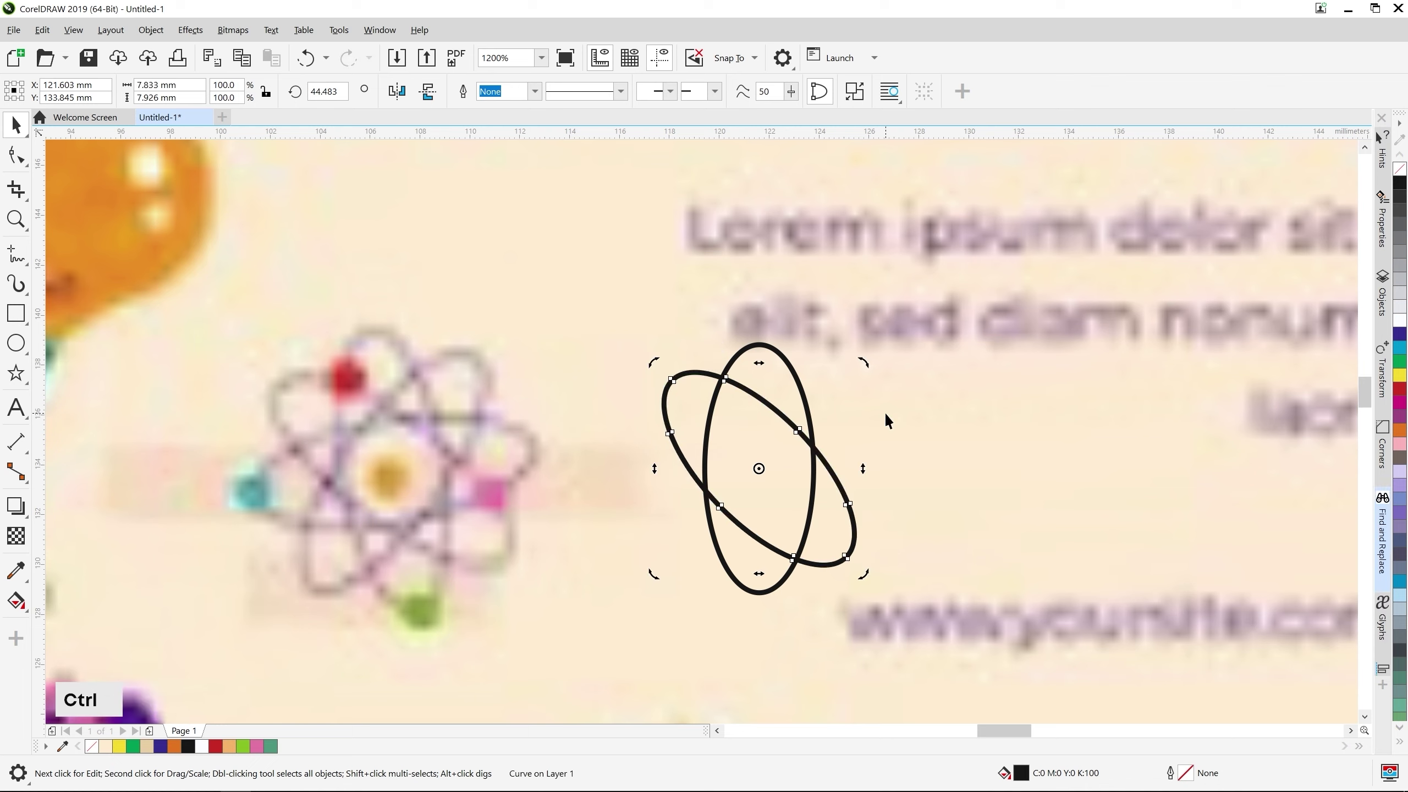
key(ctrl+d)
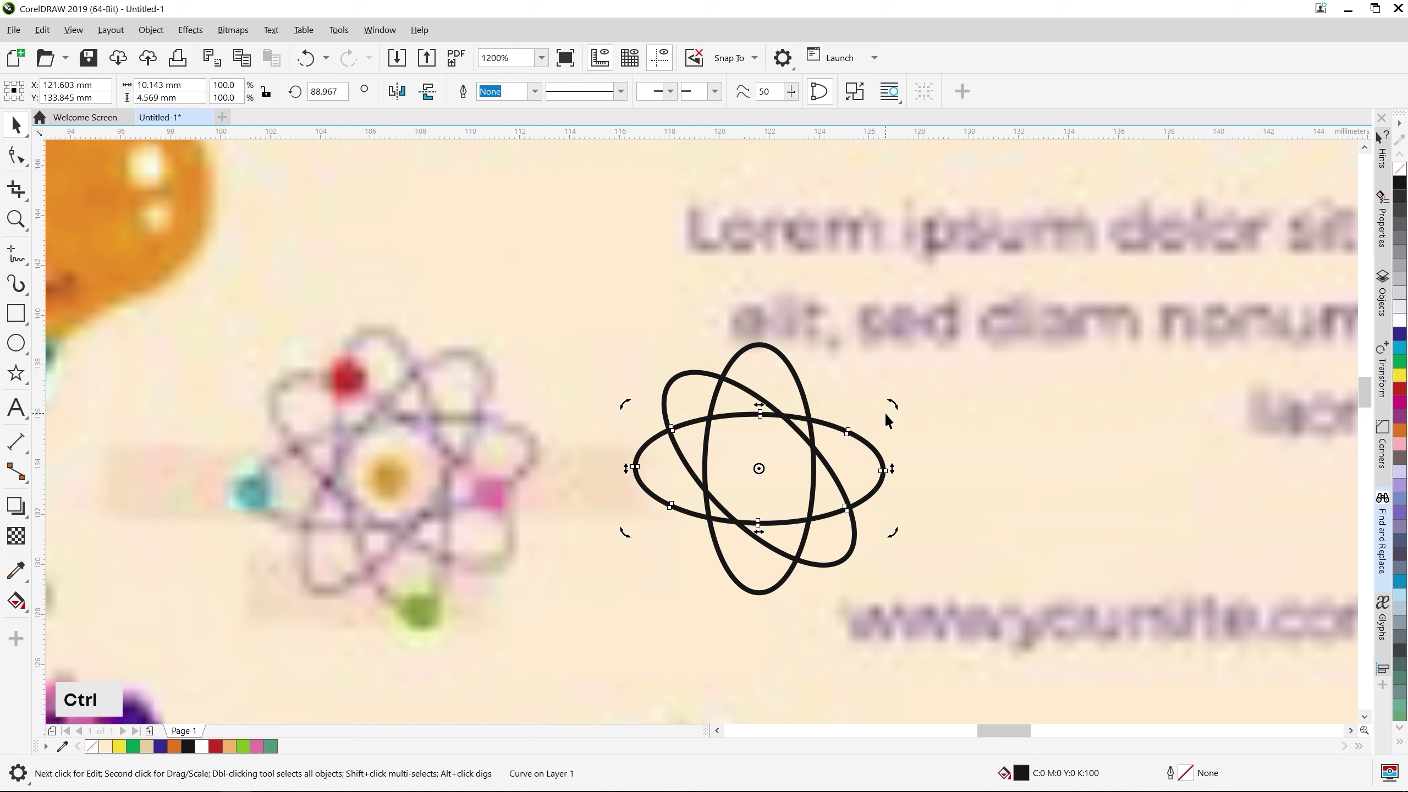
key(ctrl+d)
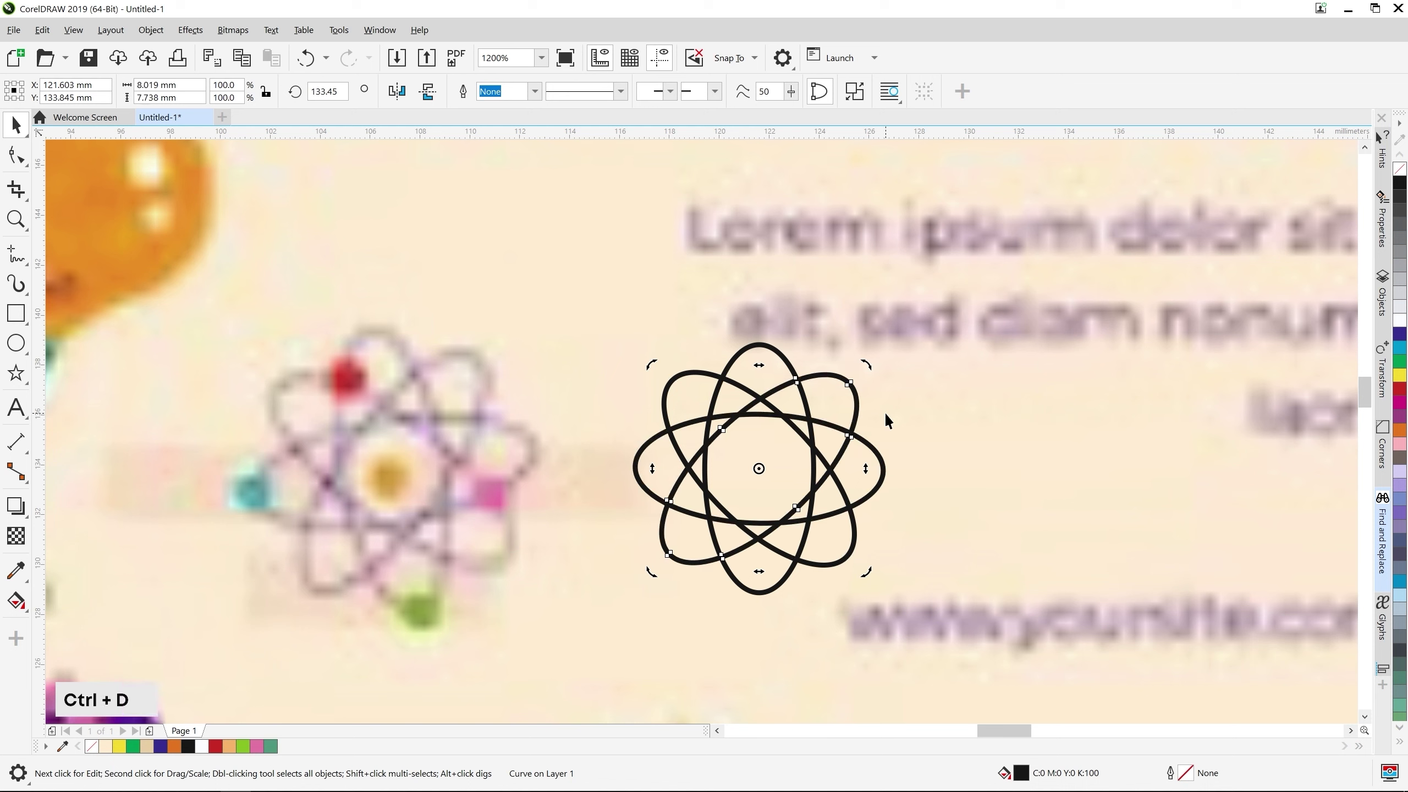
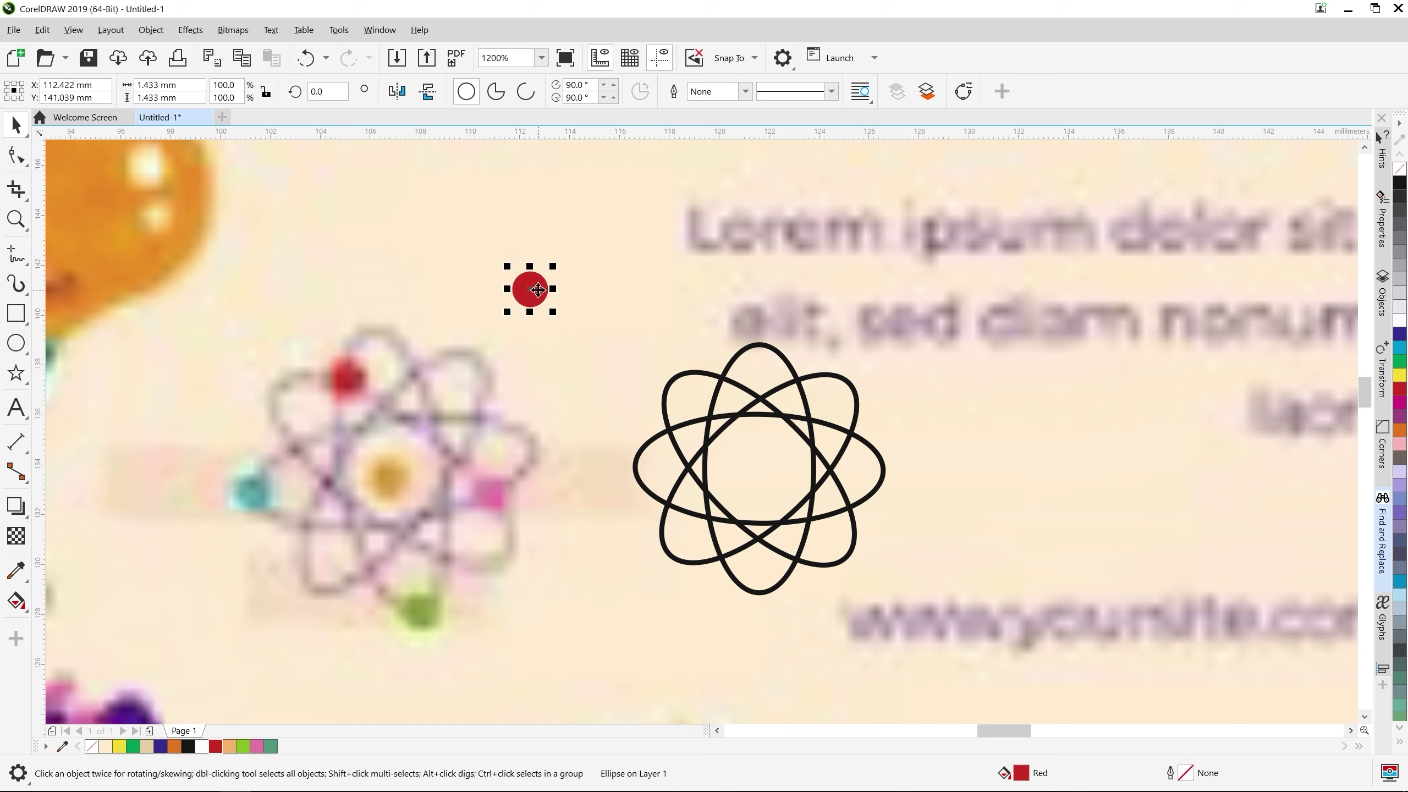
Centre the red dot within the grouped orbits, then select the whole atom for its electron dots
scroll(up, 3)
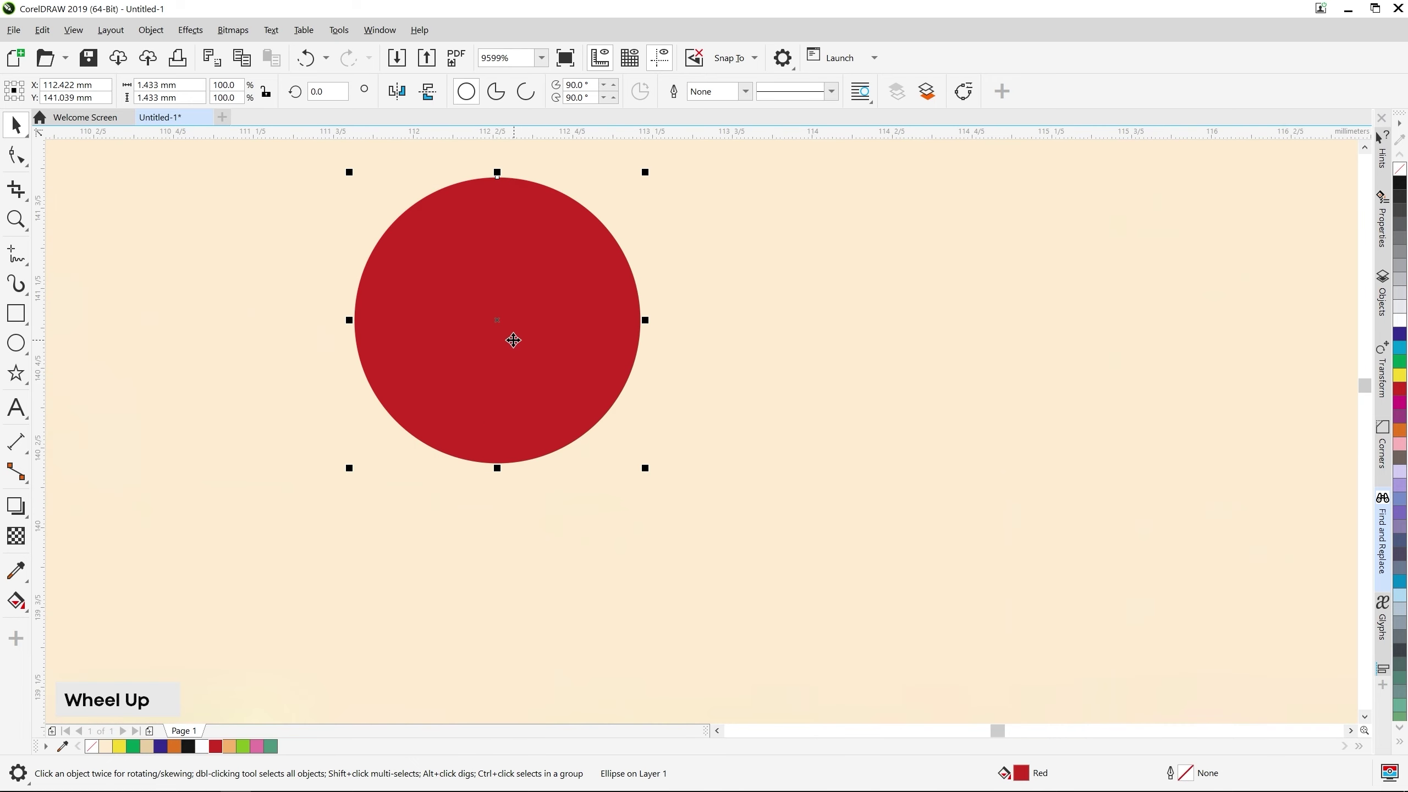
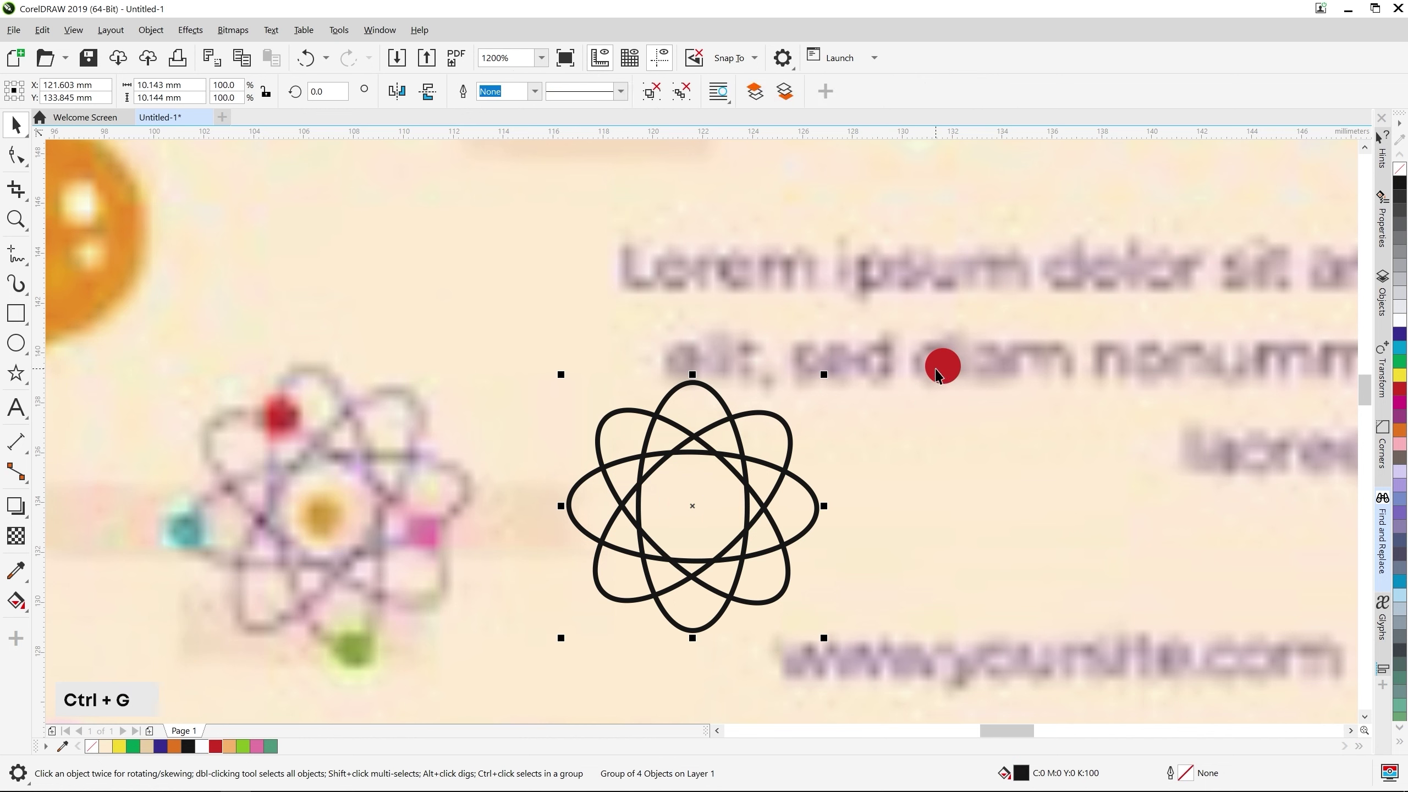
click(942, 373)
click(682, 457)
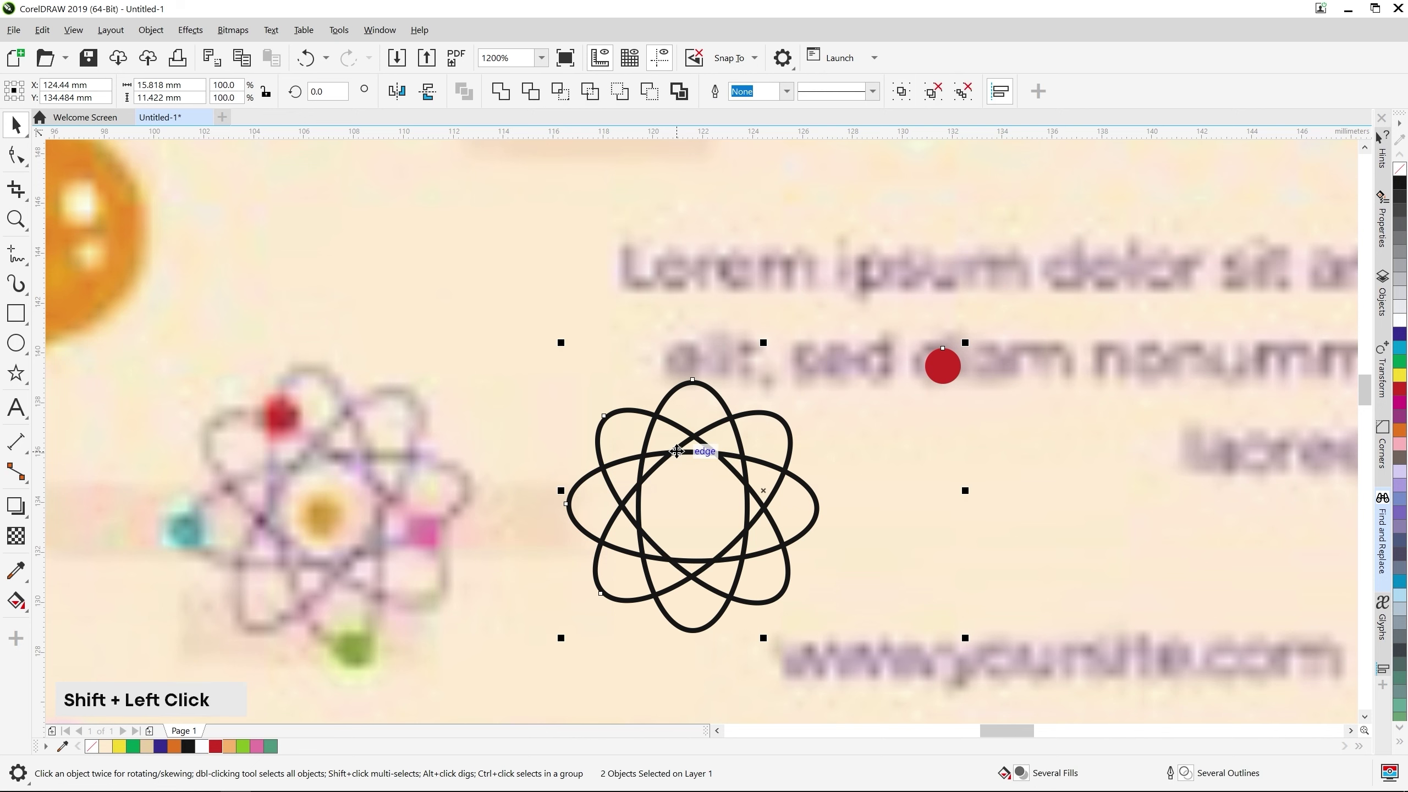
key(c)
click(935, 394)
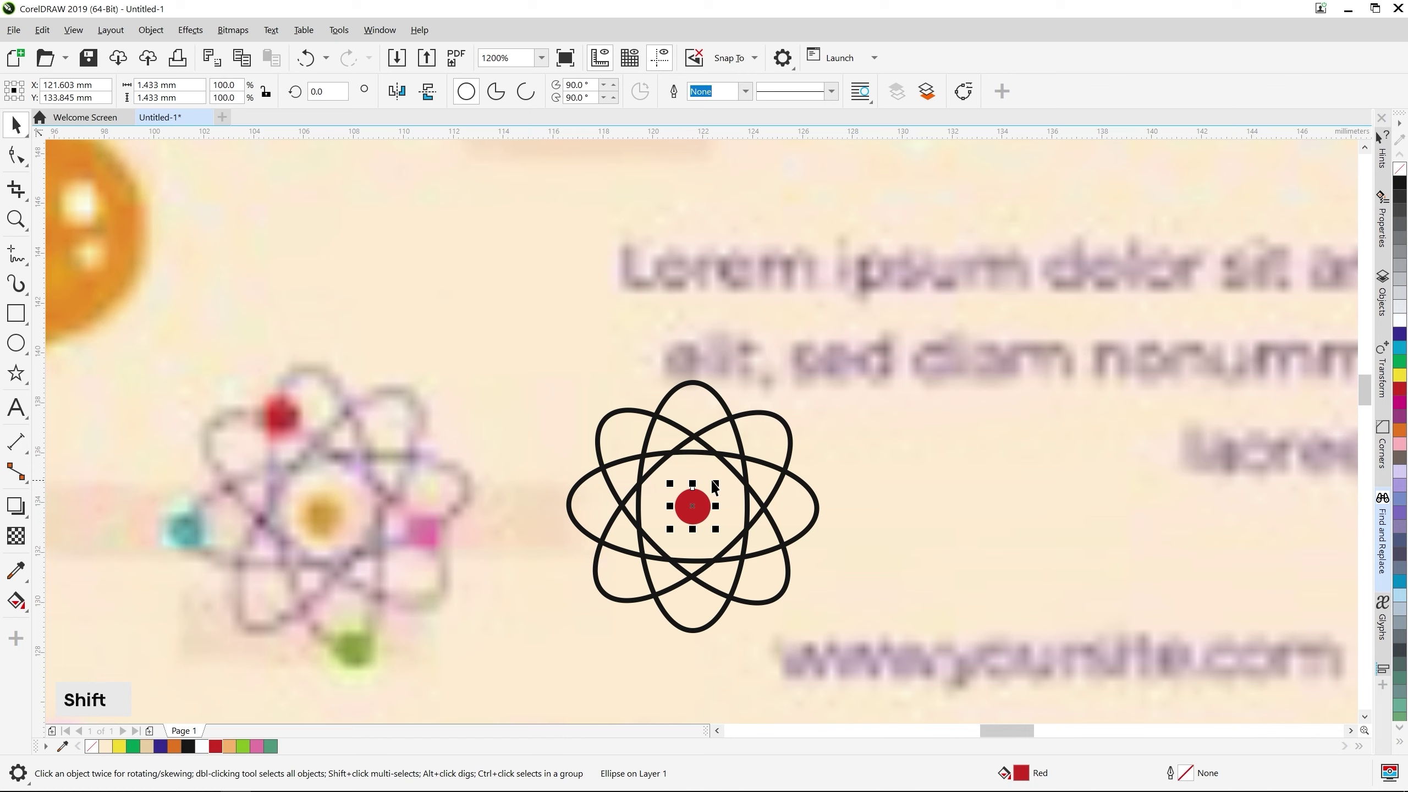
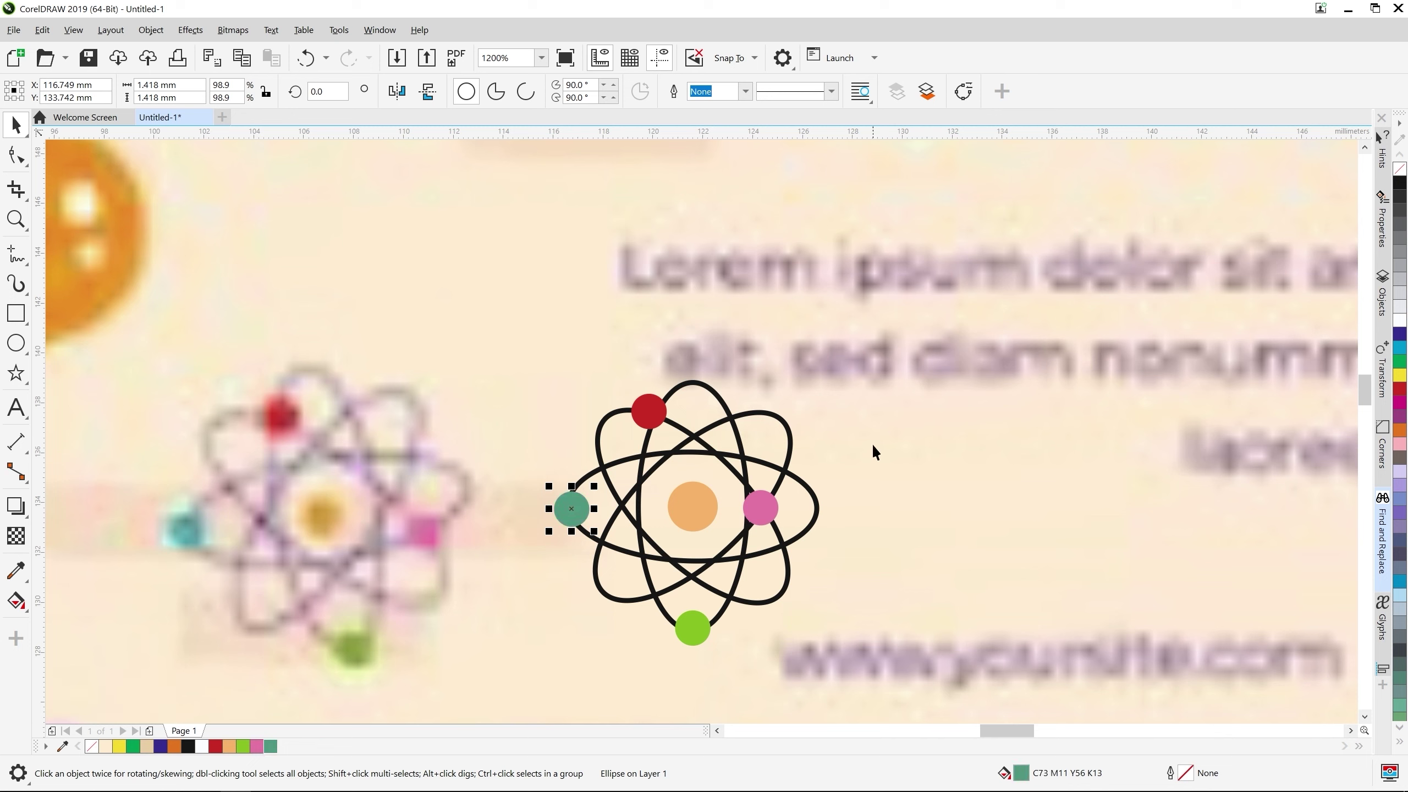
click(867, 386)
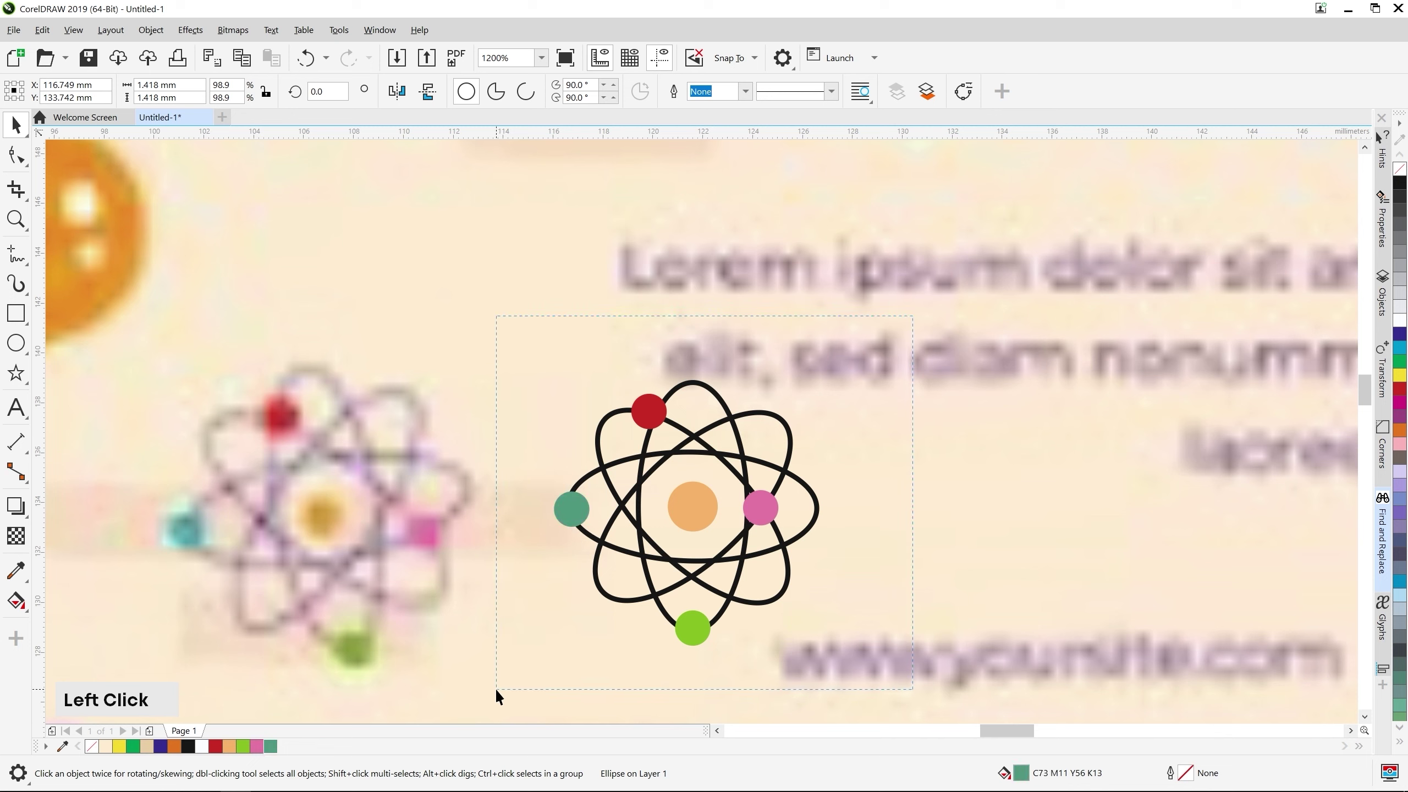
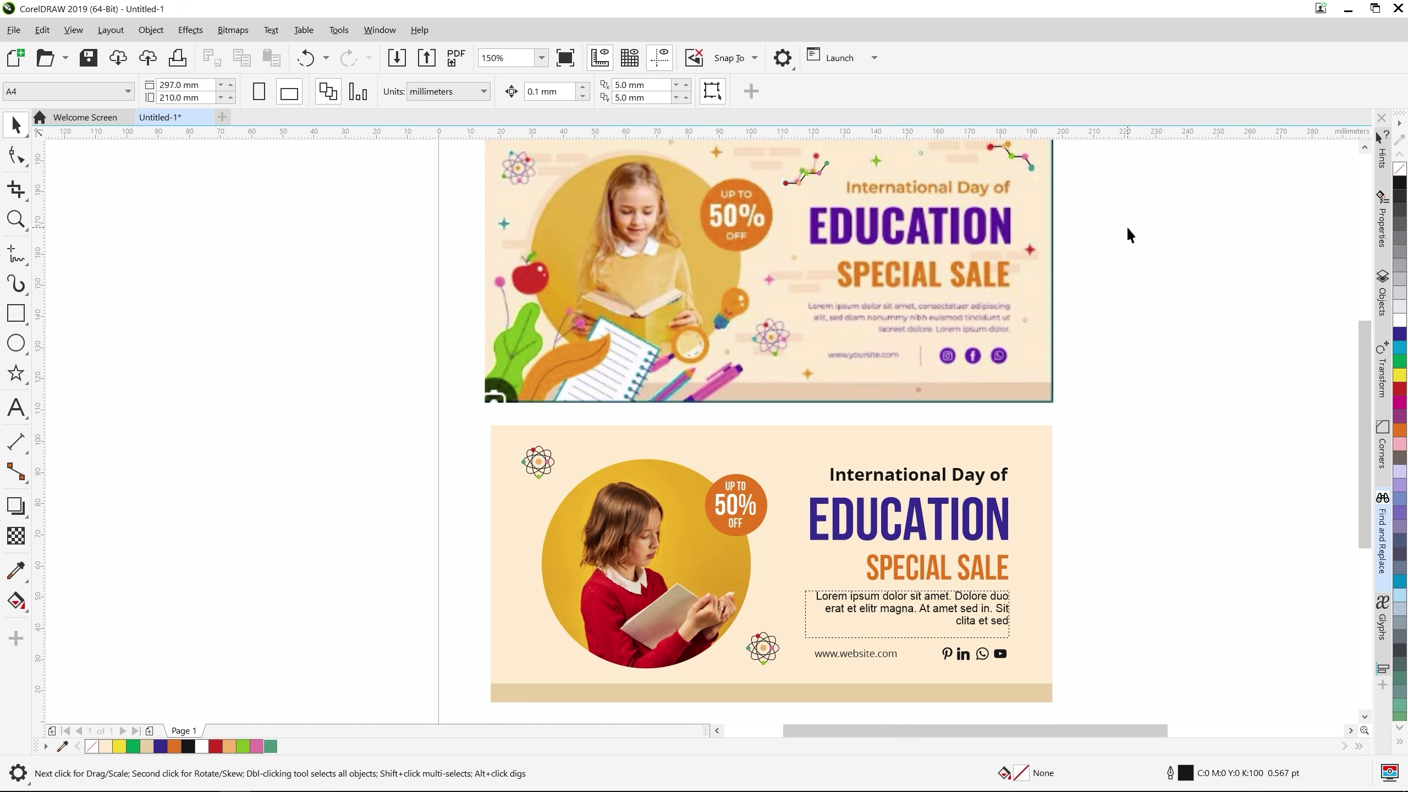
Select the two zigzag decorations for the banner and zoom toward the reference apple
click(1113, 225)
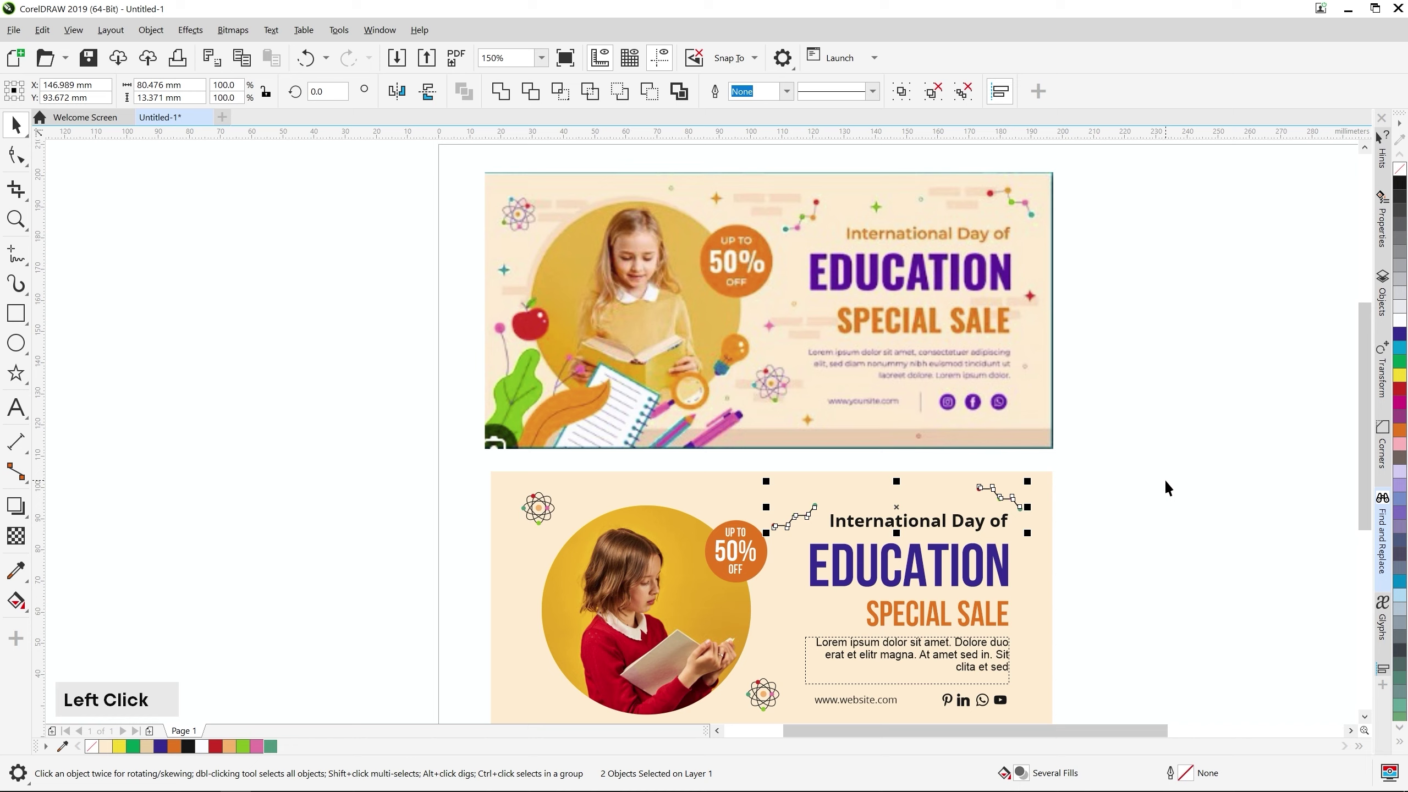
middle_click(1148, 551)
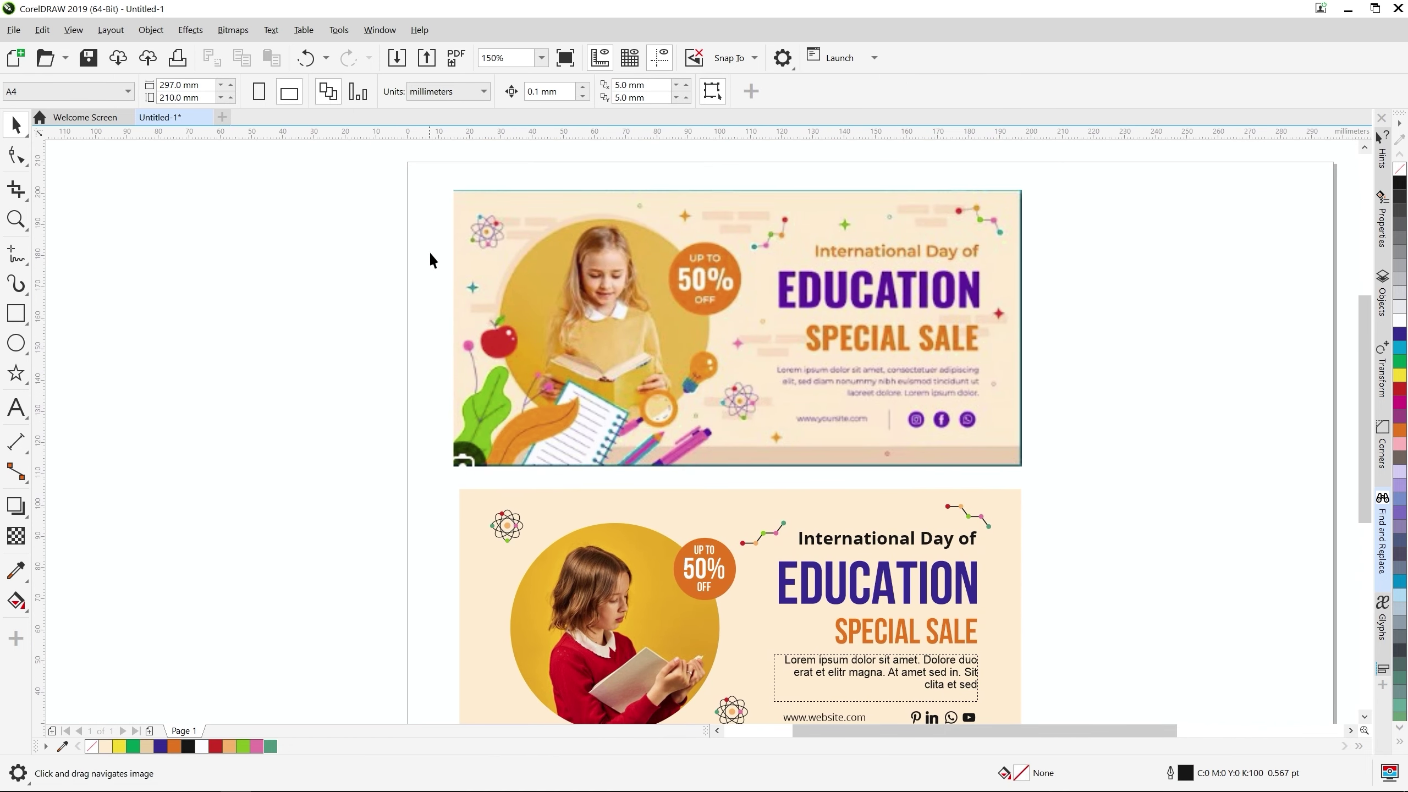
scroll(up, 3)
Start the apple outline with nodes at its upper left and top right
middle_click(778, 511)
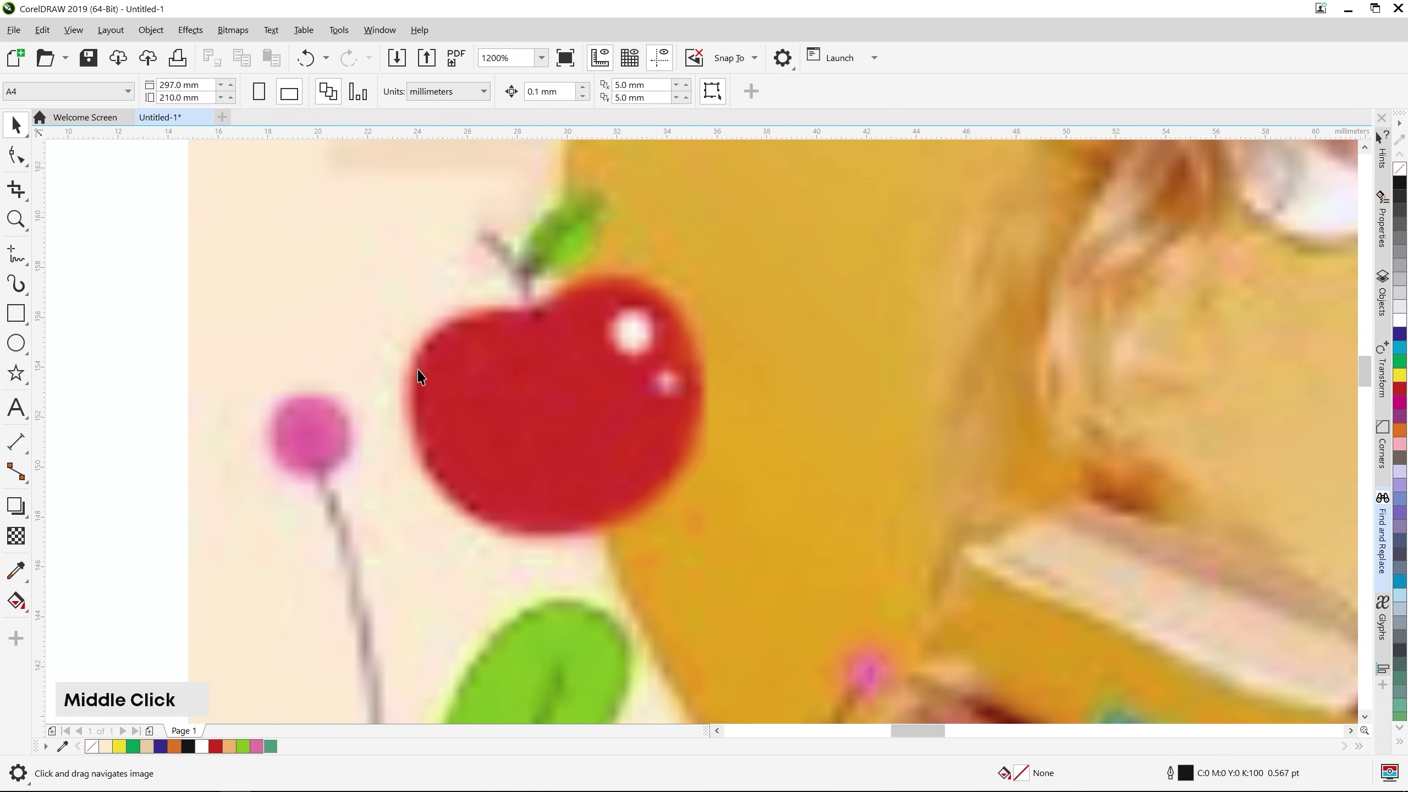
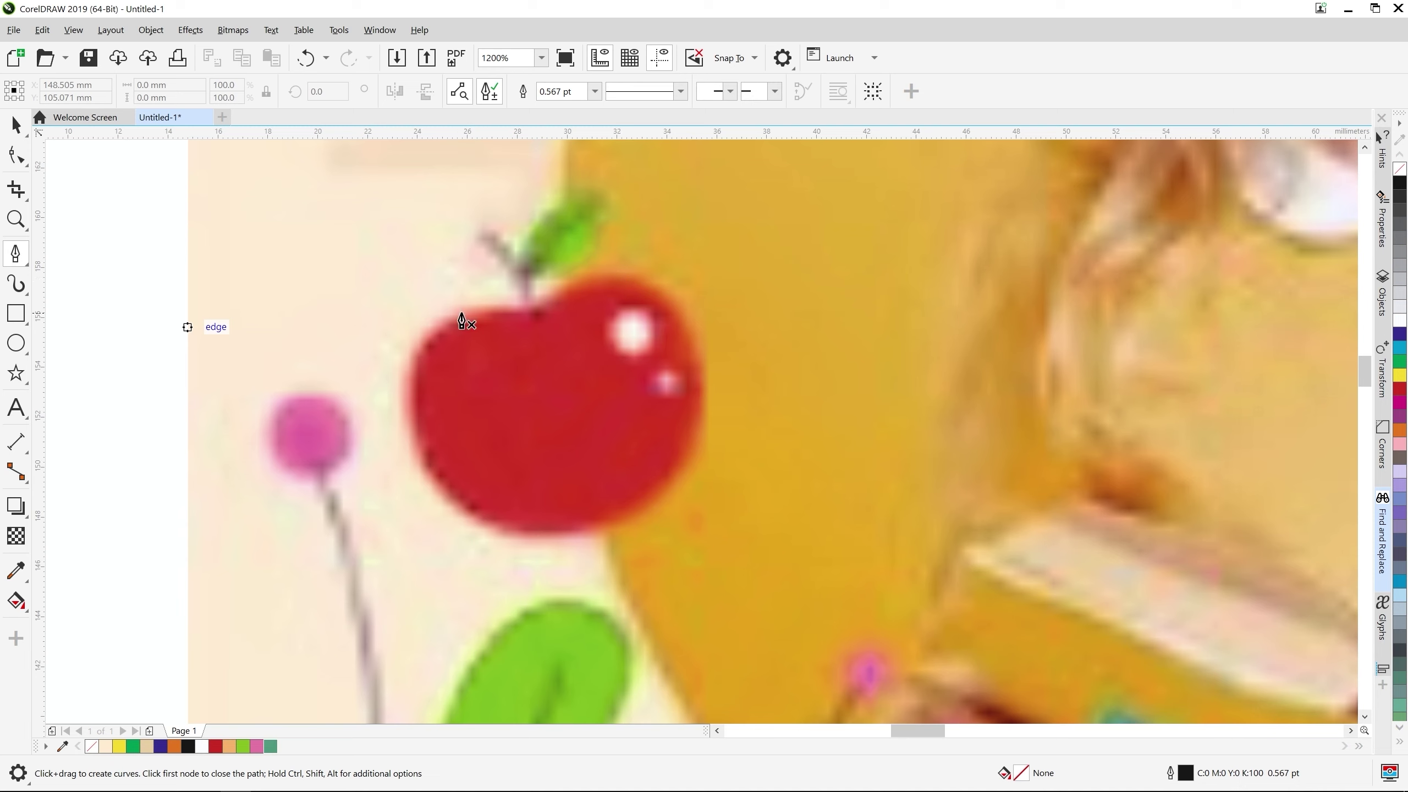
click(469, 317)
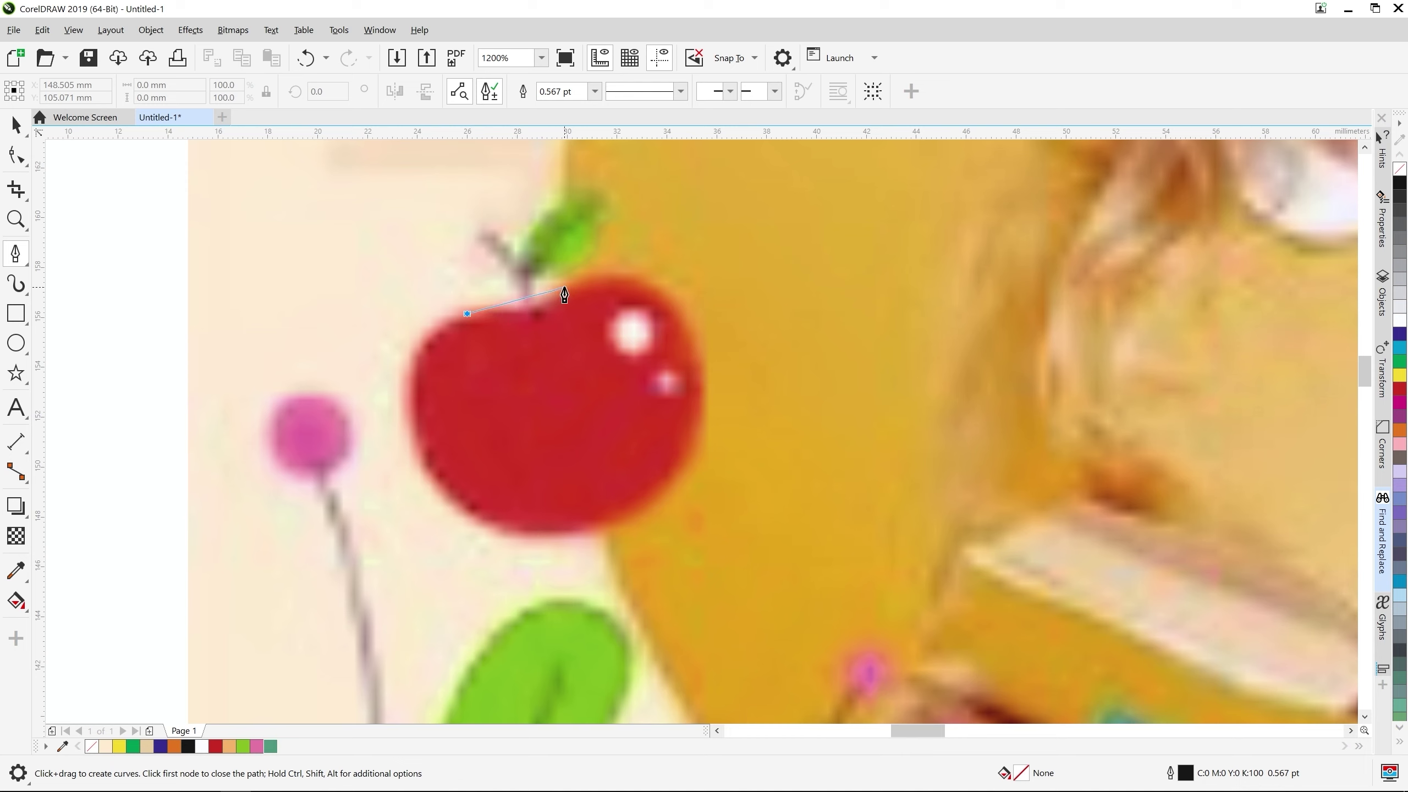
click(579, 282)
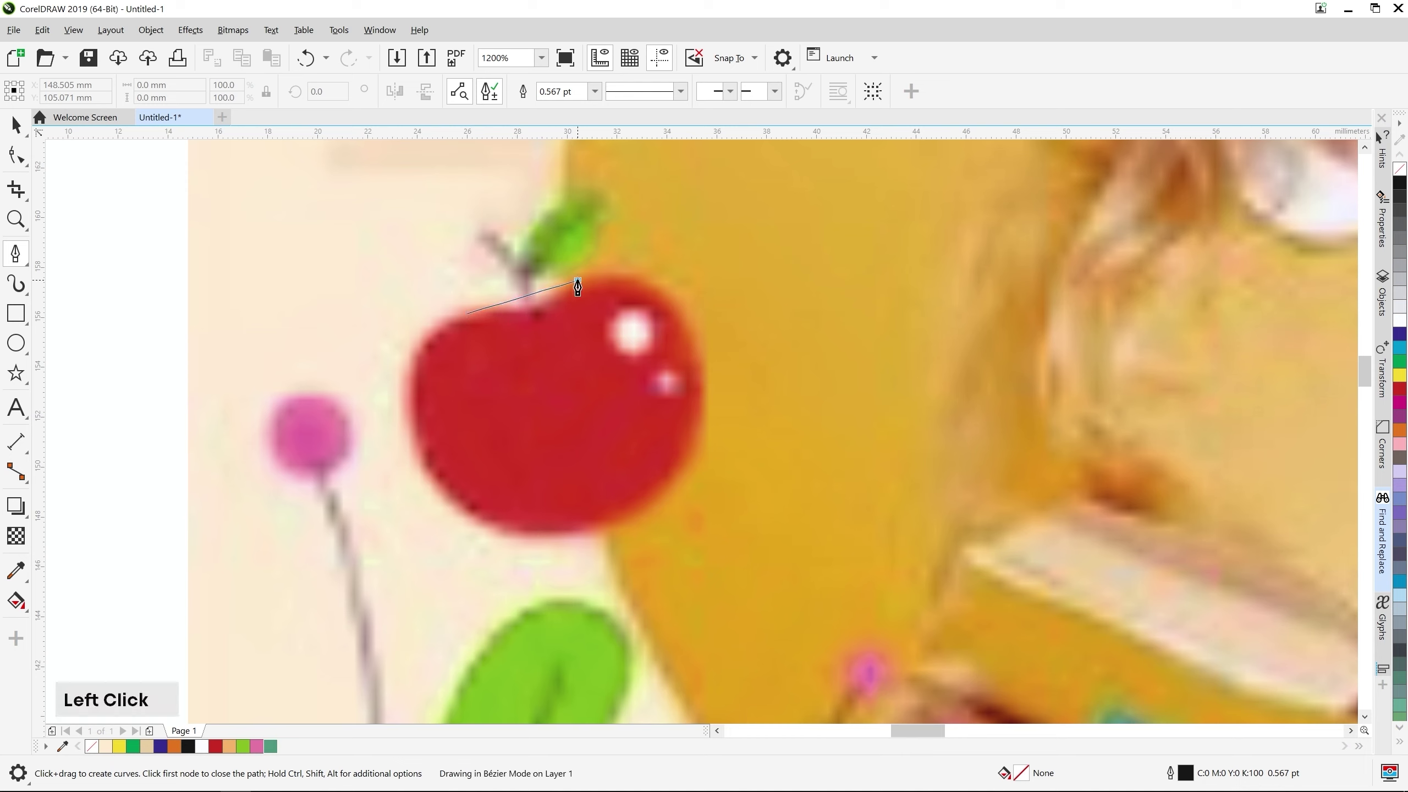
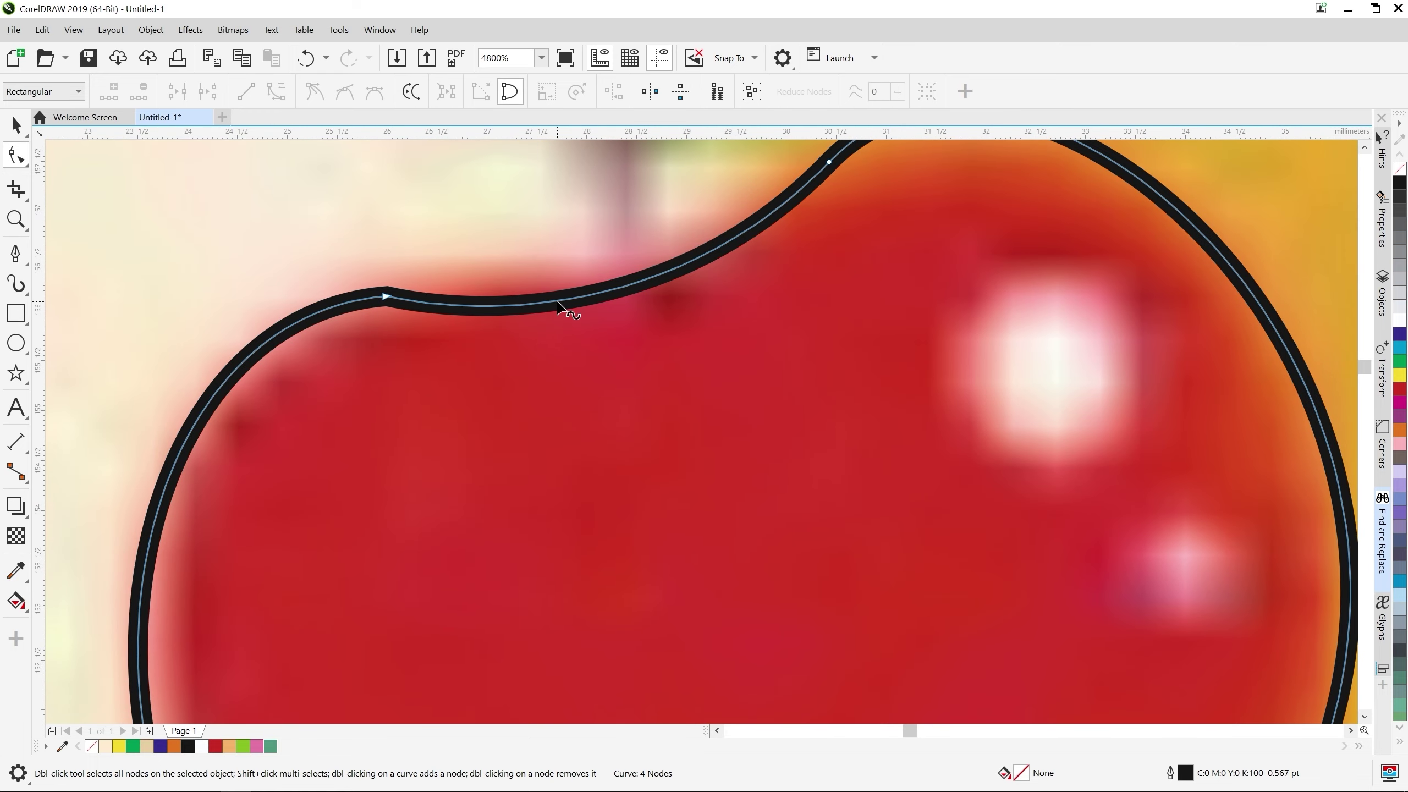
Add nodes on the apple outline's top edge and left curve to match the reference
click(566, 302)
double_click(566, 303)
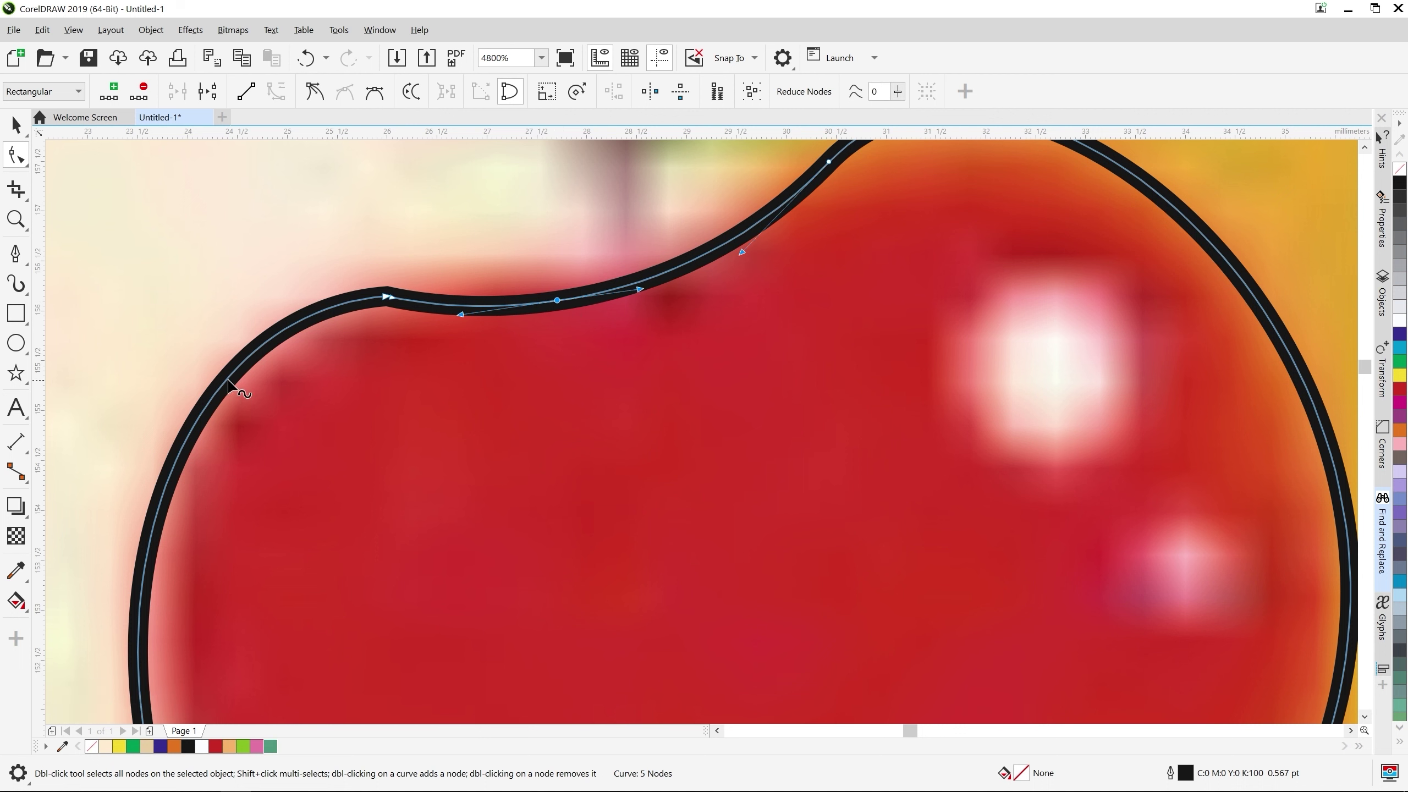
click(237, 381)
double_click(237, 381)
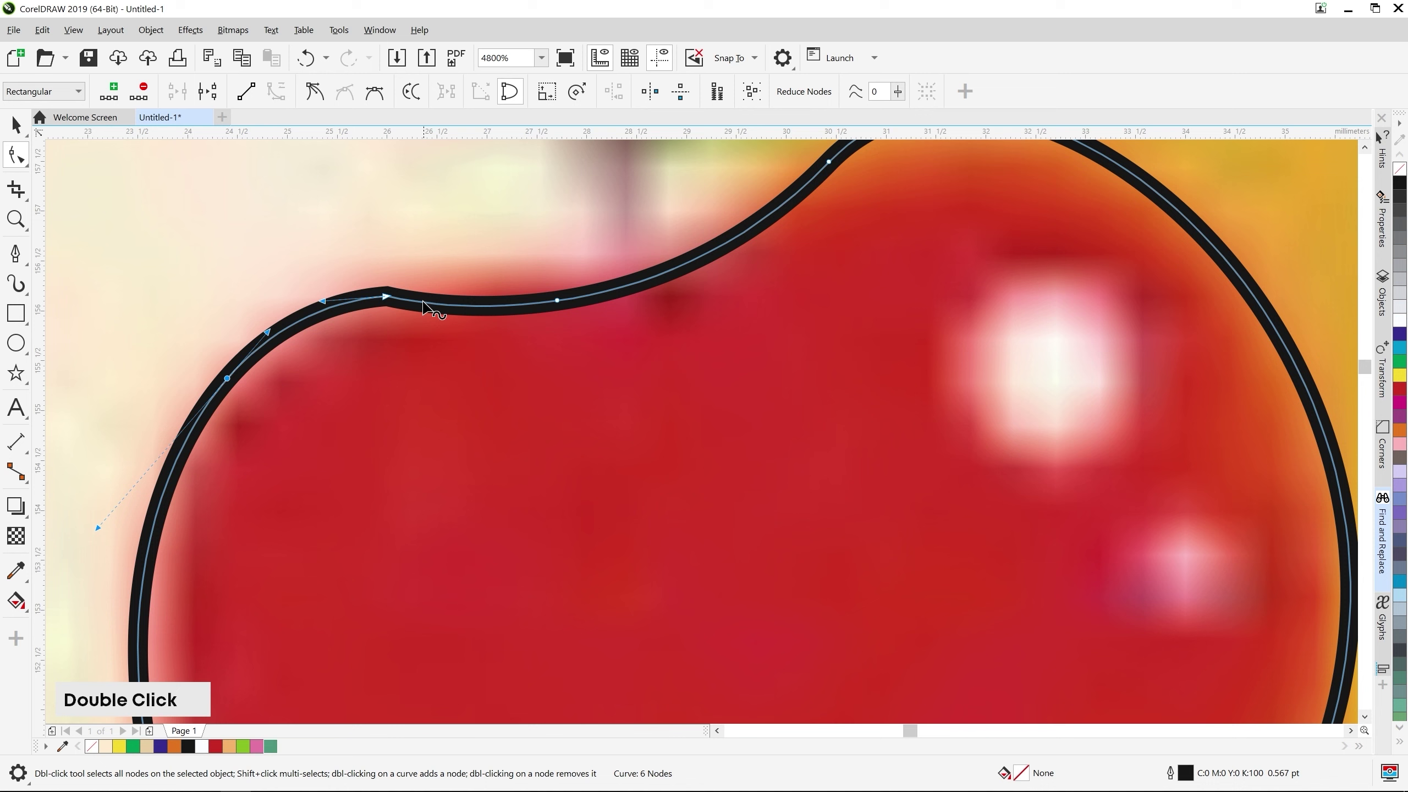
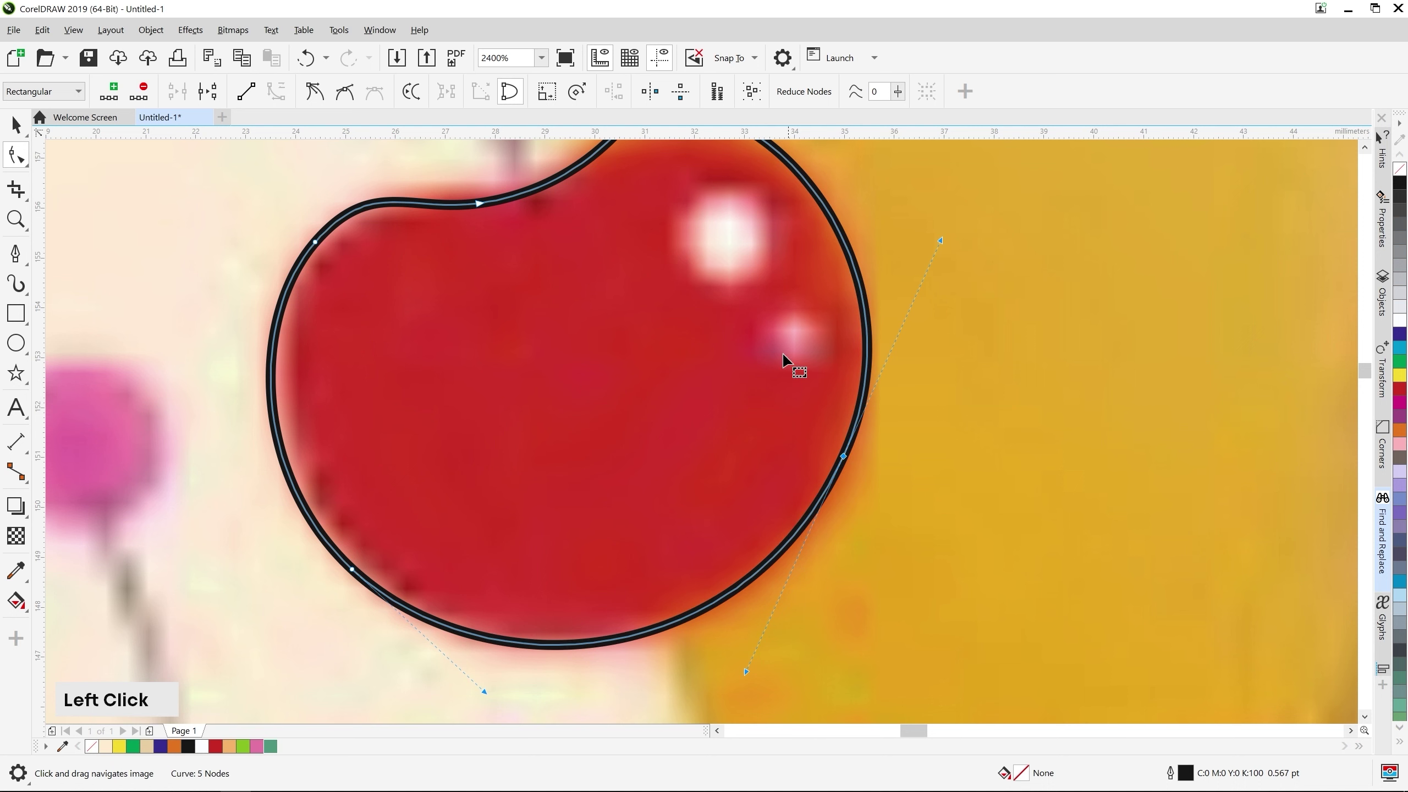
middle_click(728, 373)
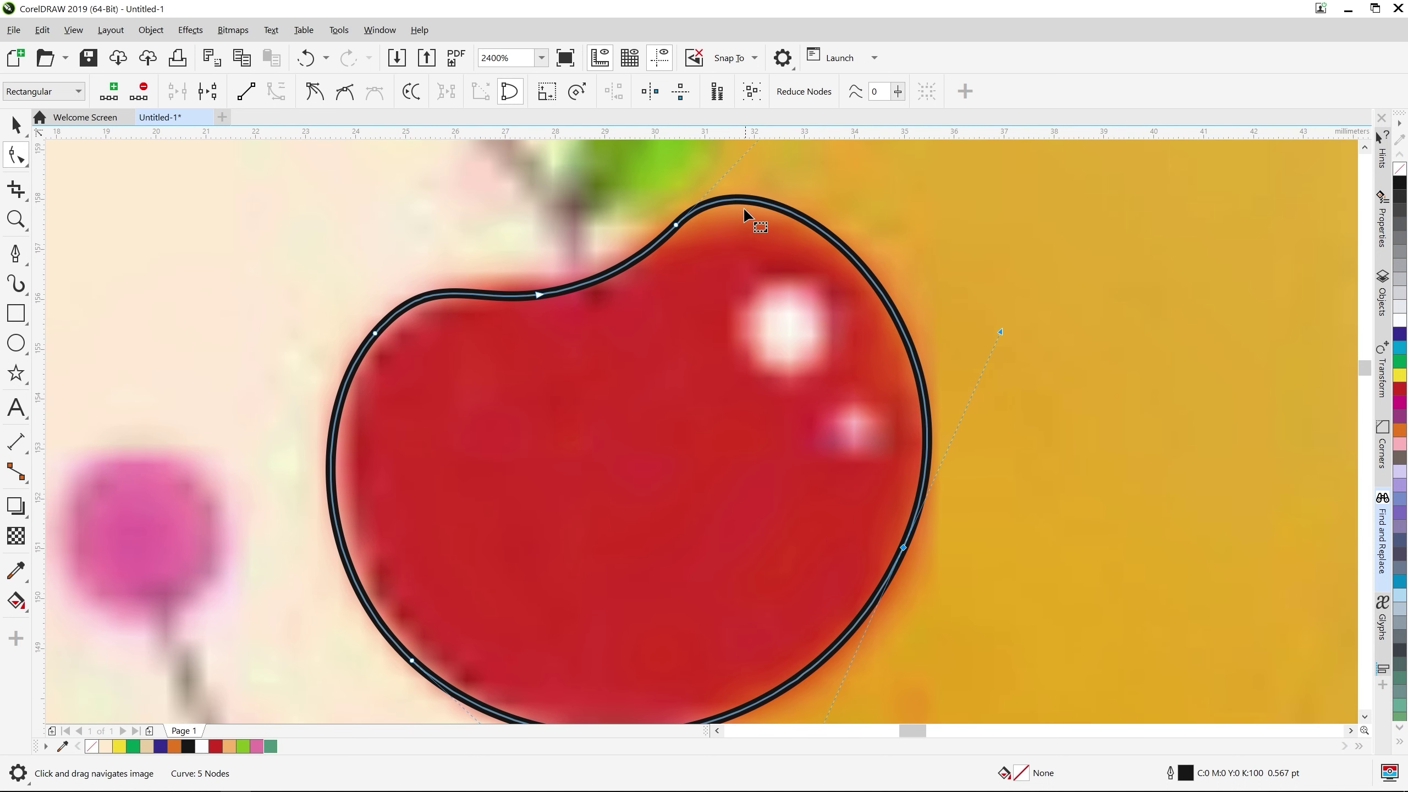
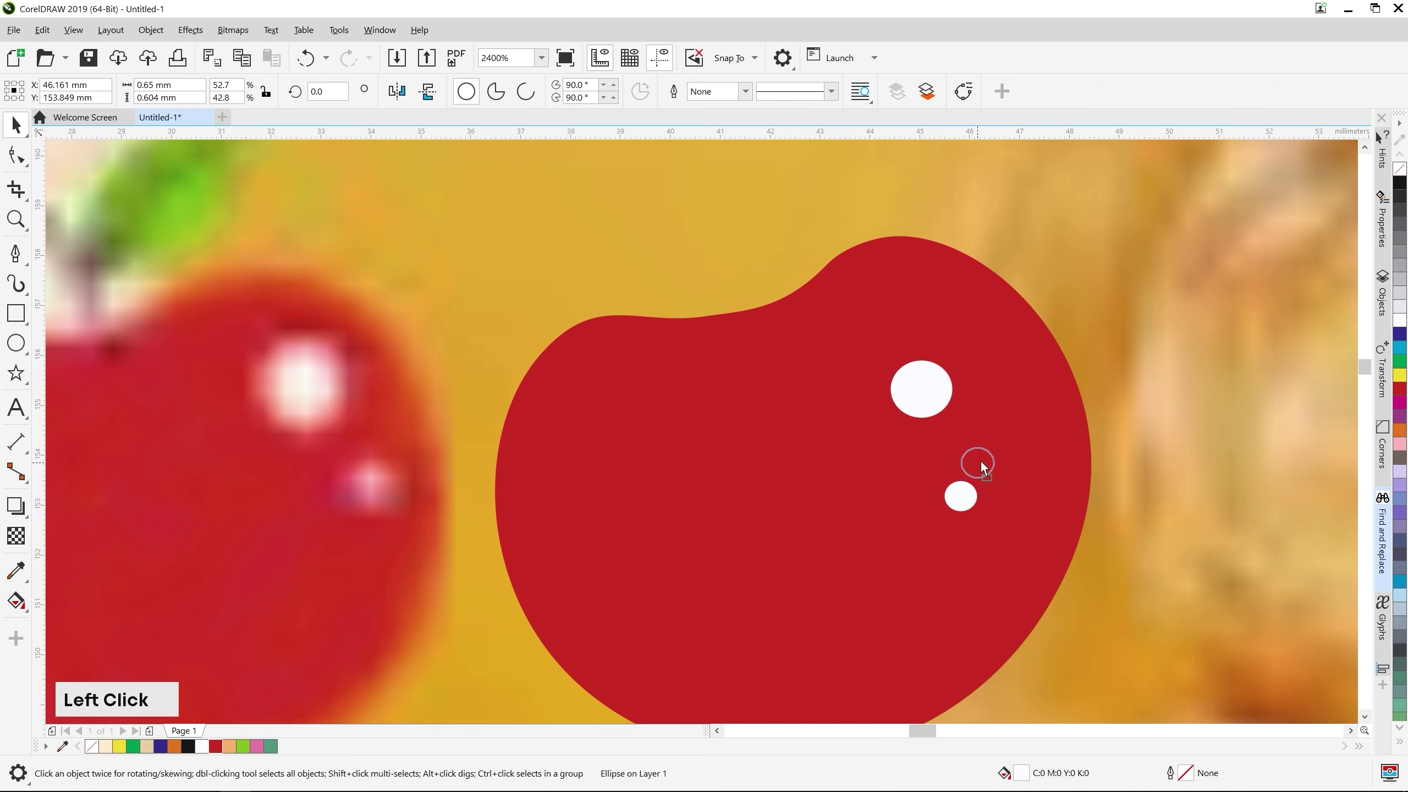
Pan the view over to the reference apple's stem and leaf
scroll(down, 3)
middle_click(707, 321)
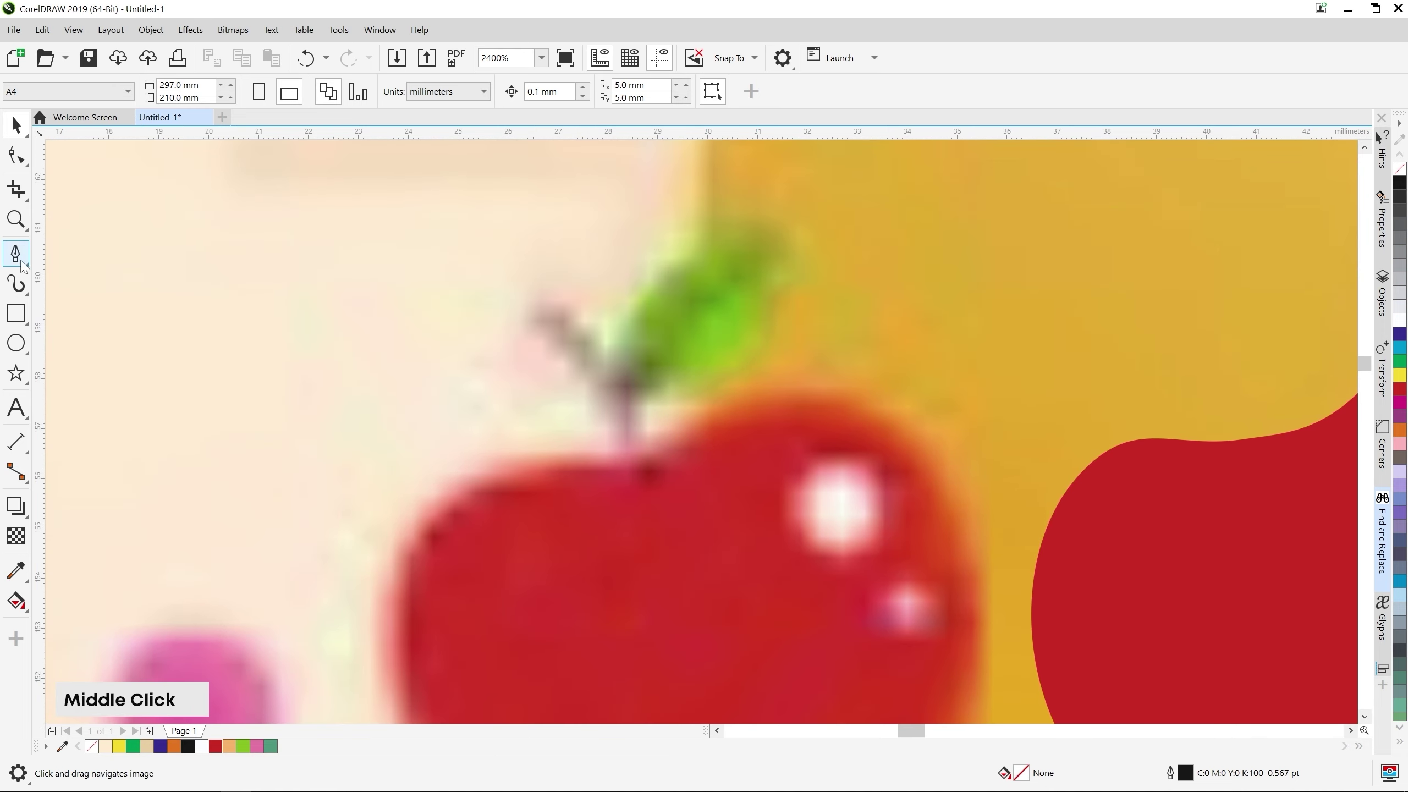
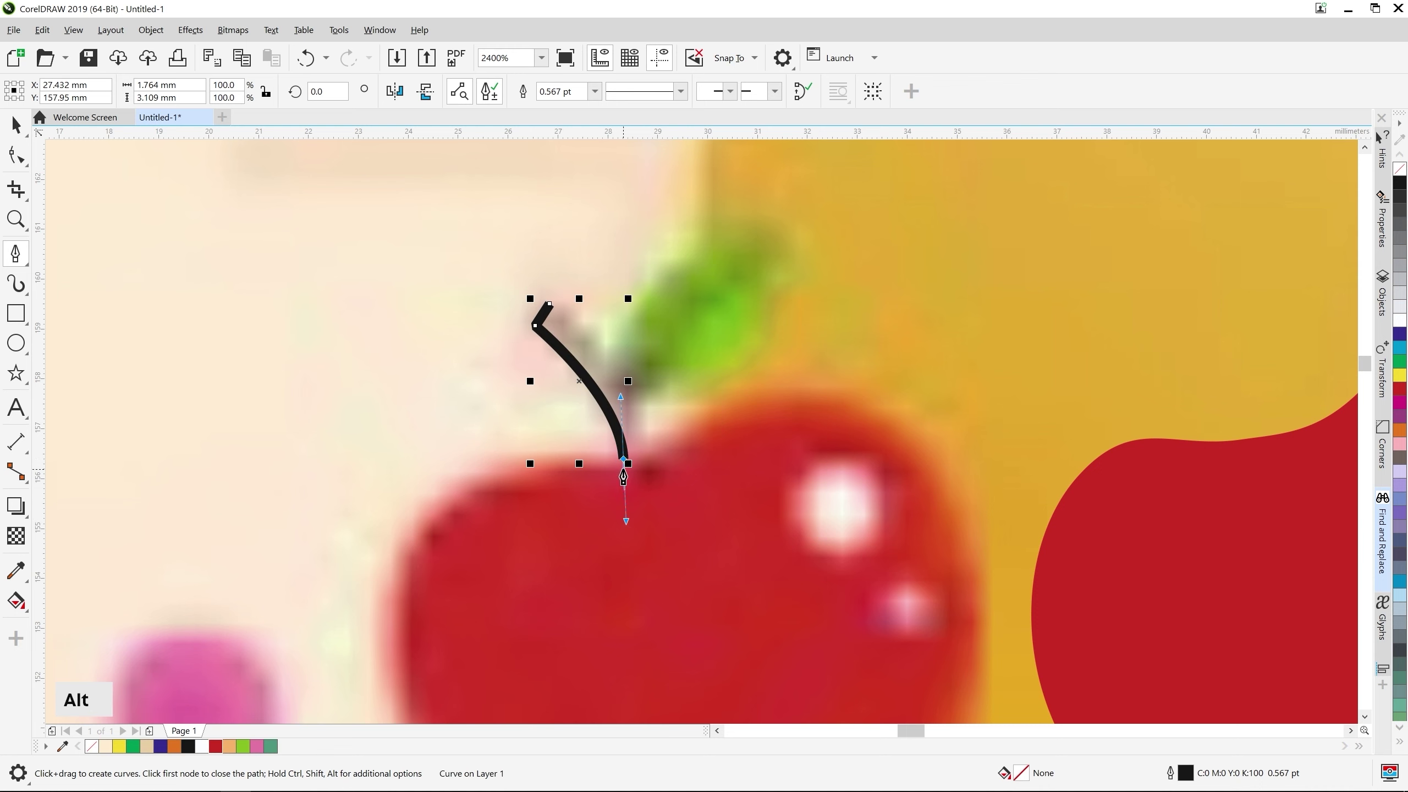
Trace the apple's stem as a closed narrow curve with the Pen tool
scroll(up, 3)
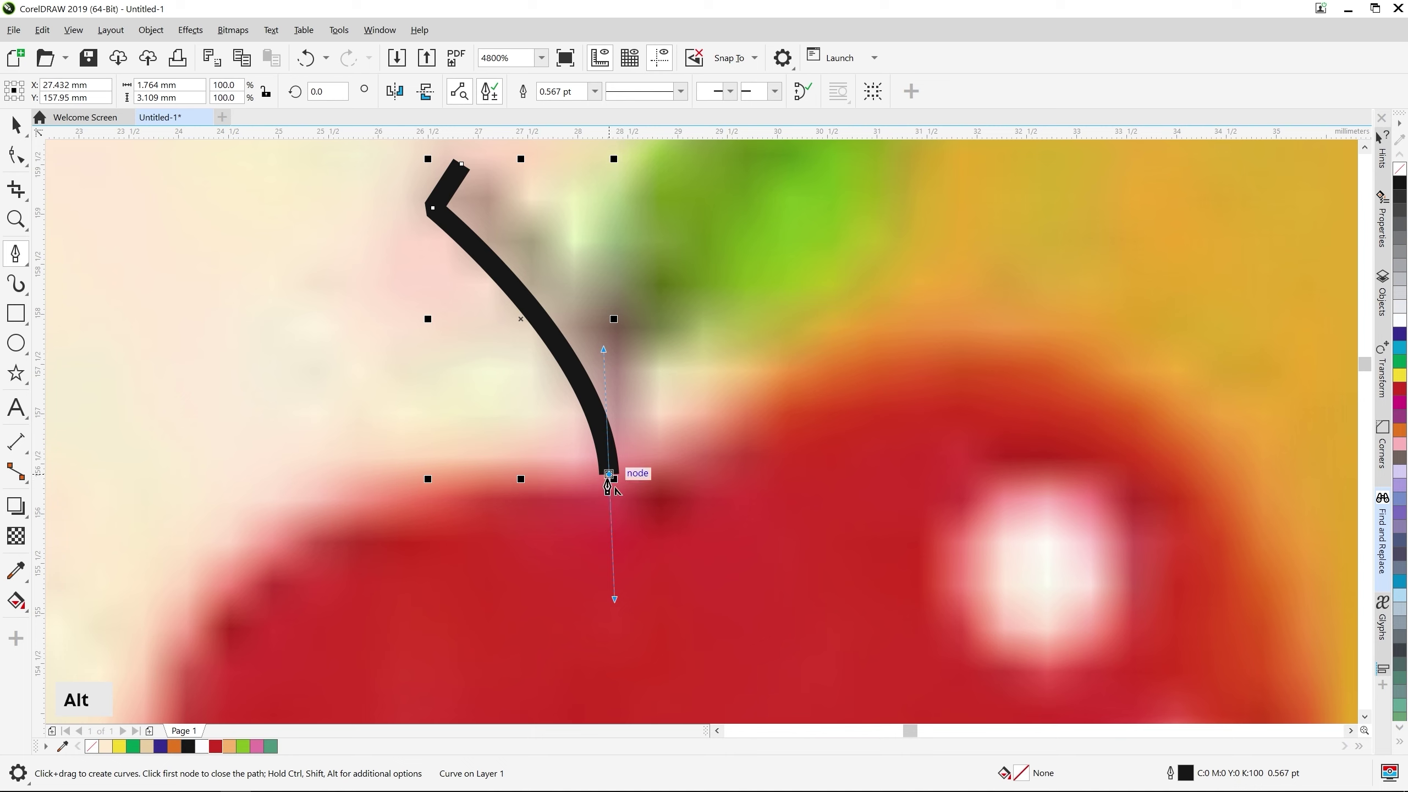
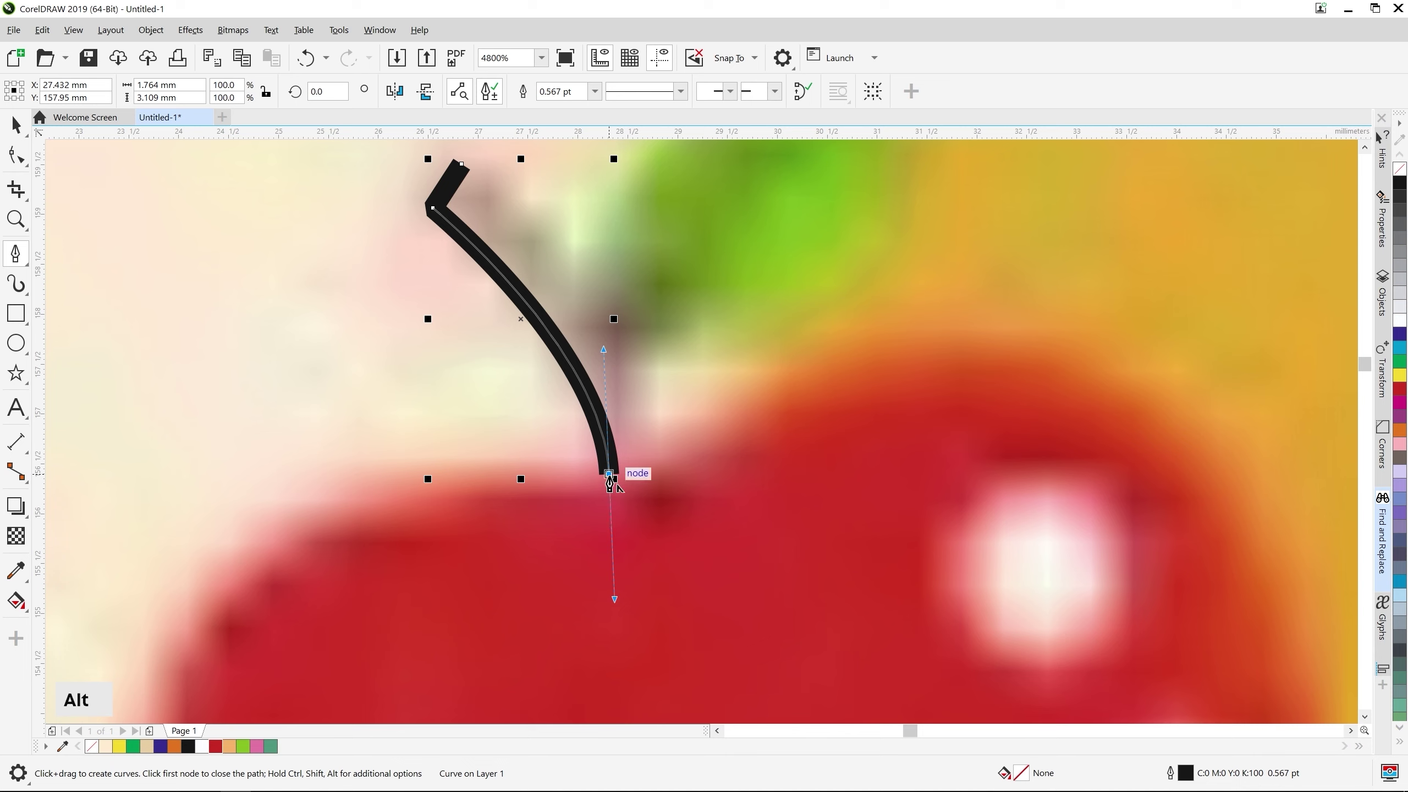
click(612, 479)
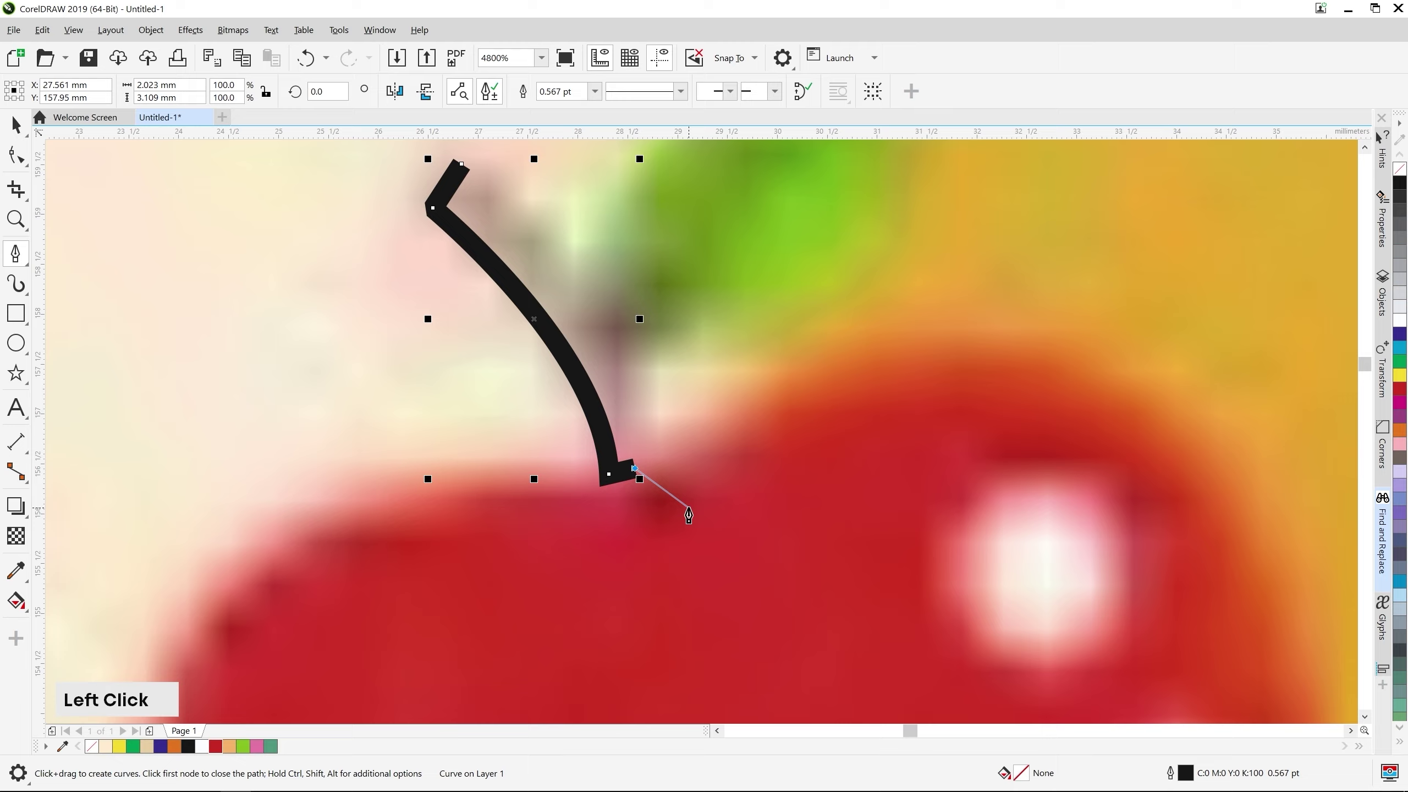
scroll(down, 3)
click(578, 338)
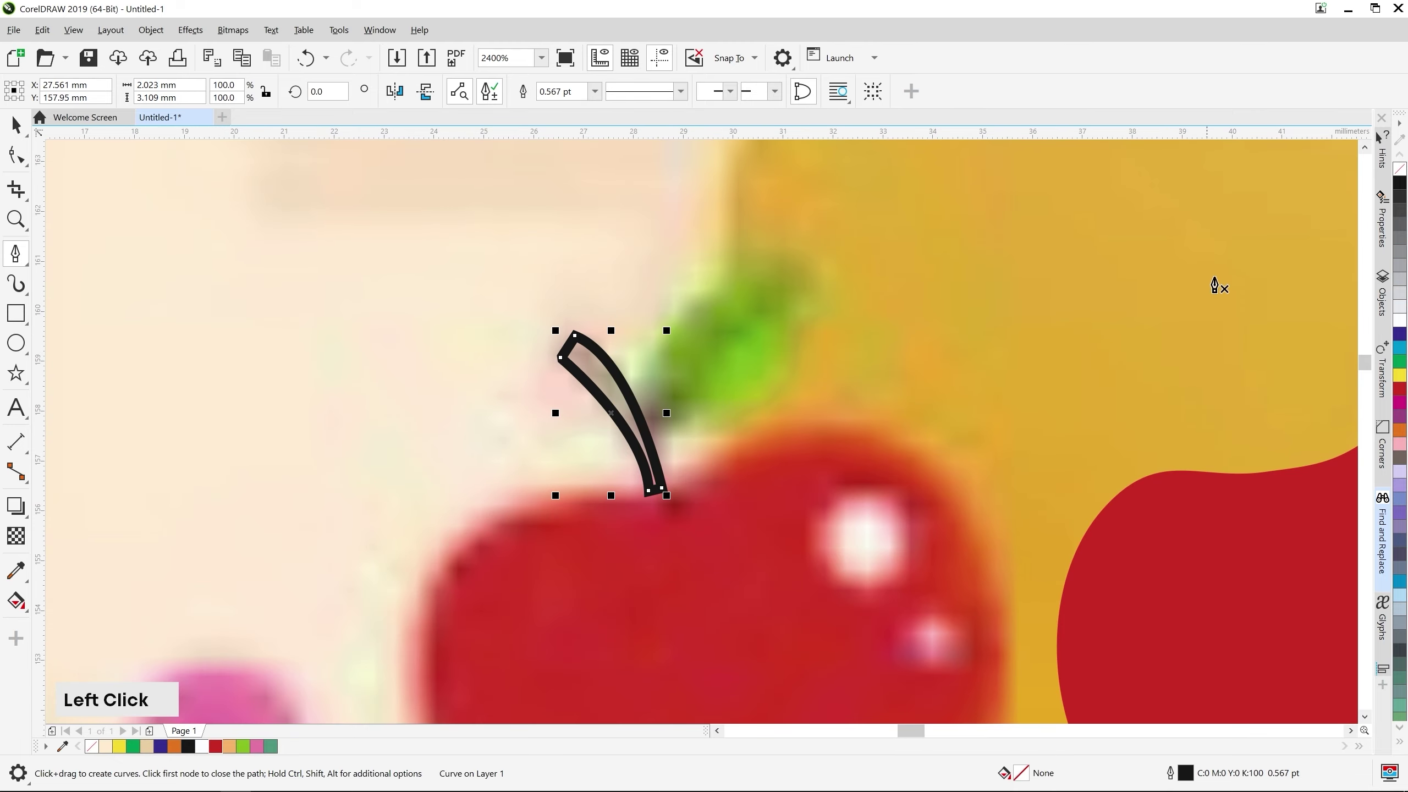
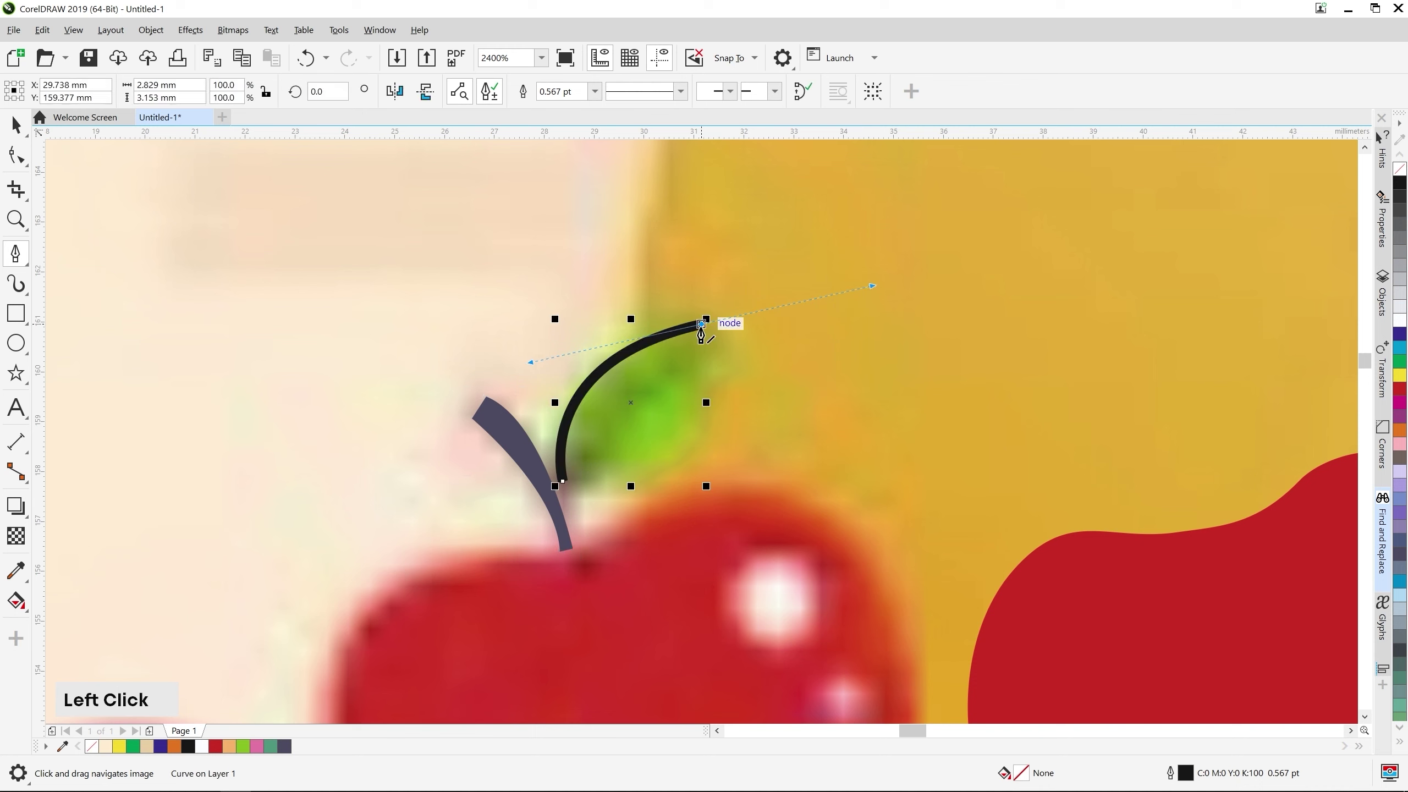
Trace the leaf above the stem as a closed outline, undoing a stray point along the way
click(704, 329)
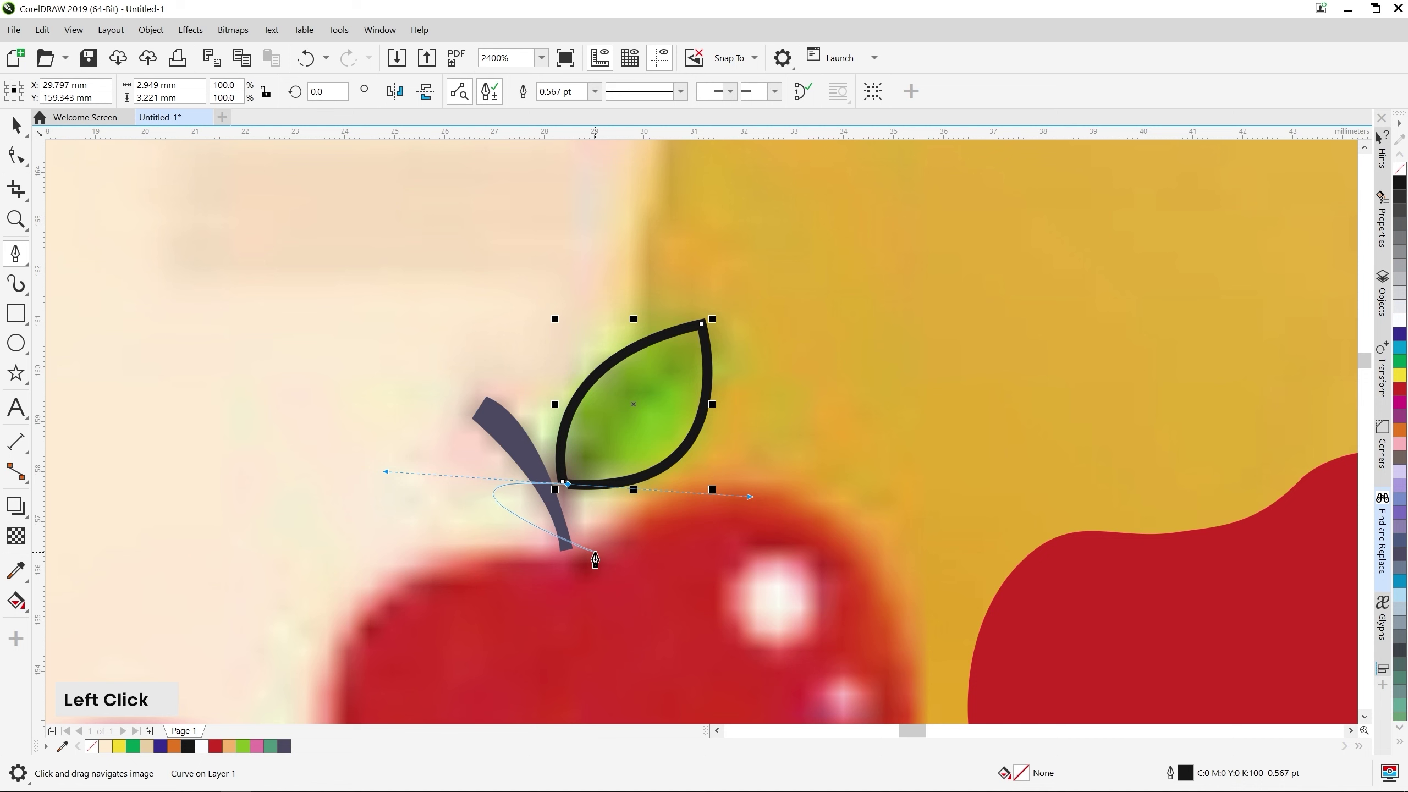
scroll(up, 3)
key(ctrl+z)
click(553, 448)
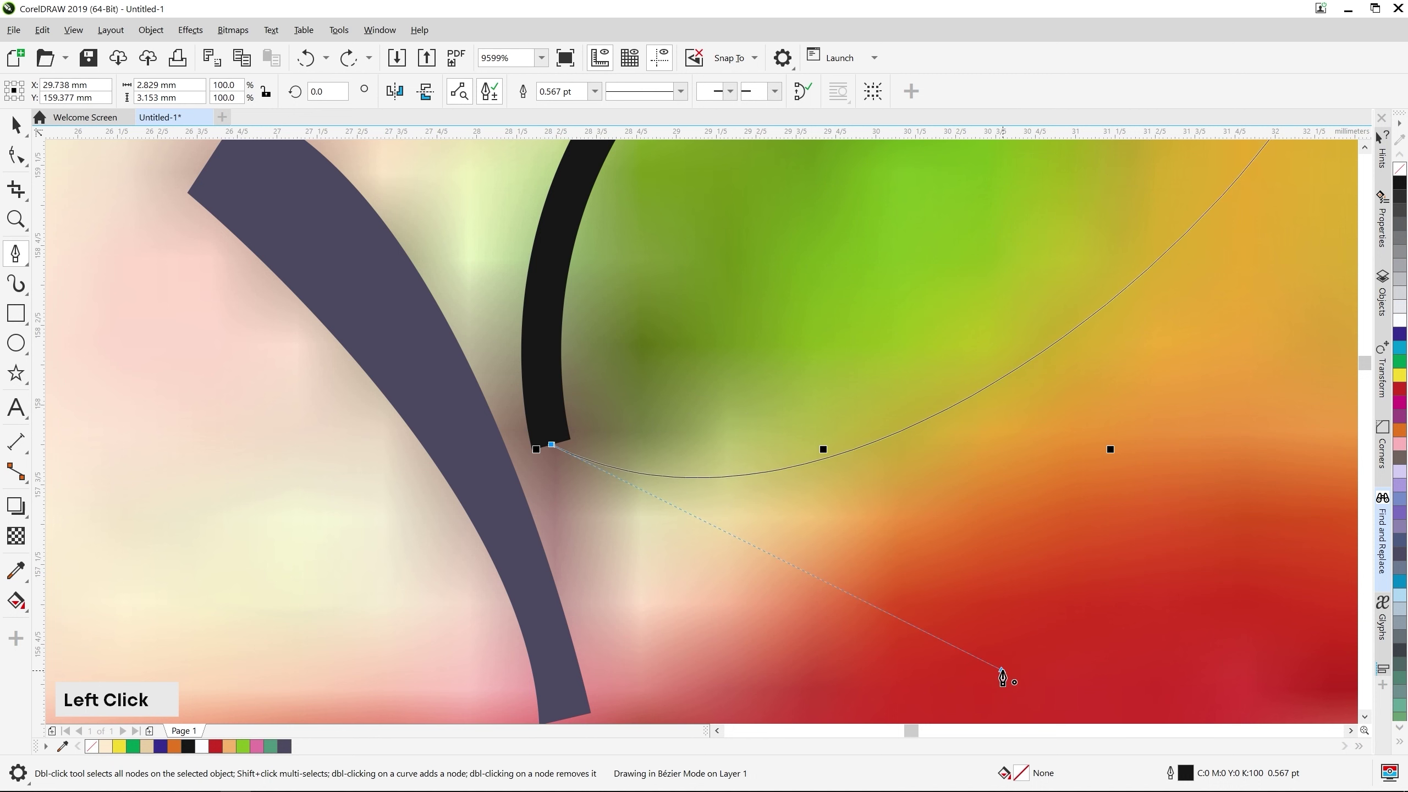
scroll(down, 3)
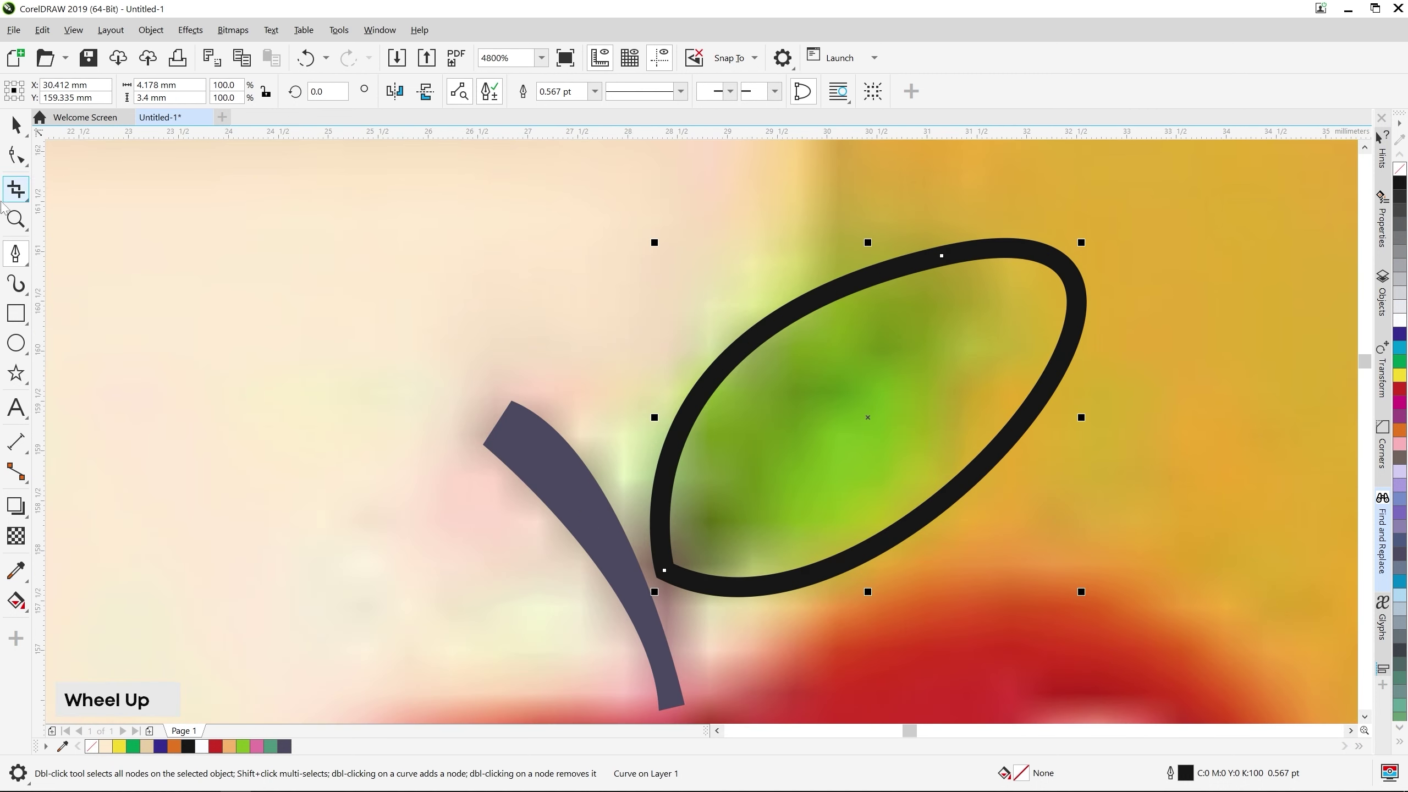
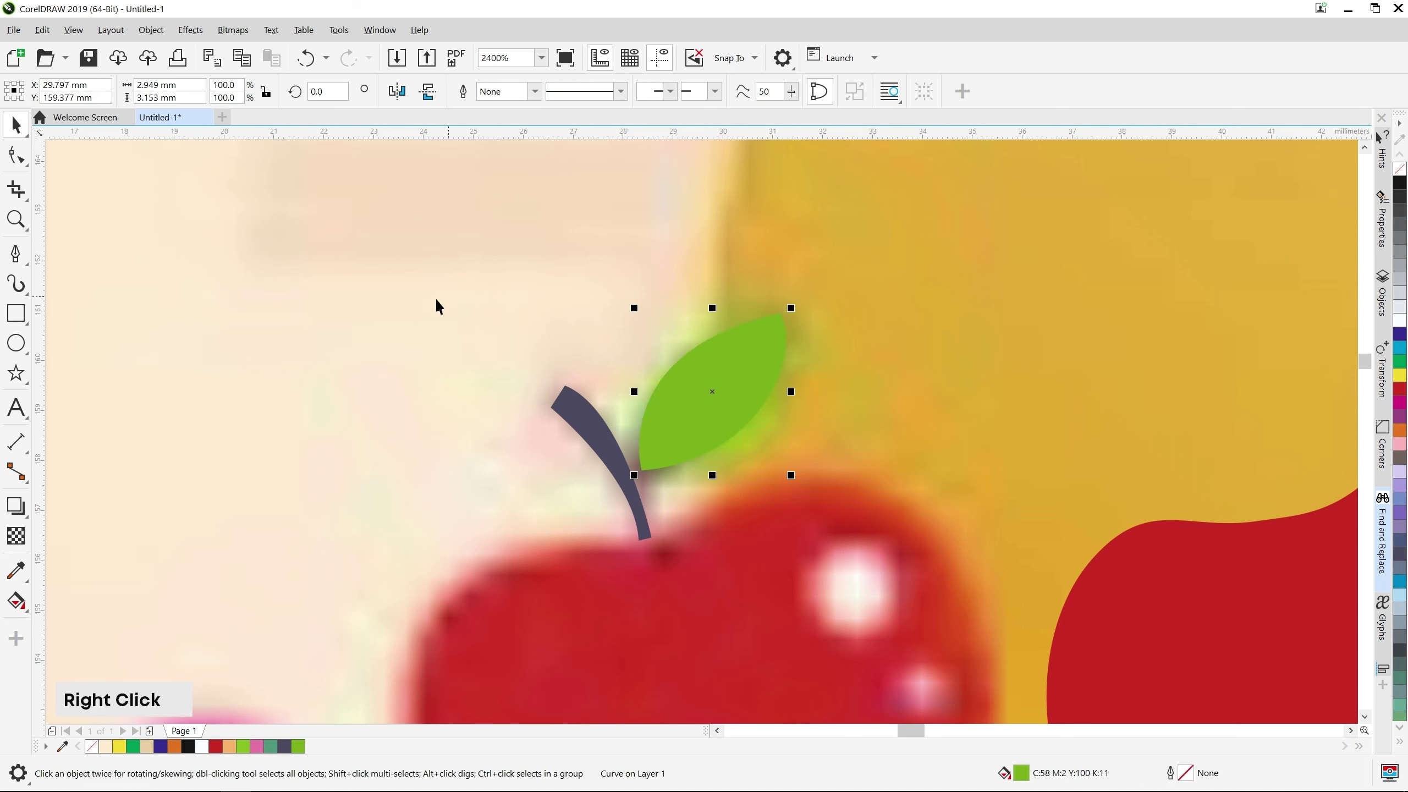
Drag the traced leaf and stem onto the top of the vector apple
click(469, 329)
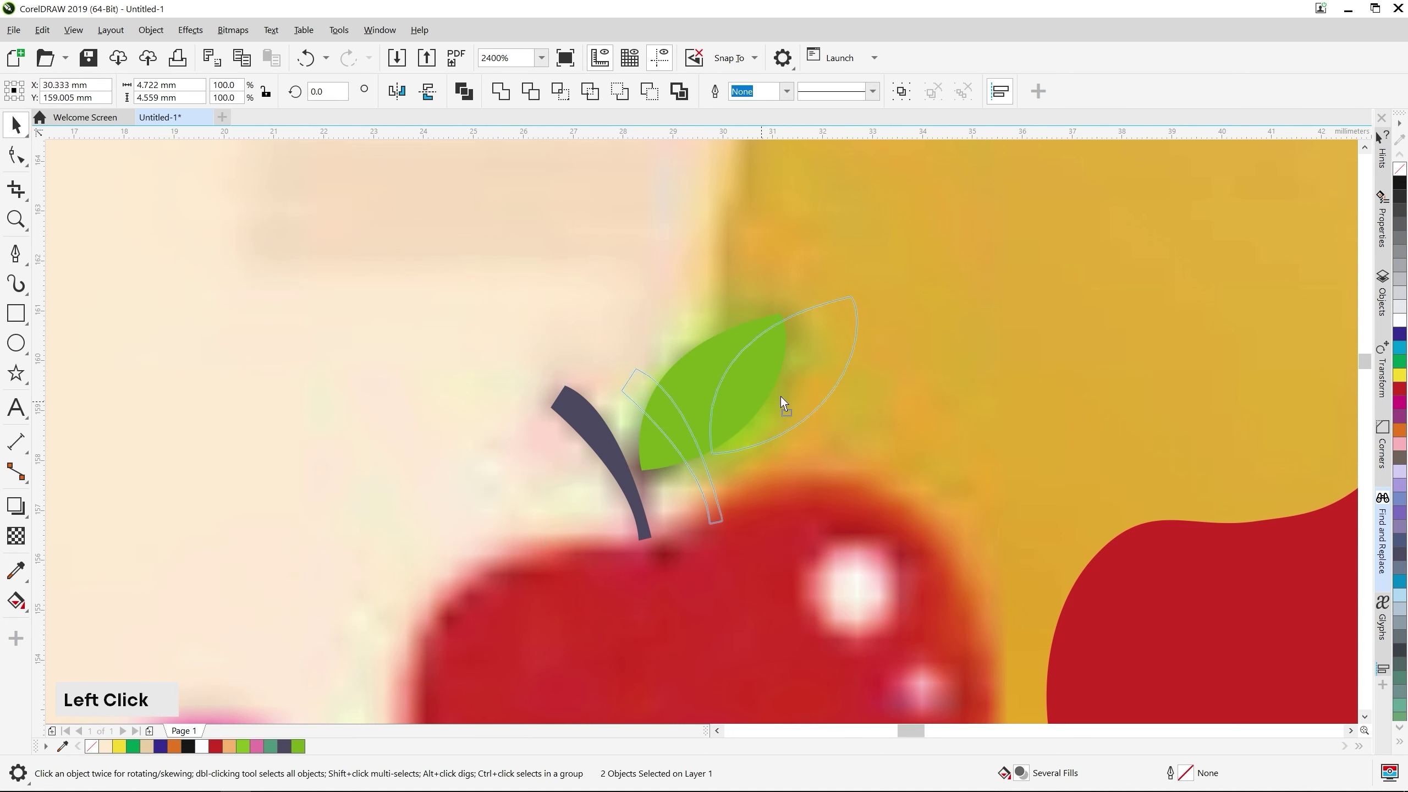
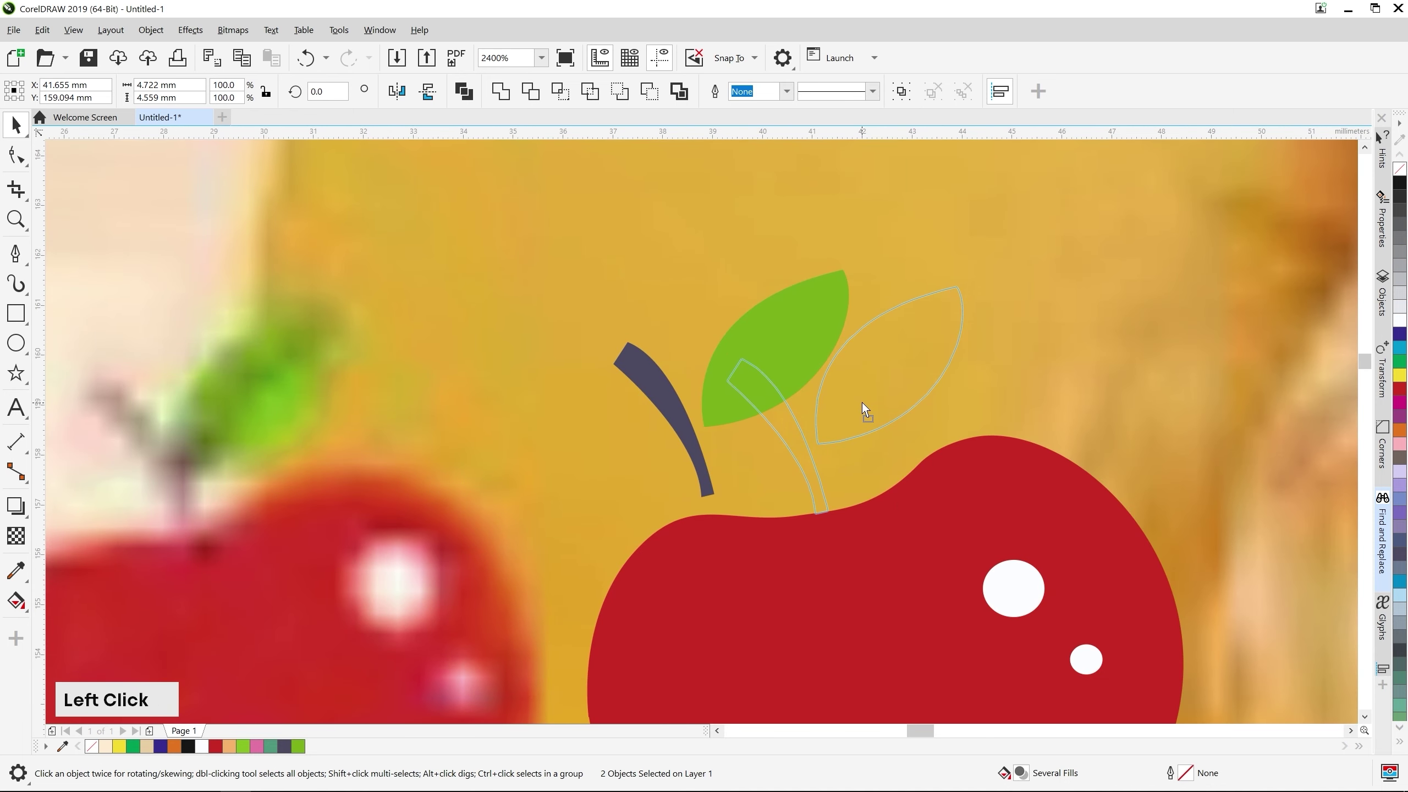
middle_click(606, 442)
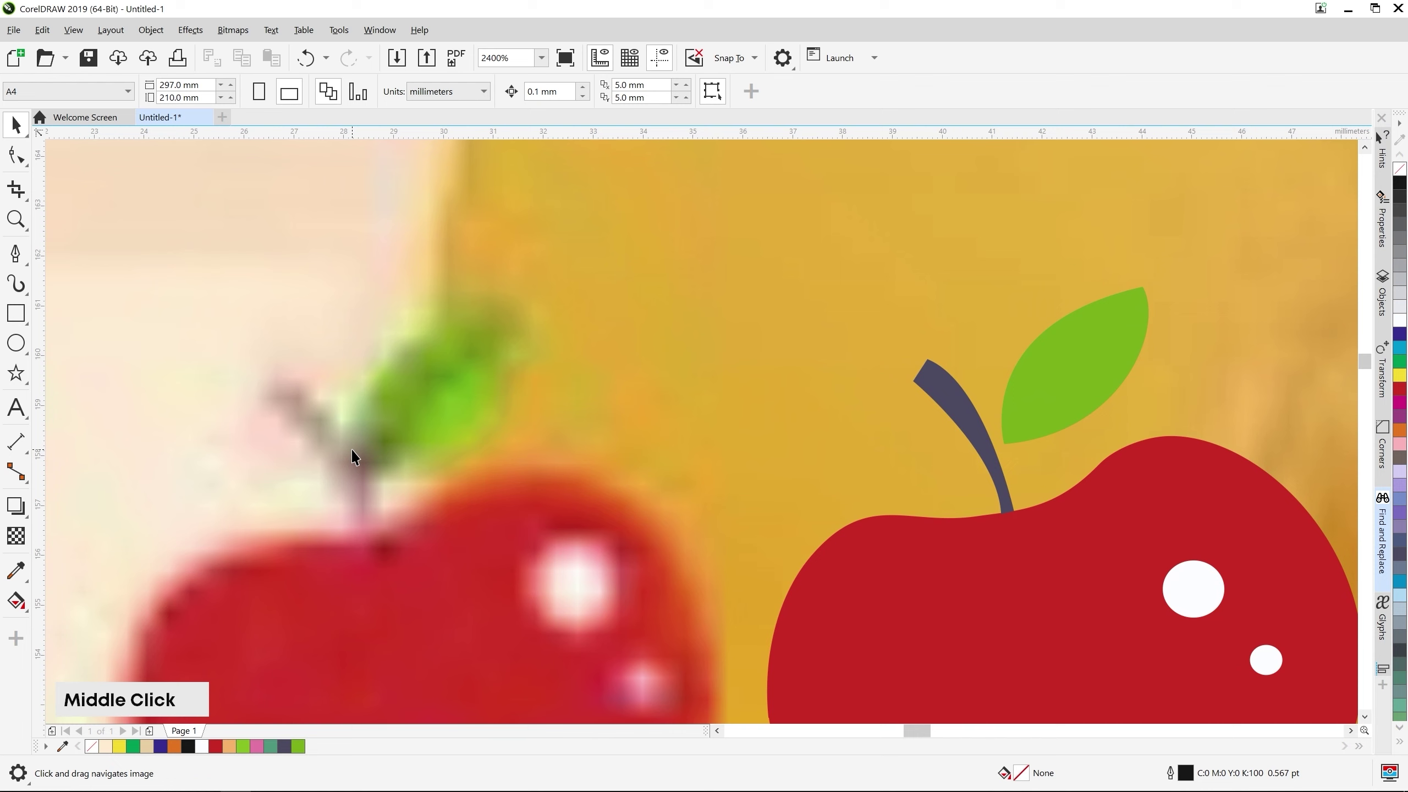
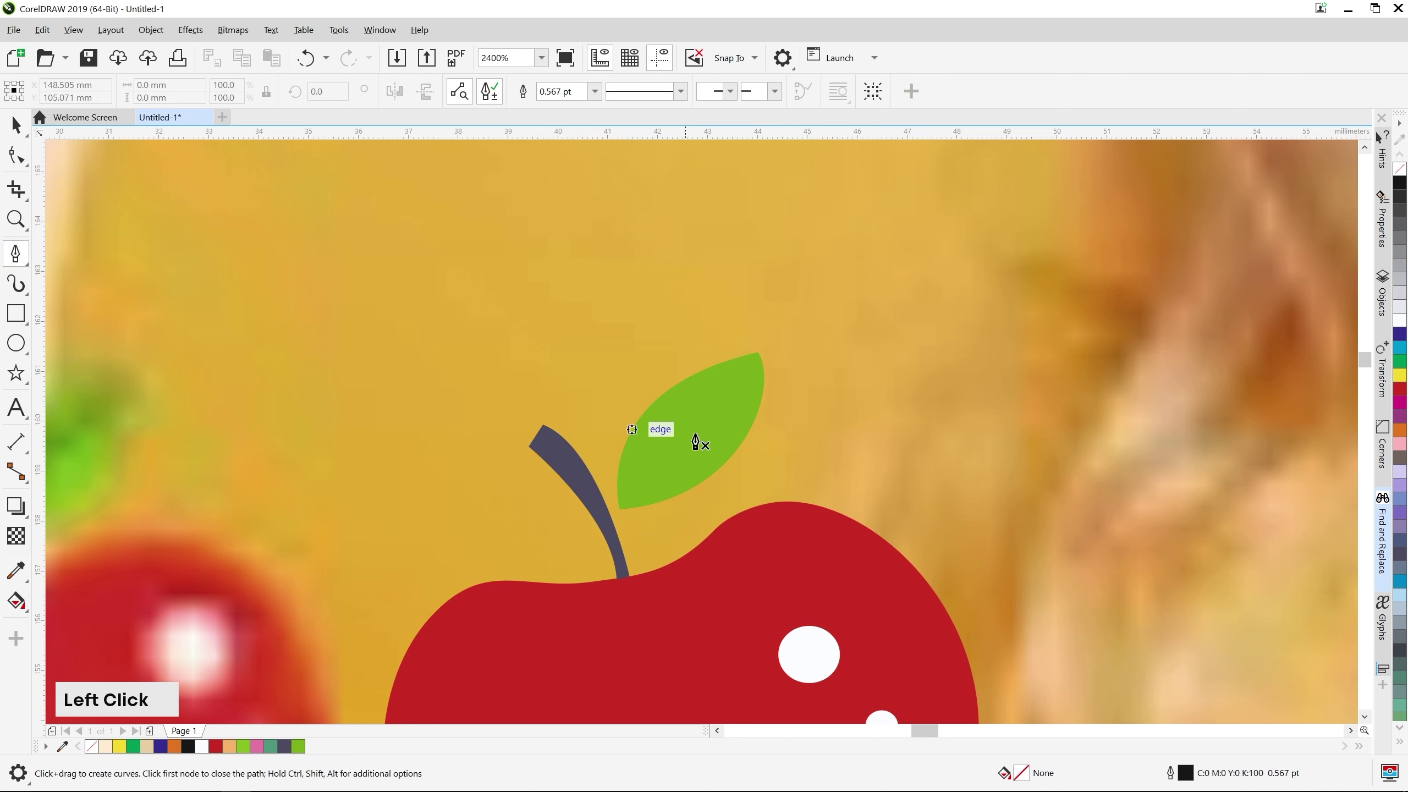
Draw a 0.2 pt vein curve through the leaf and convert its outline to an object
scroll(up, 3)
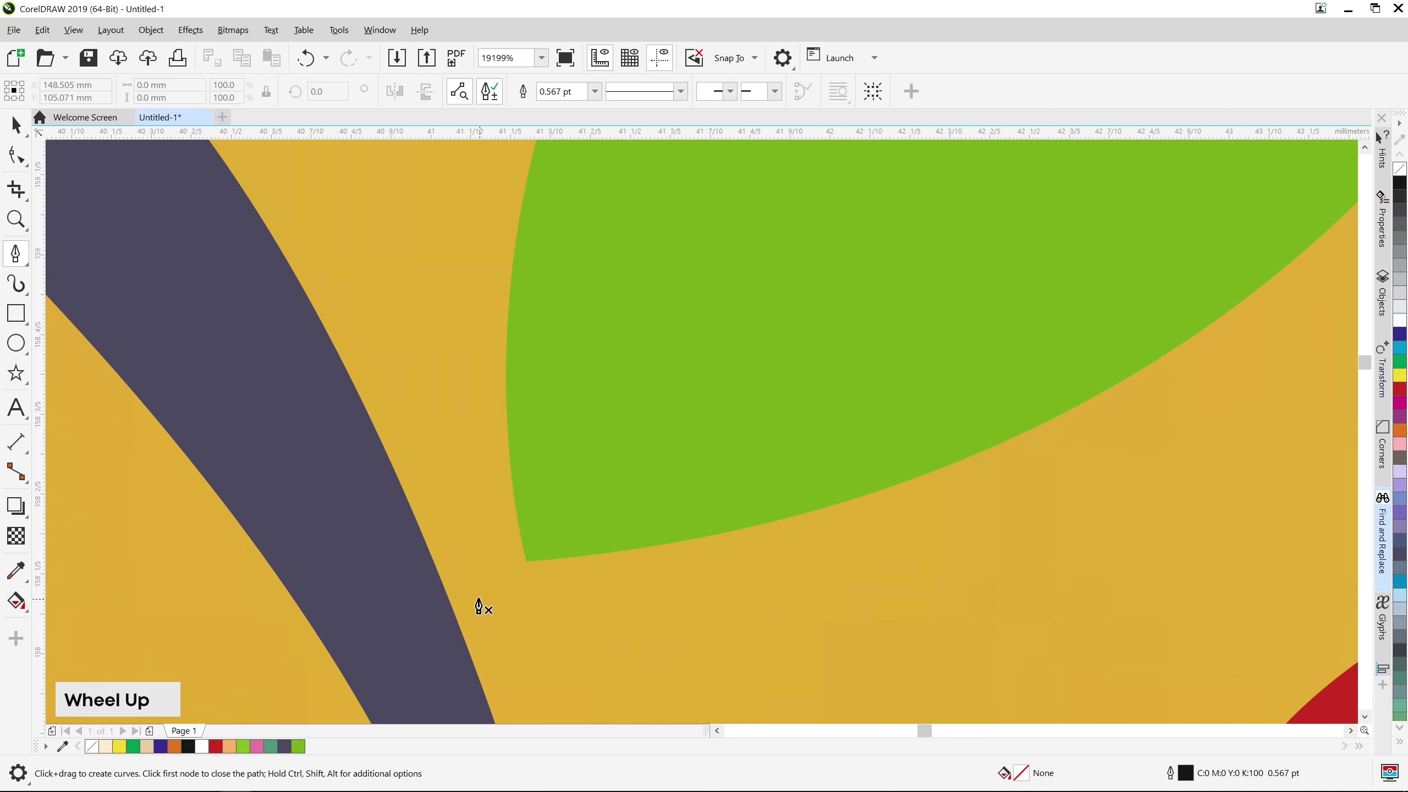
click(439, 612)
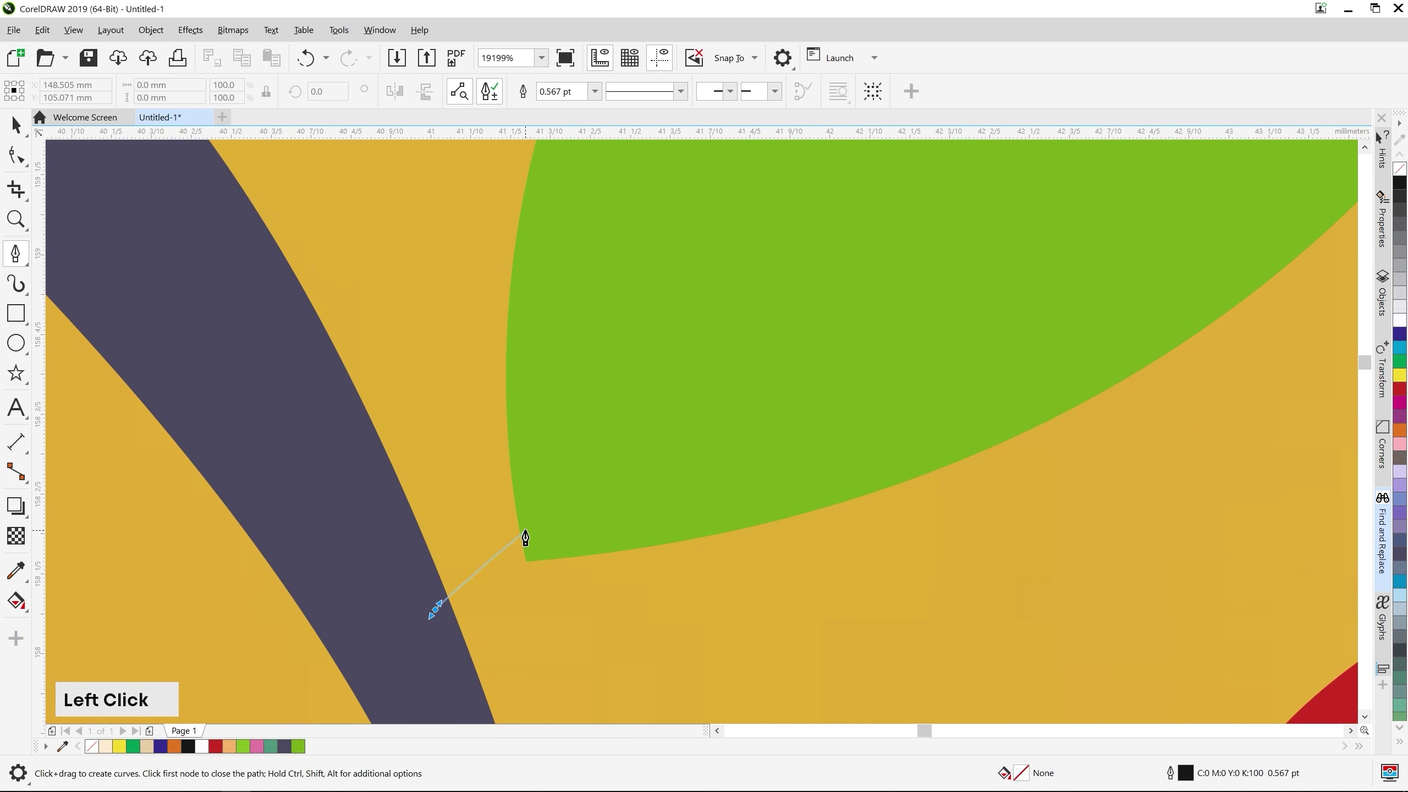
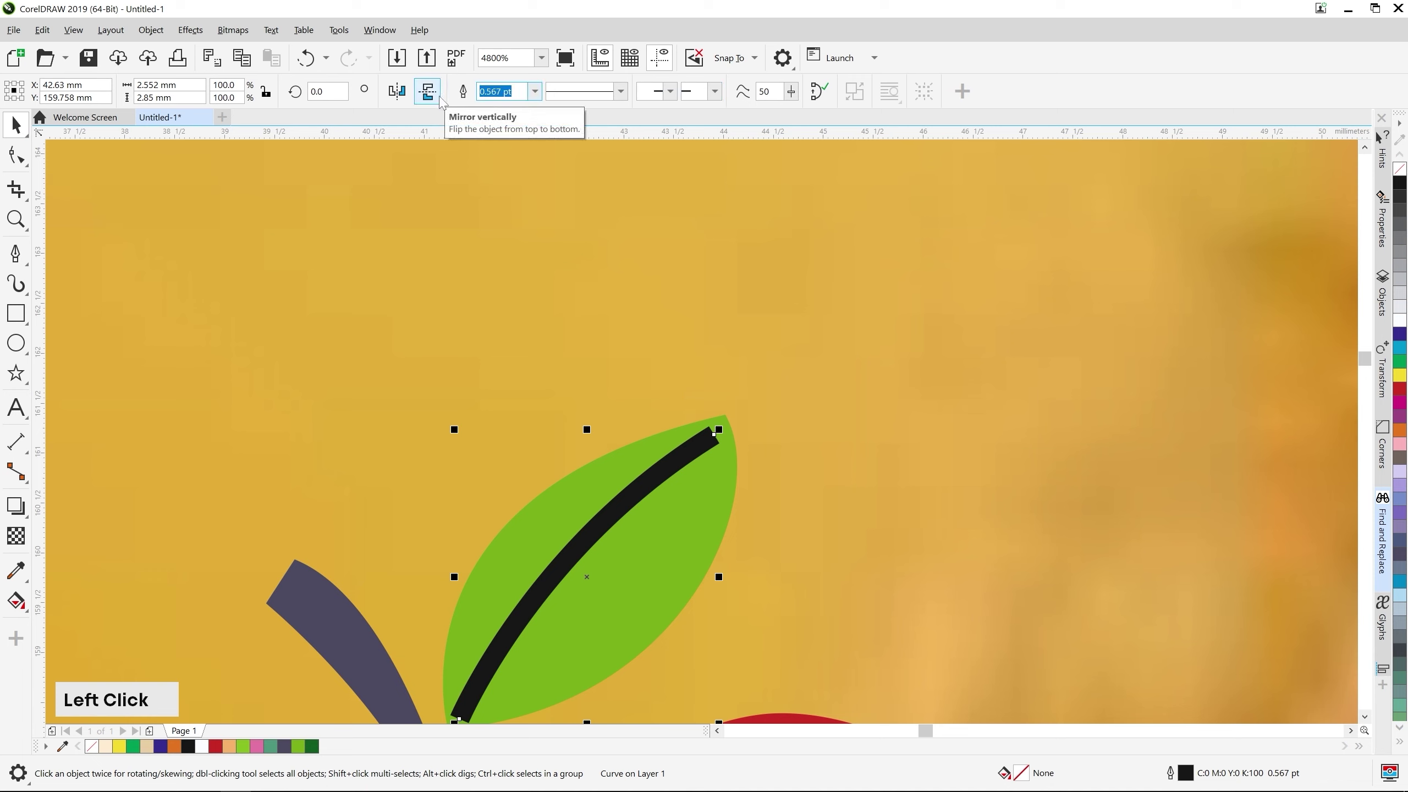
key(.)
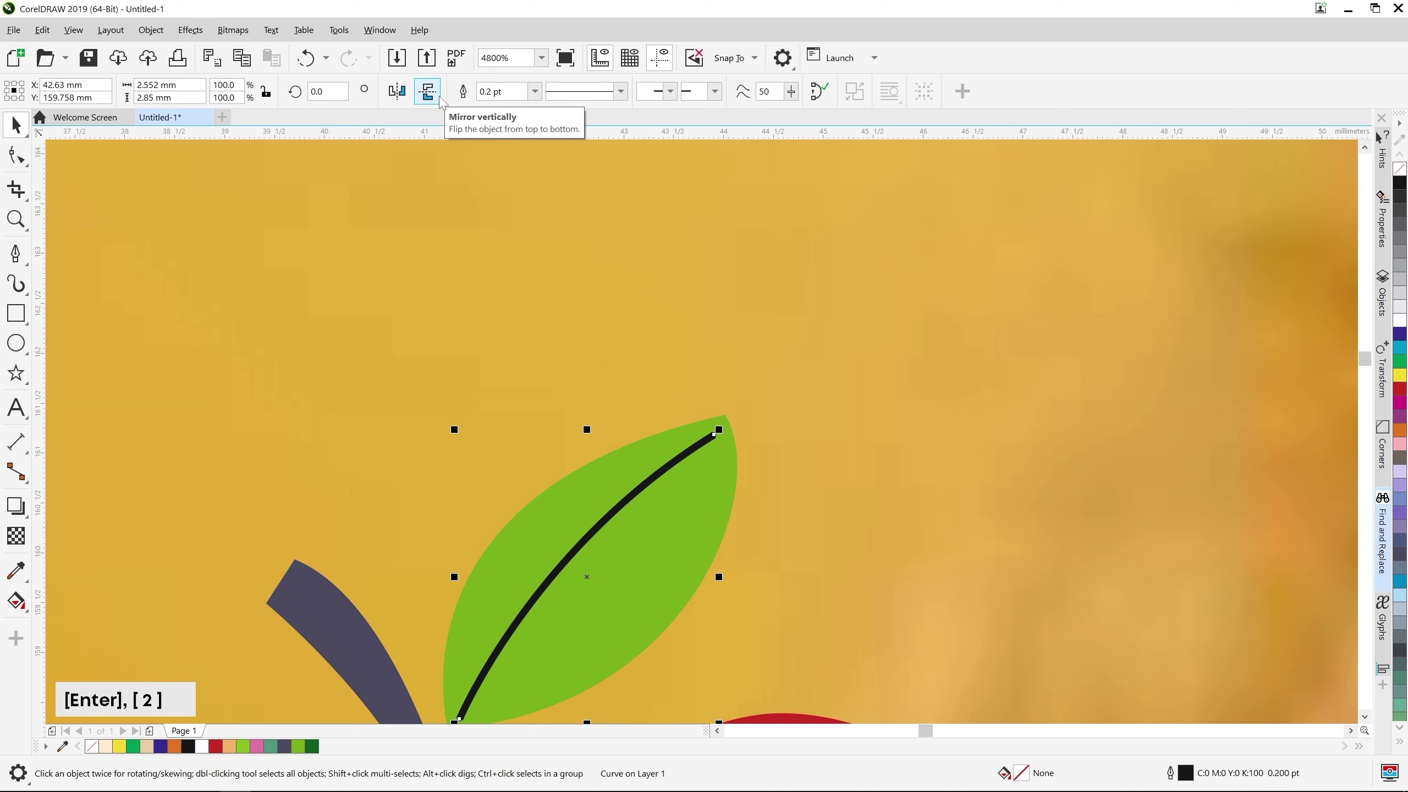
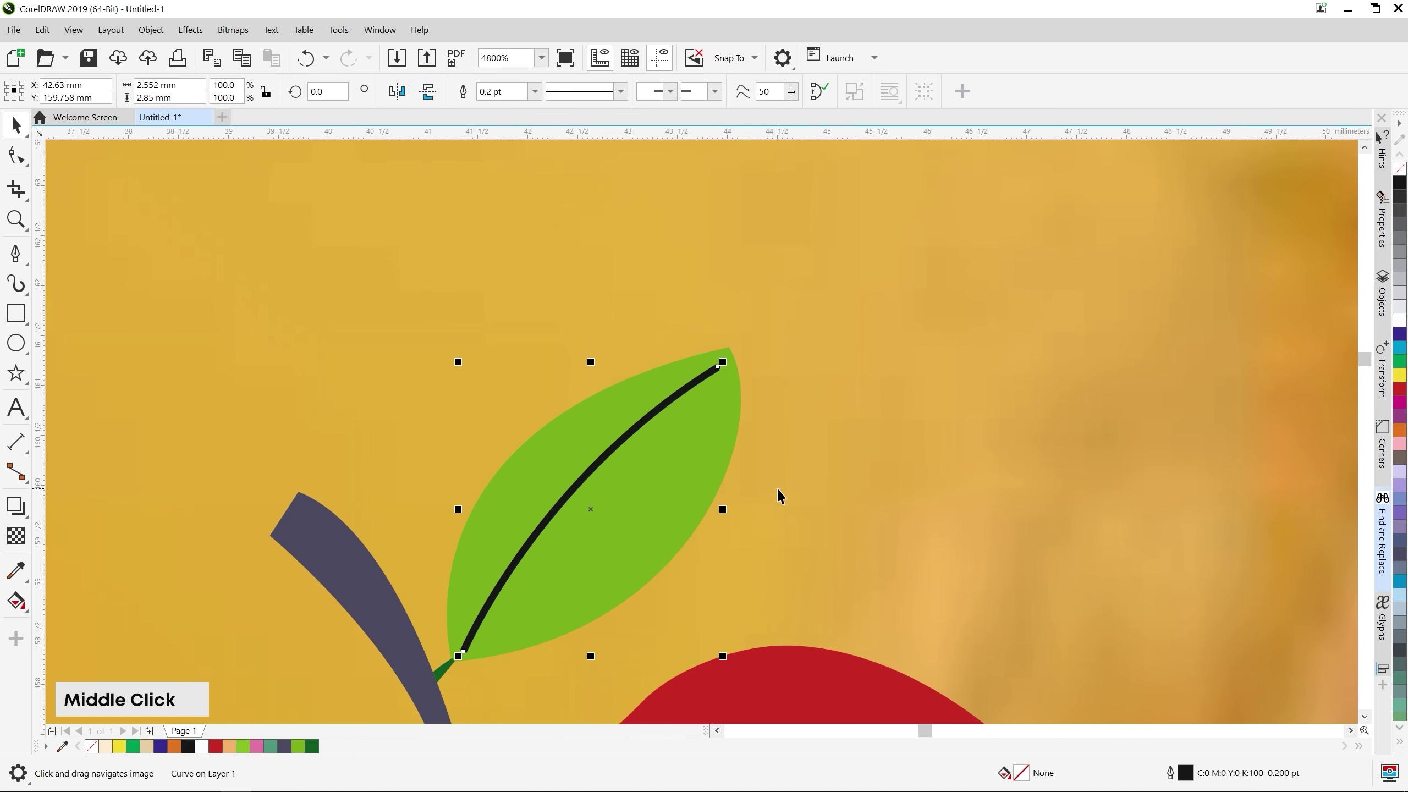
key(ctrl+shift+q)
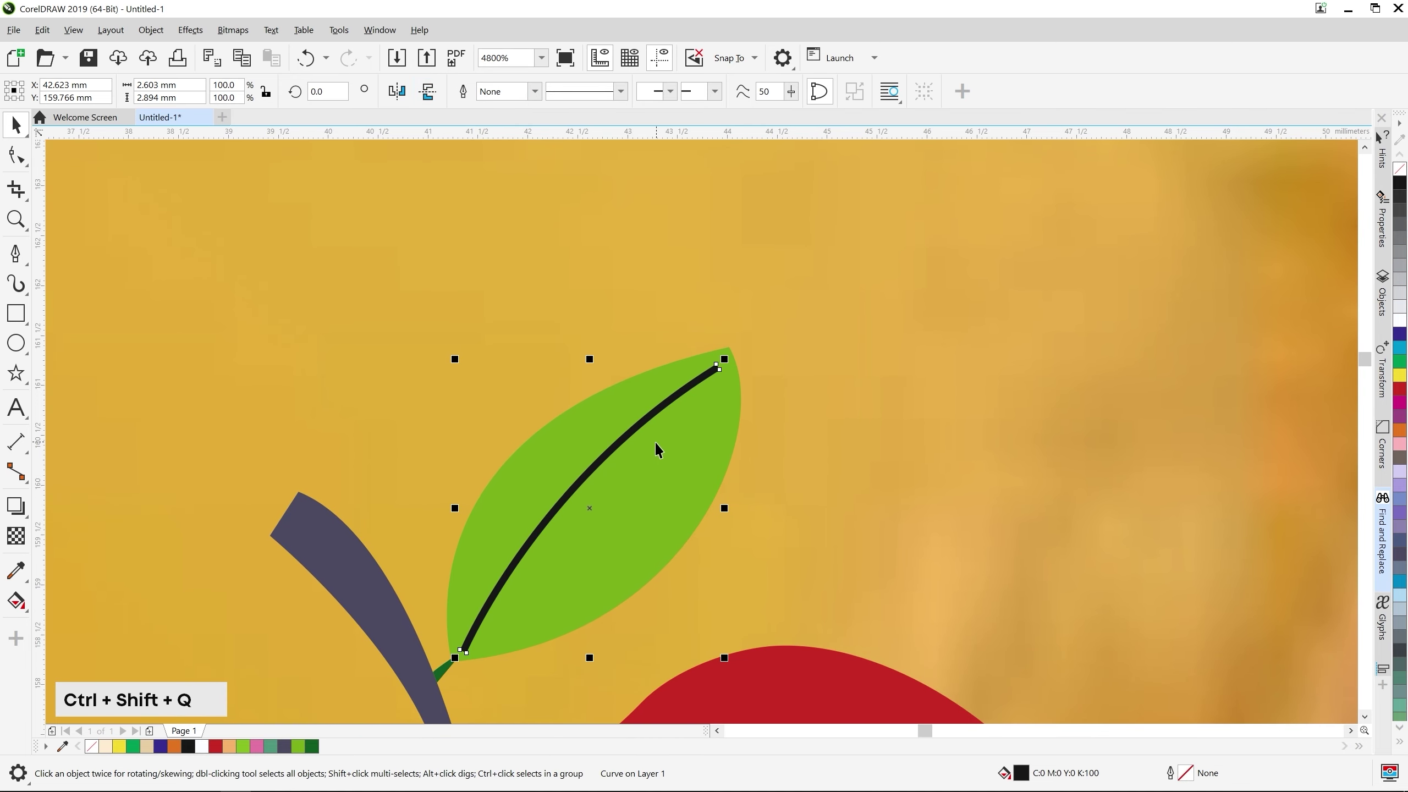
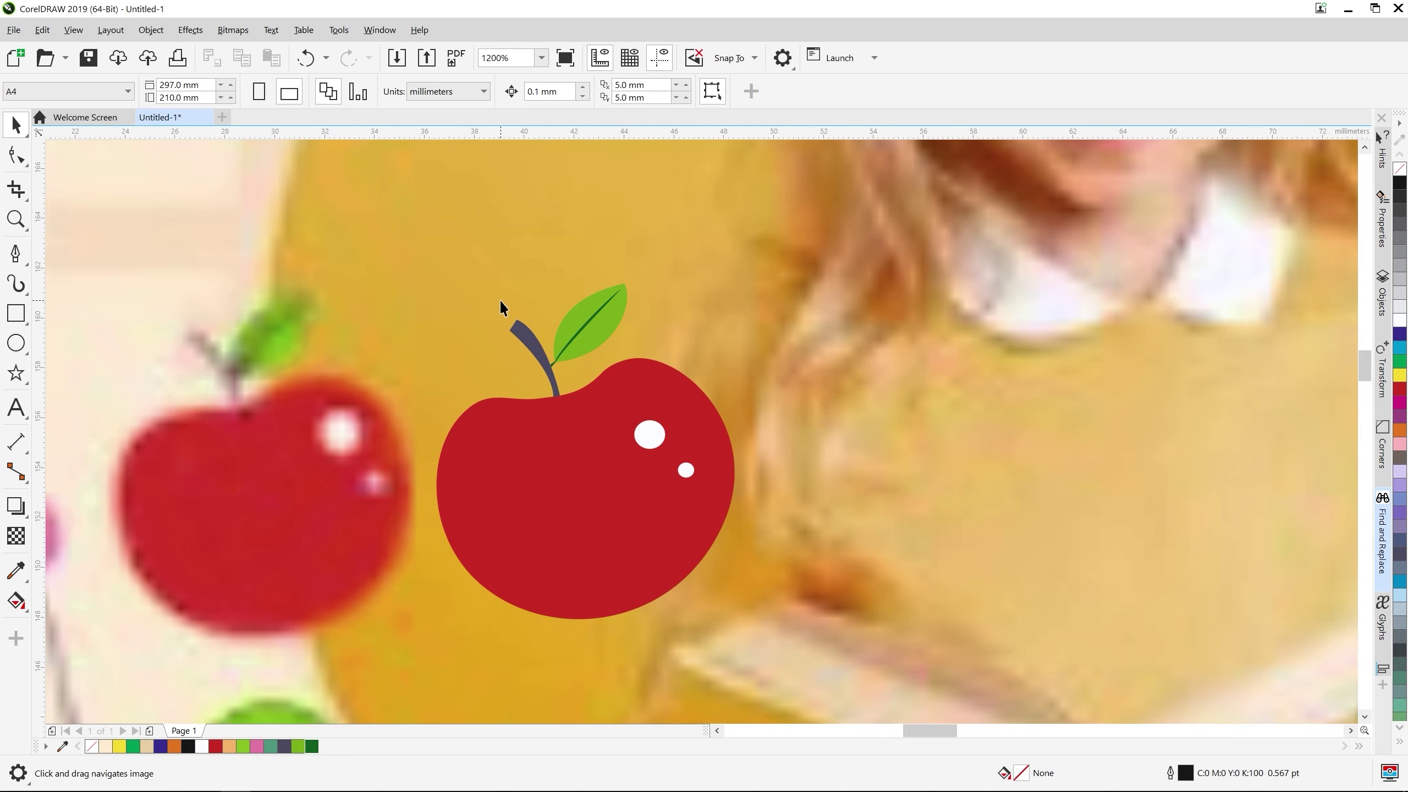
Select all the apple pieces, group and shrink them beside the reading girl's circle
click(398, 286)
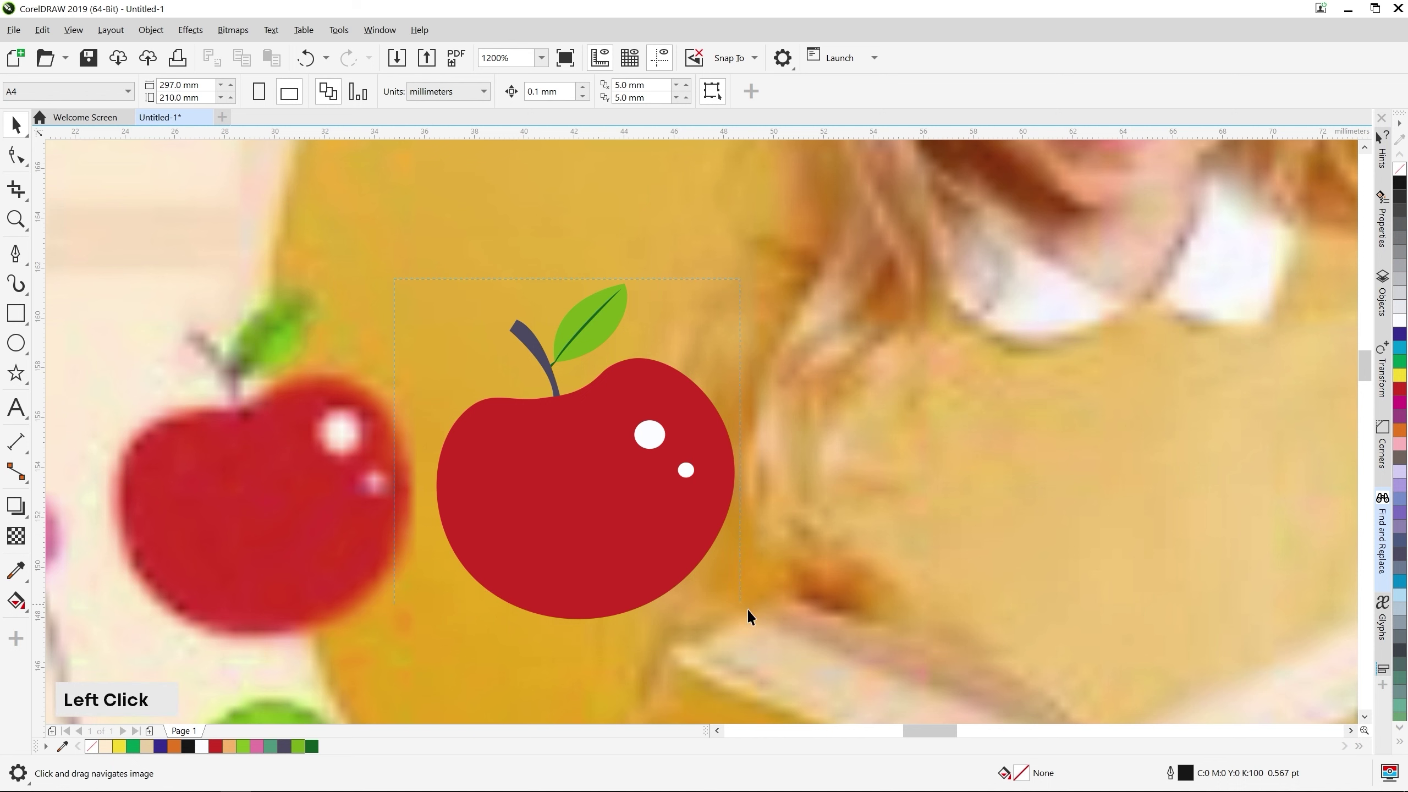
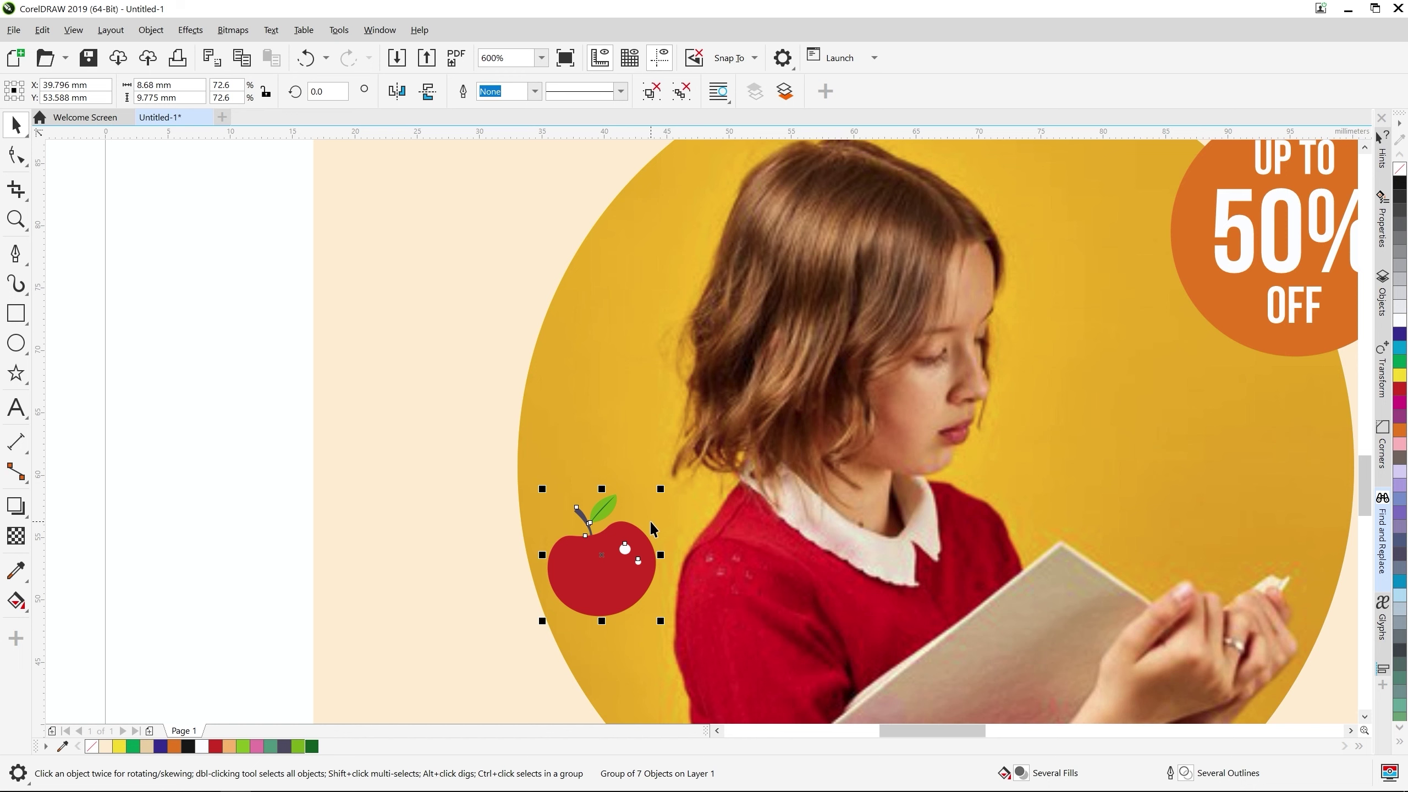
scroll(down, 3)
middle_click(724, 377)
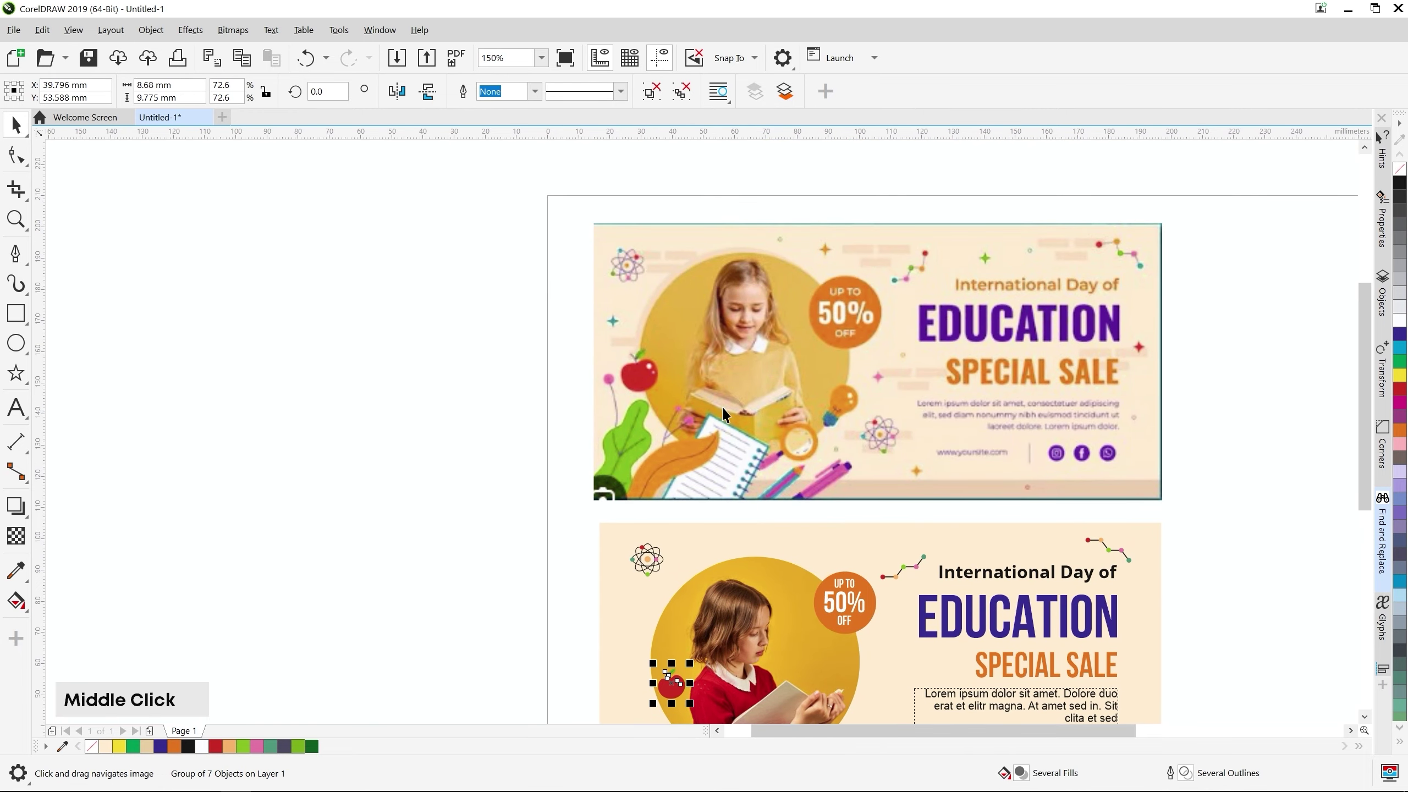
Pan across the reference banner to its middle section for the next icon
scroll(up, 3)
scroll(down, 3)
middle_click(694, 546)
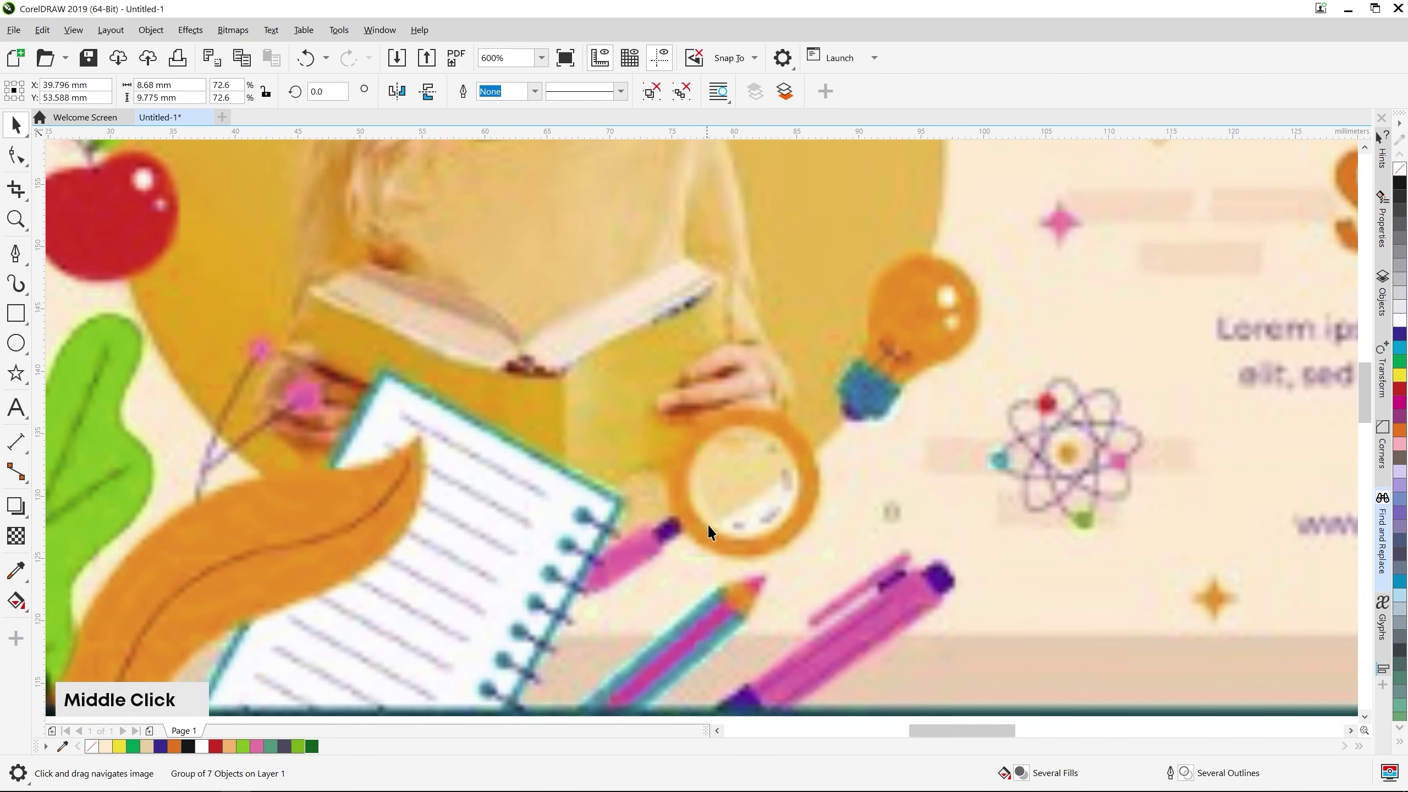
middle_click(556, 558)
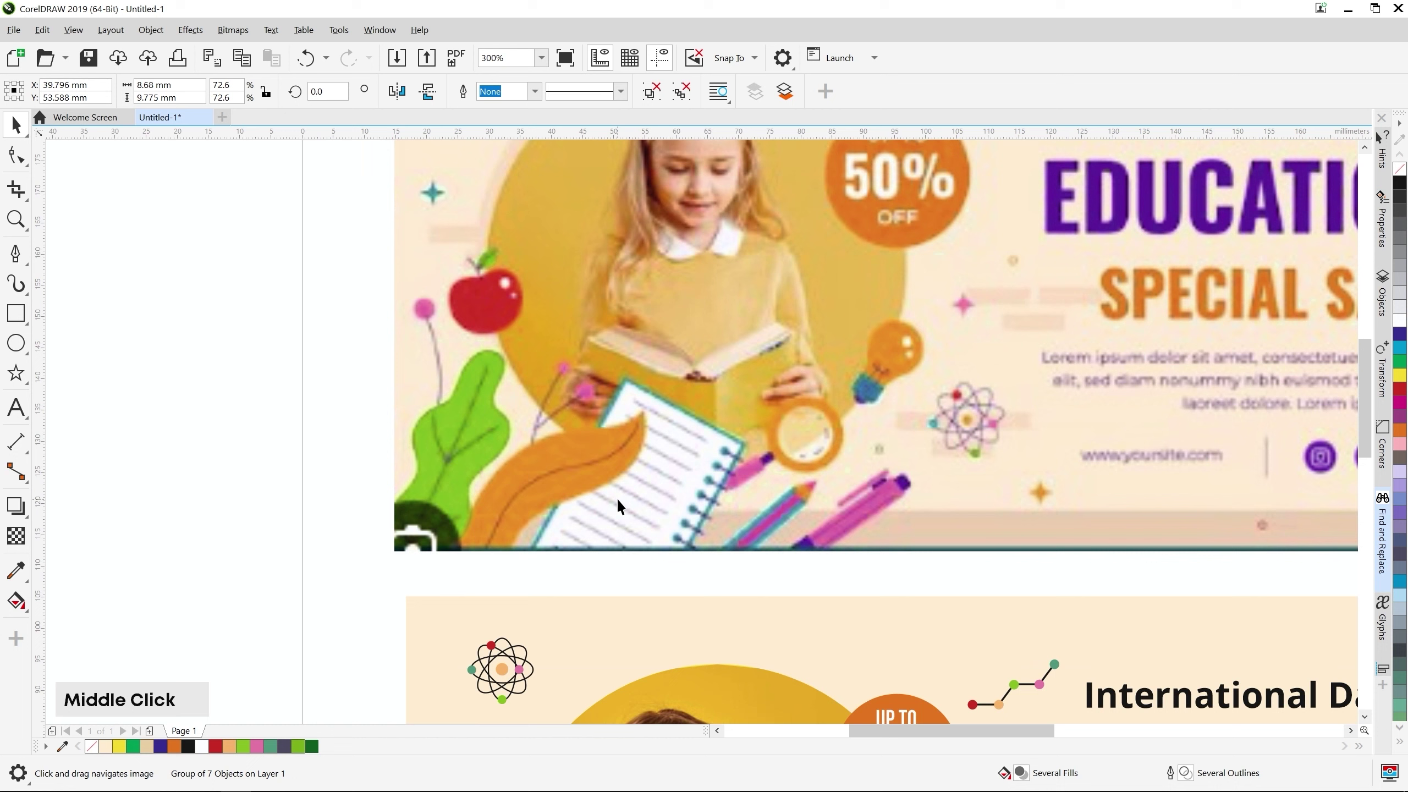
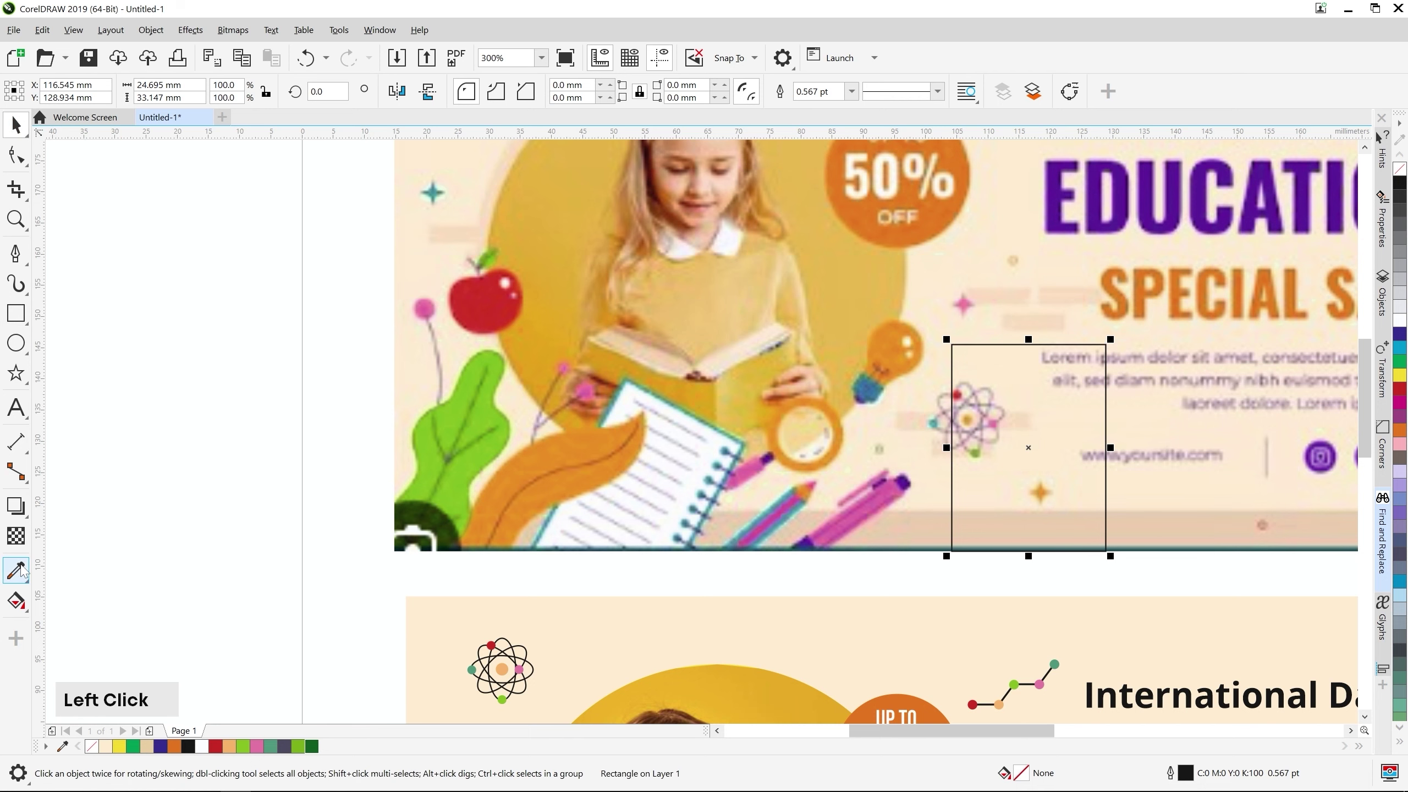
Fill the rectangle teal and drop a scaled-down pale copy inside it as a frame
scroll(up, 3)
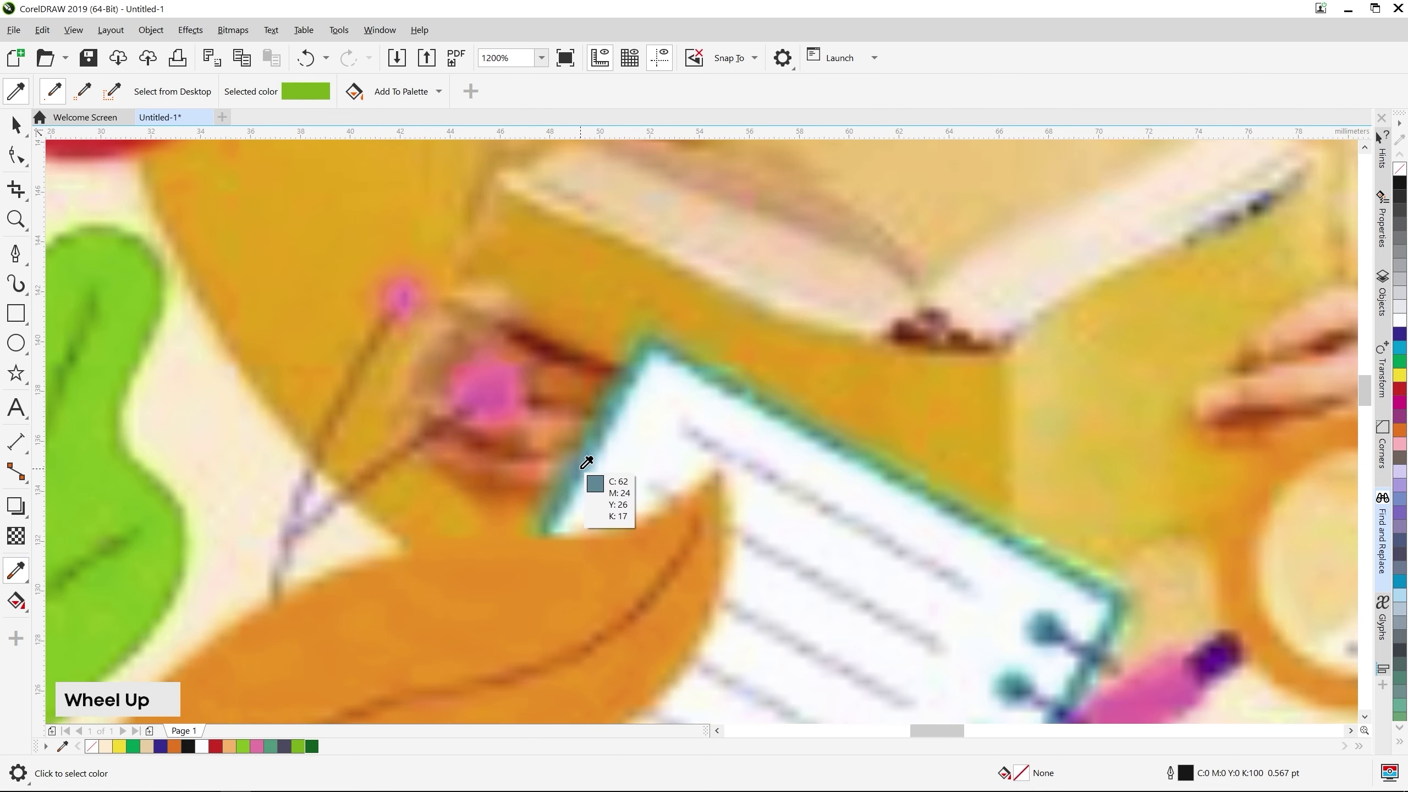
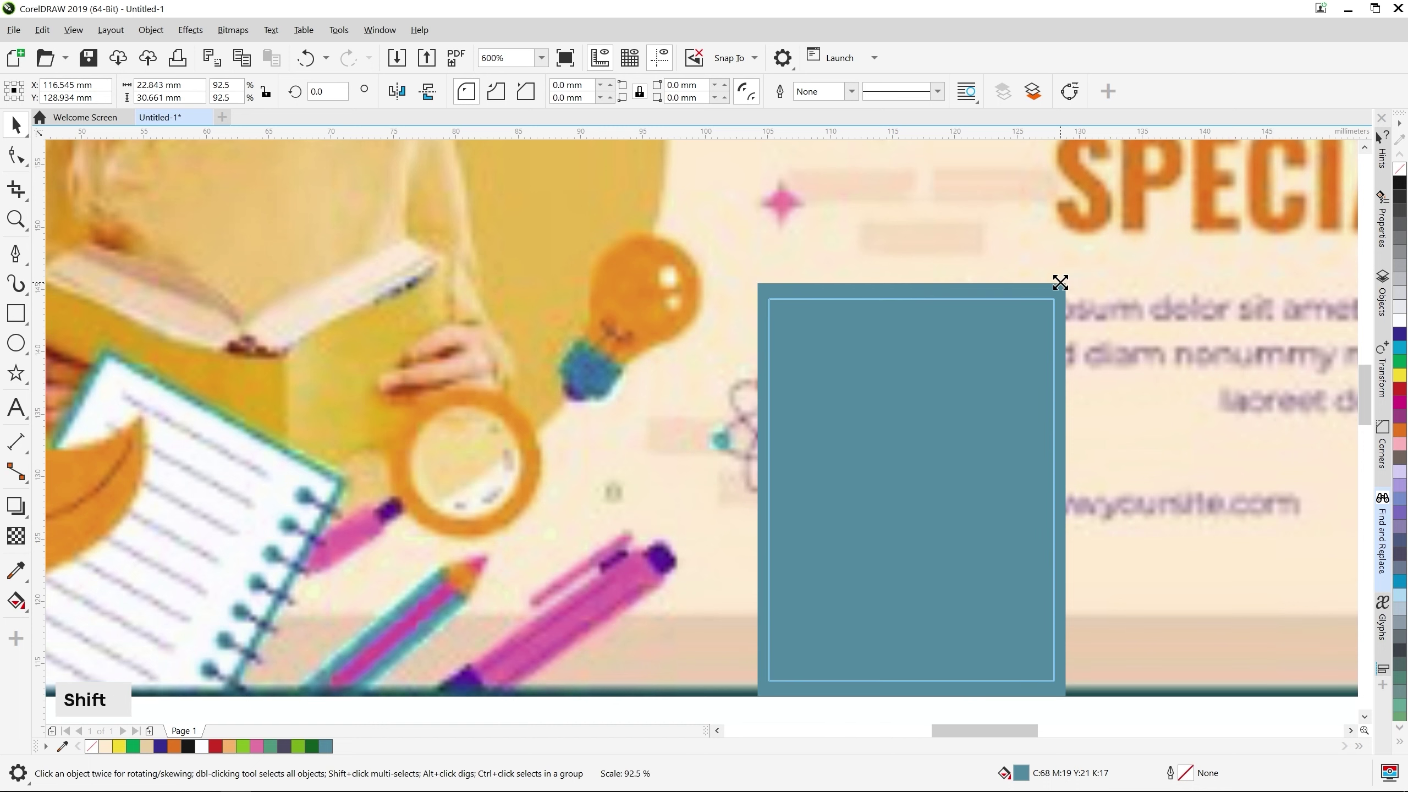
right_click(1064, 287)
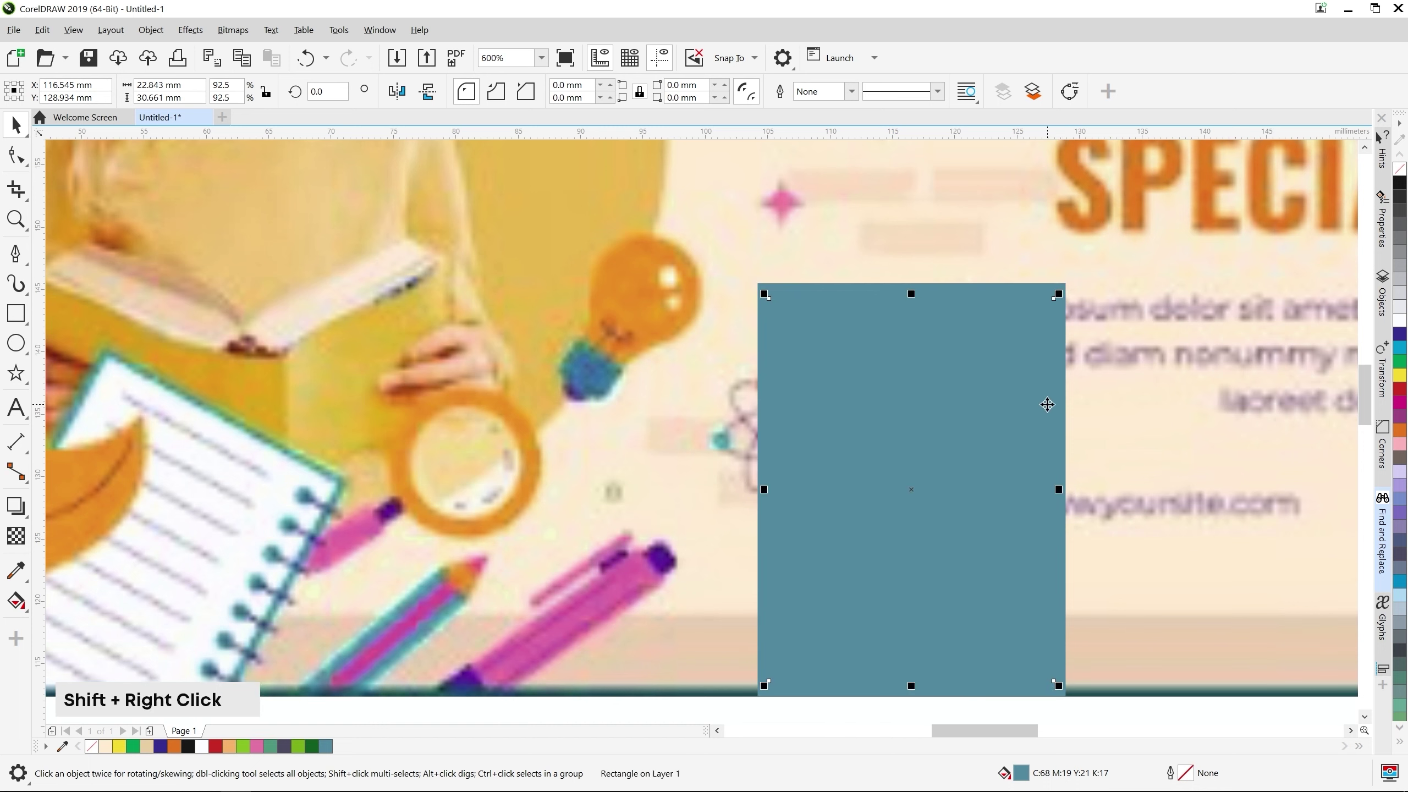
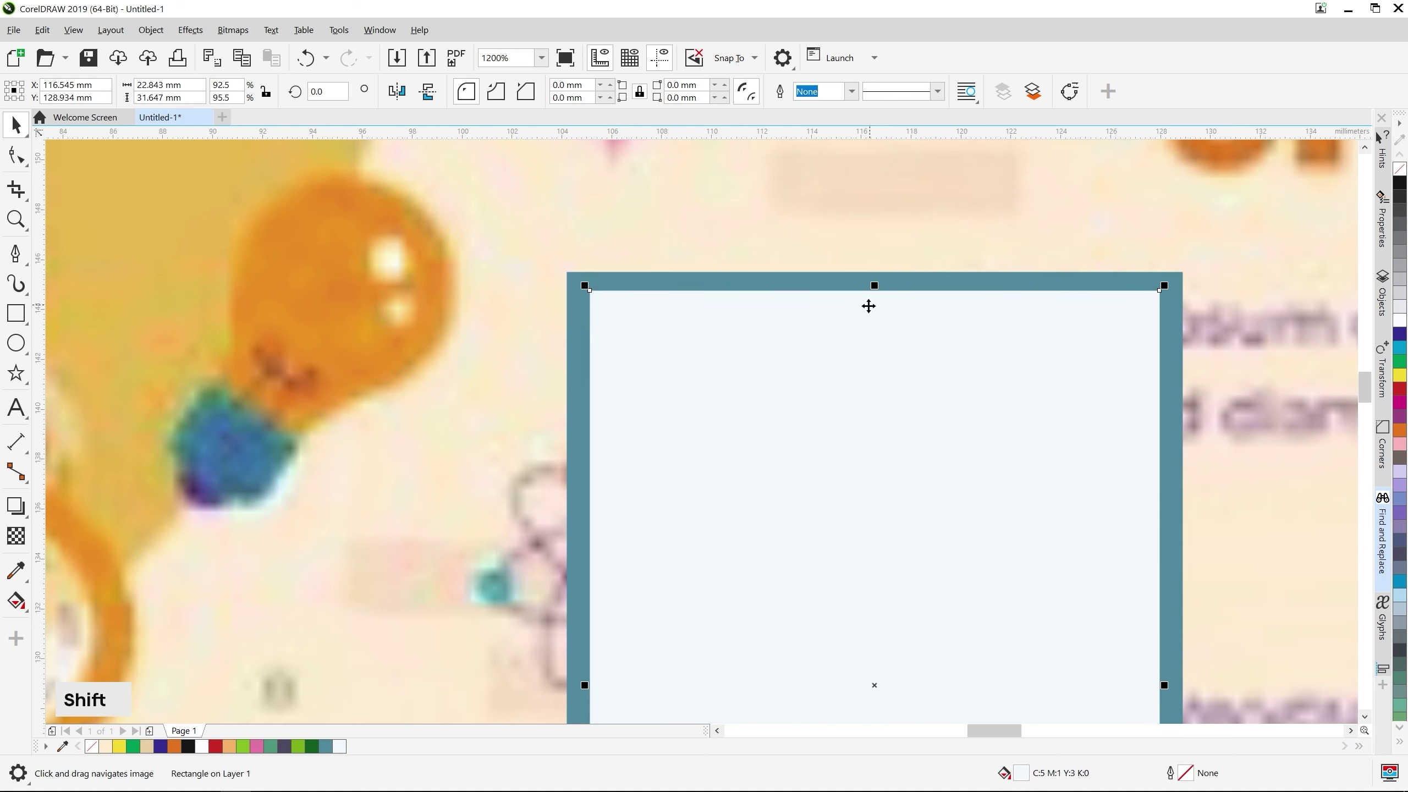
scroll(down, 3)
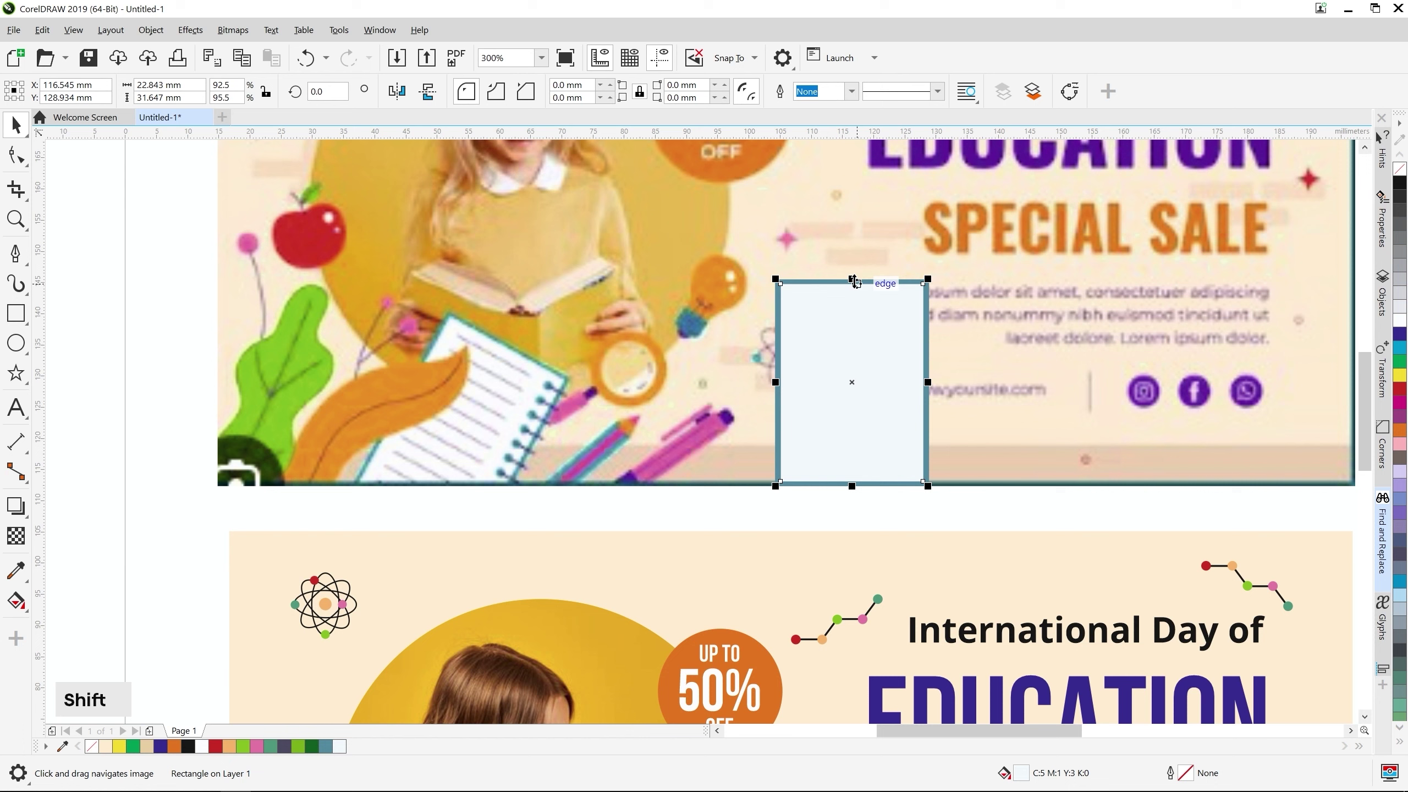
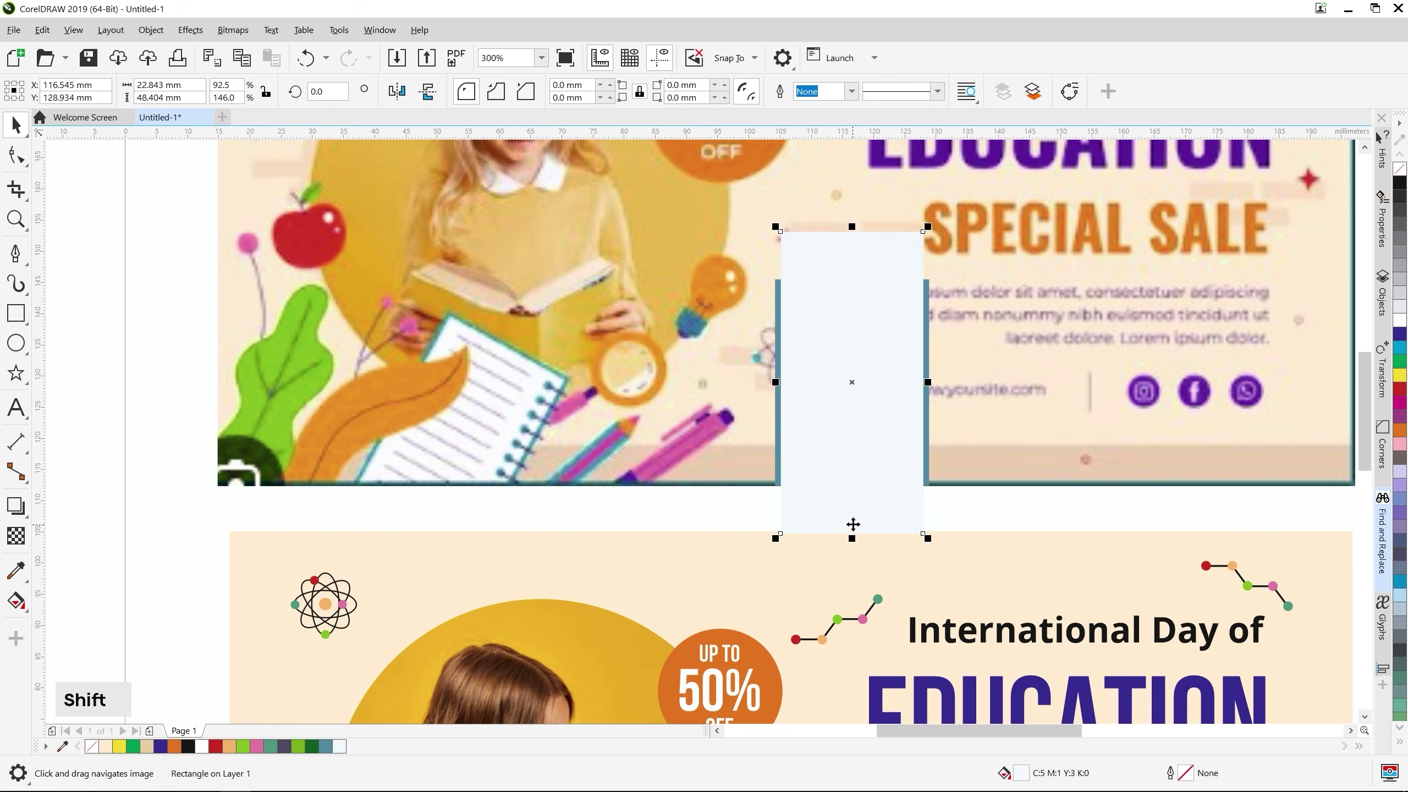
click(1064, 350)
Pan up to the frame's top edge and select the notepad frame rectangle
scroll(up, 3)
middle_click(874, 384)
scroll(up, 3)
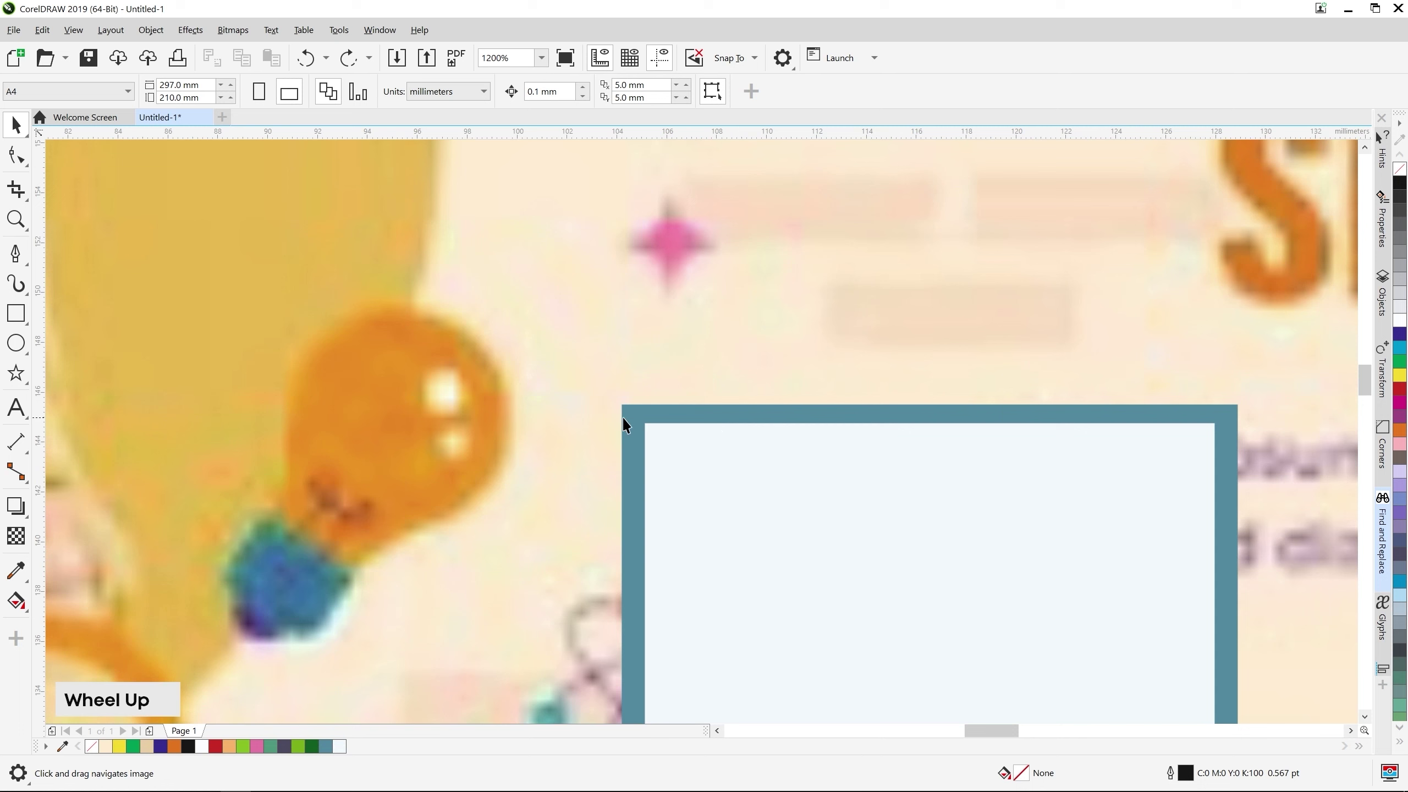
click(626, 423)
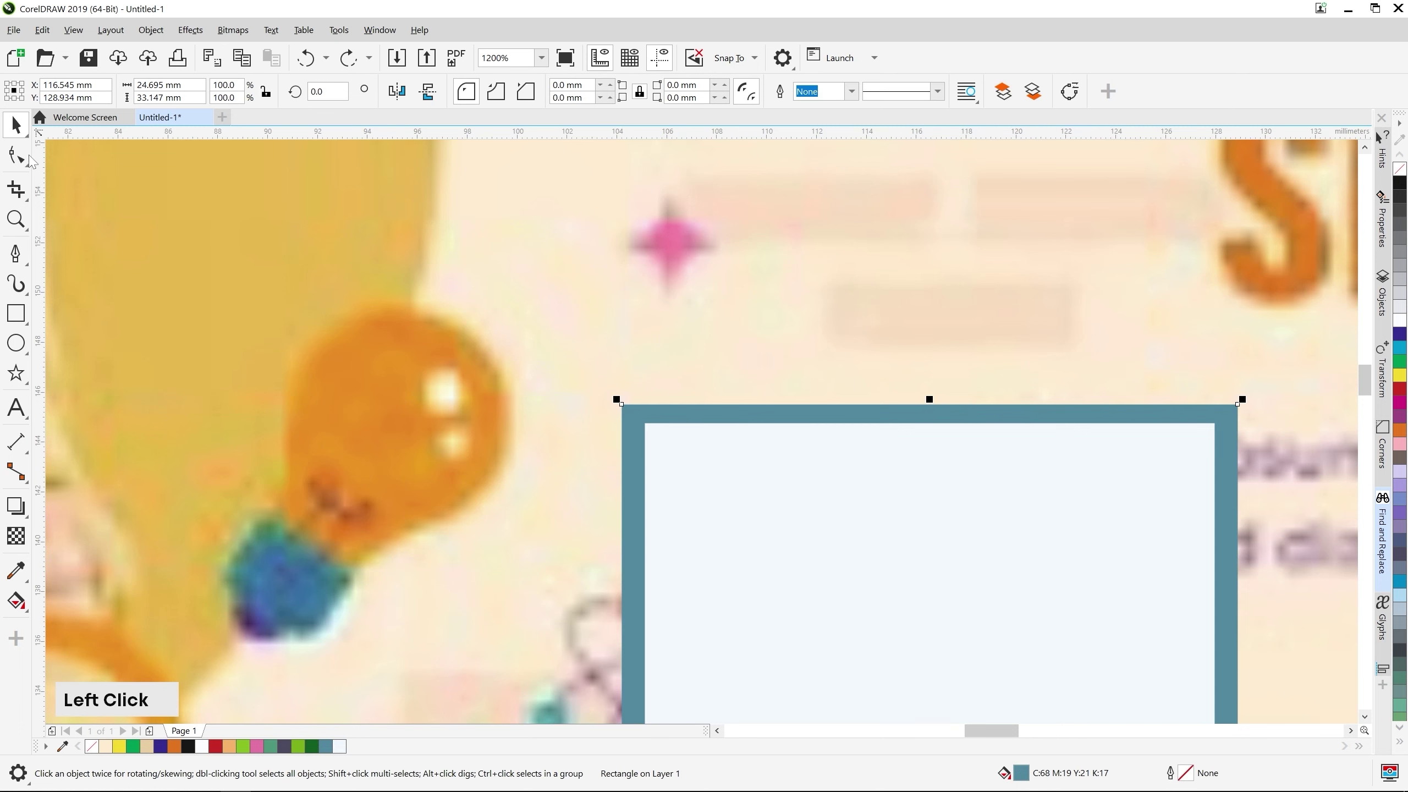
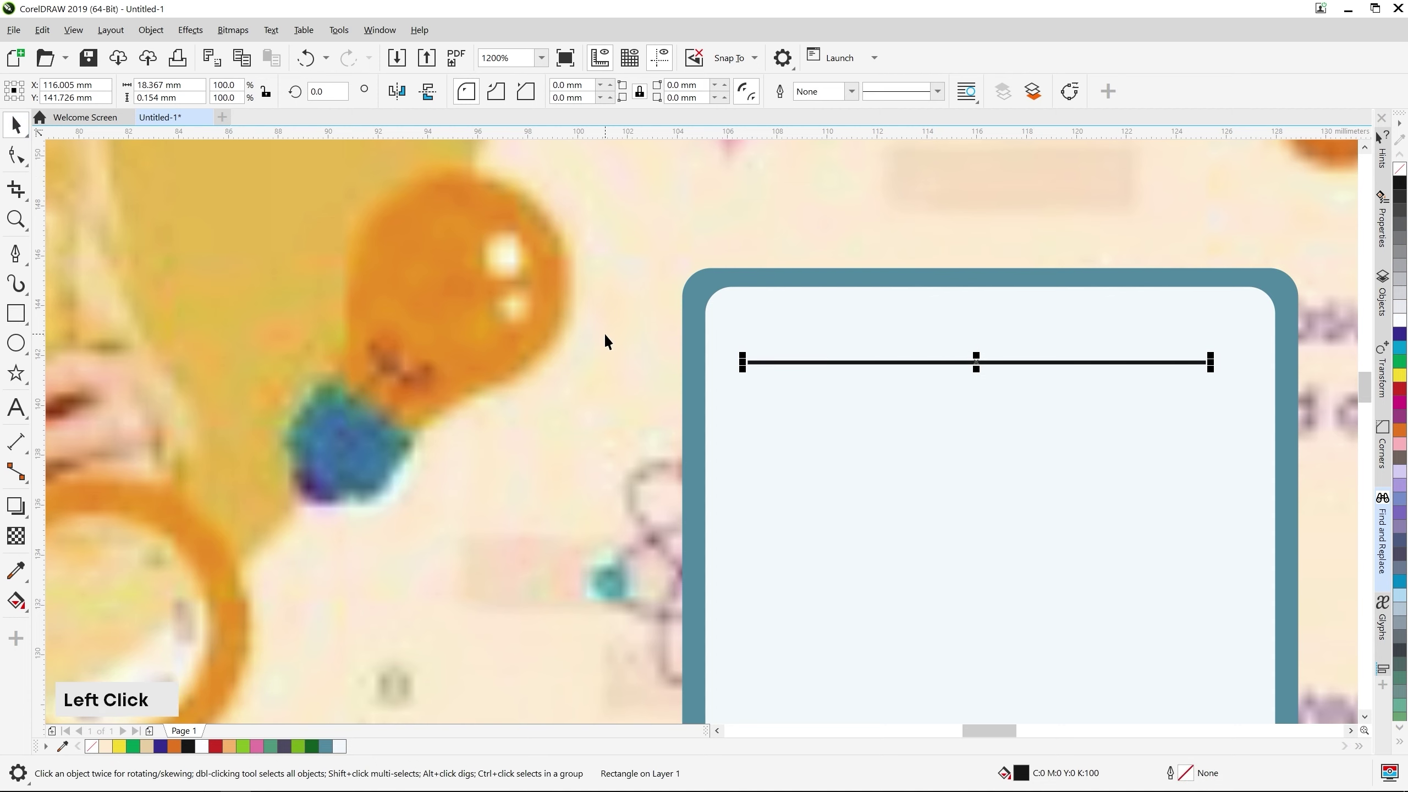
Round the frame's corners and draw the first ruled line inside it
click(956, 470)
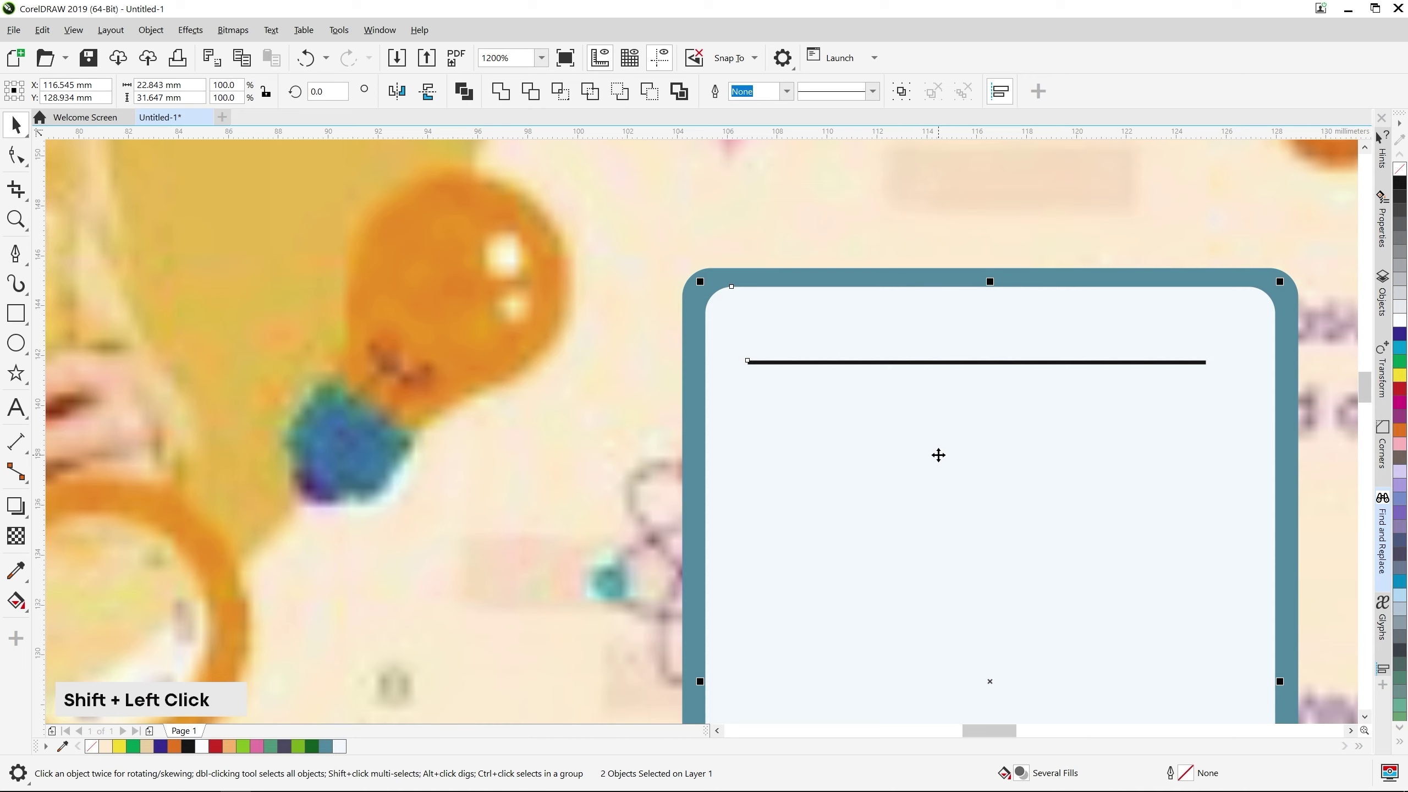
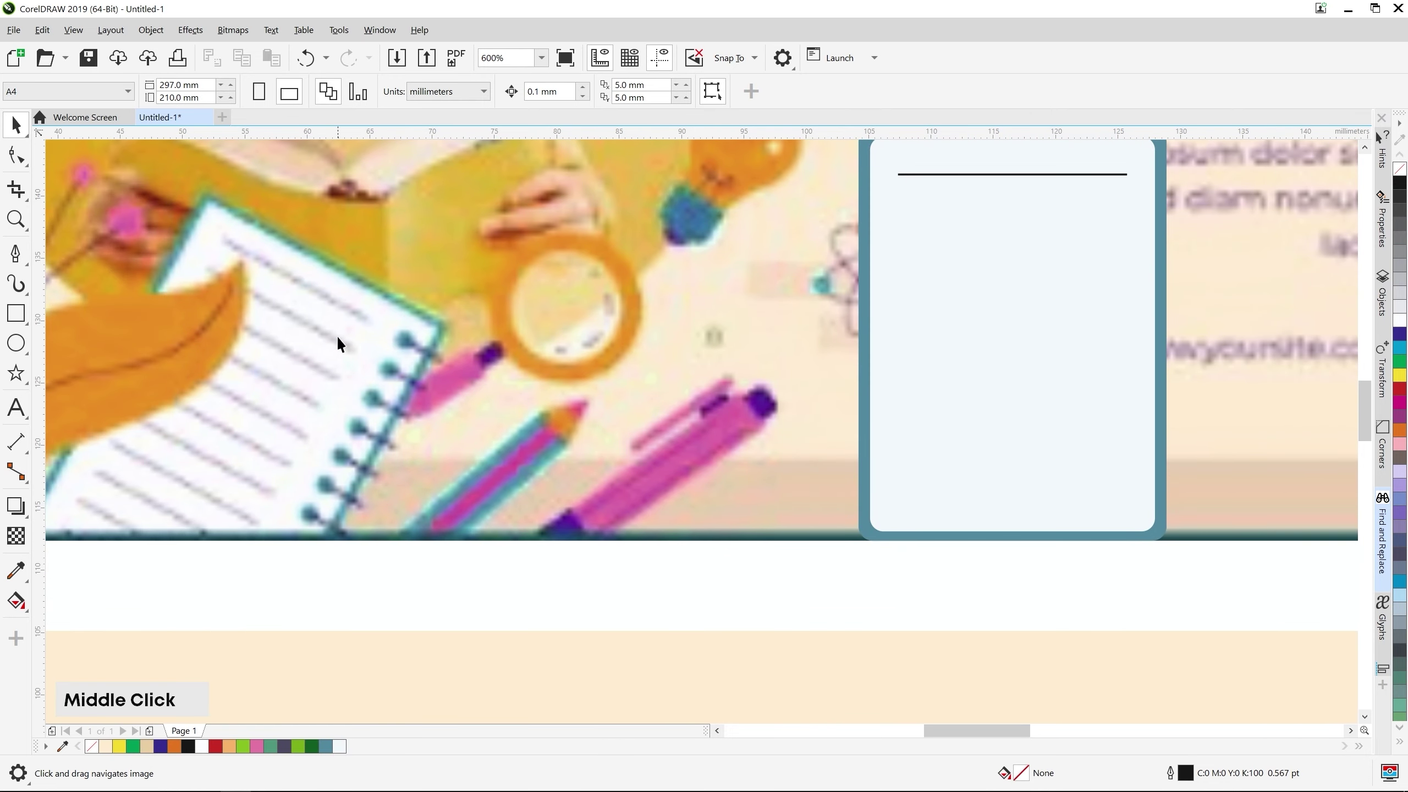
middle_click(1132, 210)
scroll(up, 3)
click(830, 359)
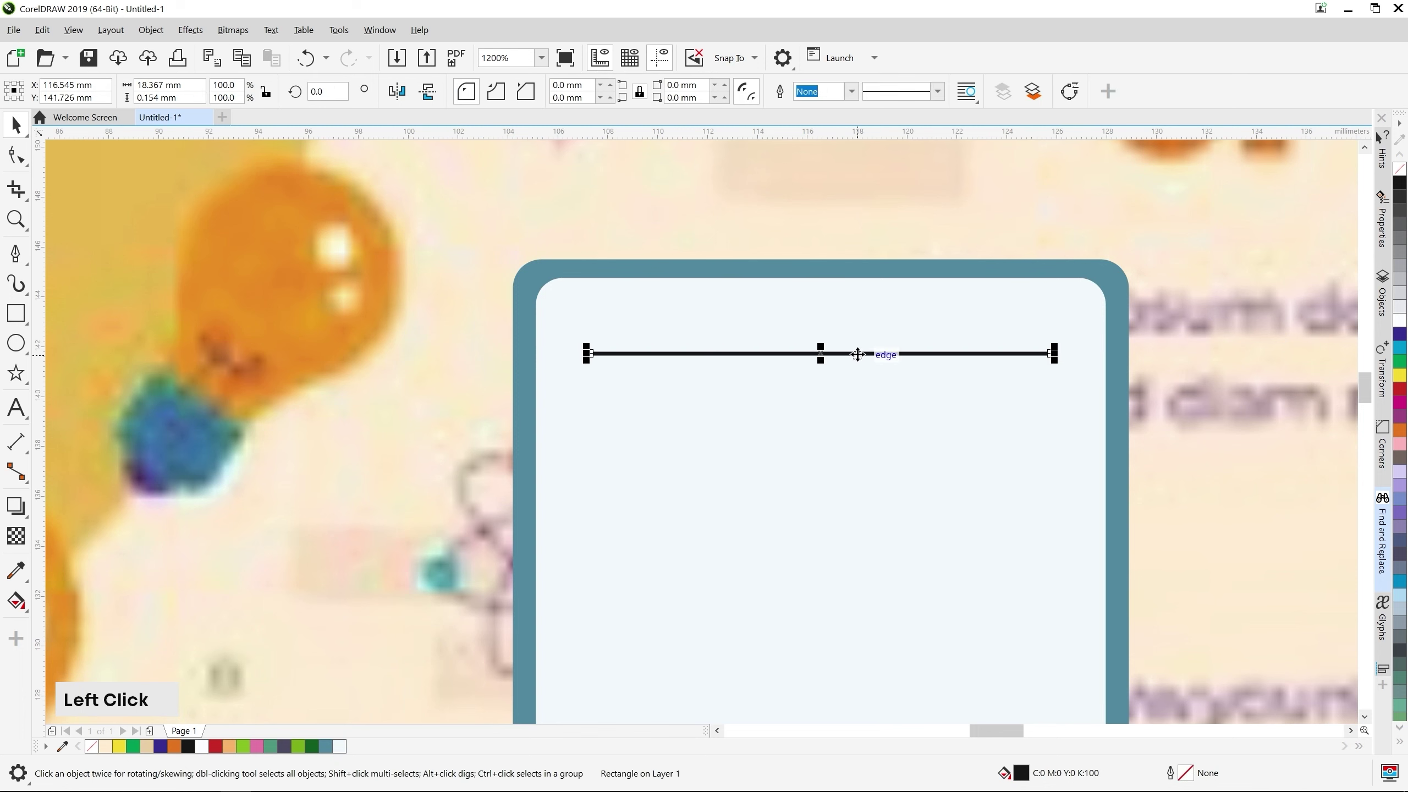
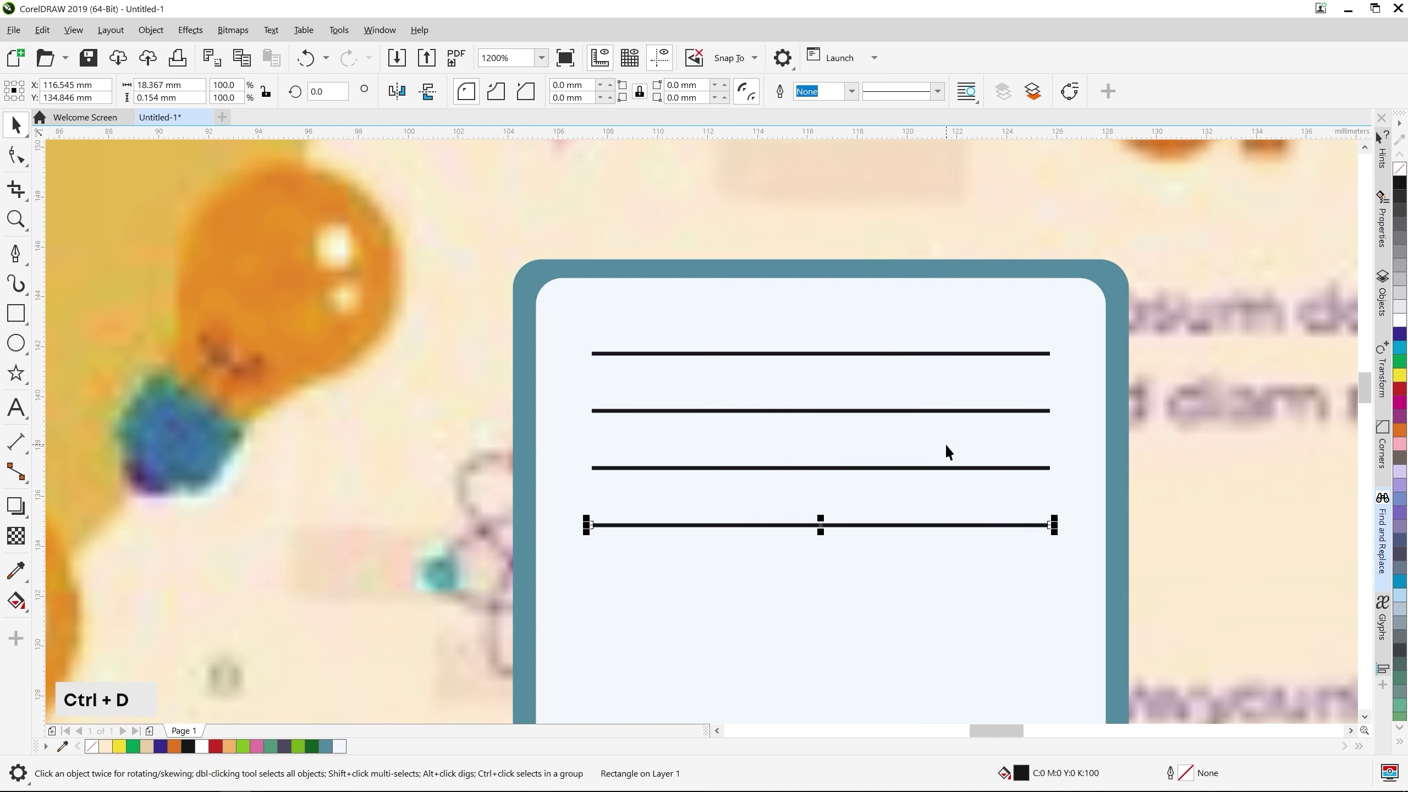
Duplicate the ruled line down the frame to twelve lines and weld them into one curve
middle_click(1175, 609)
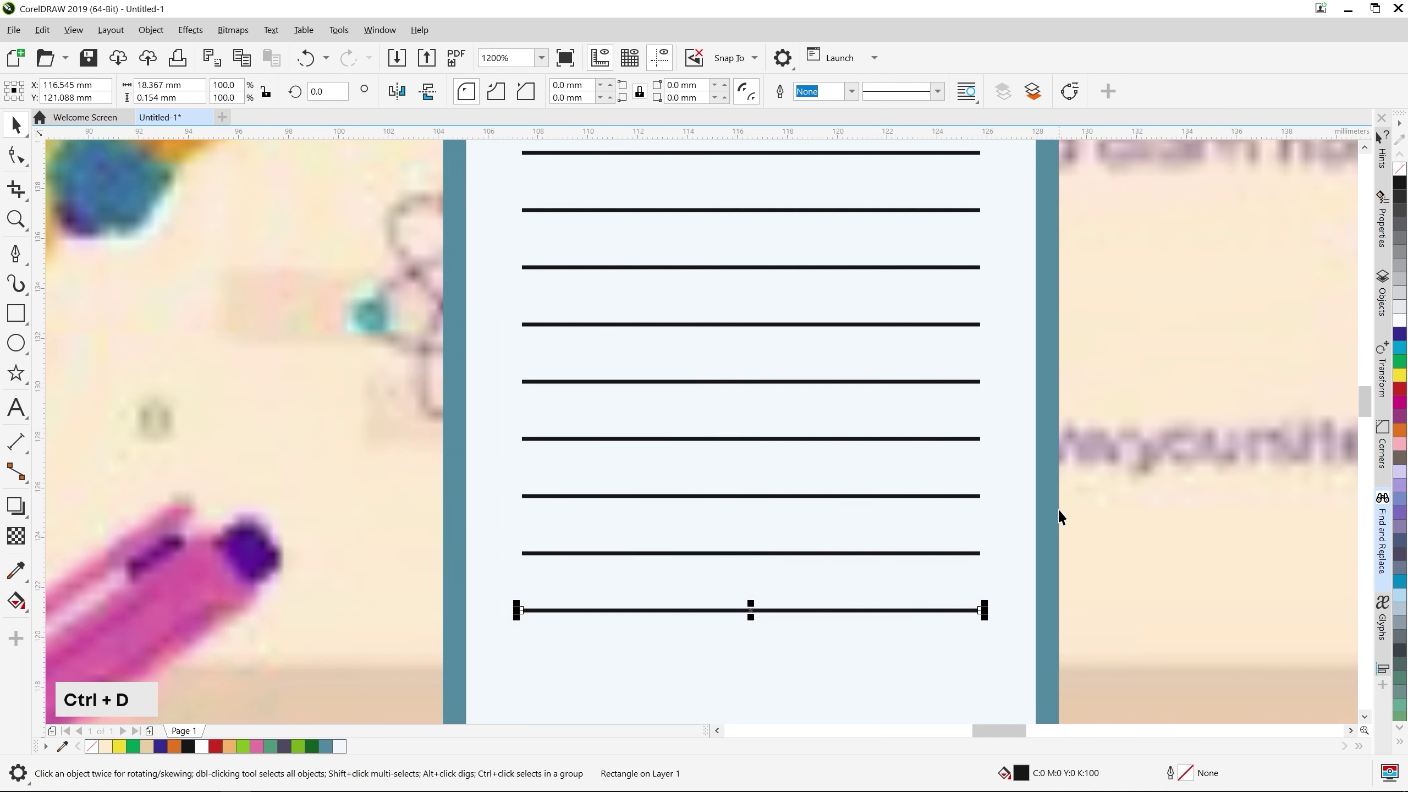
middle_click(1097, 621)
key(ctrl+d)
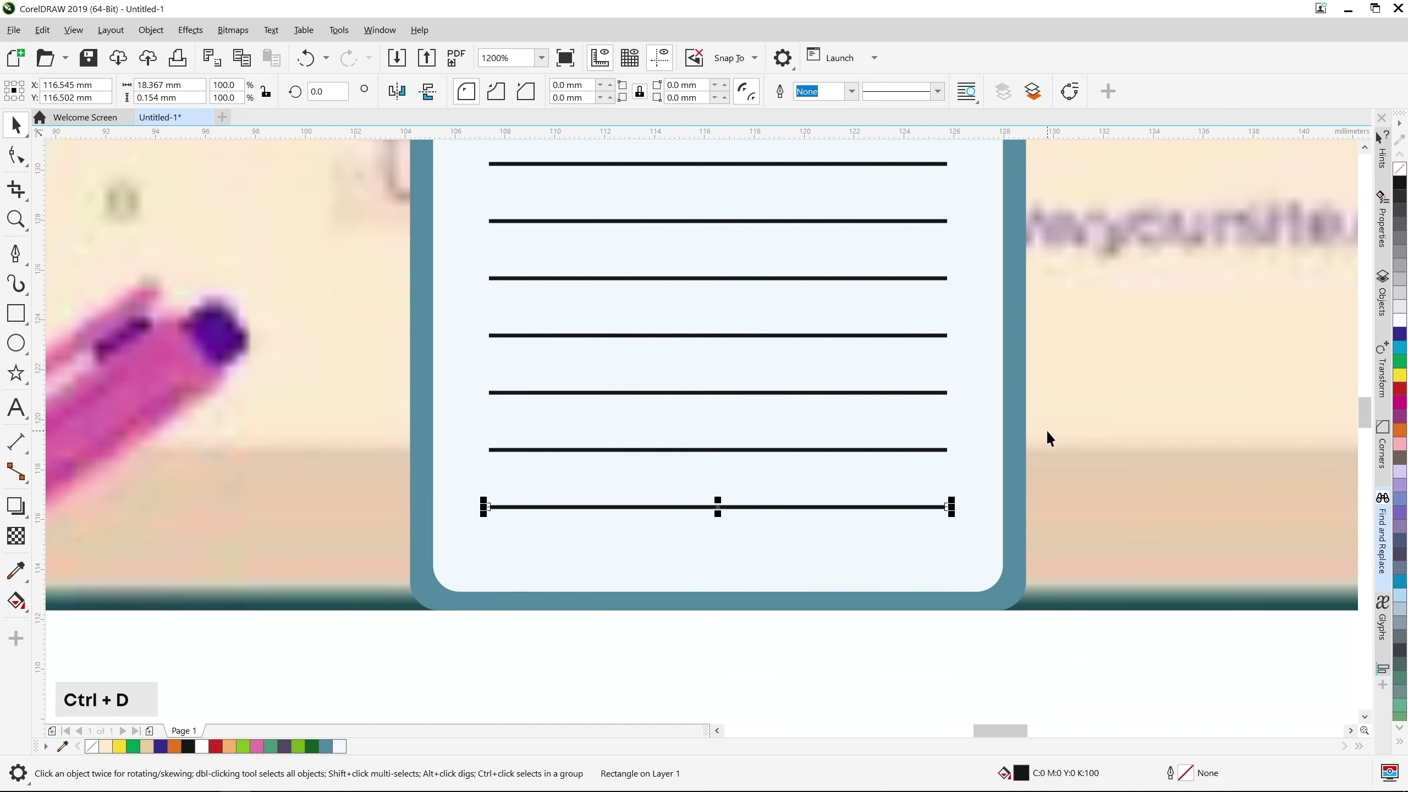
scroll(down, 3)
click(1115, 647)
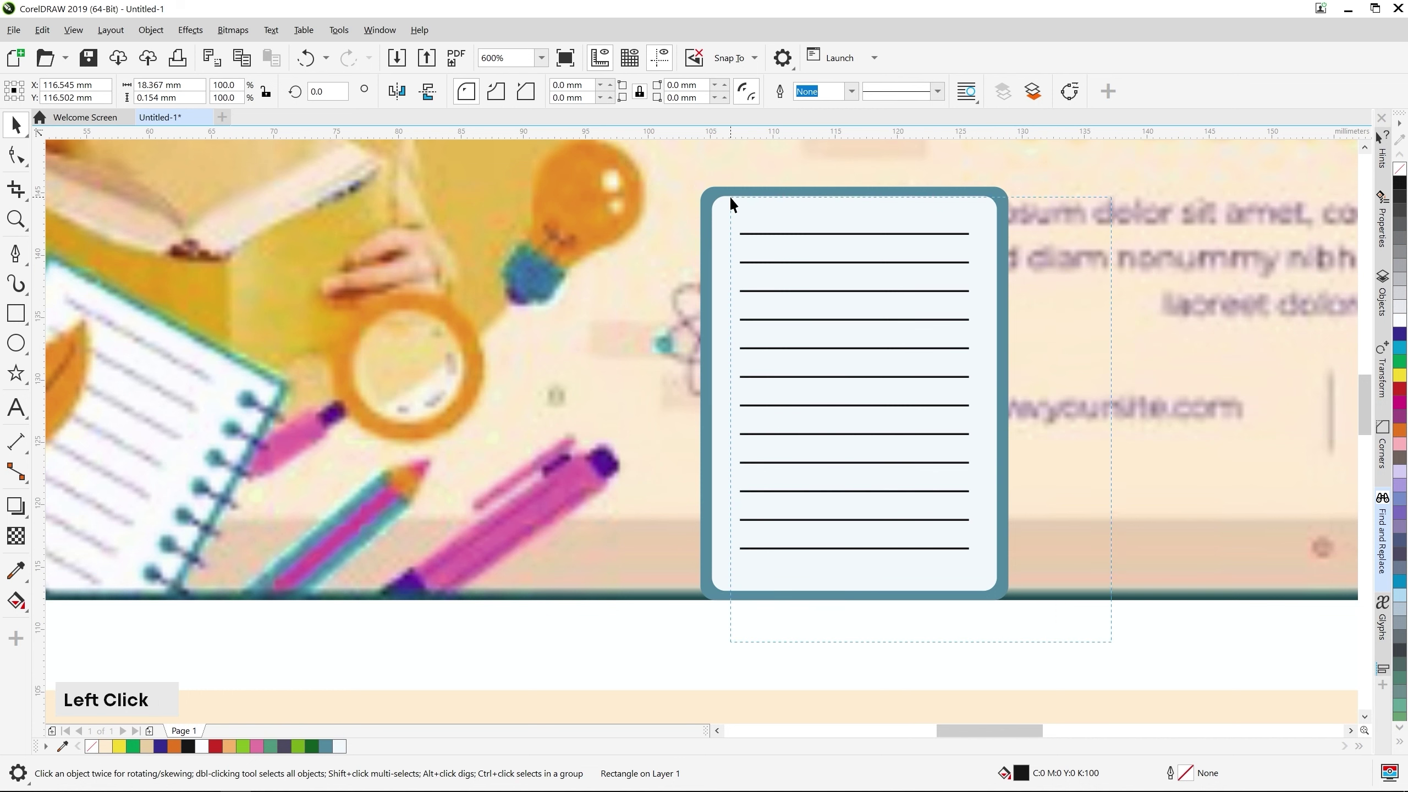
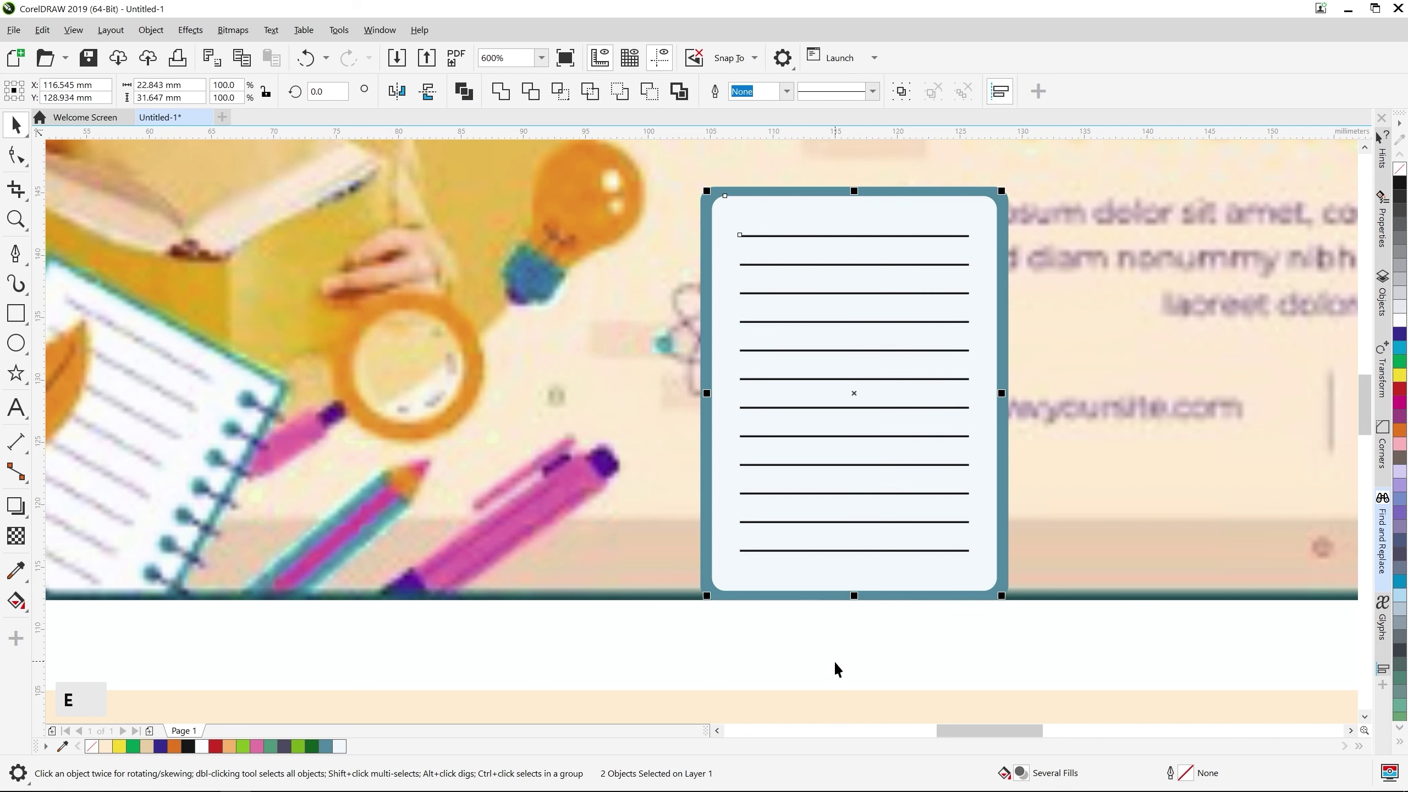
click(840, 669)
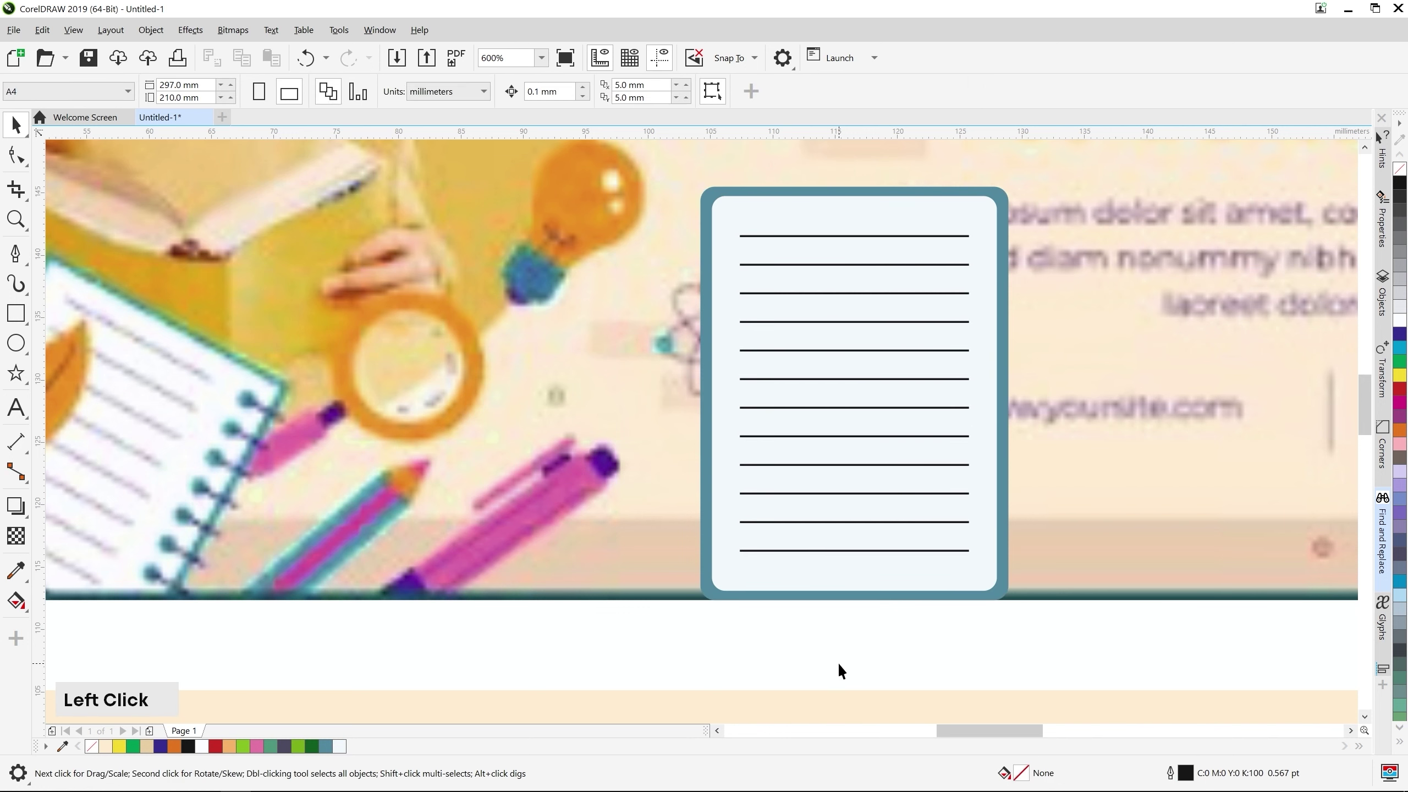
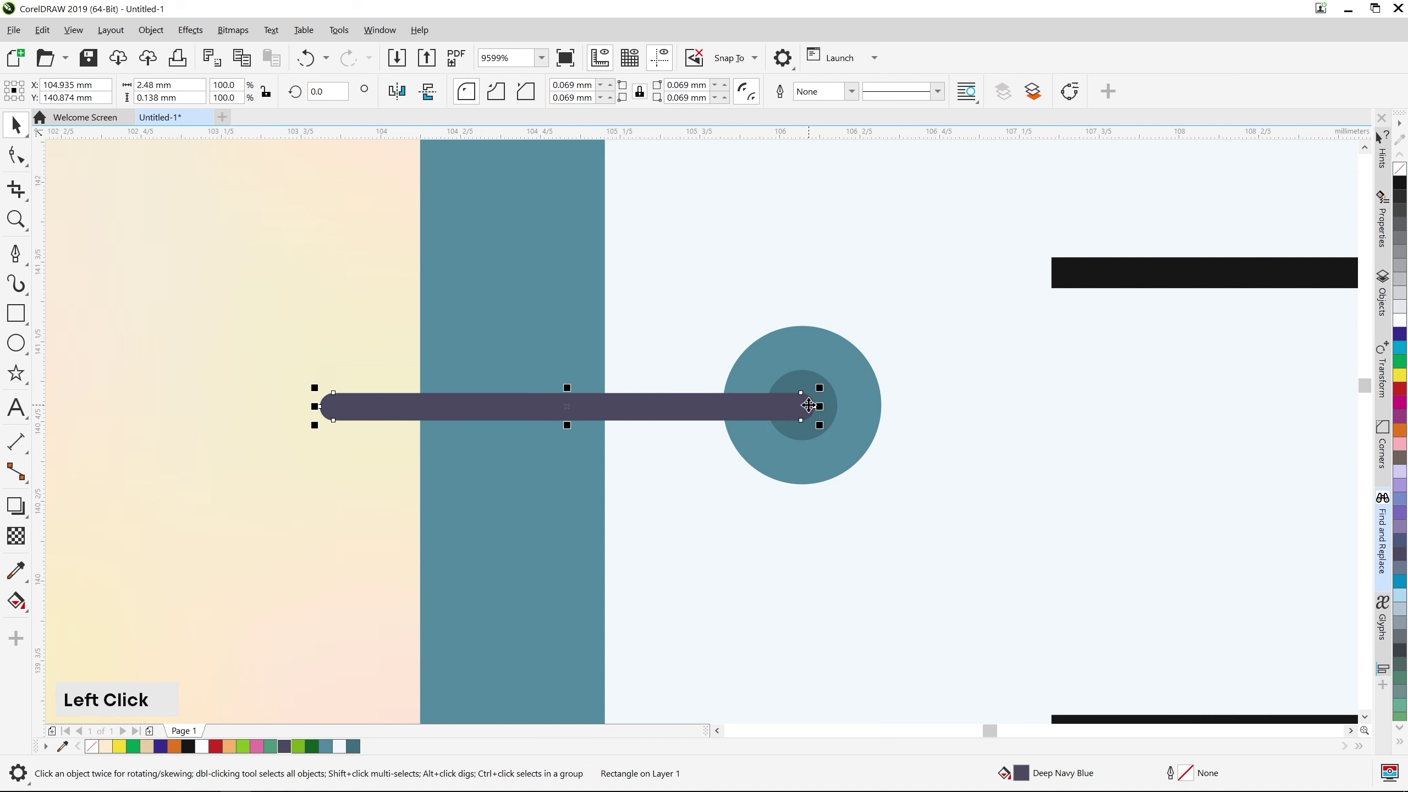
Draw a bar-and-dot binder ring and select its three pieces for duplicating
scroll(down, 3)
click(652, 372)
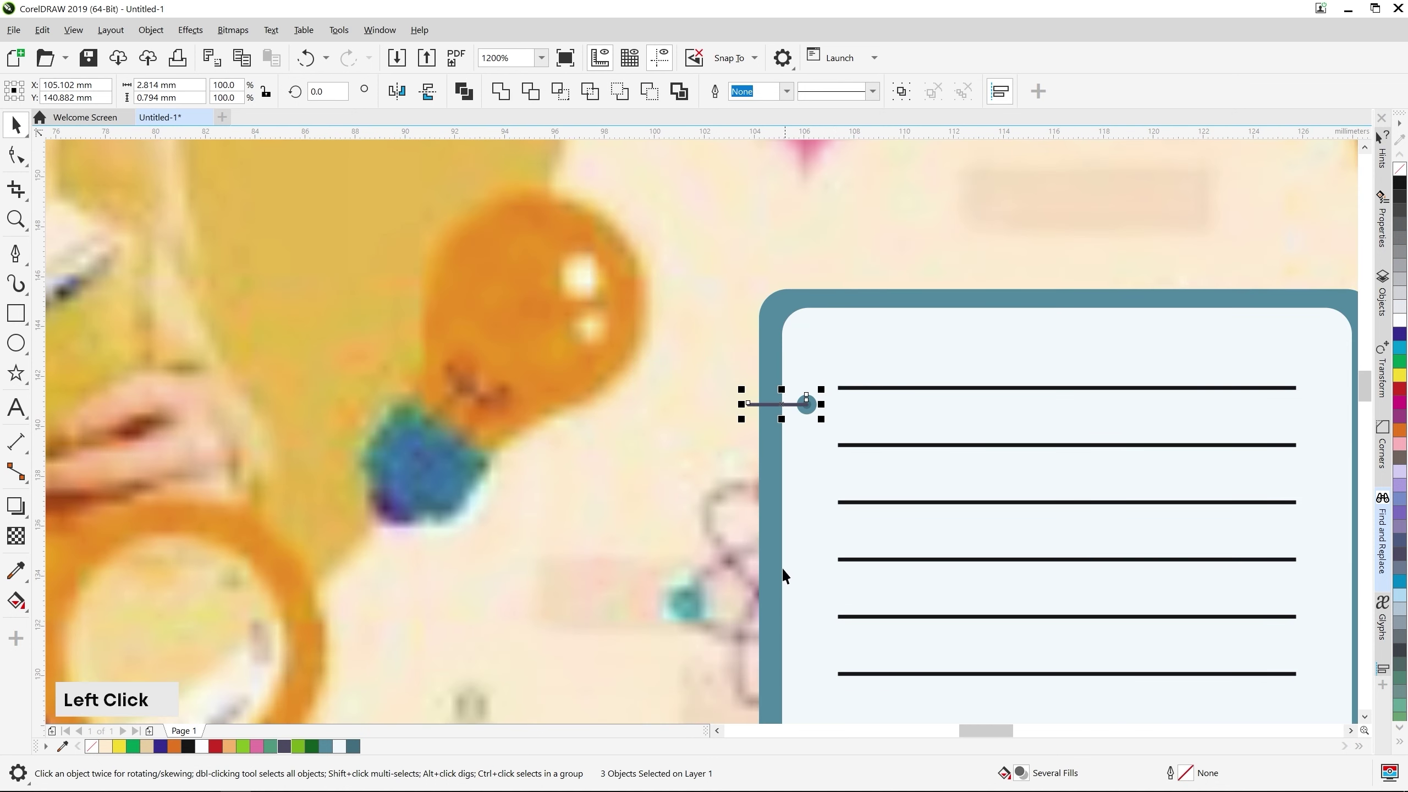
scroll(up, 3)
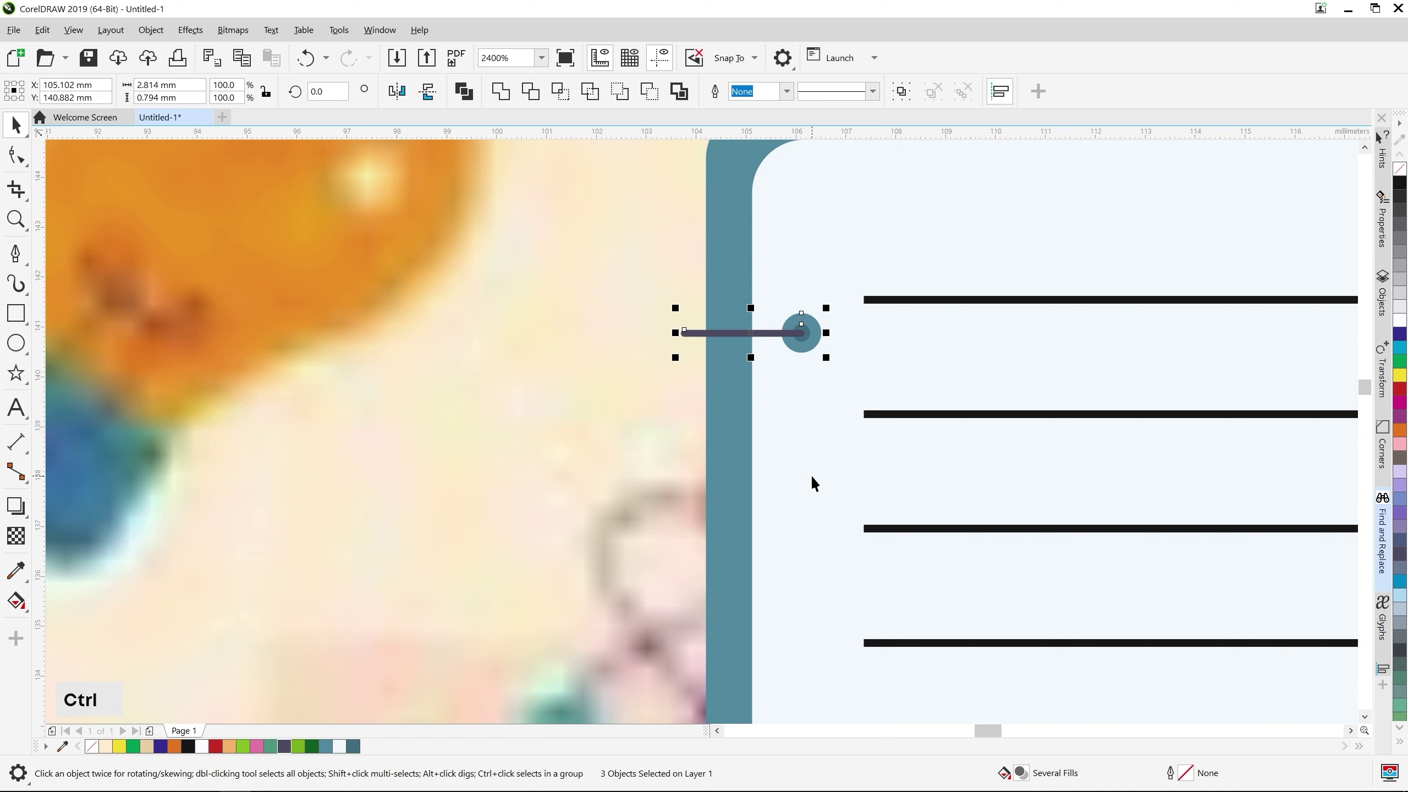
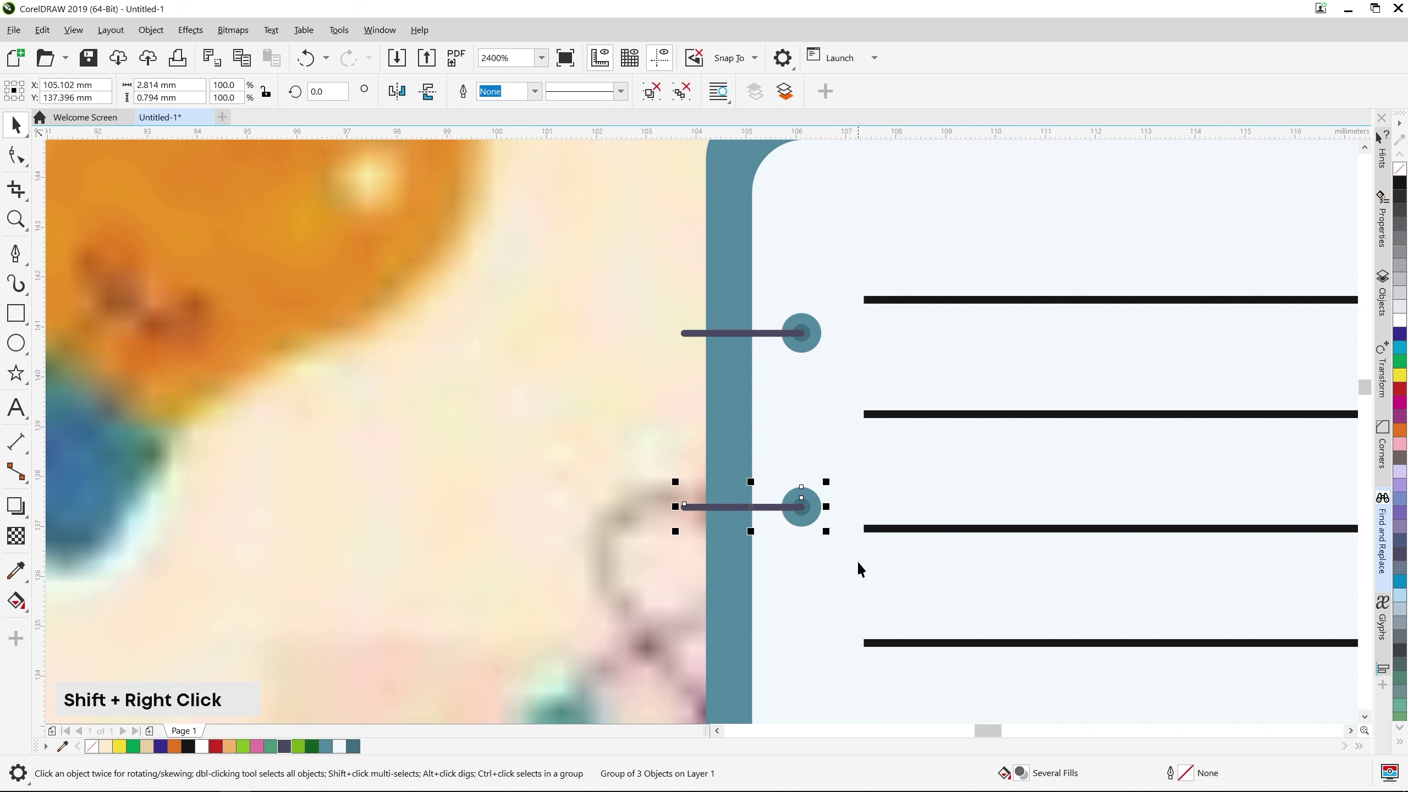
scroll(down, 3)
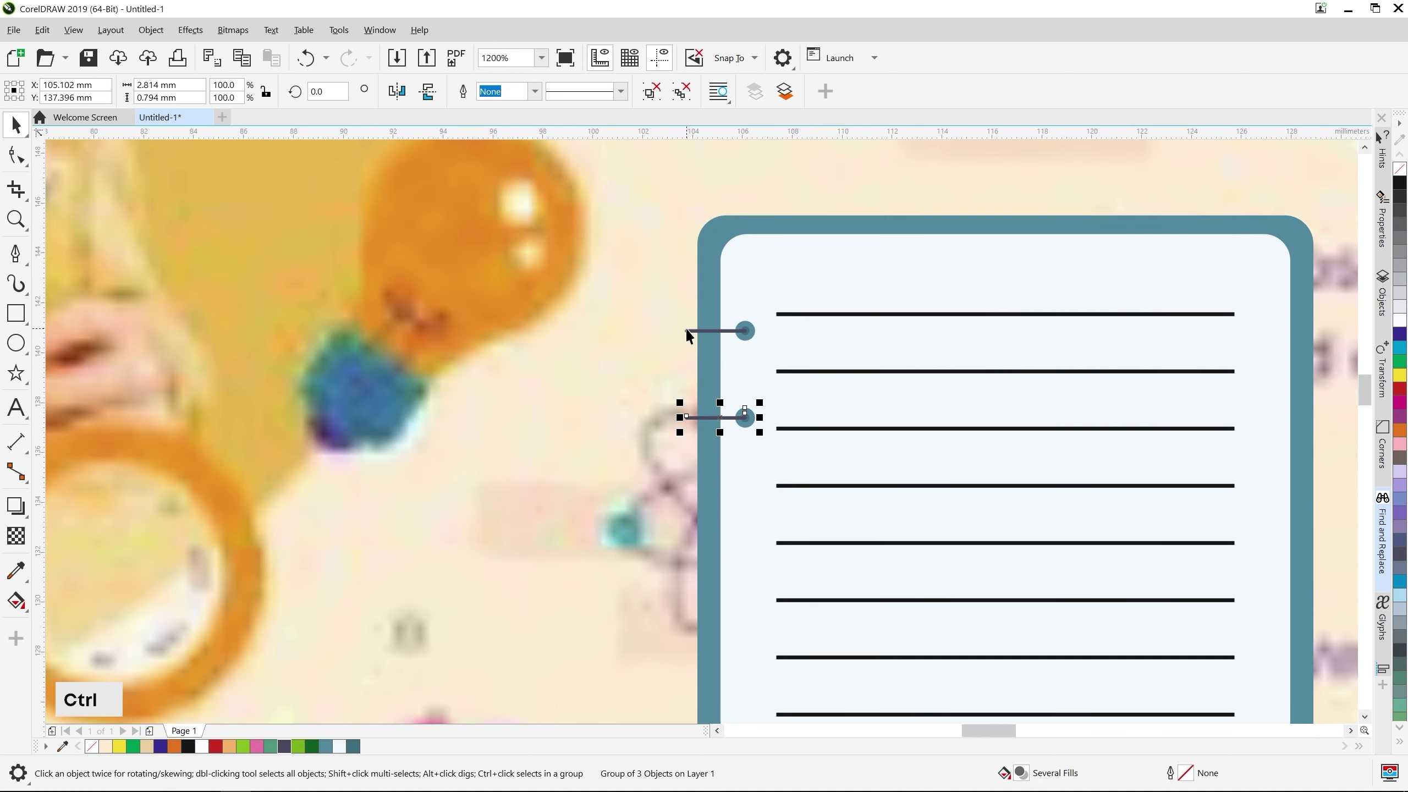
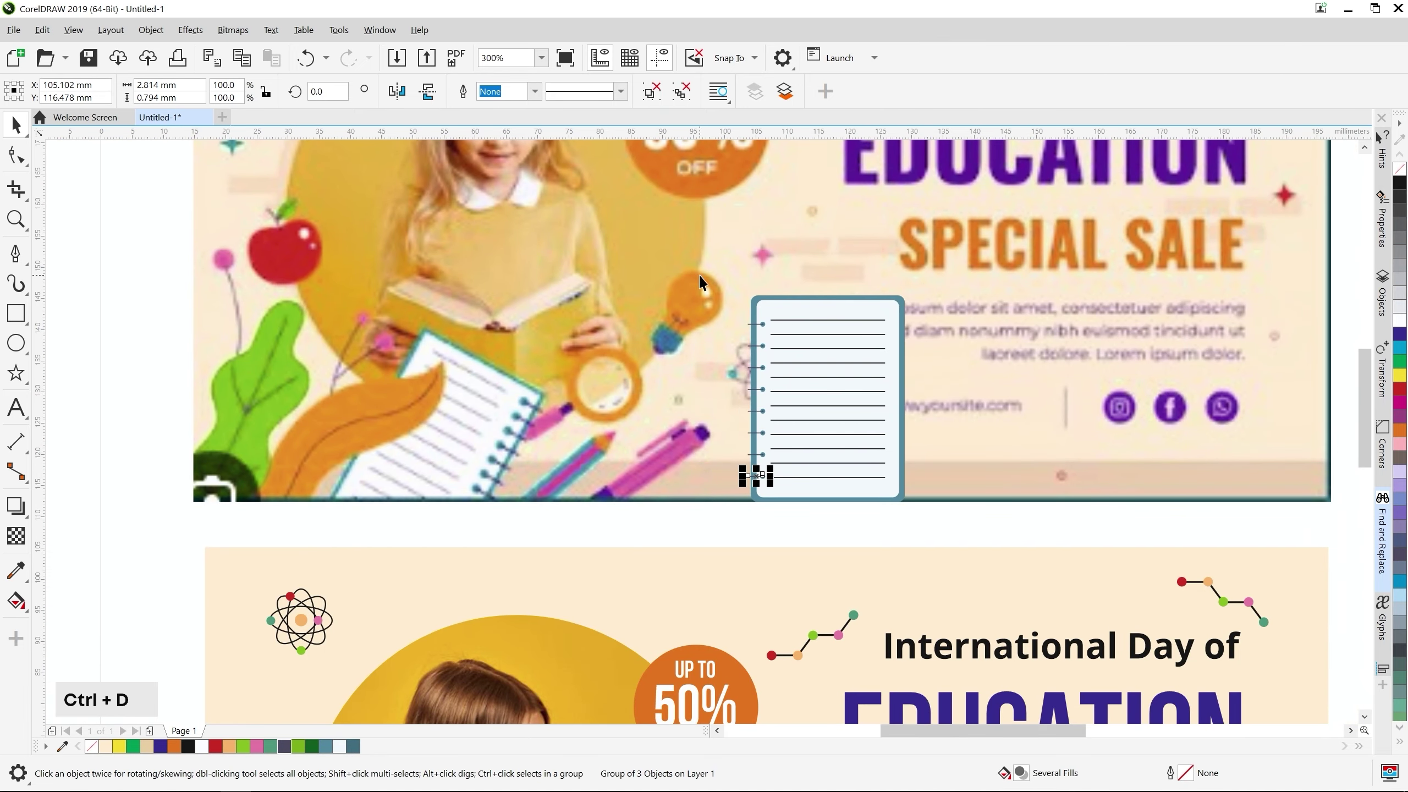
Repeat the ring down the notepad's left edge and select all eight rings
click(721, 308)
scroll(up, 3)
middle_click(804, 502)
click(665, 217)
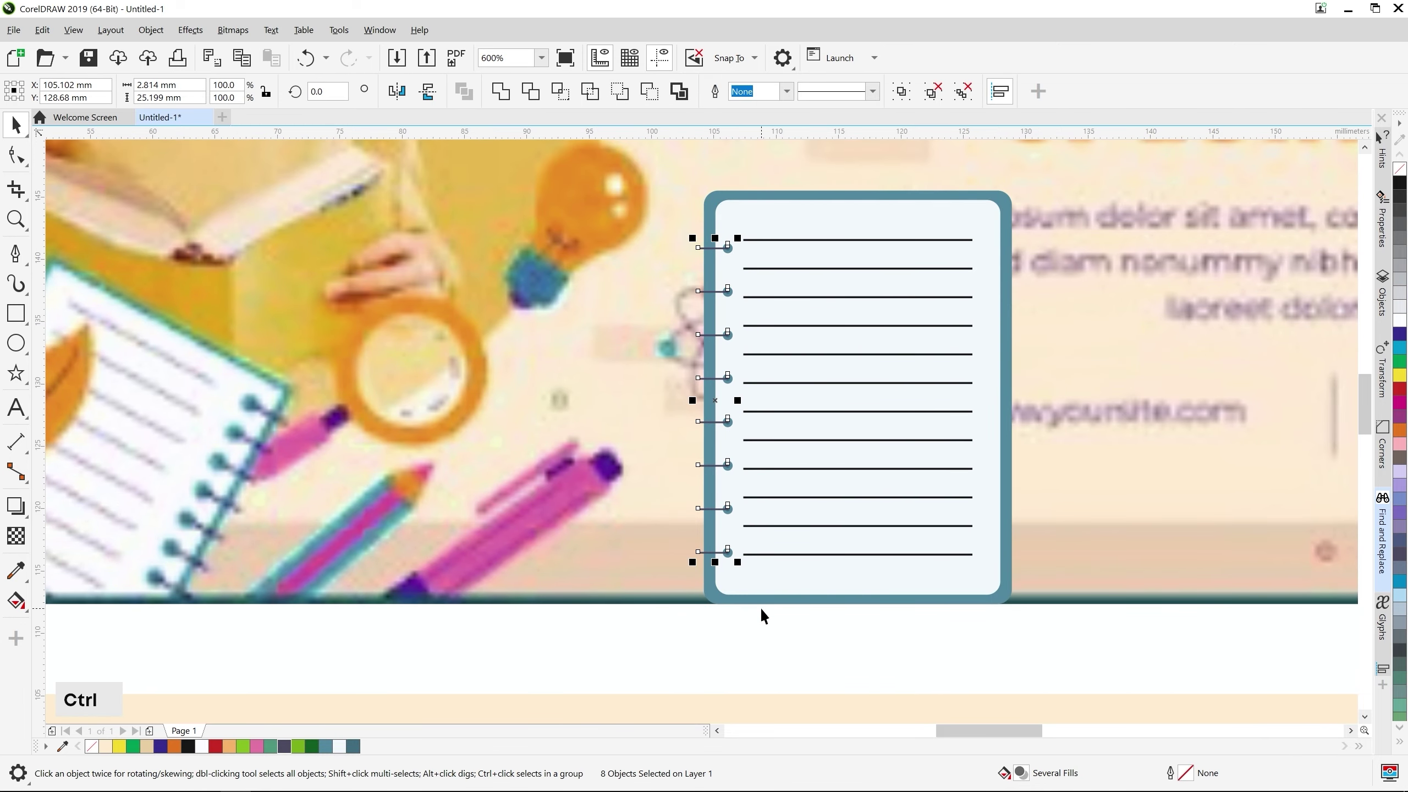
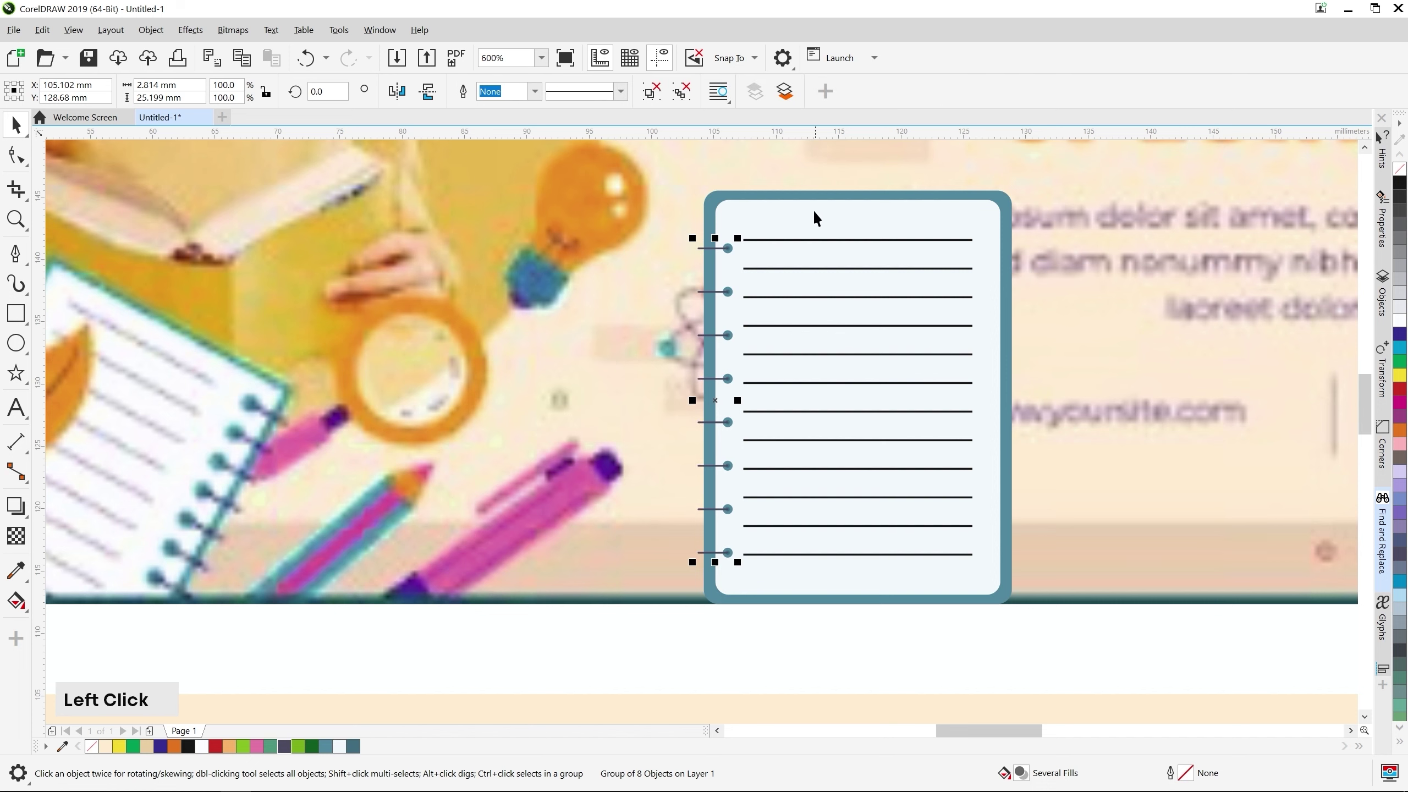
Group the rings, then select the whole notepad to move it onto the second banner
click(1131, 330)
middle_click(1086, 391)
scroll(down, 3)
click(967, 548)
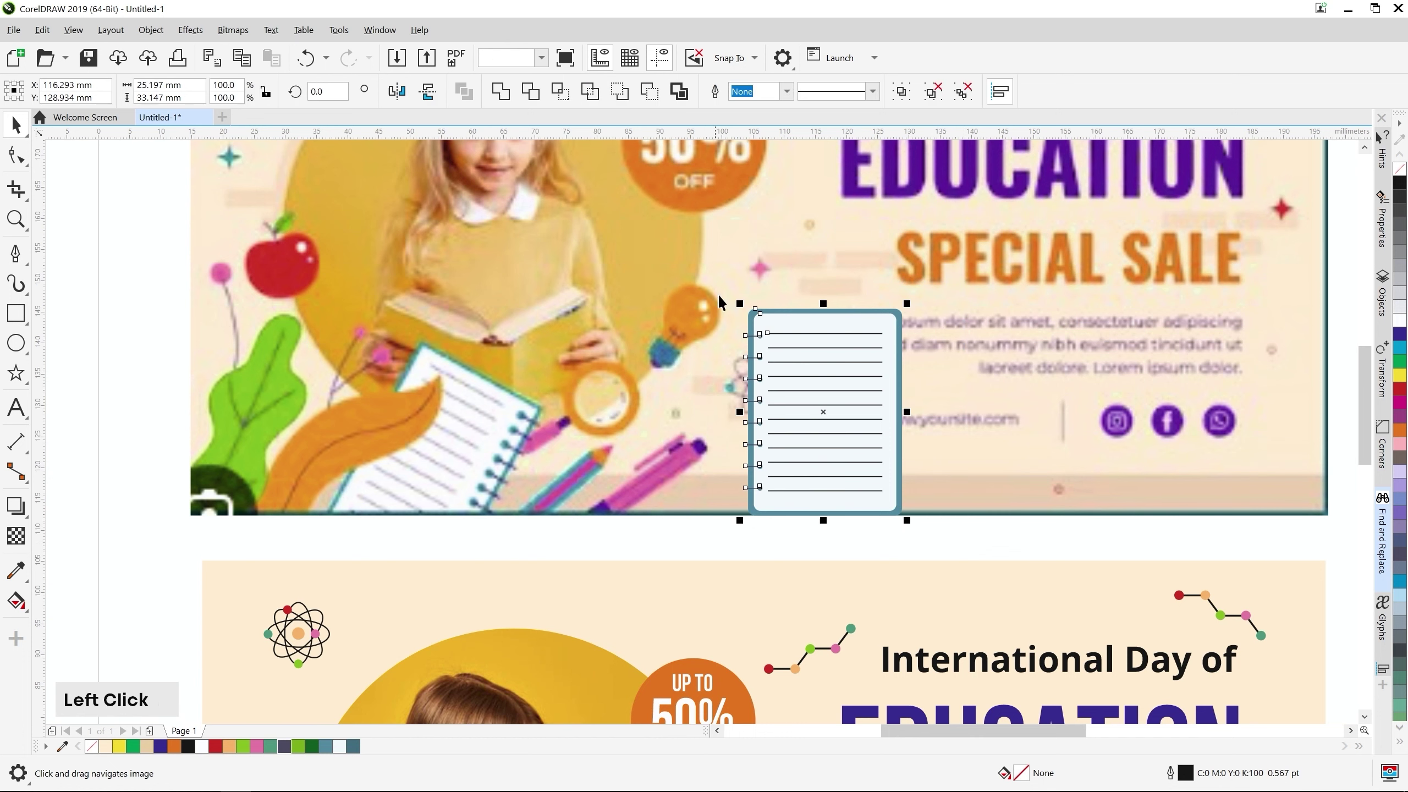
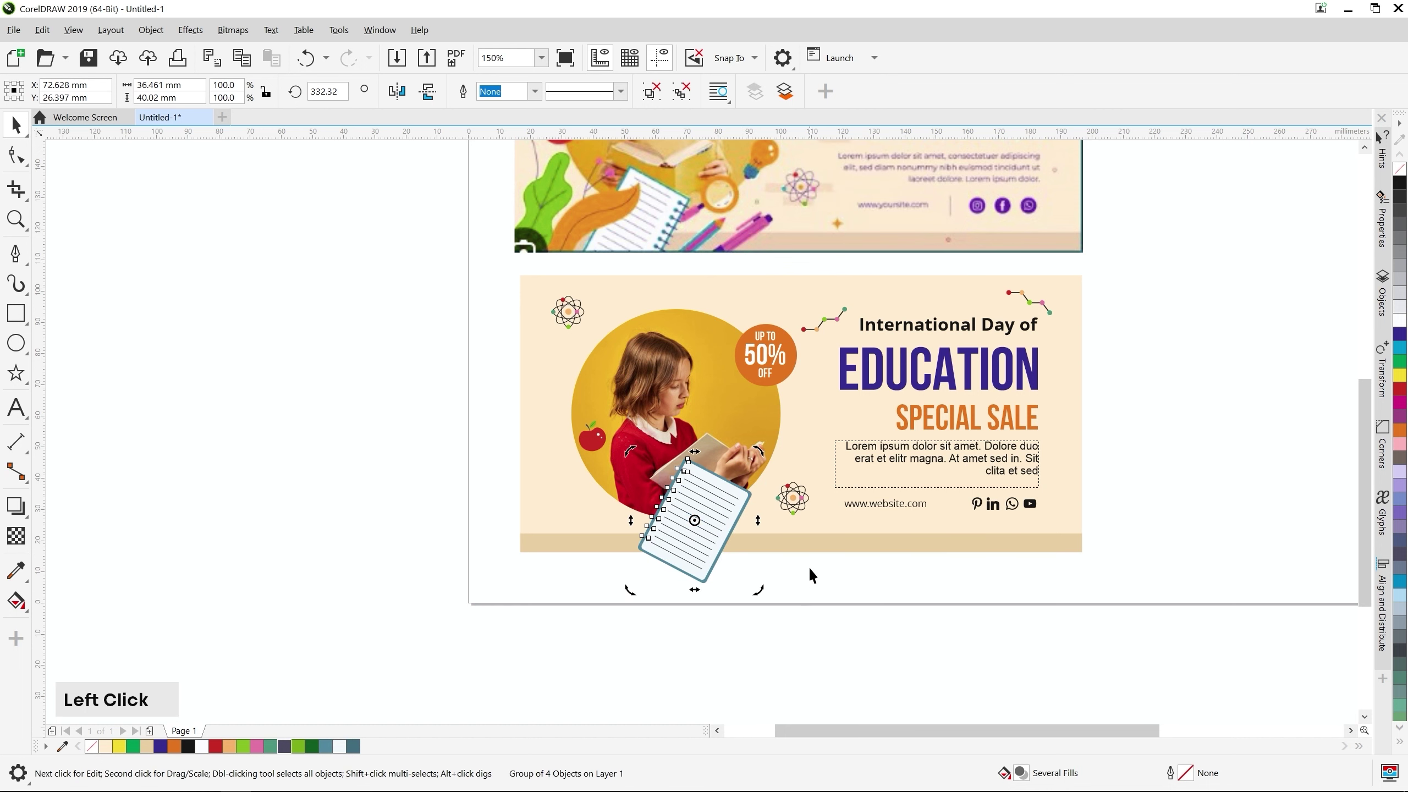
Nudge the tilted notepad into place on the yellow circle, then select the apple illustration
scroll(up, 3)
click(689, 527)
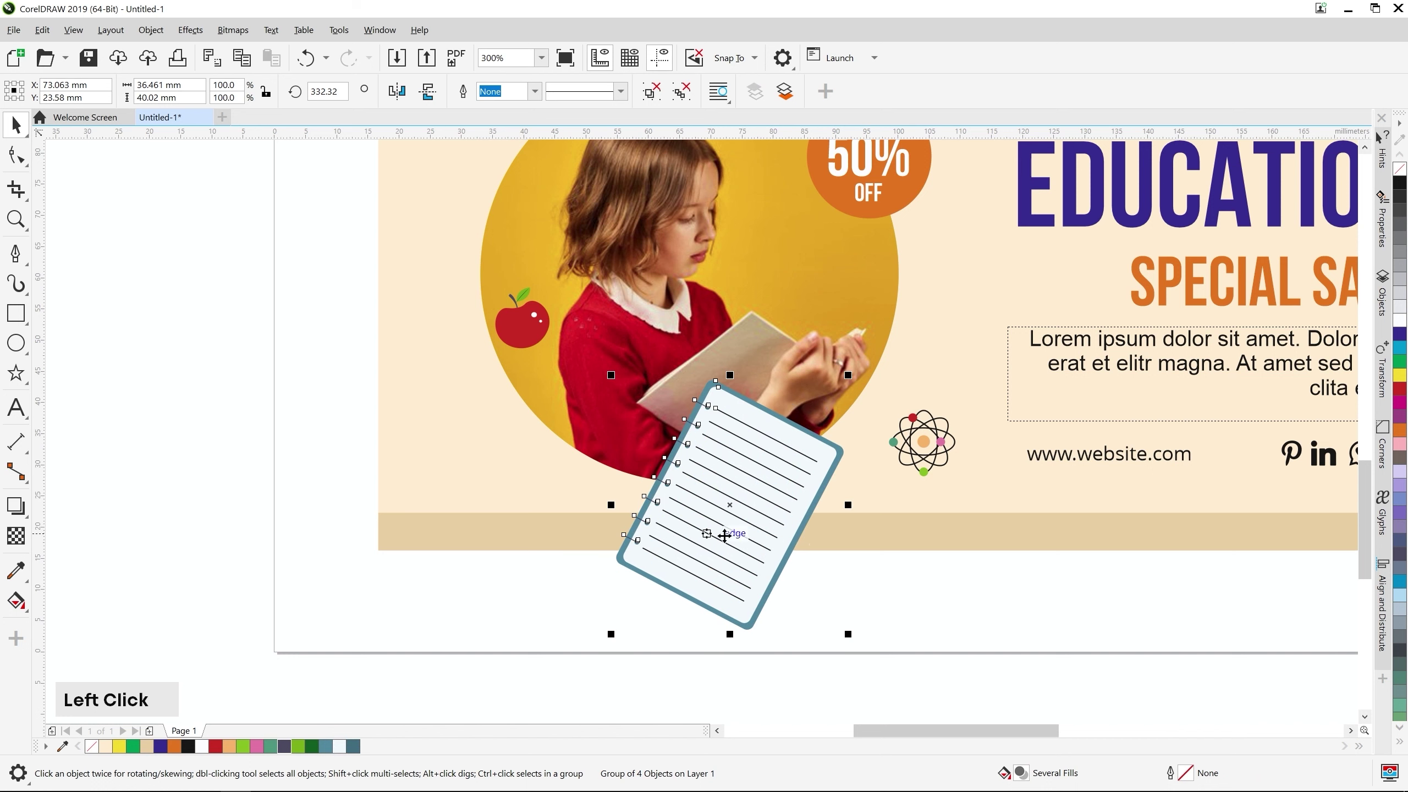
scroll(down, 3)
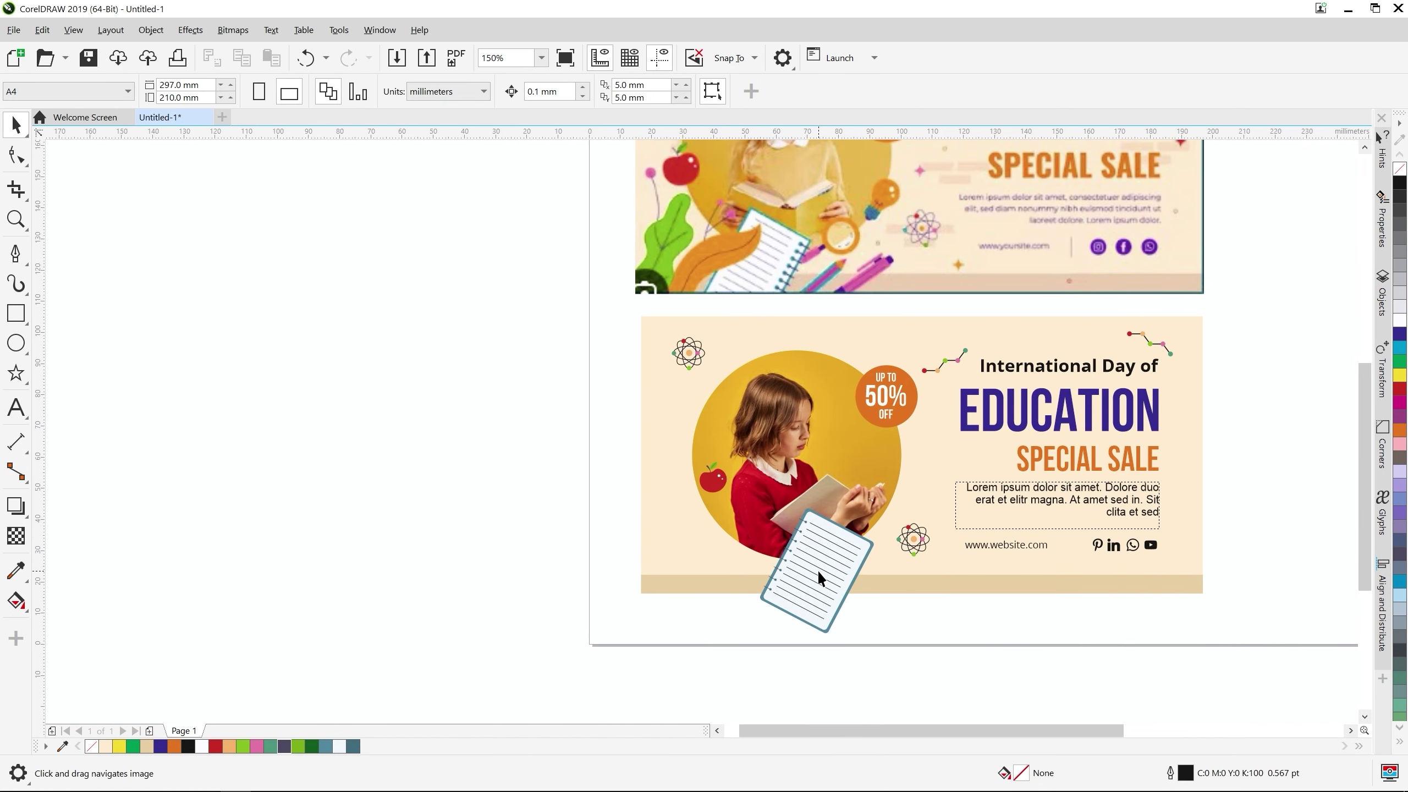
scroll(up, 3)
click(716, 334)
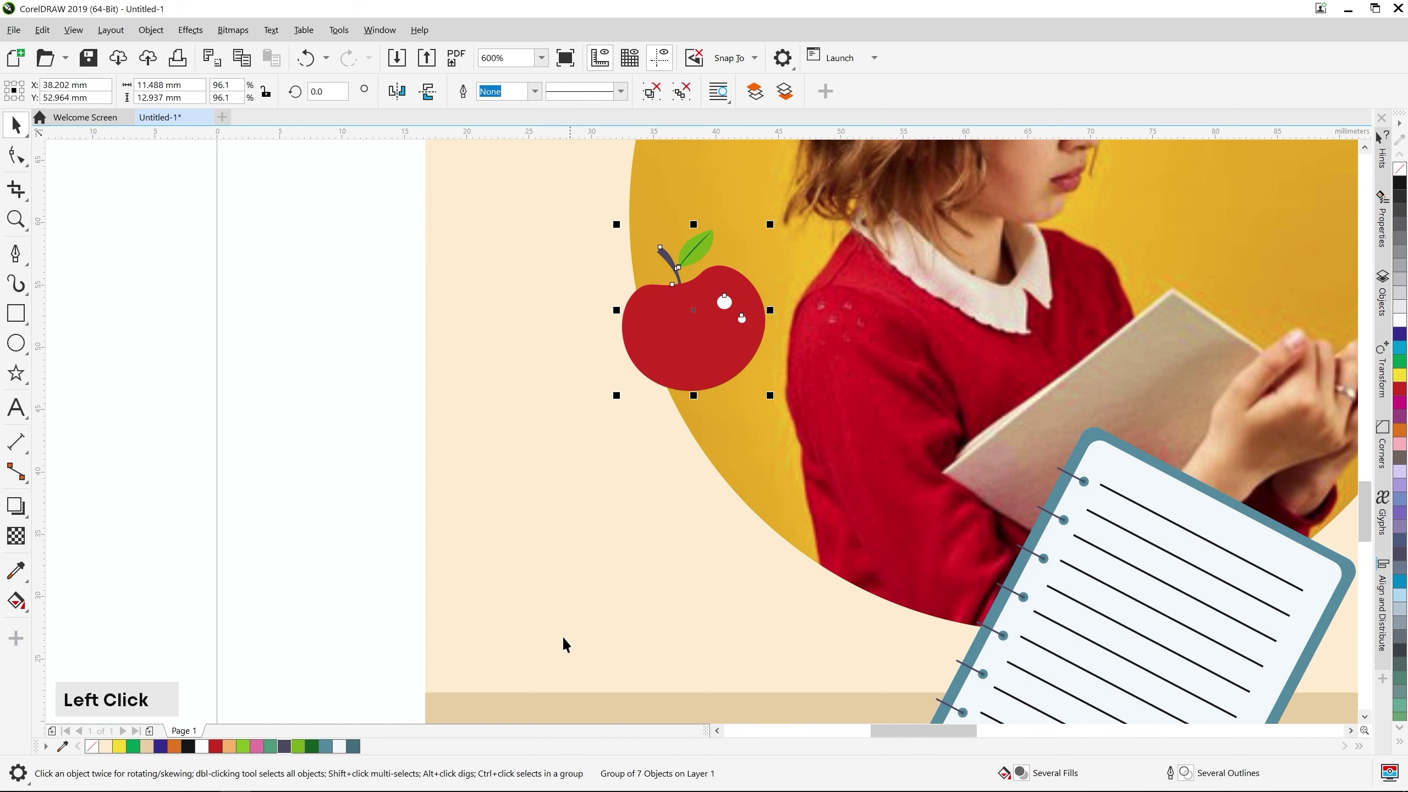
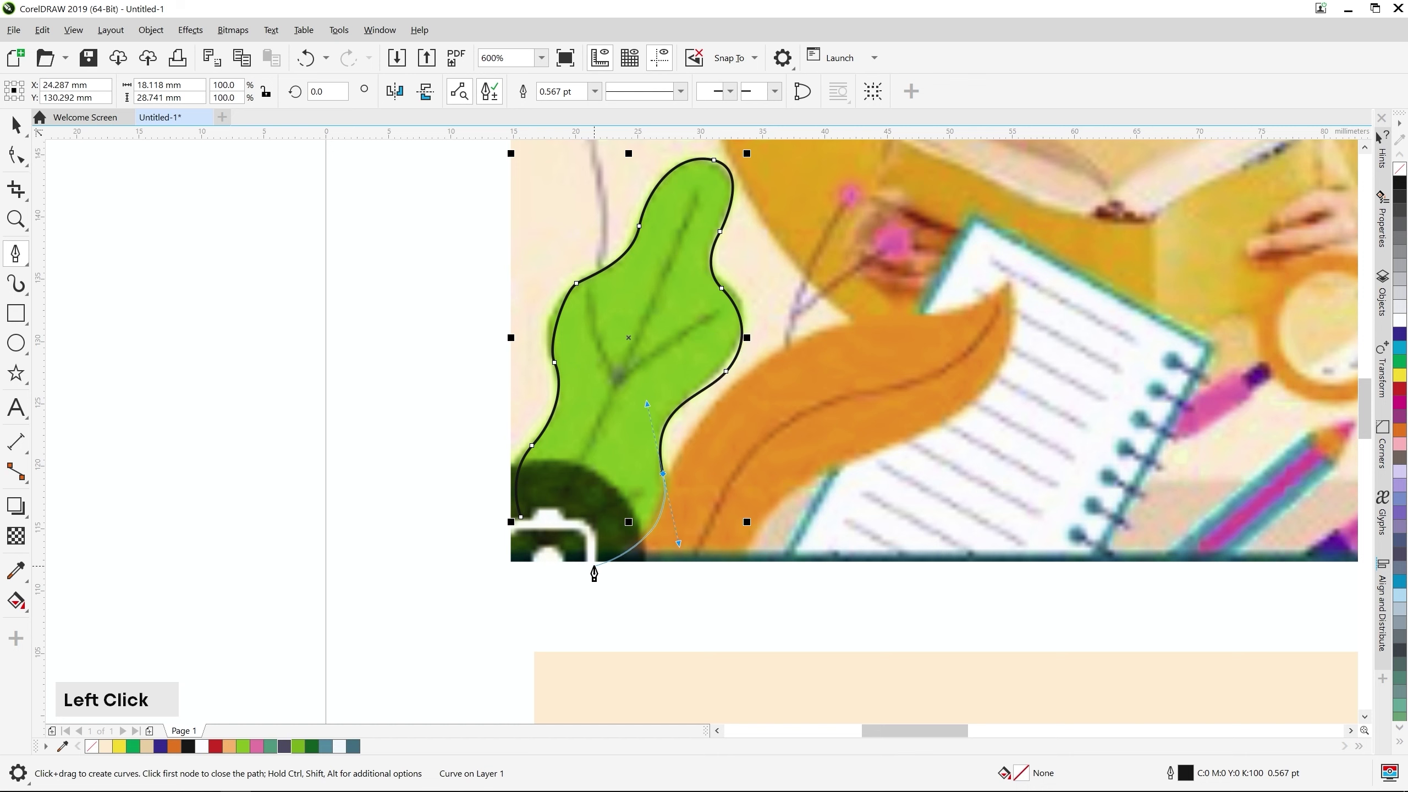
Trace the bottom of the green leaf's wavy outline with Bézier nodes around its lower corner
scroll(up, 3)
click(566, 625)
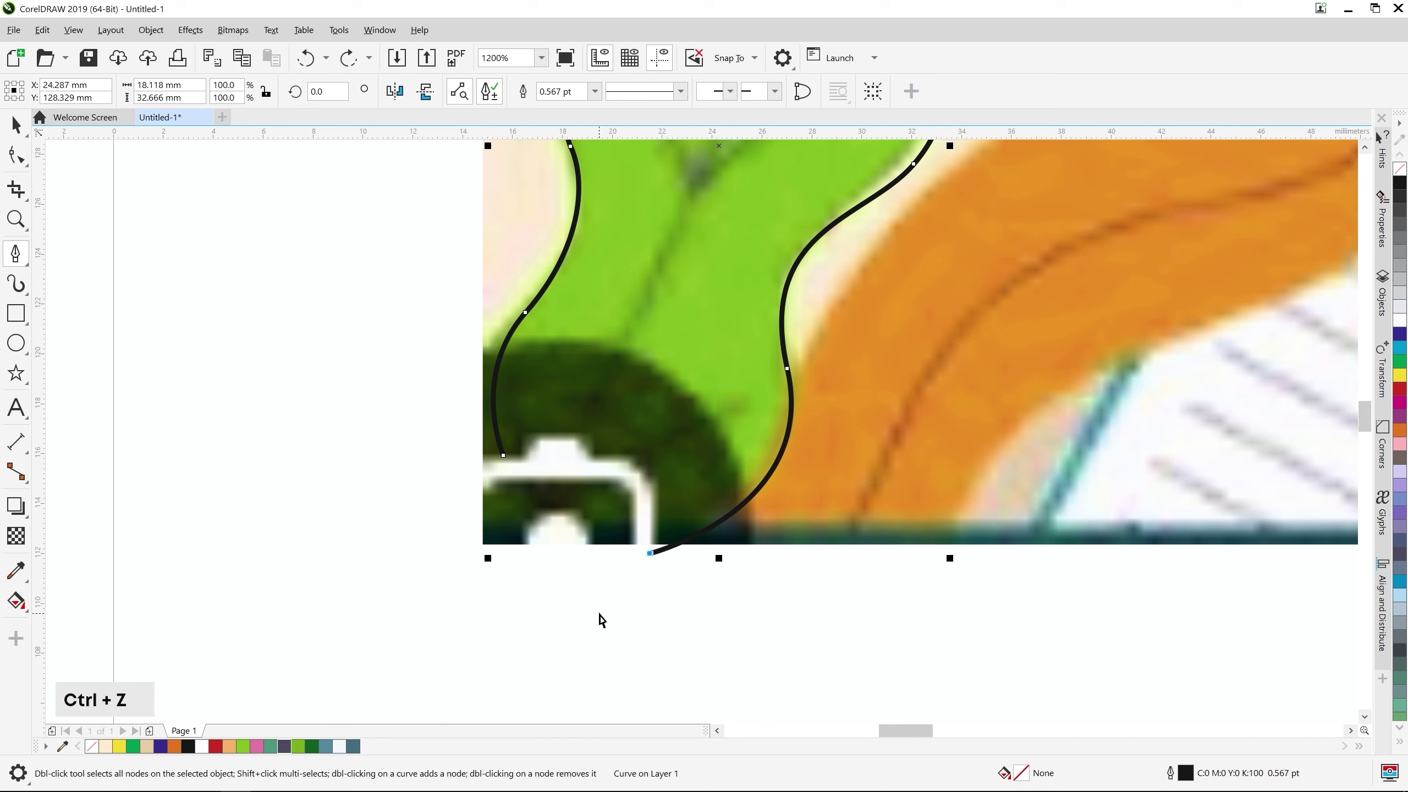
click(531, 649)
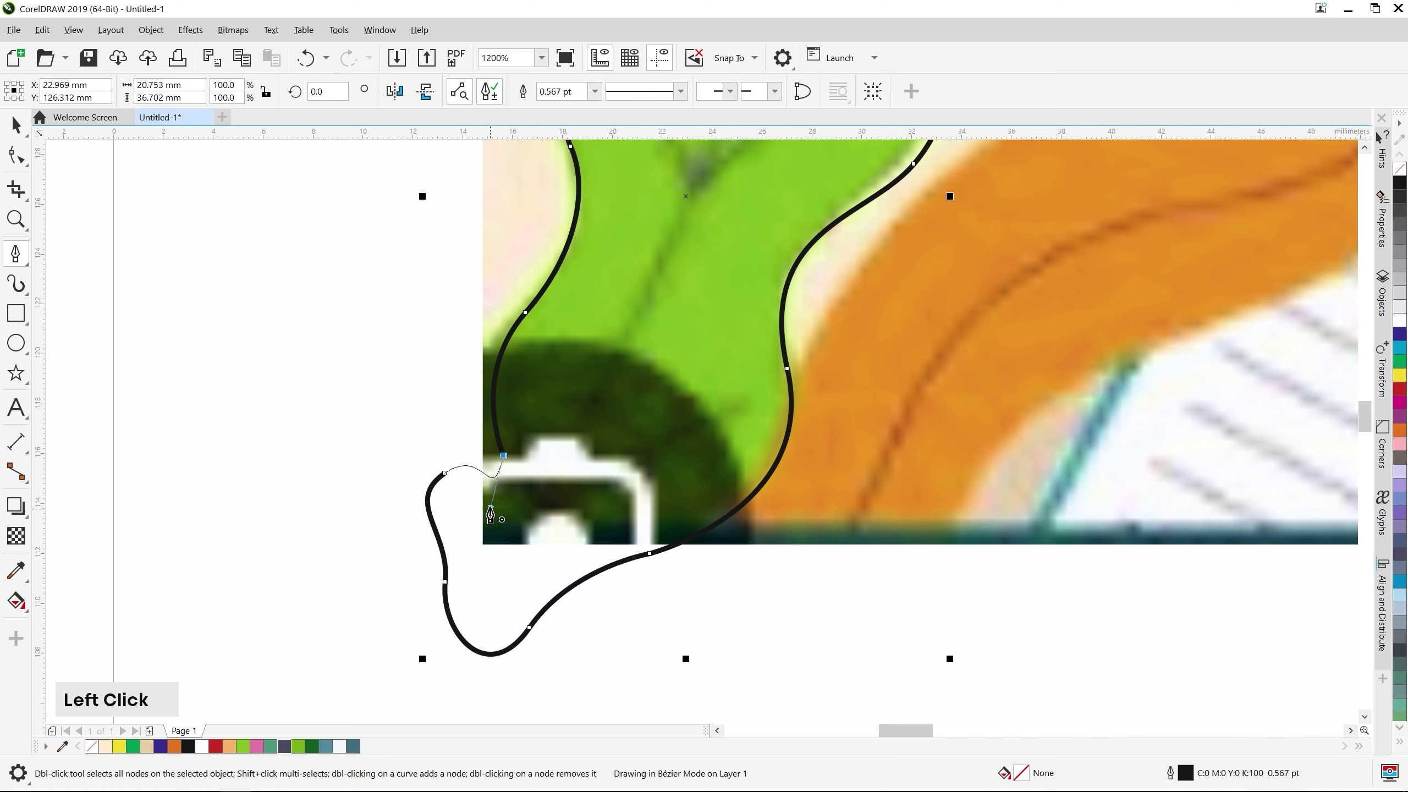
scroll(down, 3)
middle_click(701, 363)
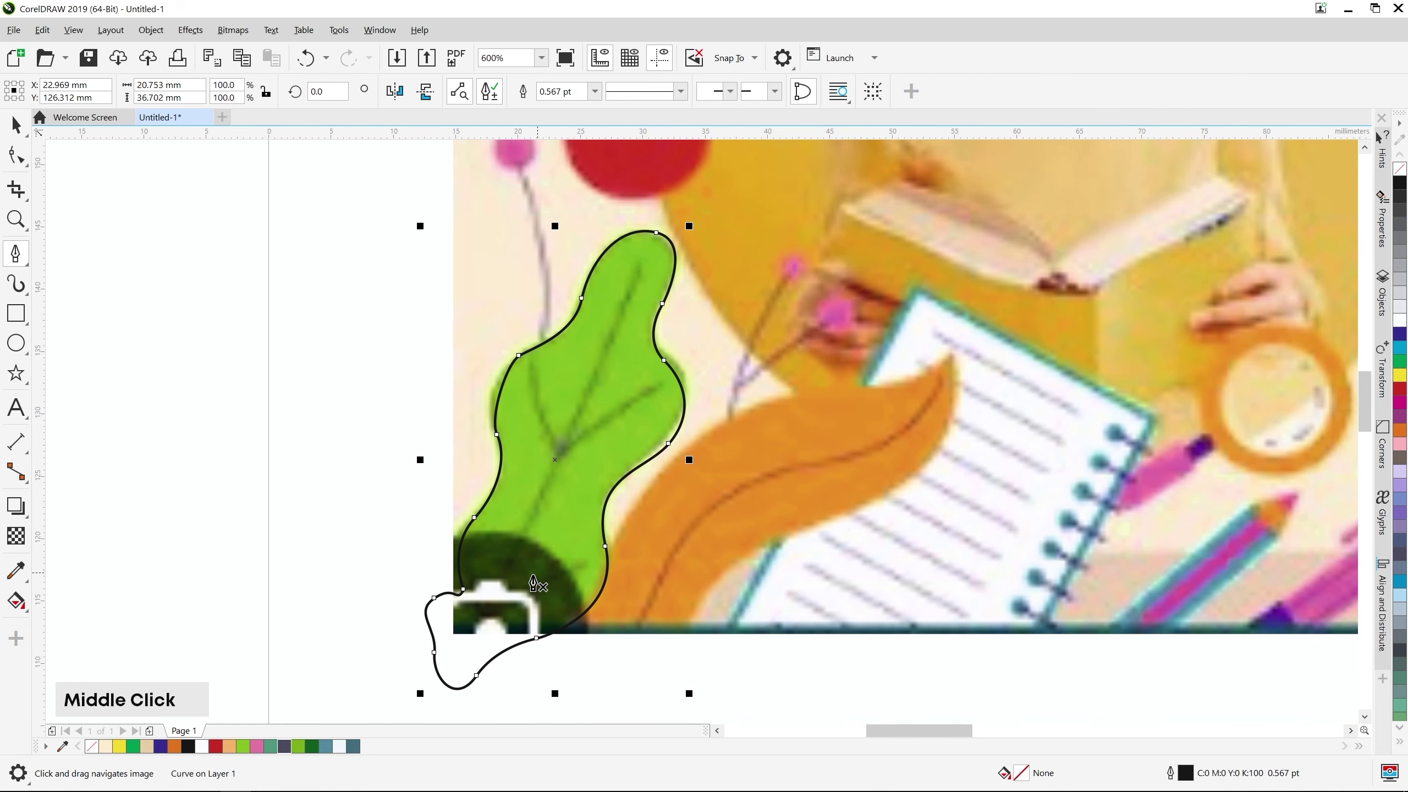
Draw the leaf's central vein, a right-hand side vein and start the upper-left vein from the midrib
click(481, 624)
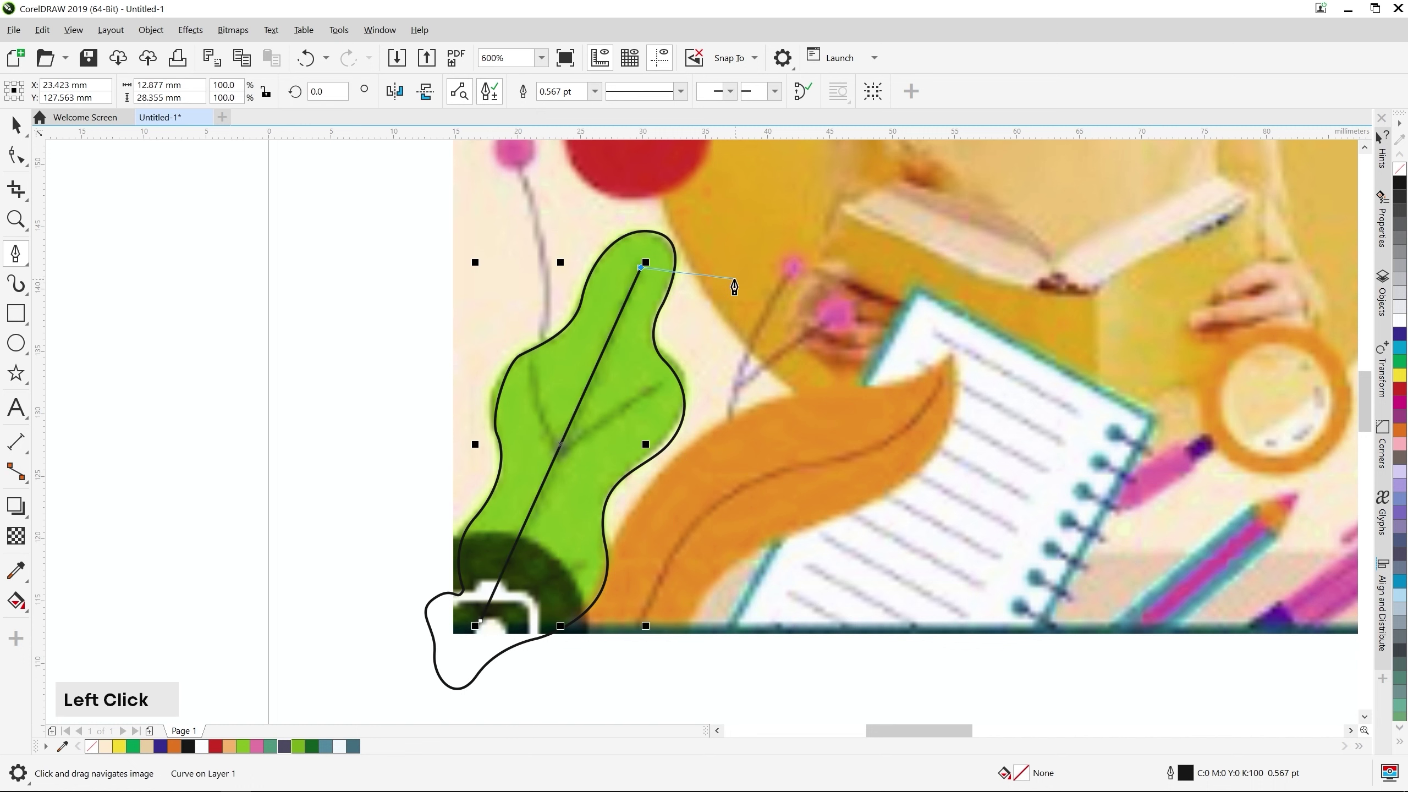
key(Escape)
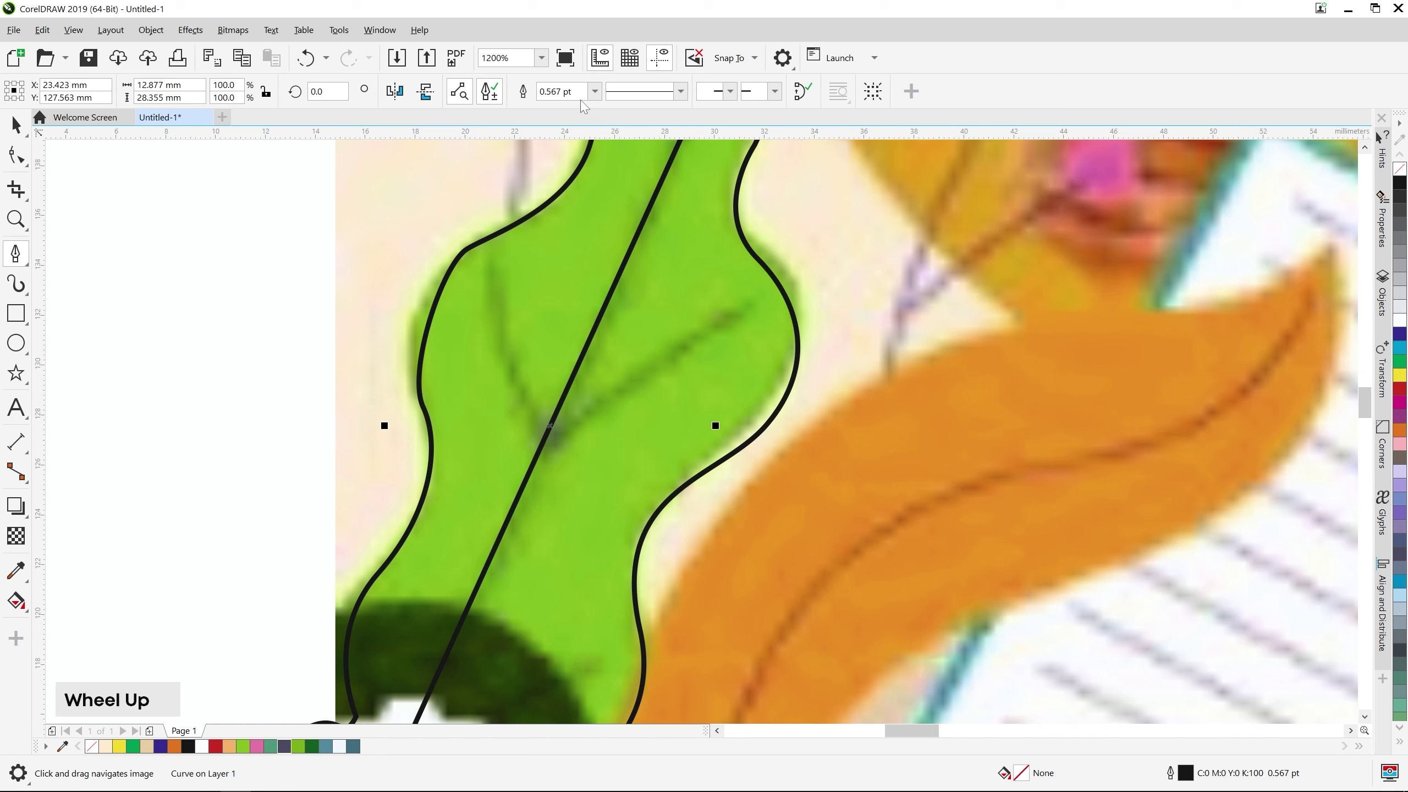
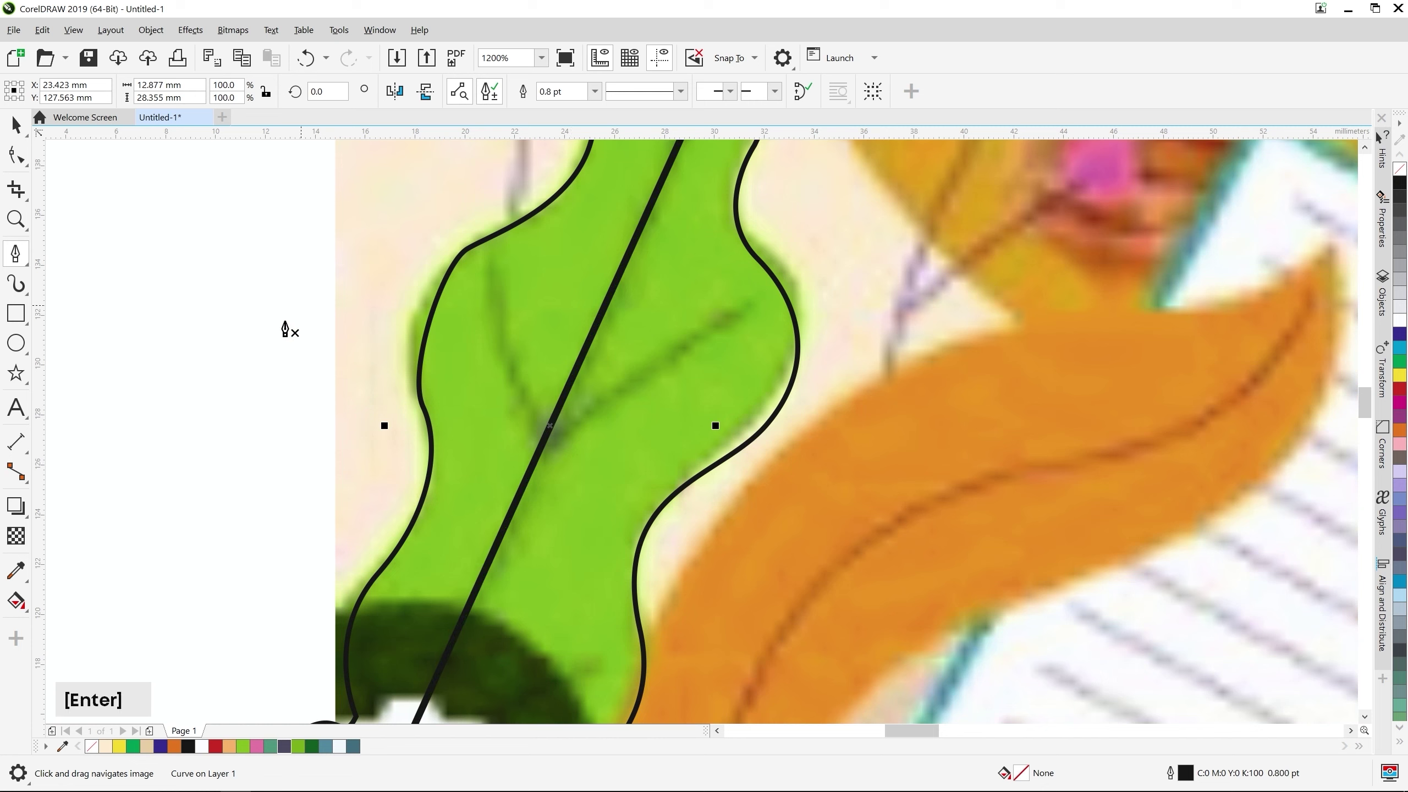
click(561, 445)
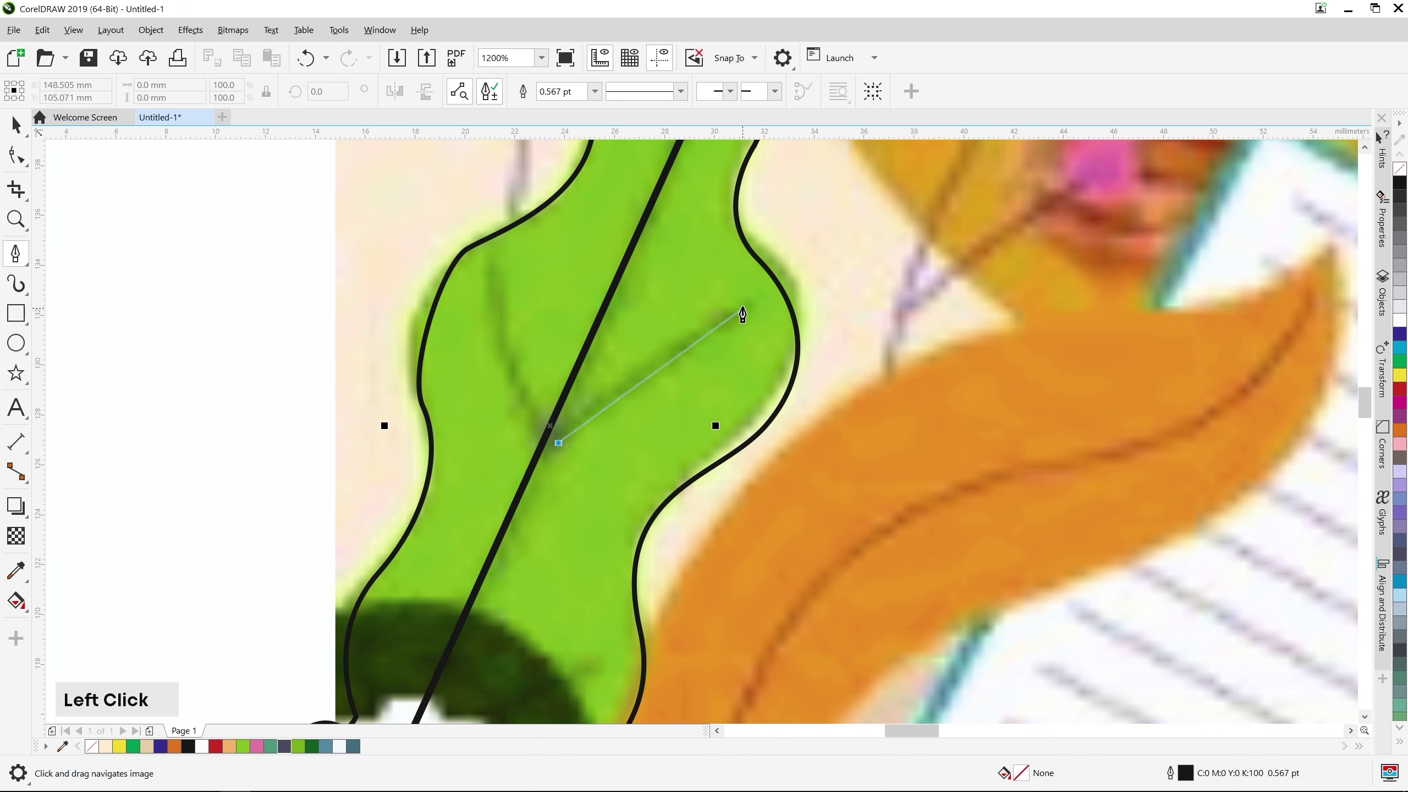
key(Escape)
click(501, 250)
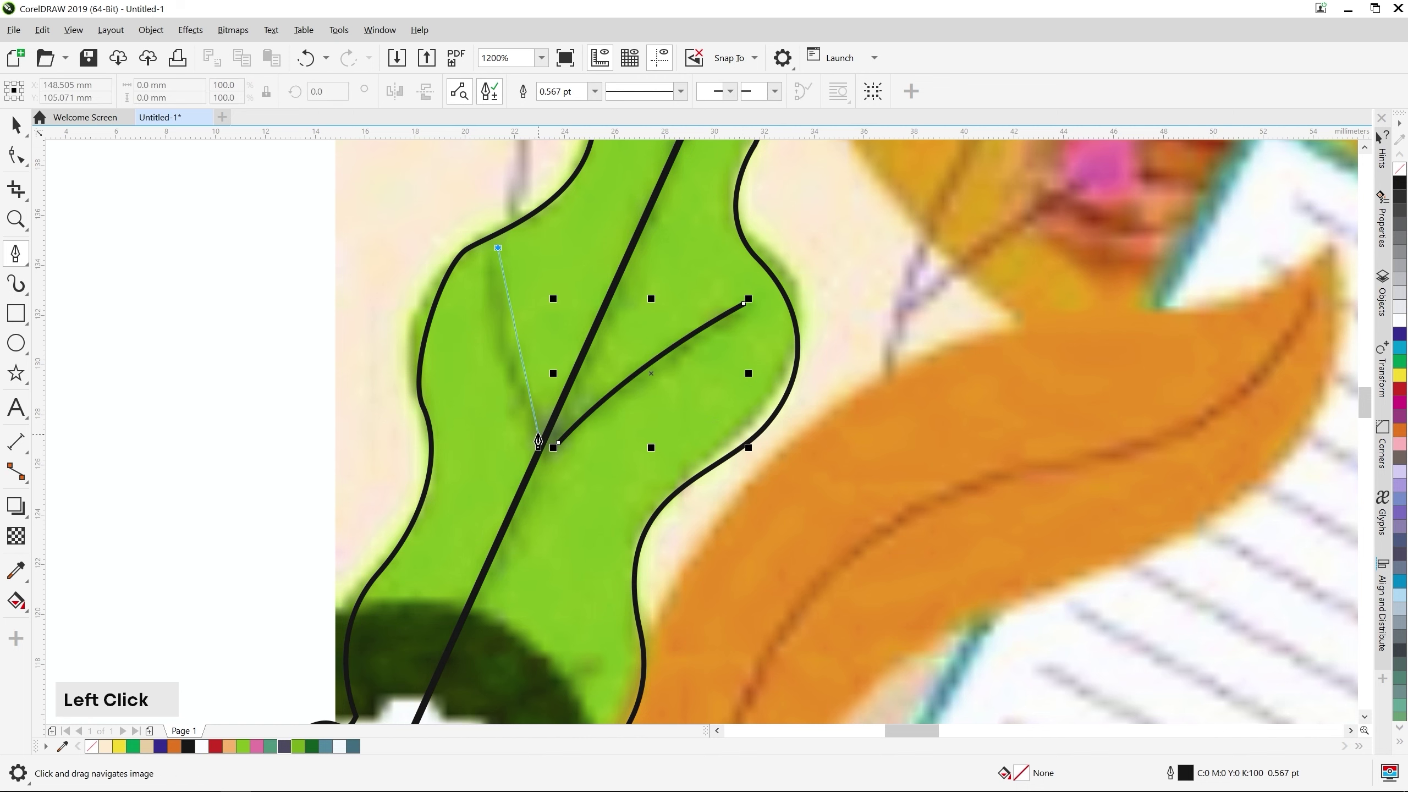
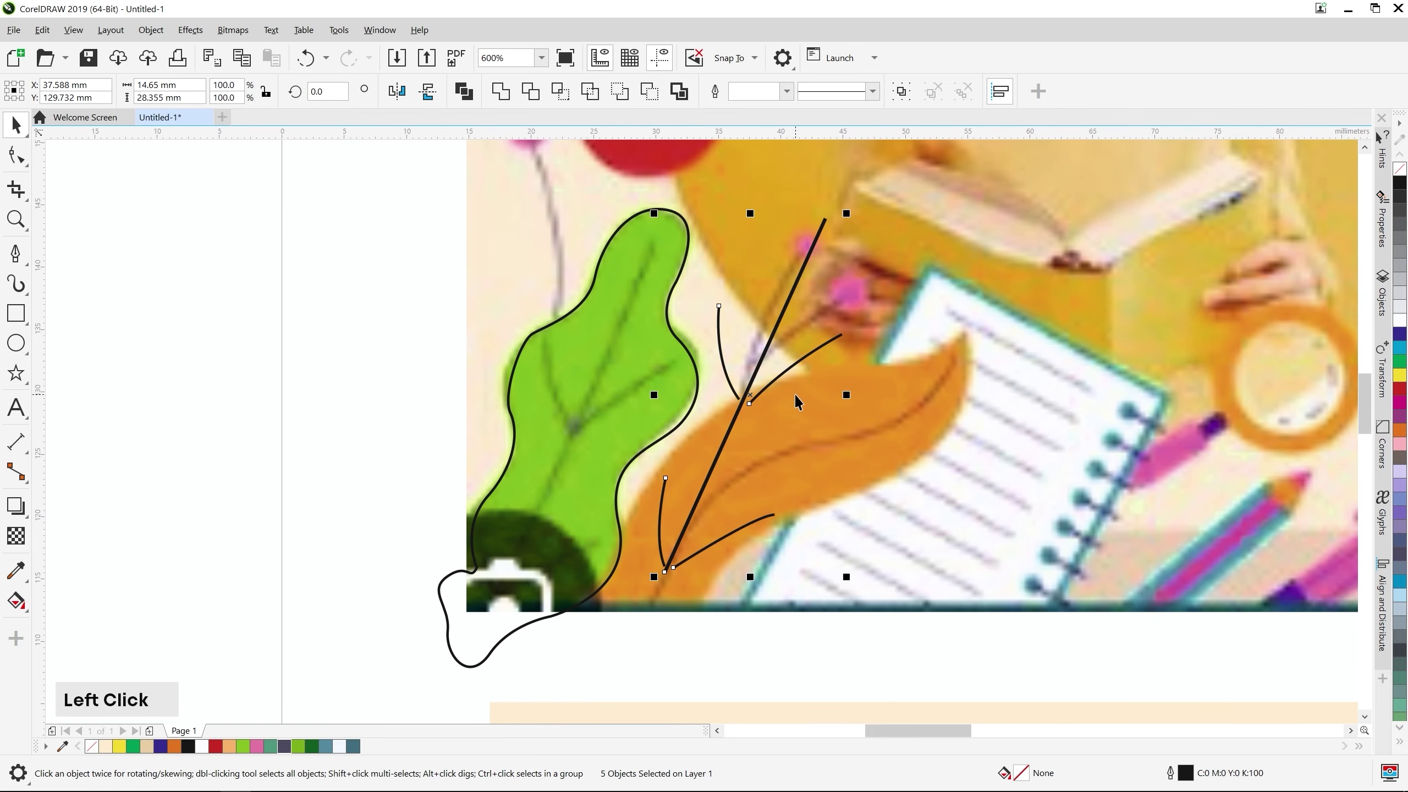
Undo the accidental move of the traced lines and tidy the vein ends at the midrib
click(799, 400)
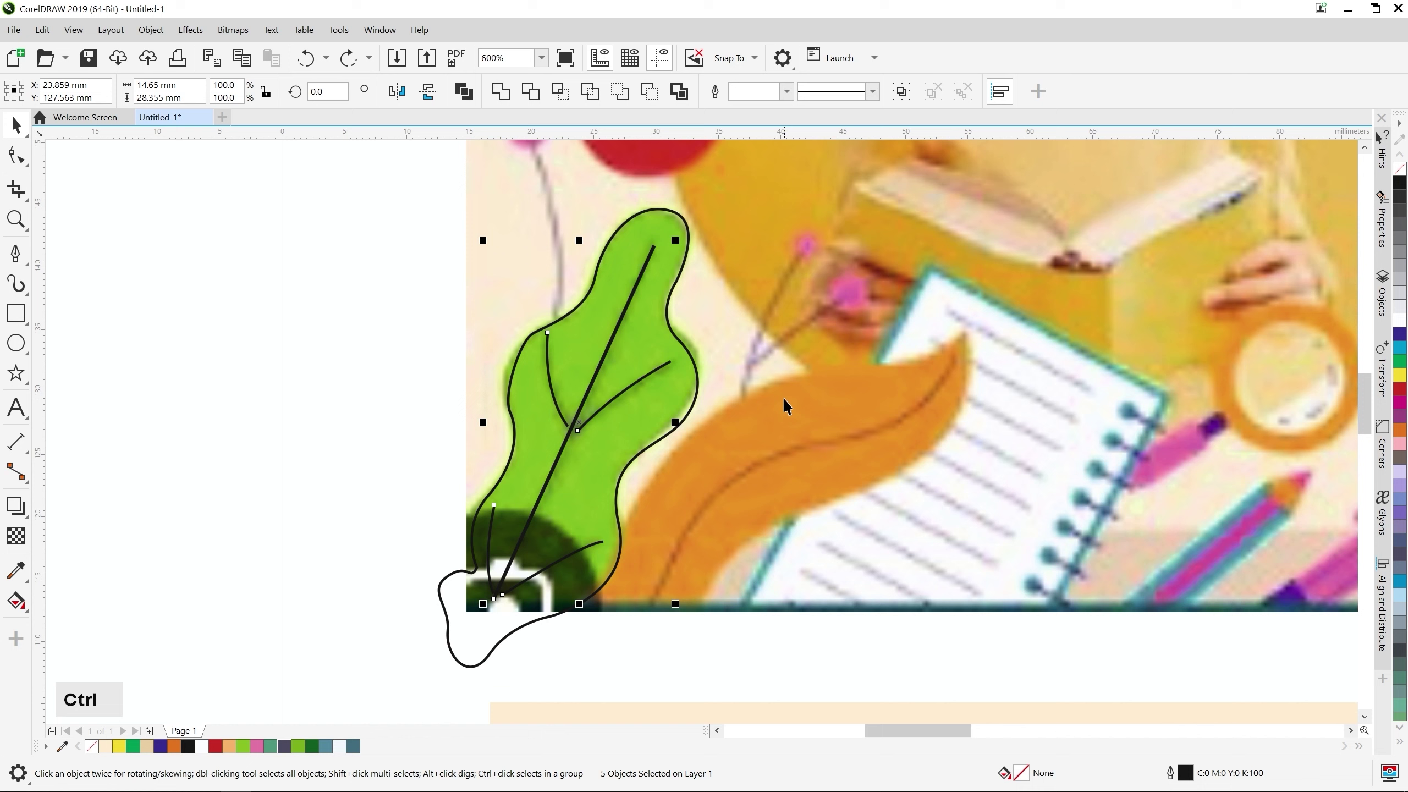
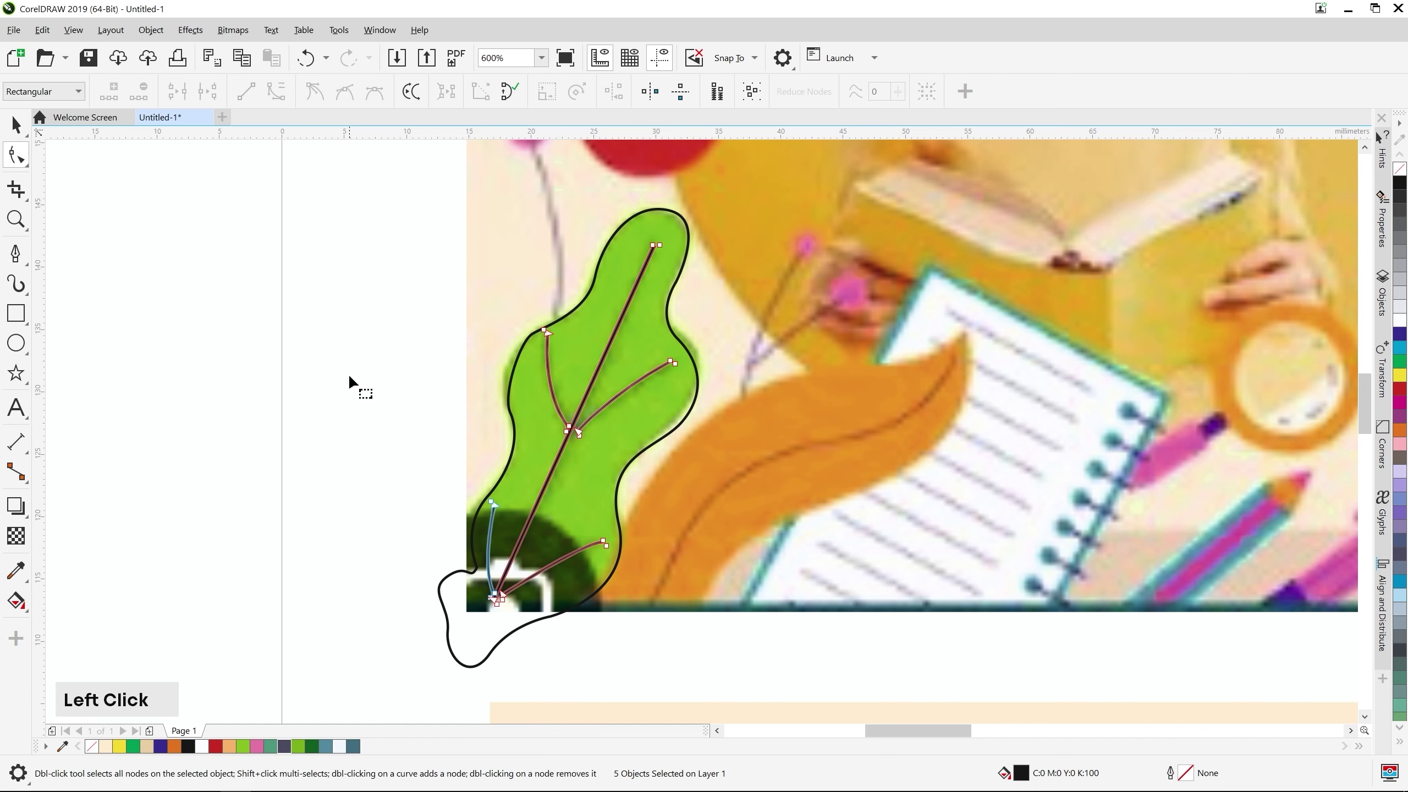
scroll(up, 3)
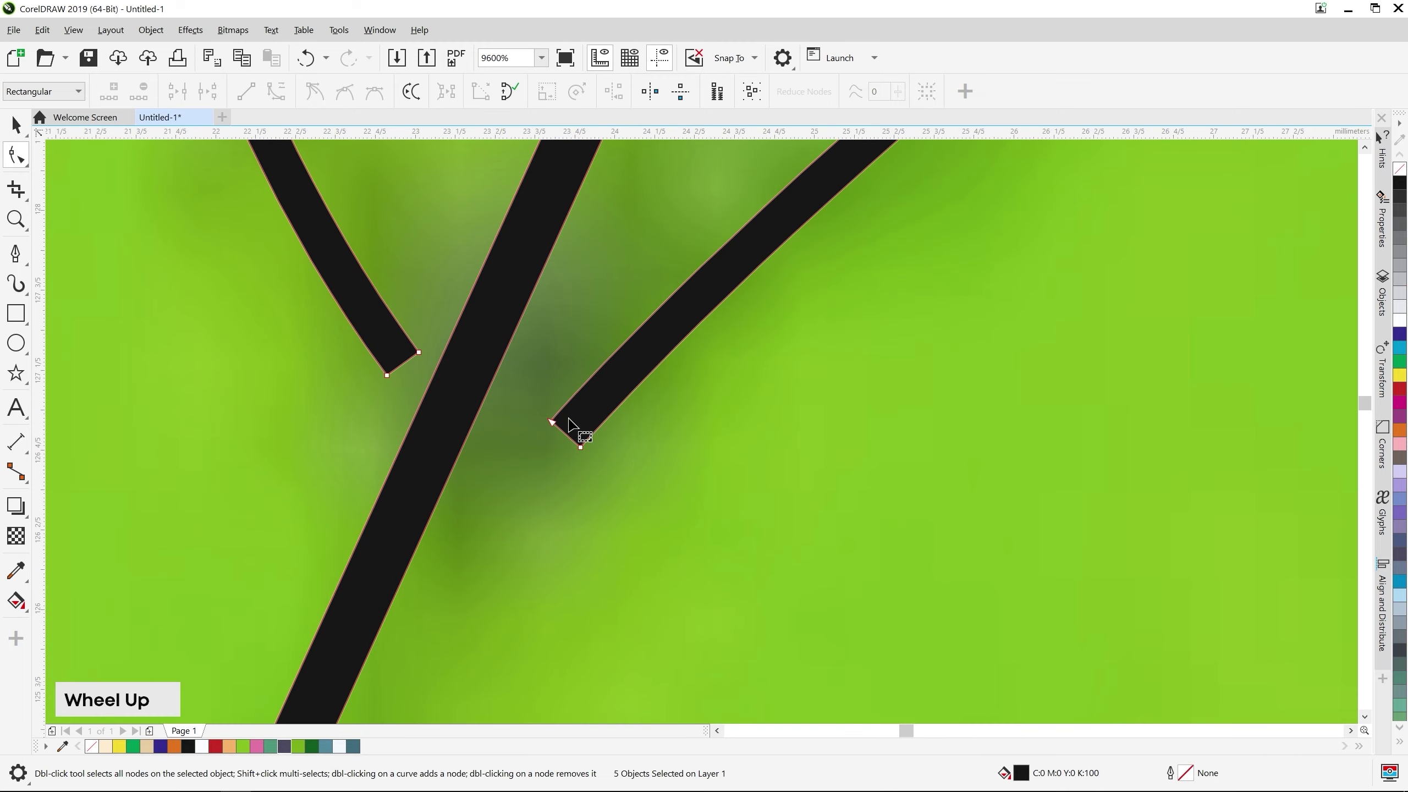
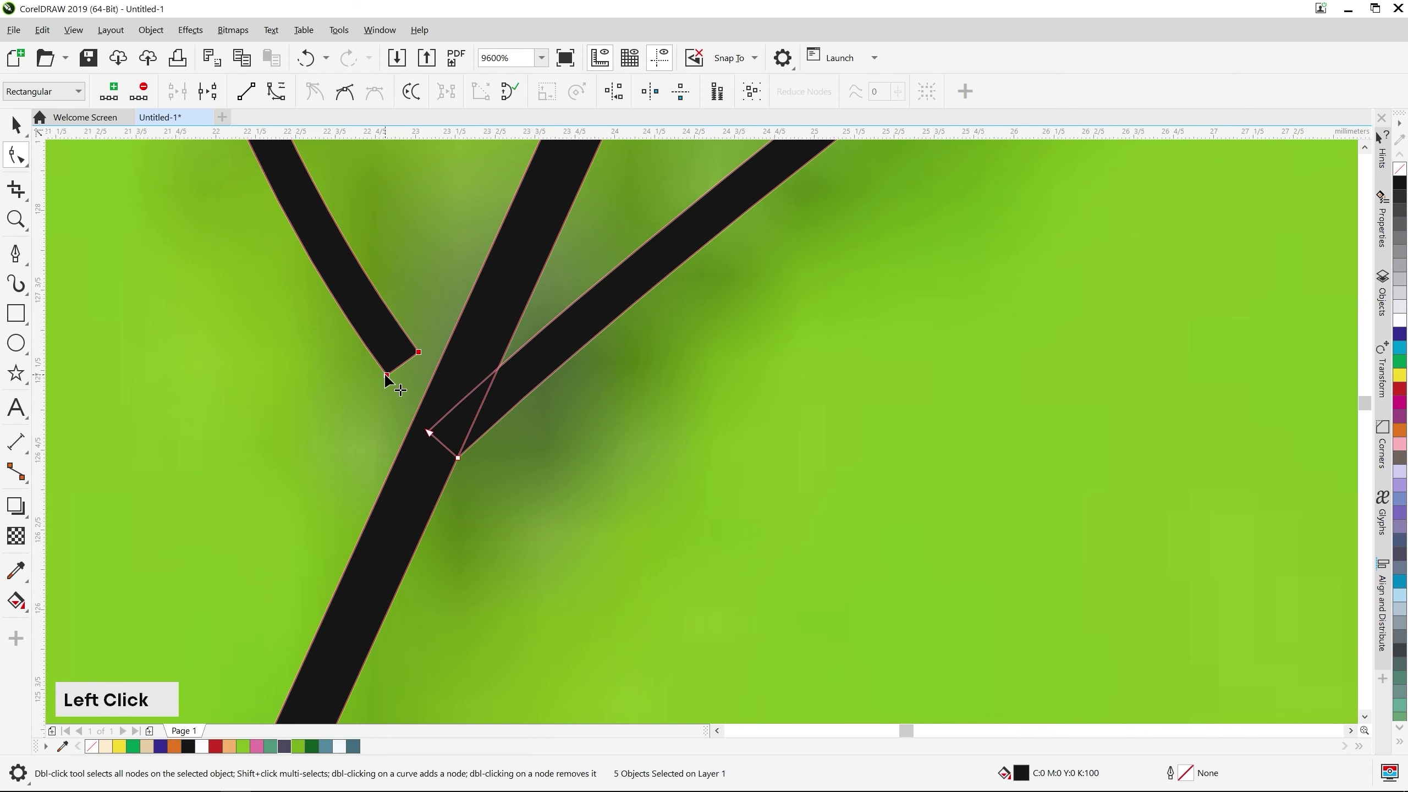
scroll(down, 3)
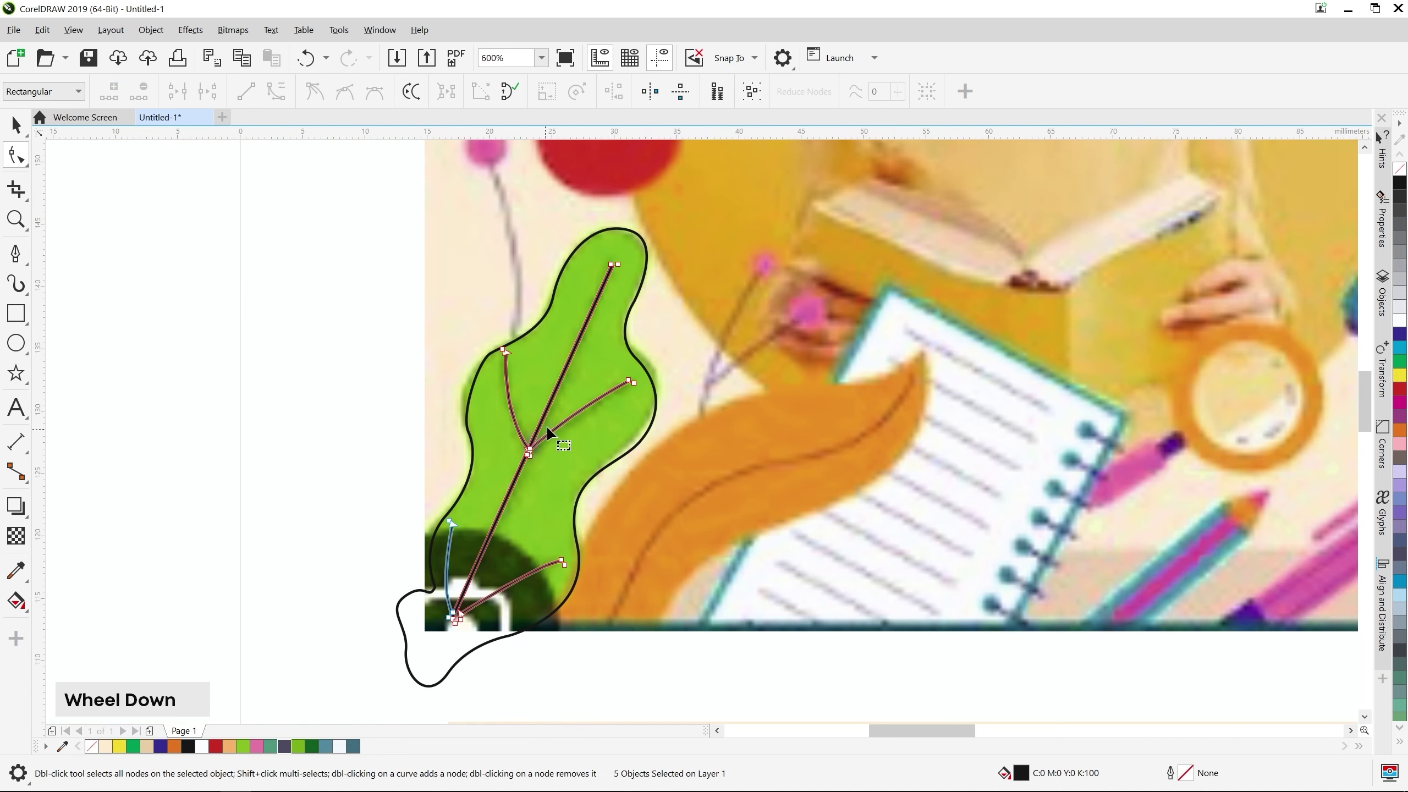
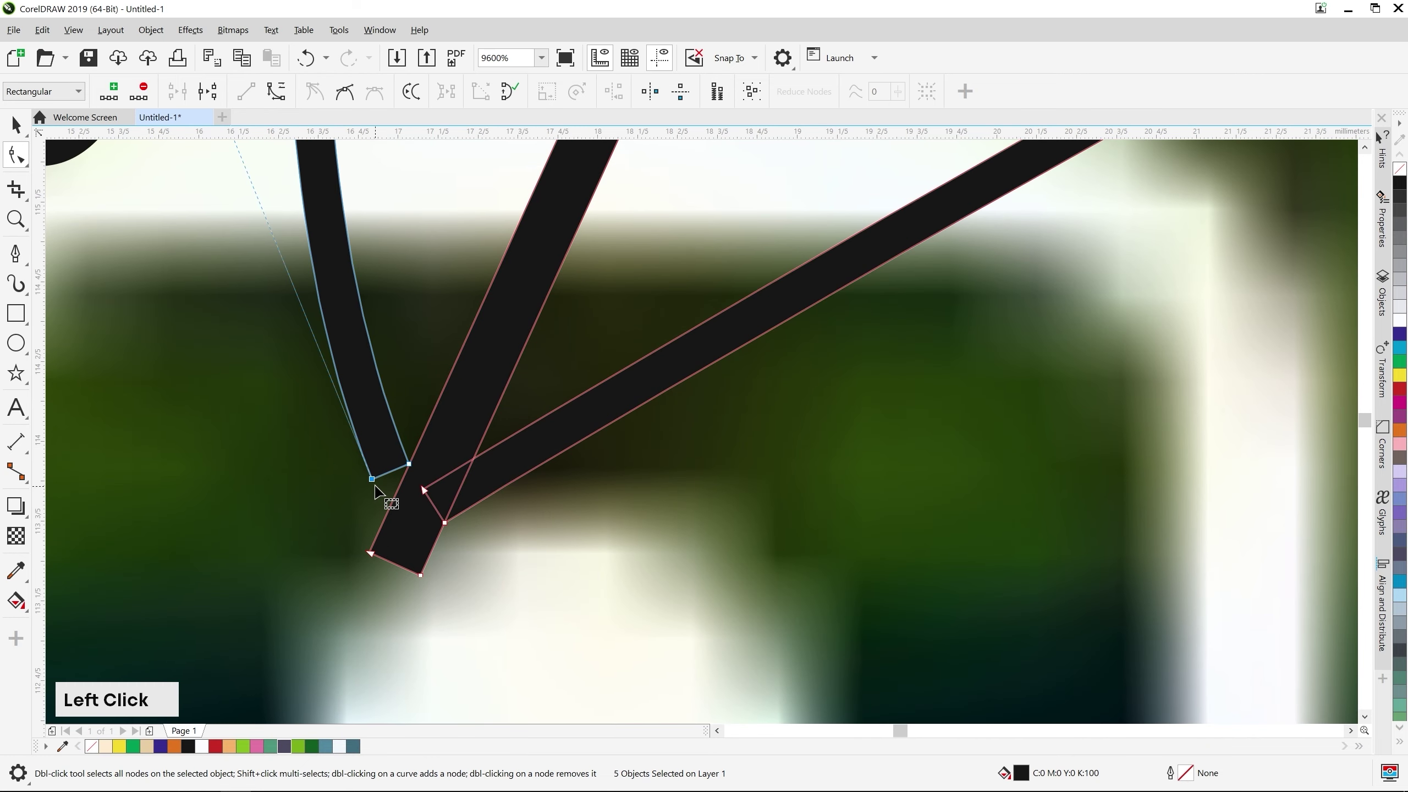
scroll(down, 3)
Fill the traced leaf with green and select all of its parts
click(612, 356)
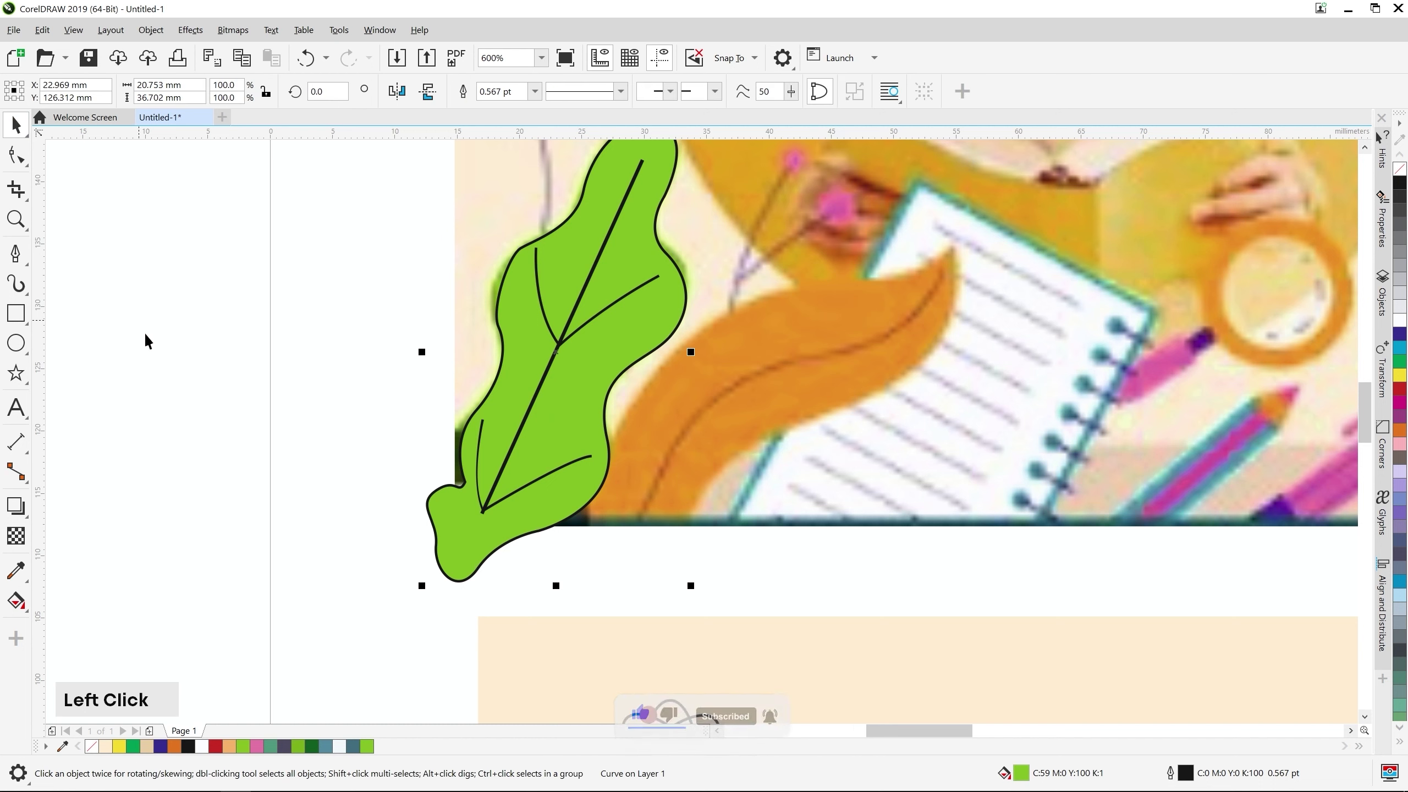
scroll(down, 3)
click(436, 436)
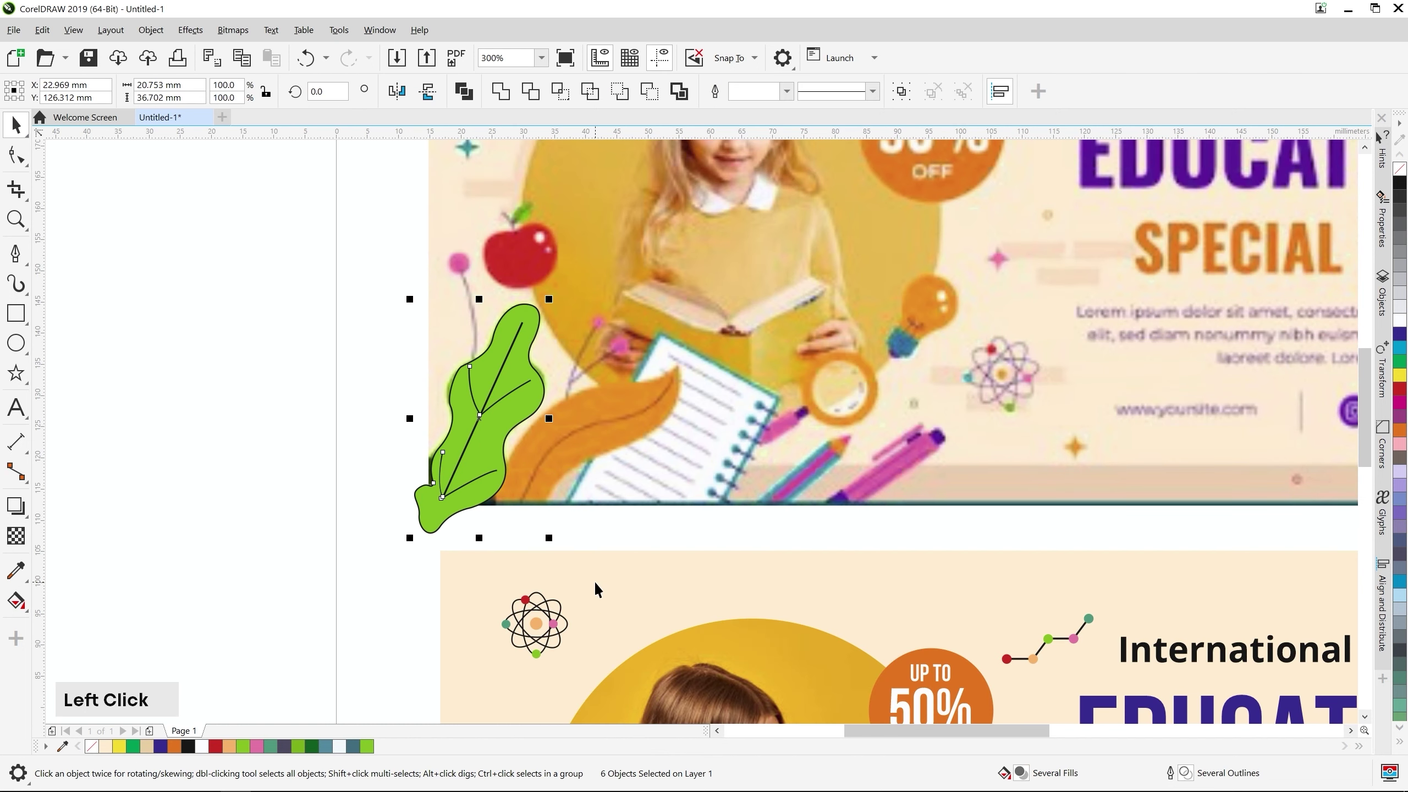
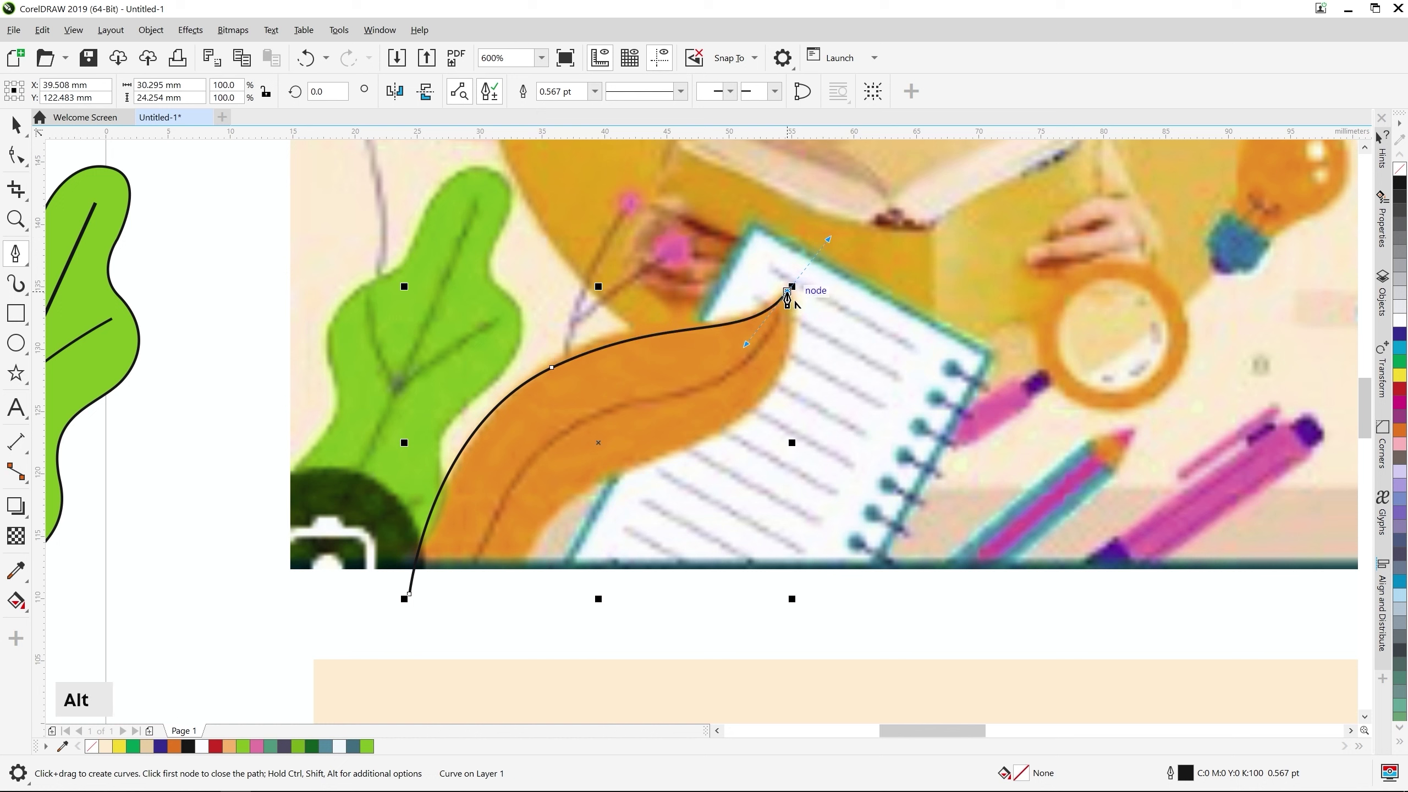
Trace the orange leaf outline from its tip and close the path at its start
click(790, 295)
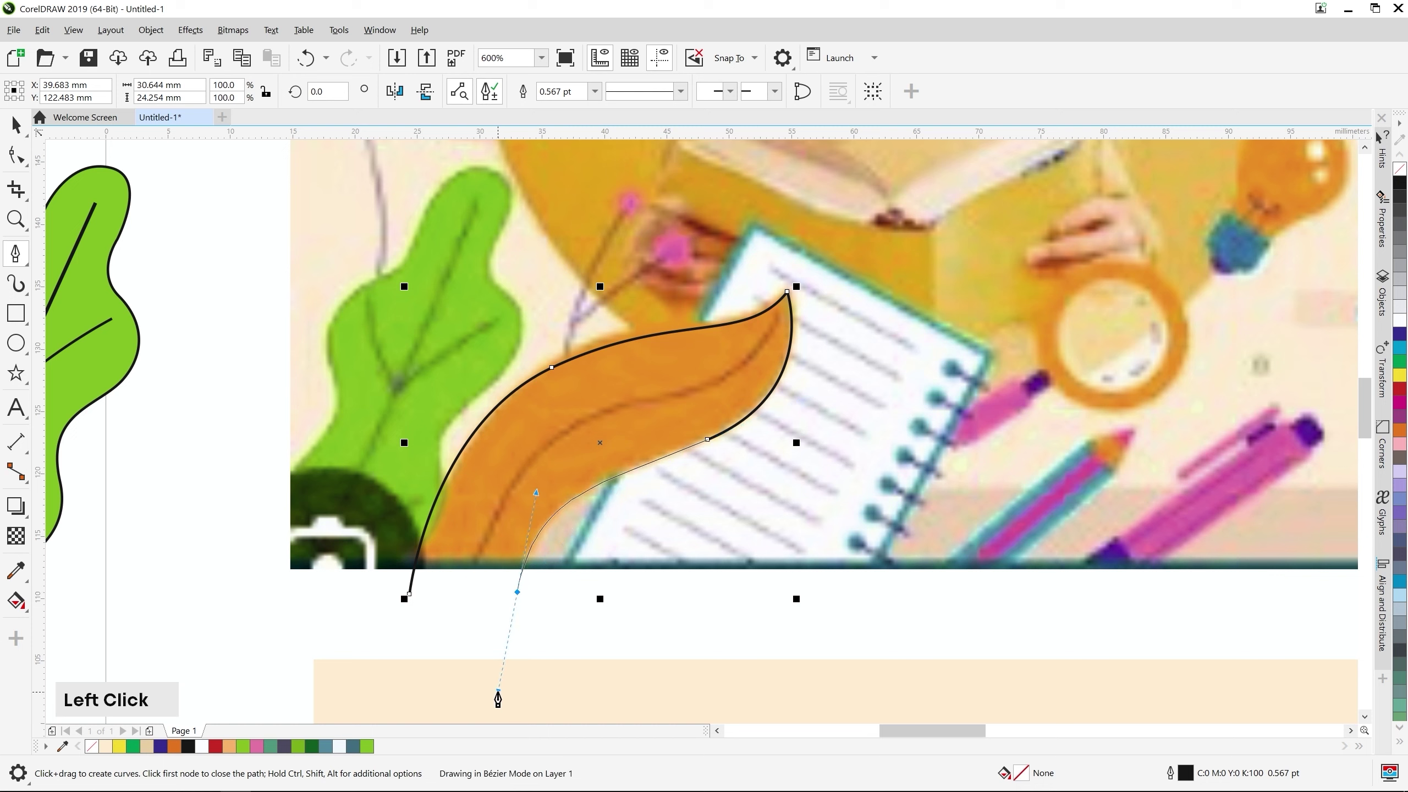
click(520, 597)
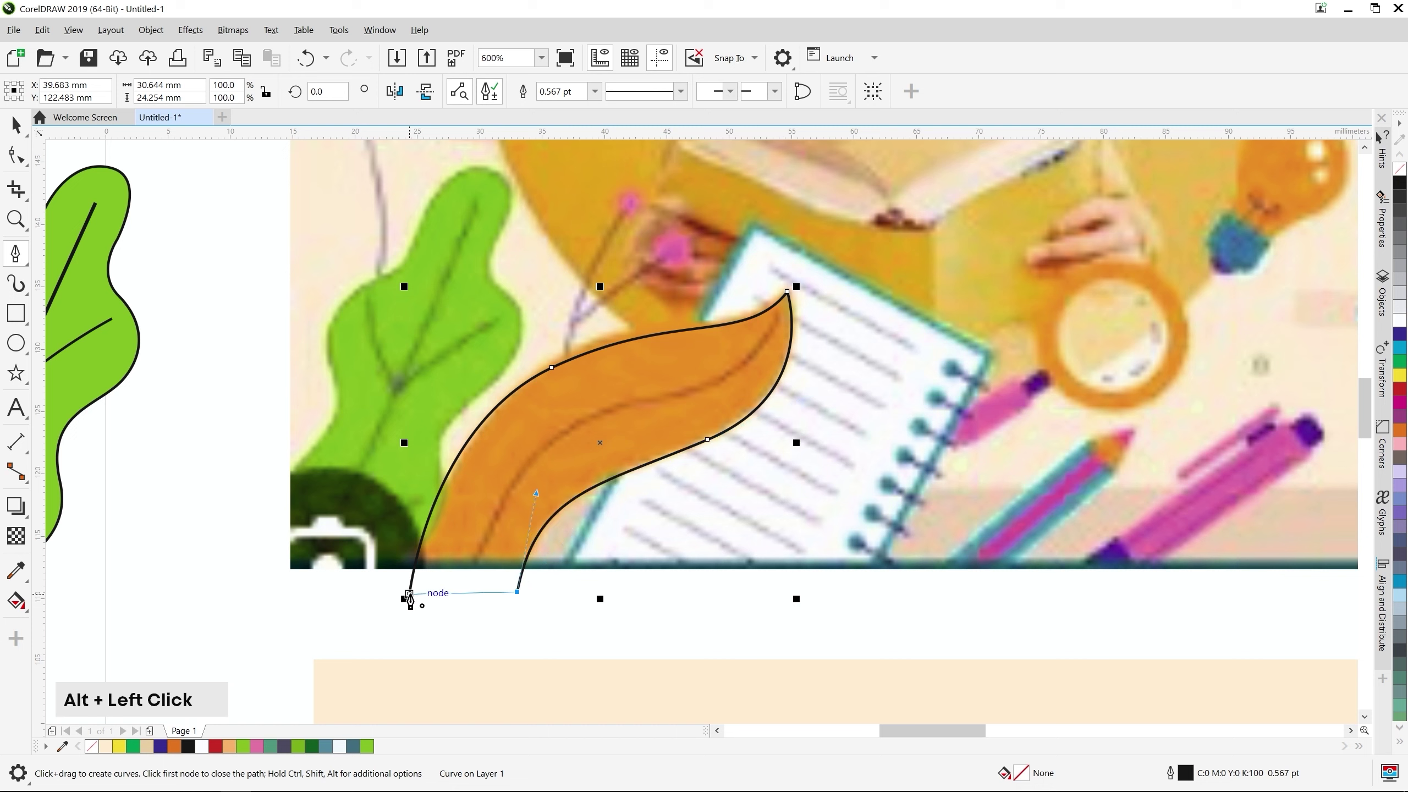
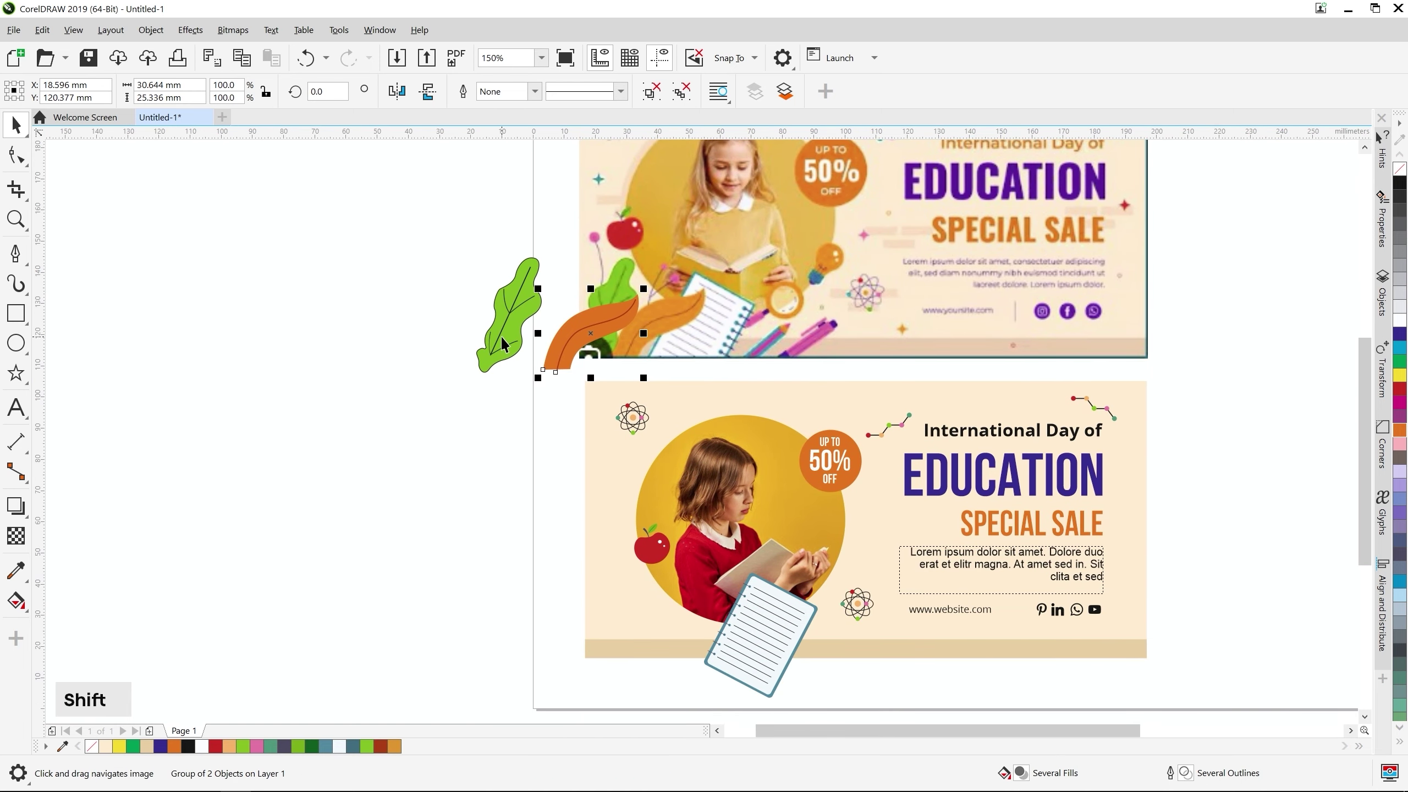
Move the grouped traced leaves onto the lower banner's bottom-left corner
click(507, 342)
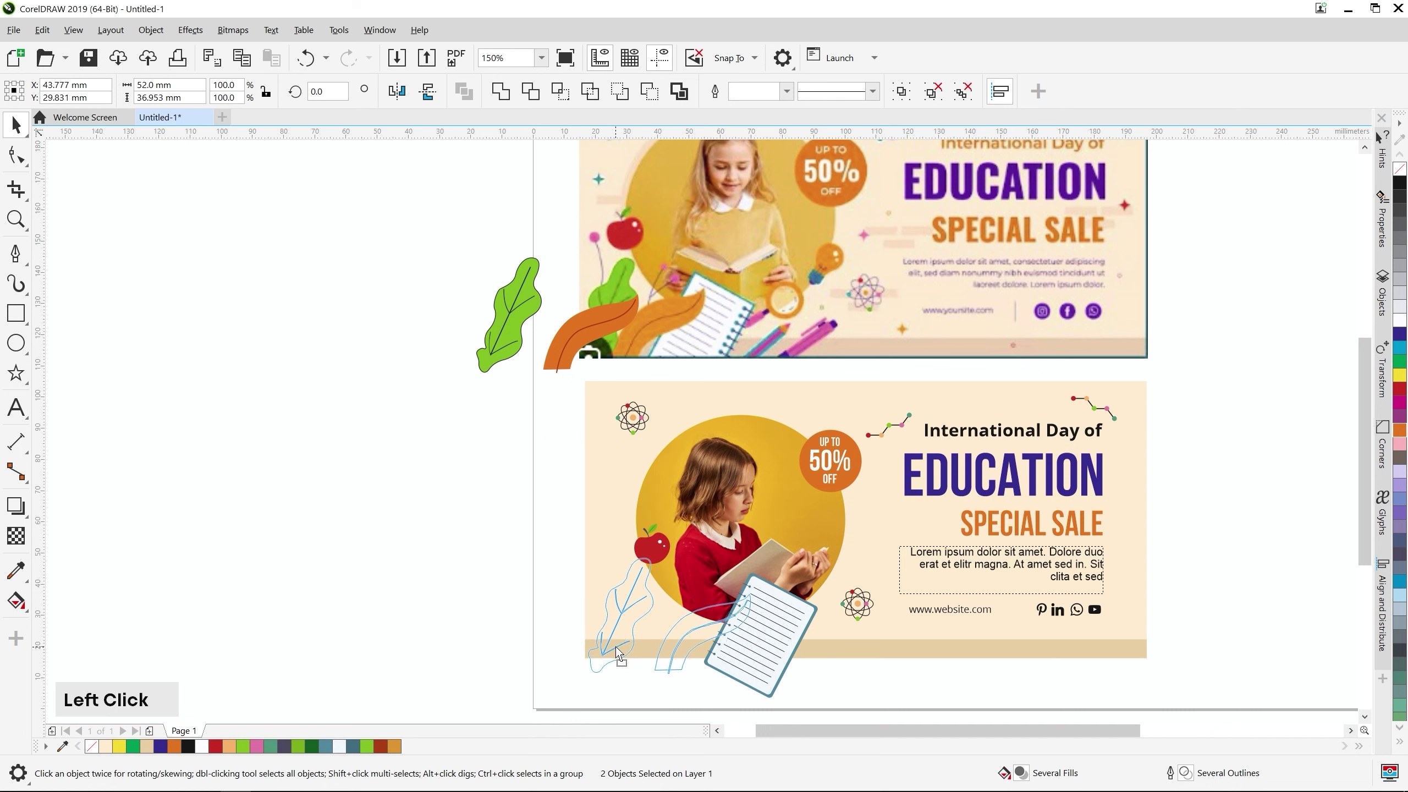
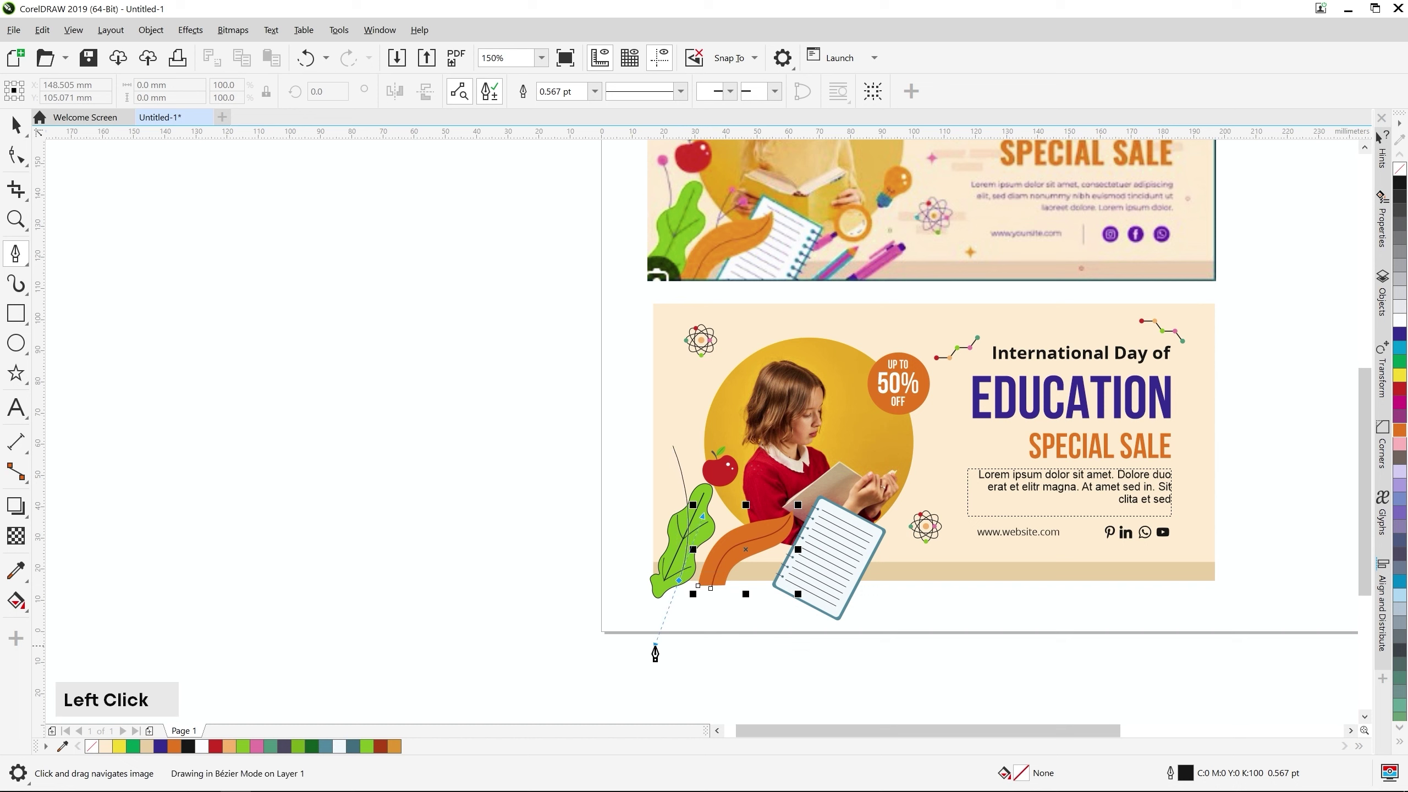
Draw a black flower stem at 1.0 pt beside the leaf and select it together with its pink circle
click(776, 642)
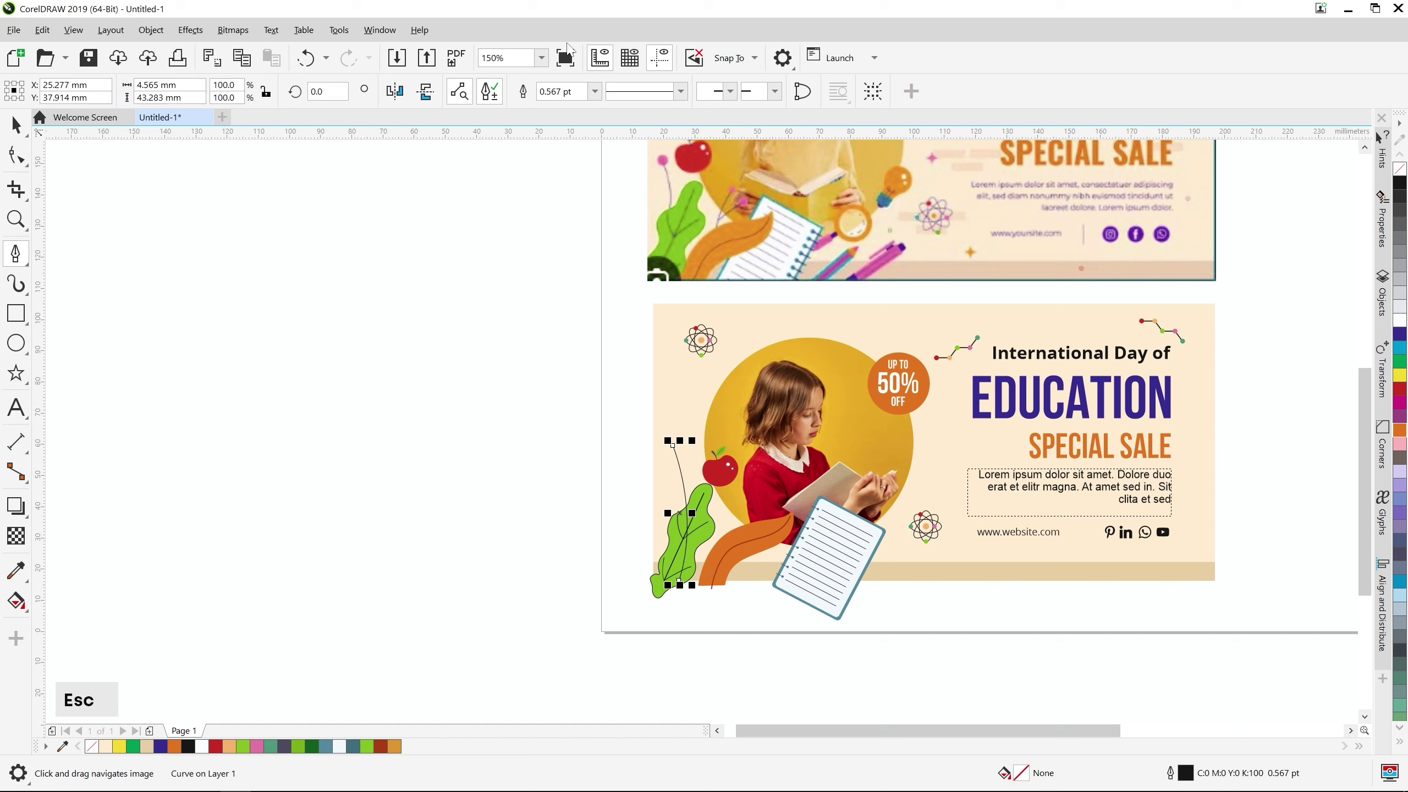
key(1)
scroll(up, 3)
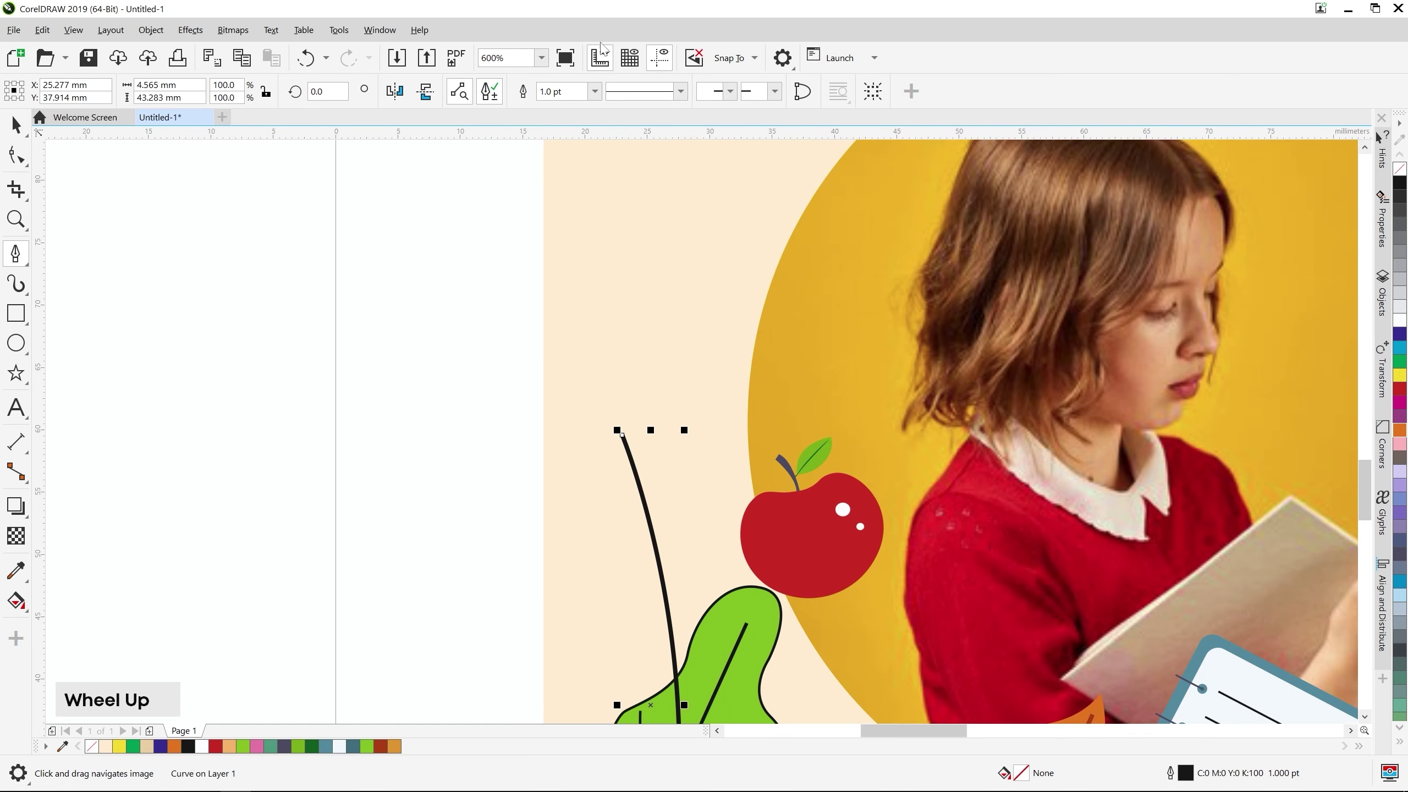
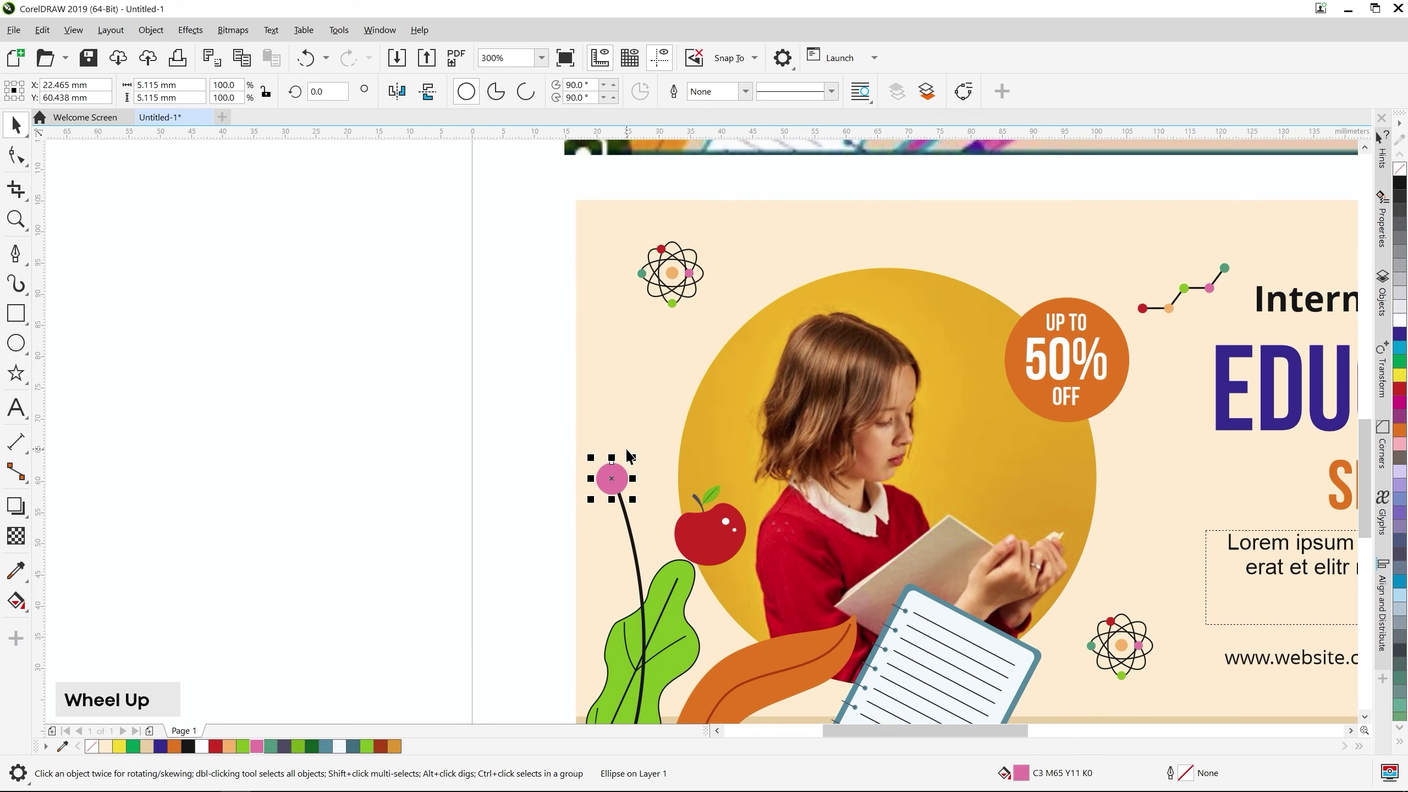
scroll(up, 3)
click(635, 596)
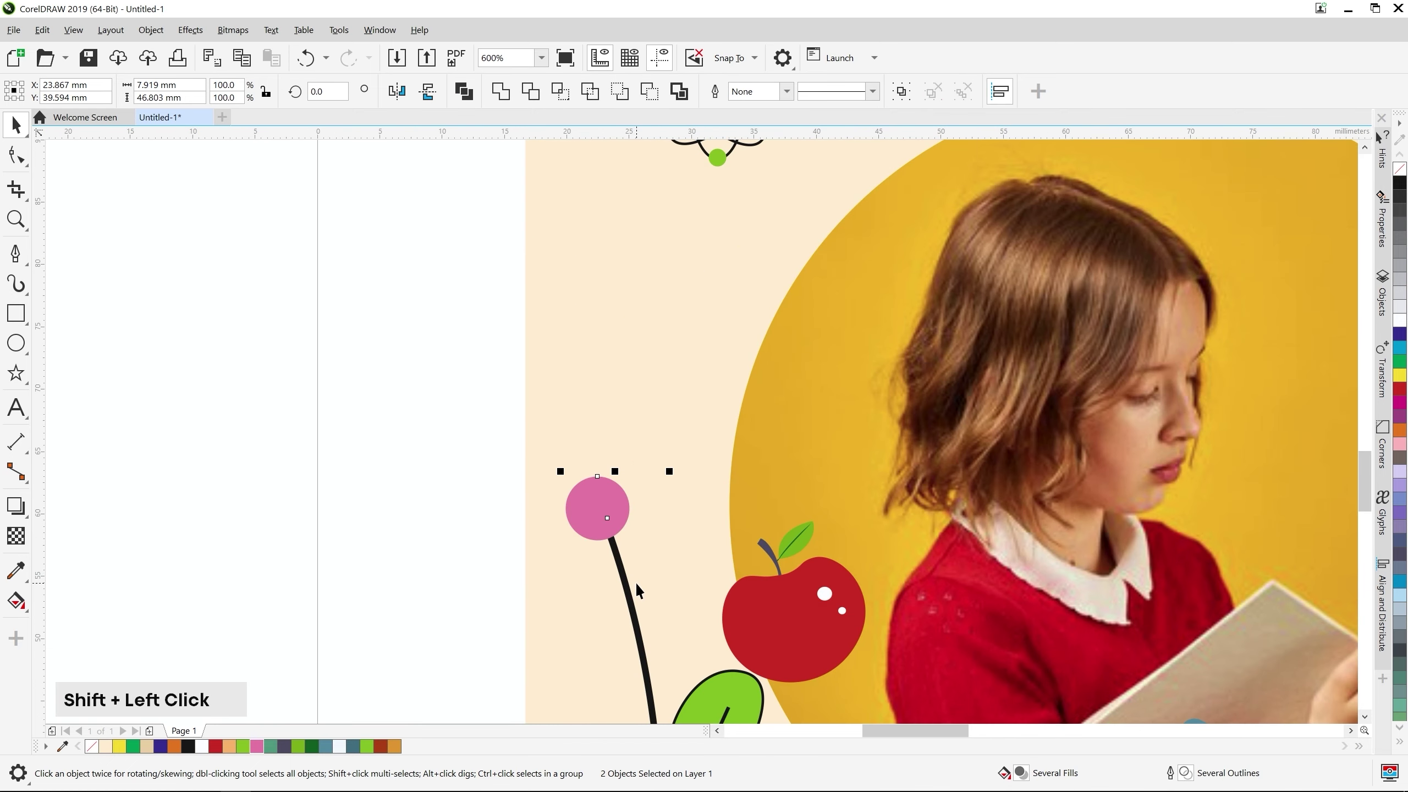
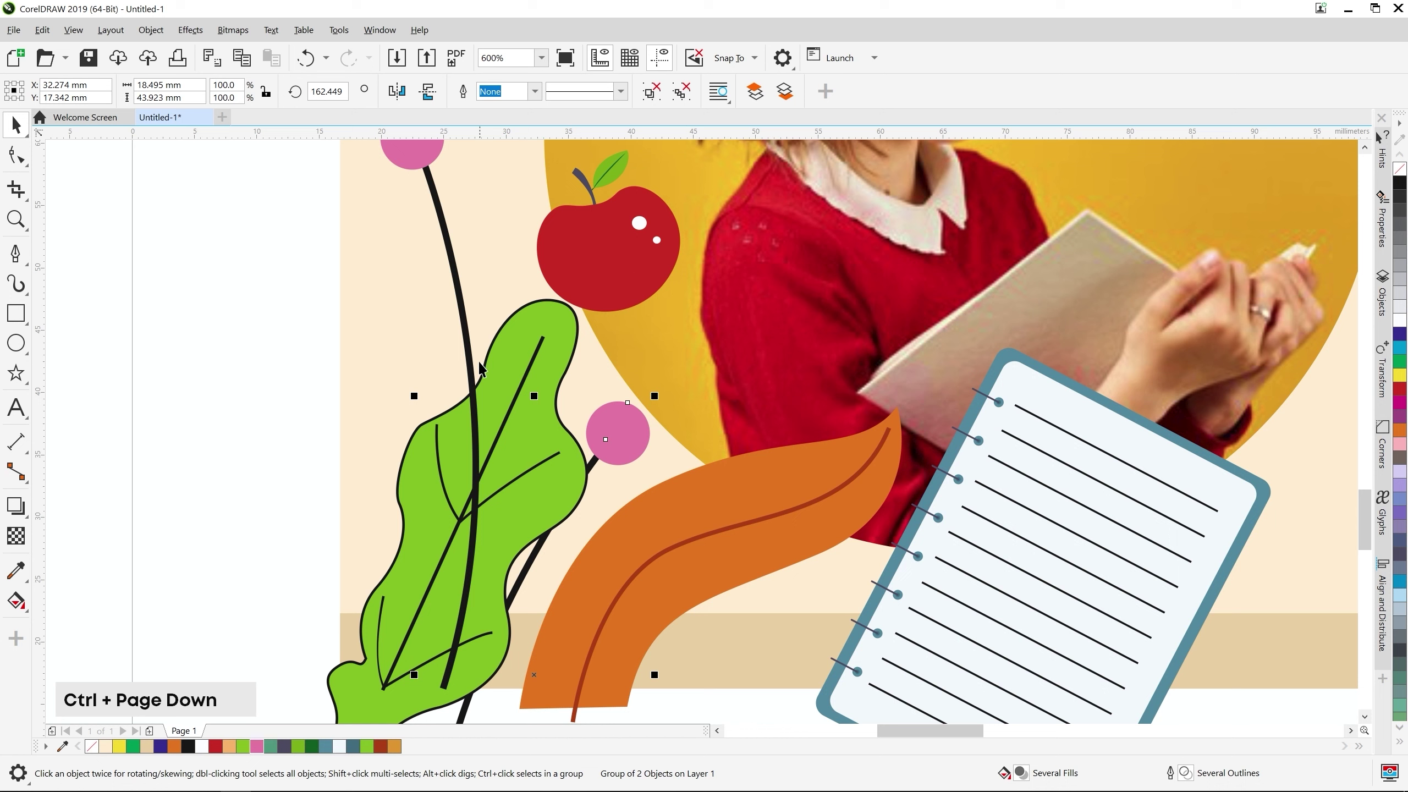
Select all the leaf and flower decorations and group them into one object on the lower banner
click(472, 357)
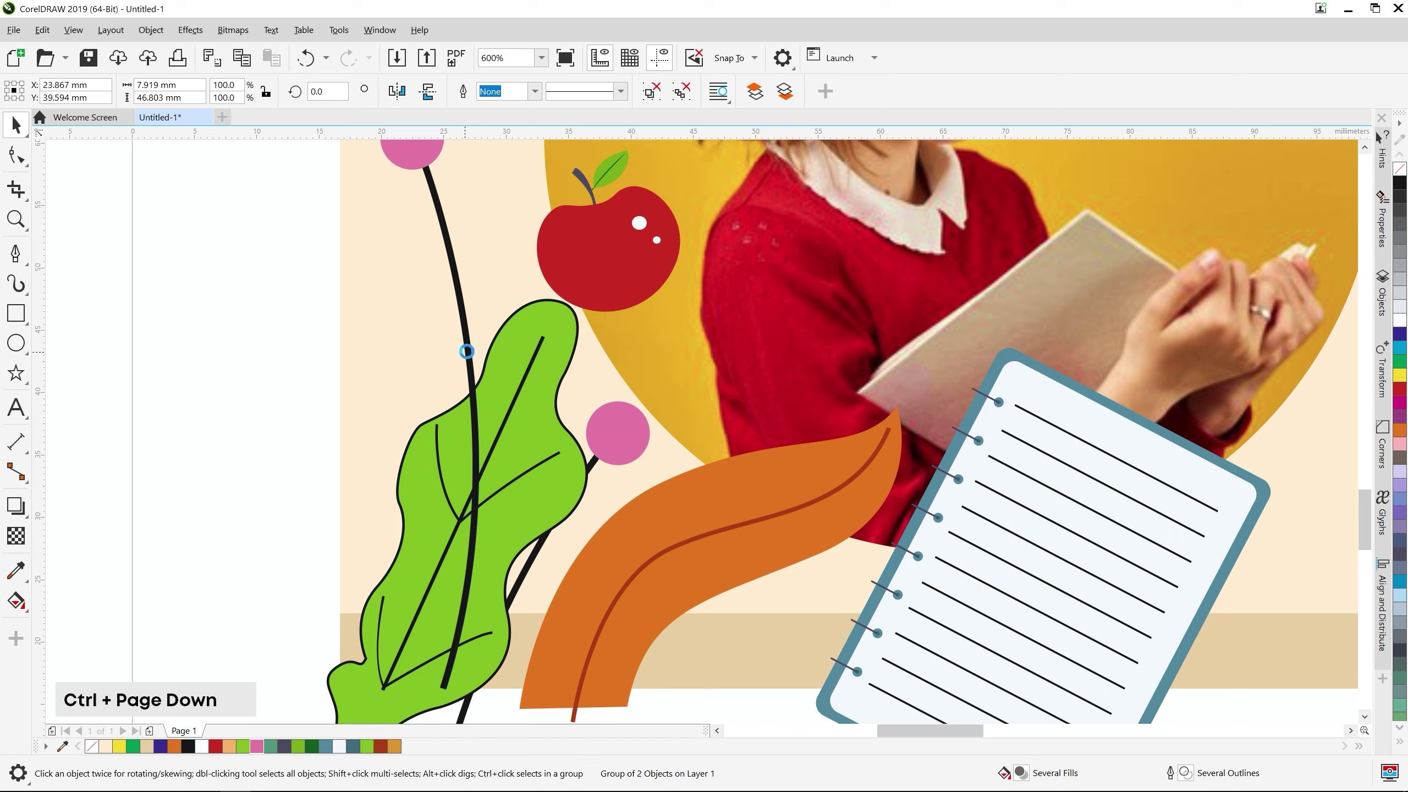
scroll(down, 3)
click(389, 318)
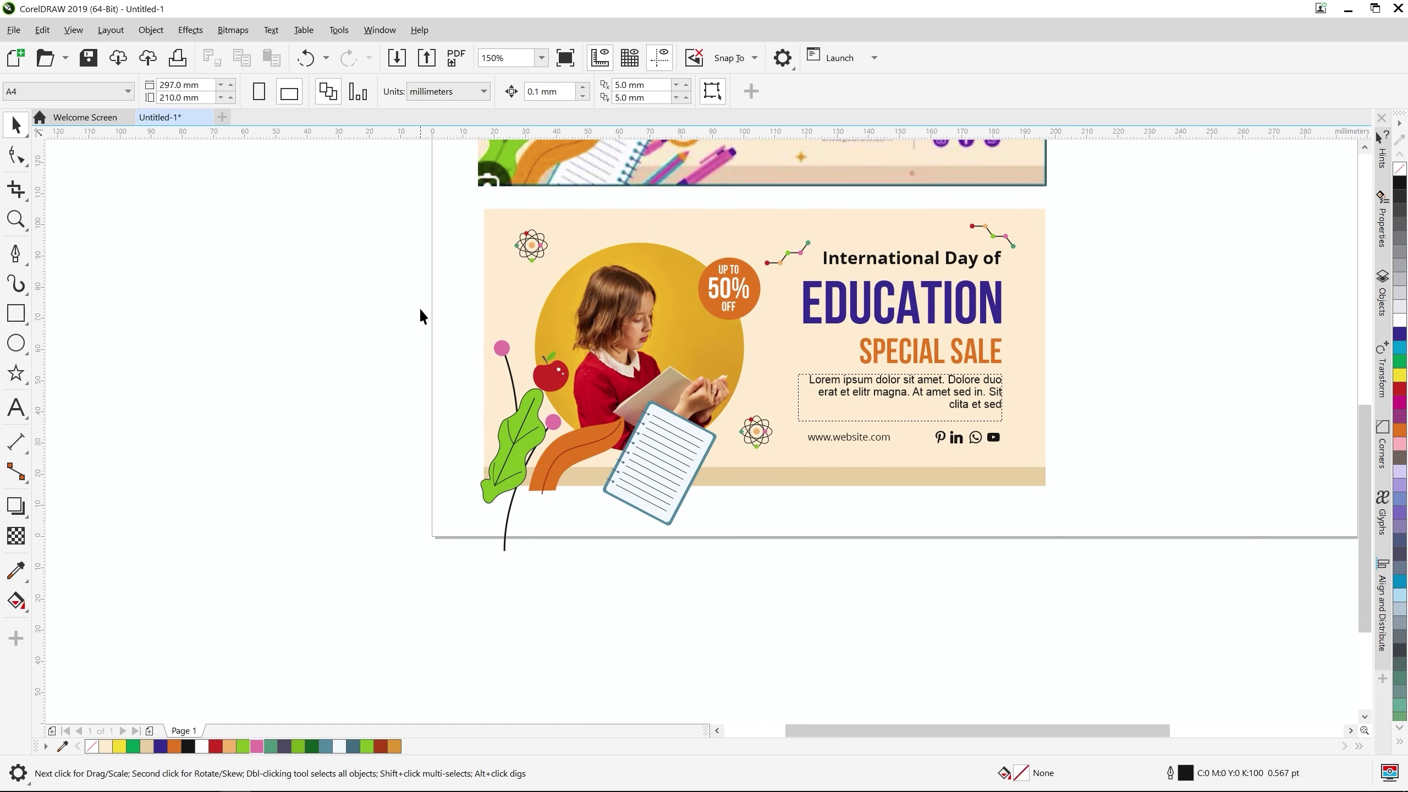
click(427, 315)
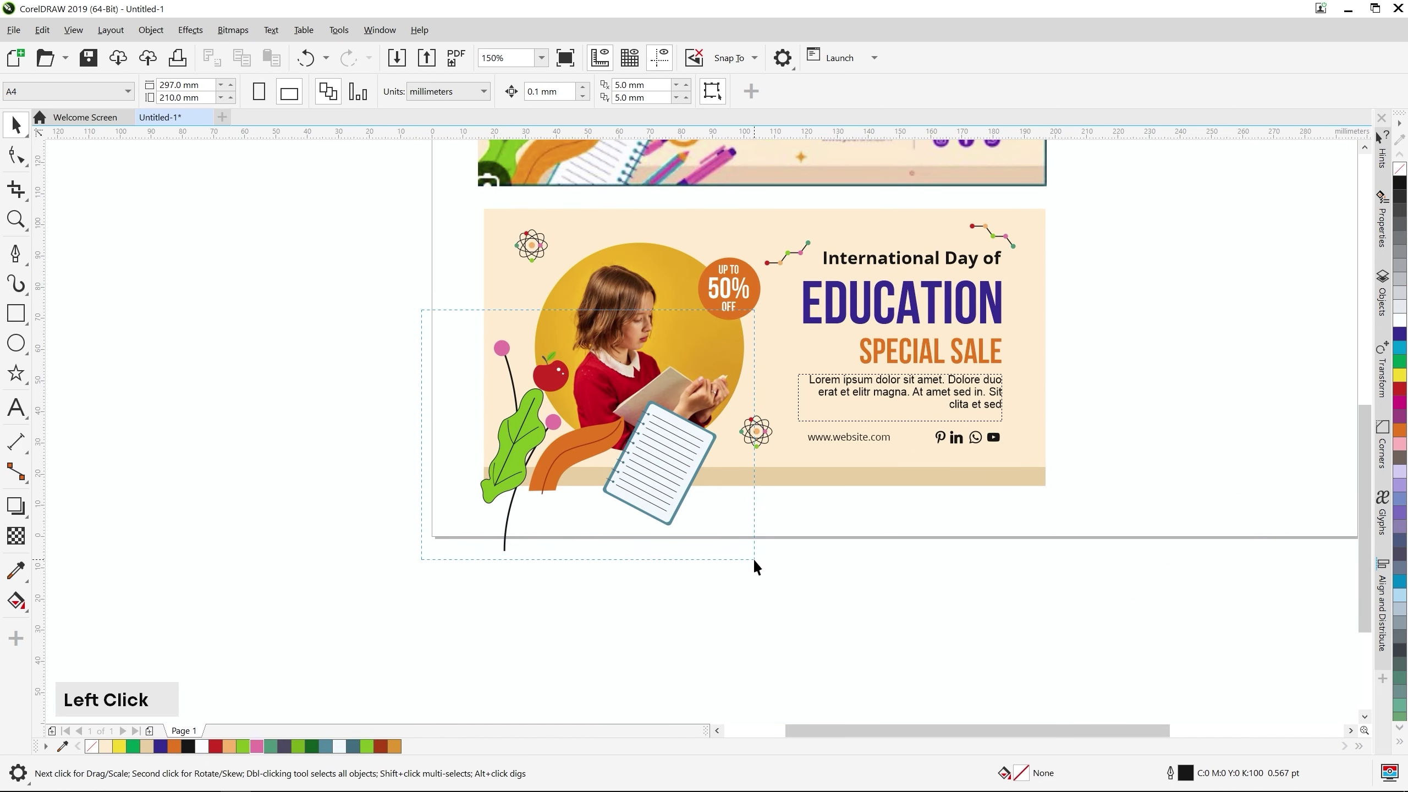
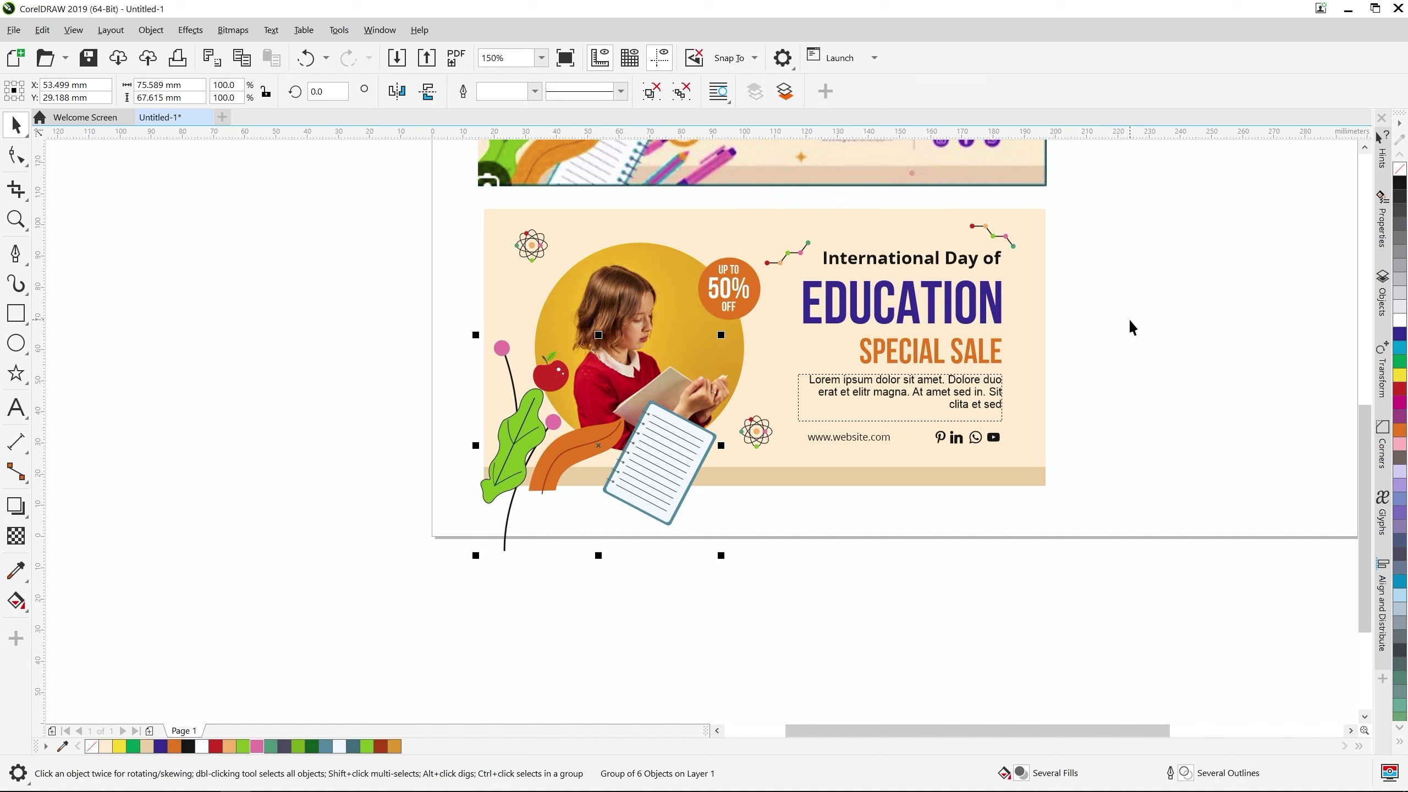
click(1138, 322)
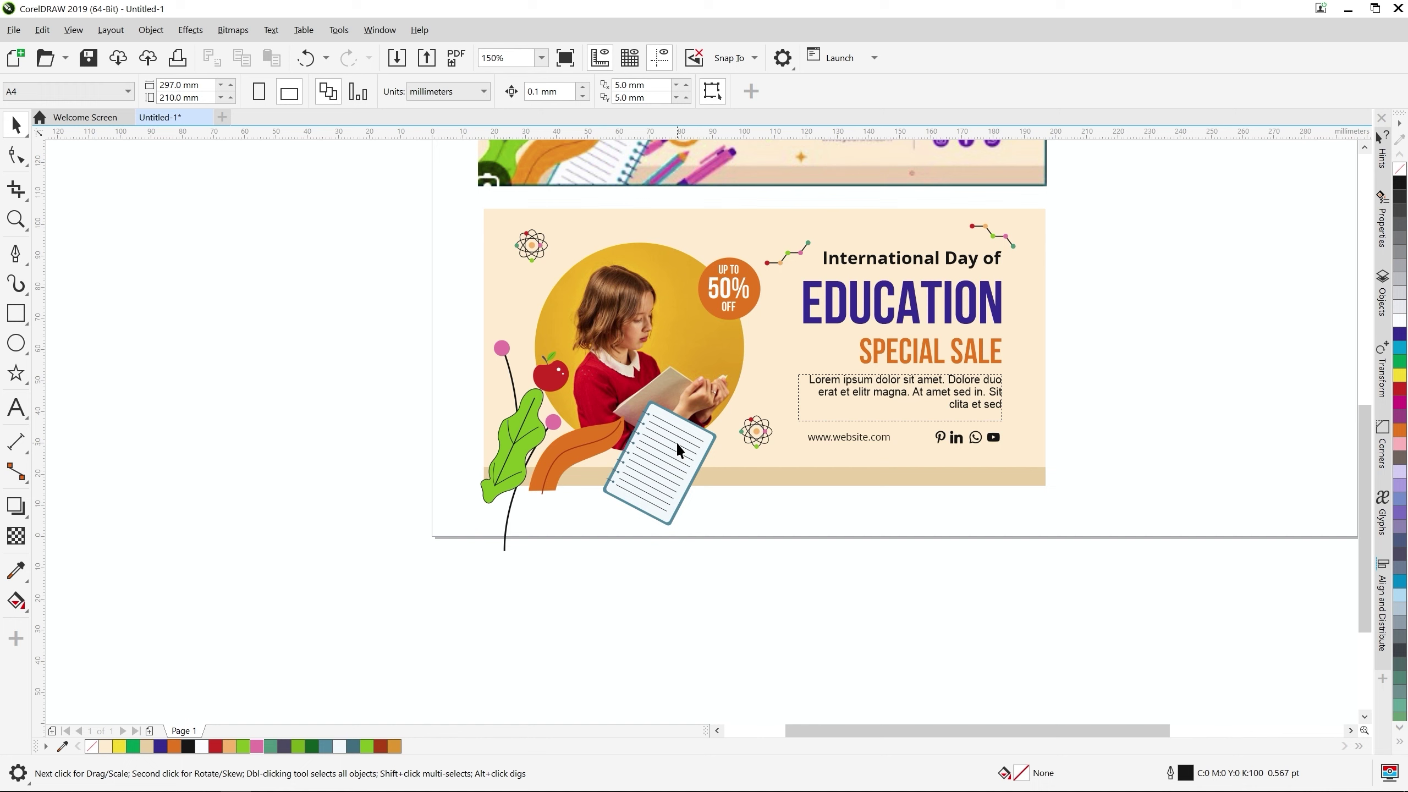
Center the purple rectangle horizontally and vertically over the lower banner background with C and E
click(681, 226)
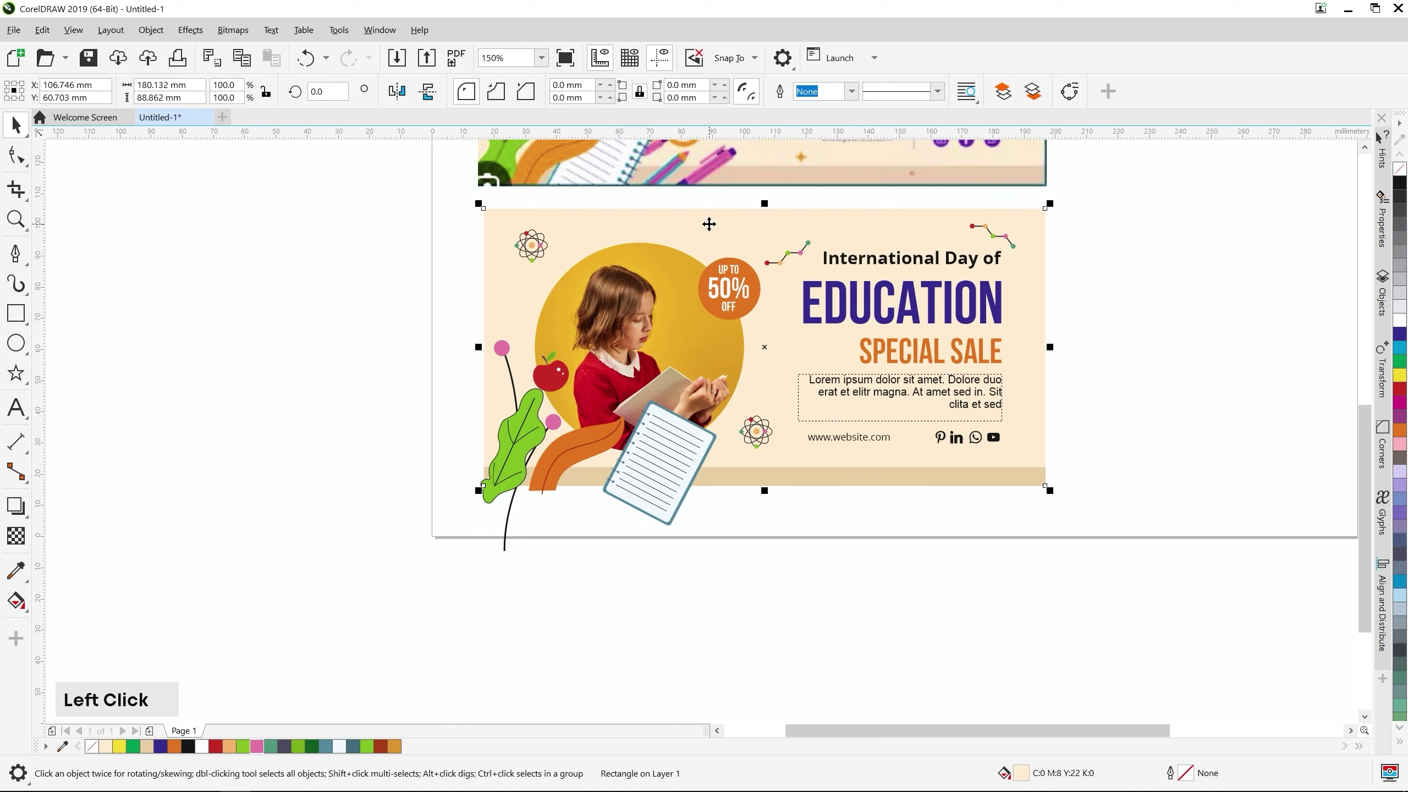
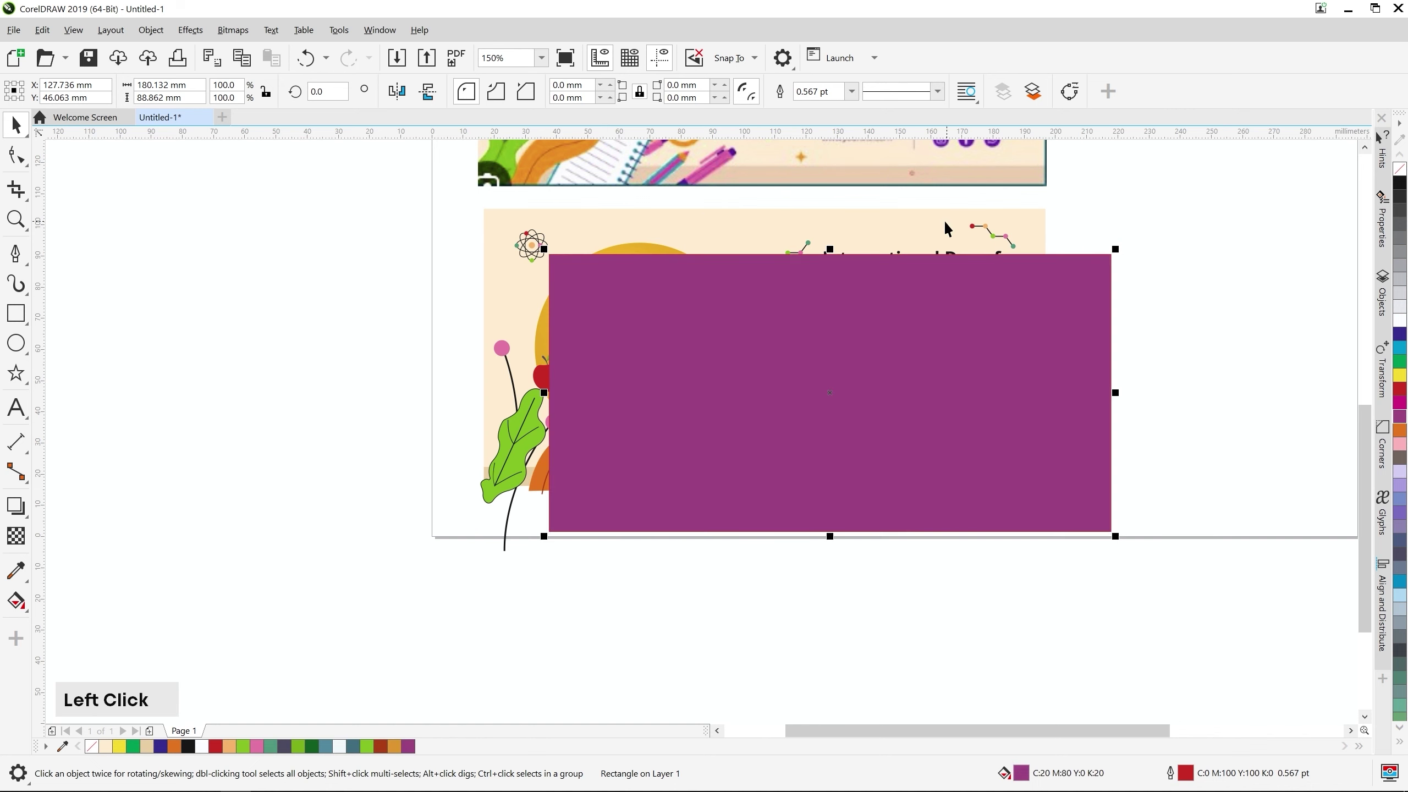
click(587, 232)
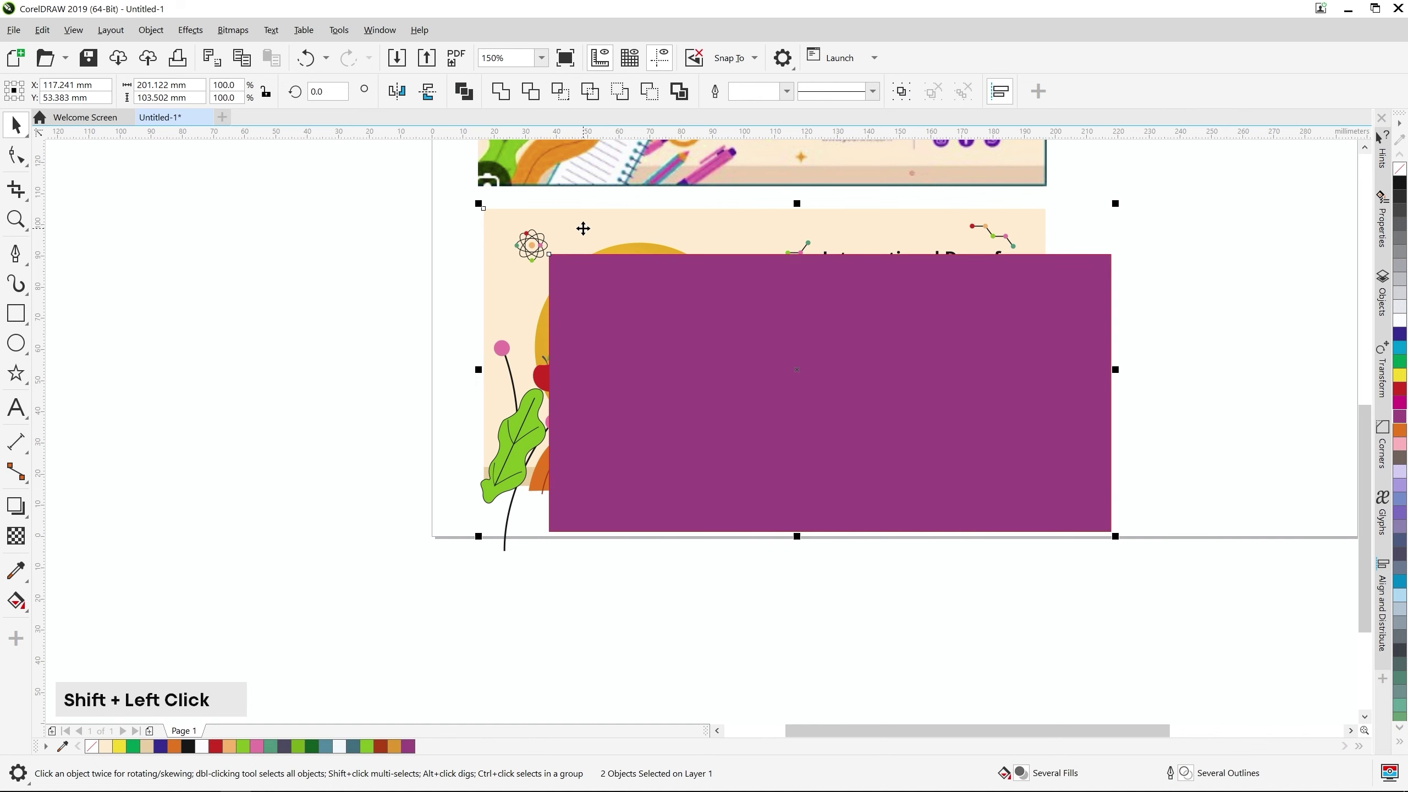
key(c)
key(e)
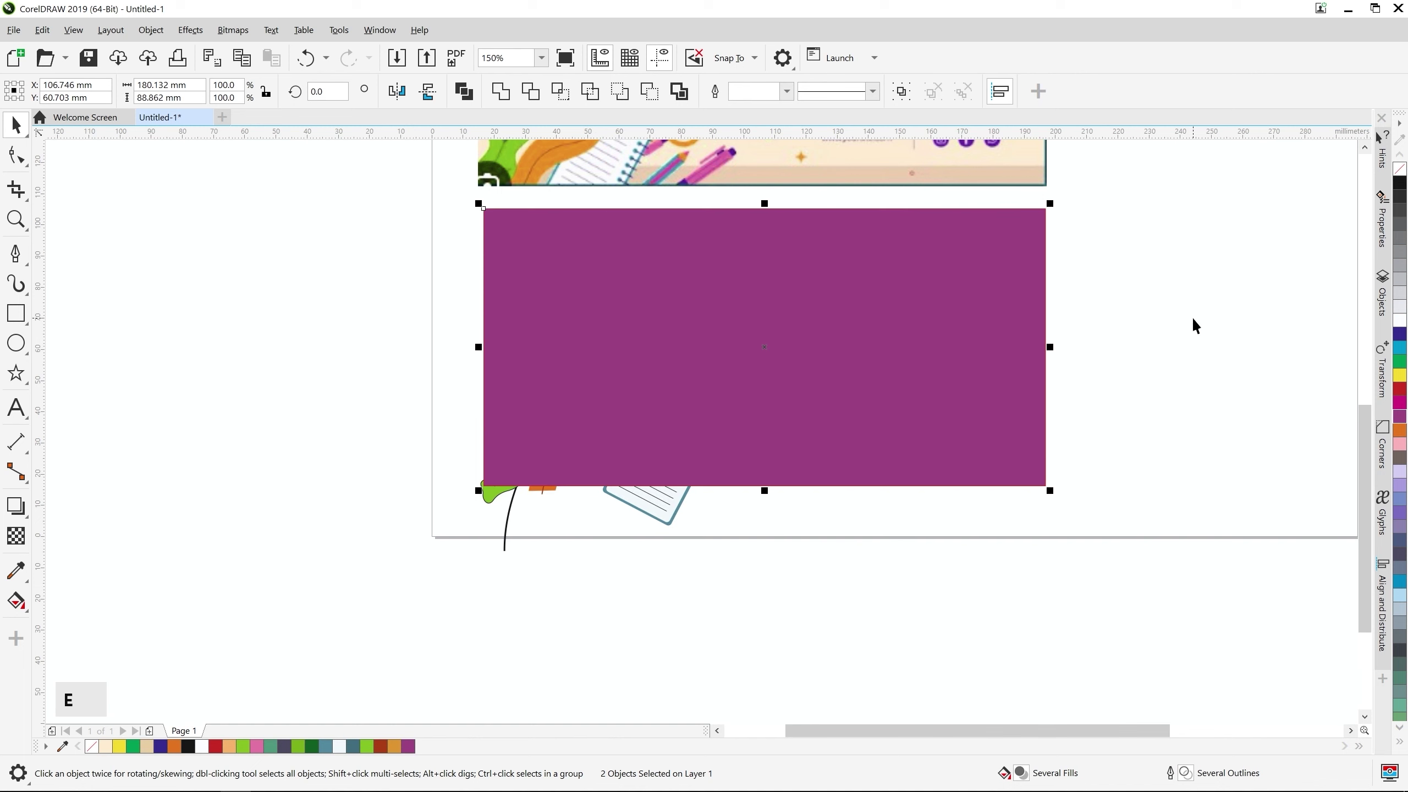
Select the purple frame rectangle and the leaf, apple and notebook group for the PowerClip
click(1198, 323)
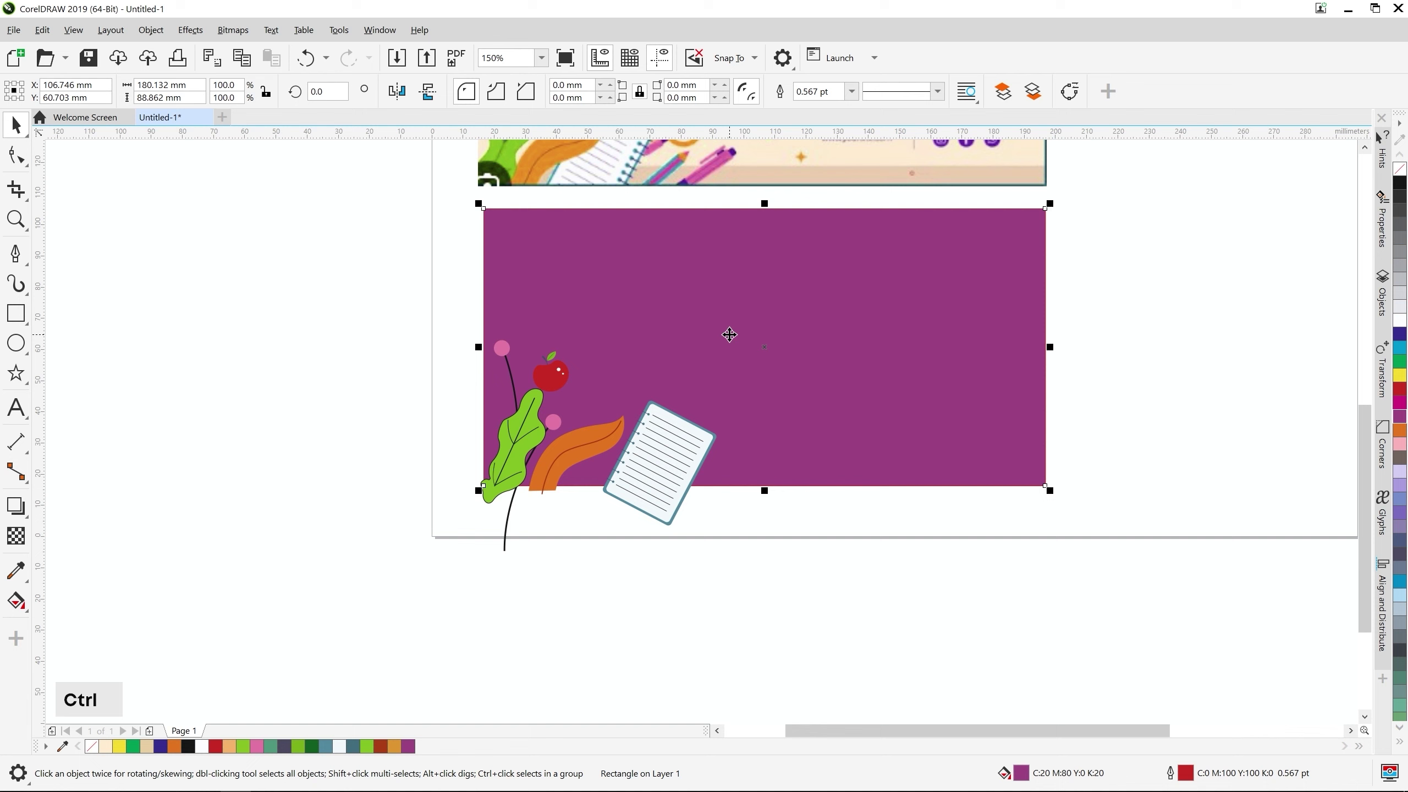
click(1161, 415)
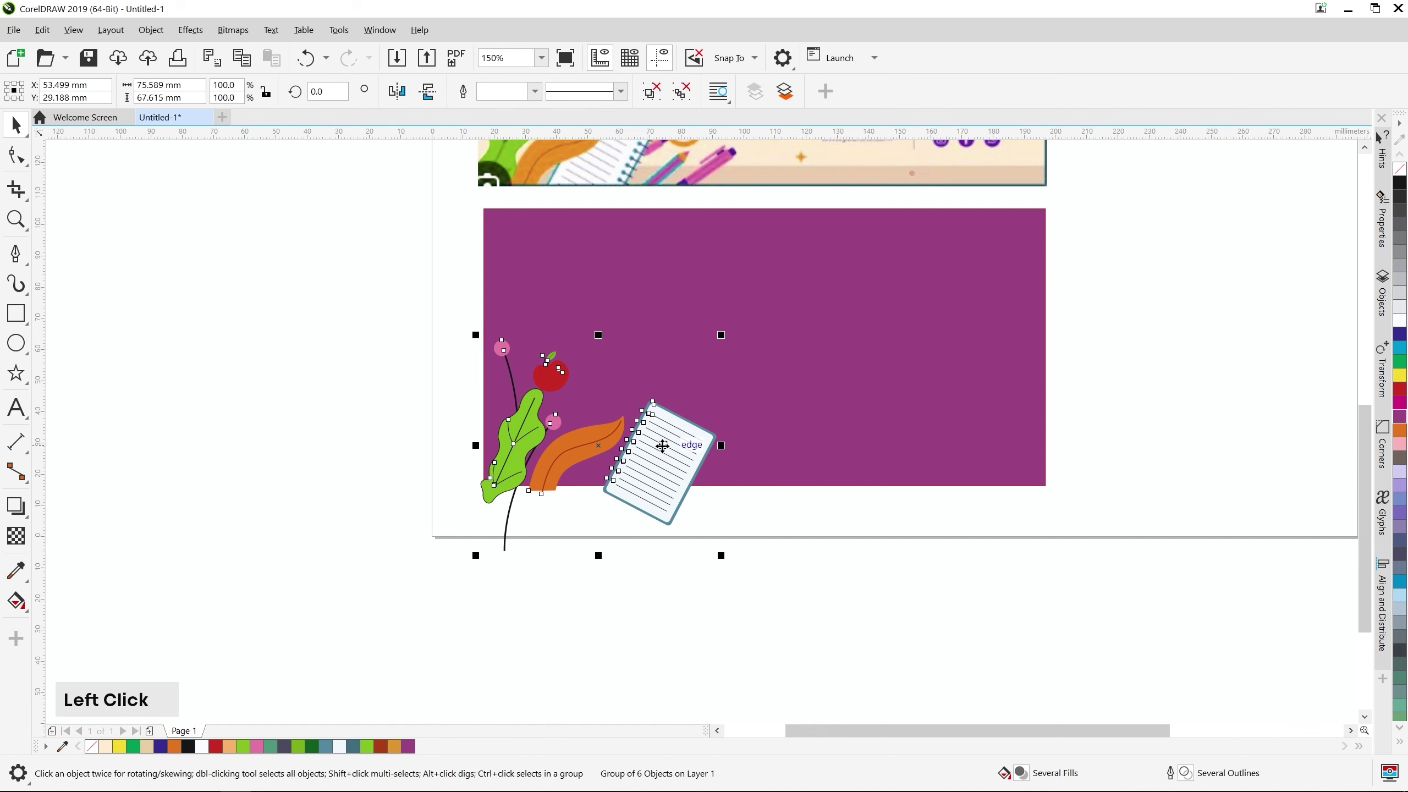
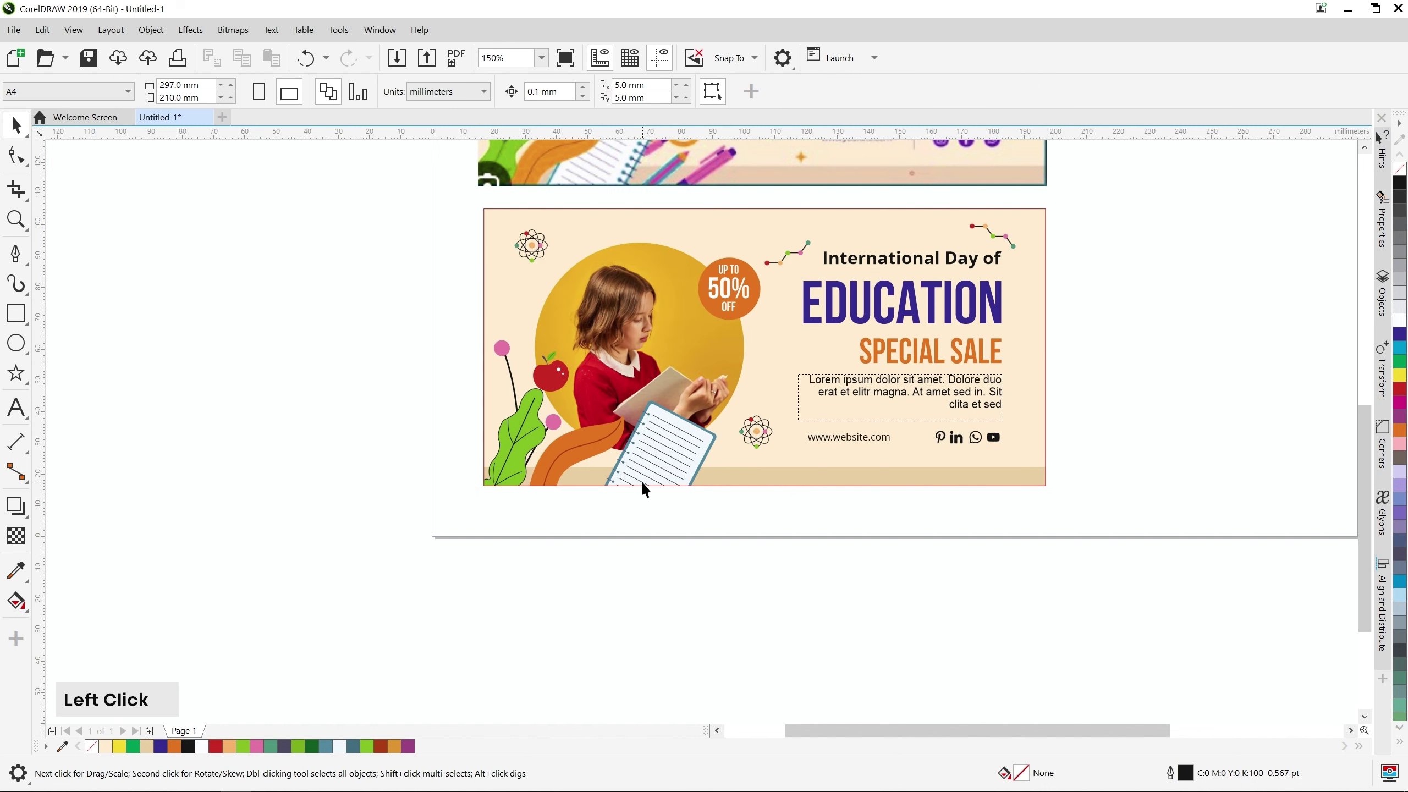
middle_click(645, 488)
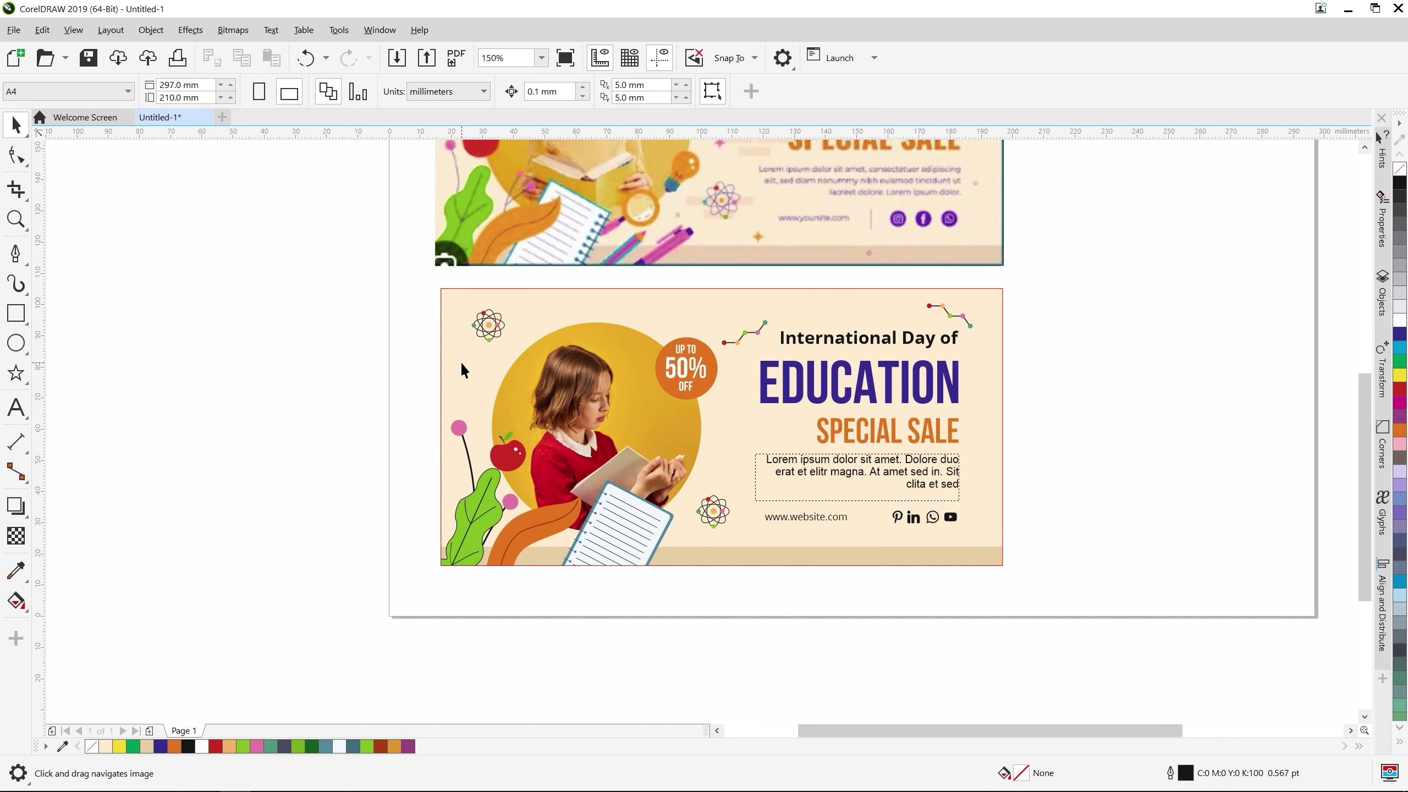
middle_click(699, 499)
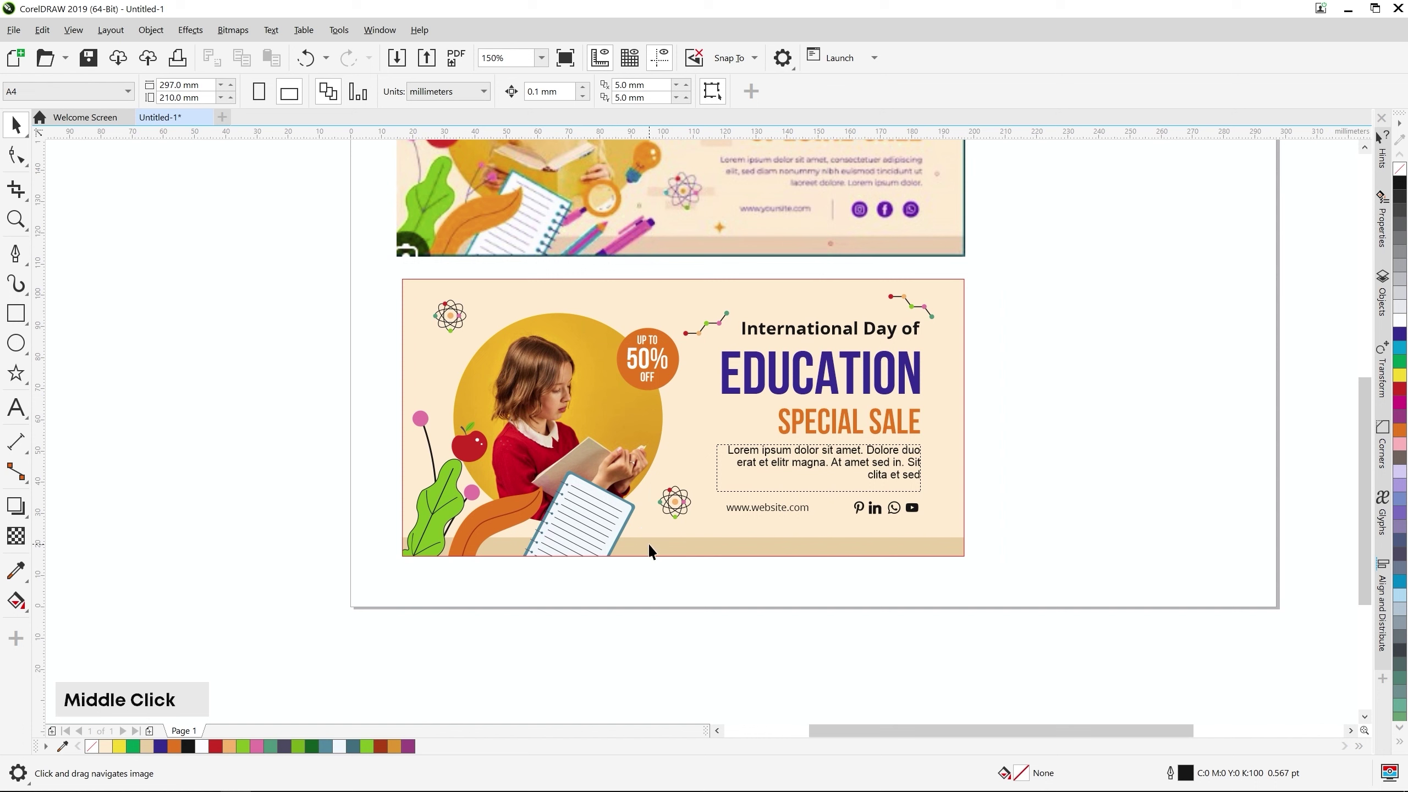
click(653, 549)
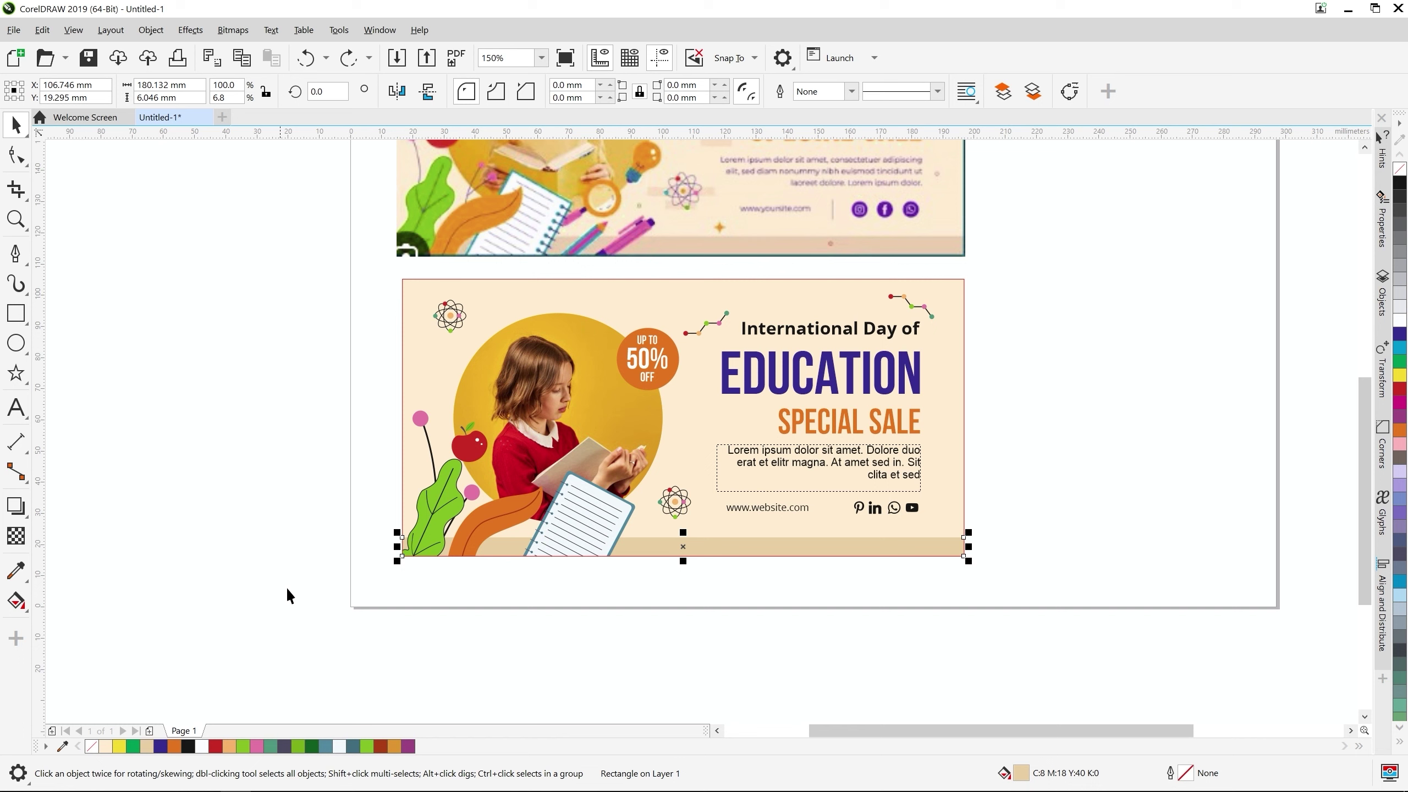
click(331, 539)
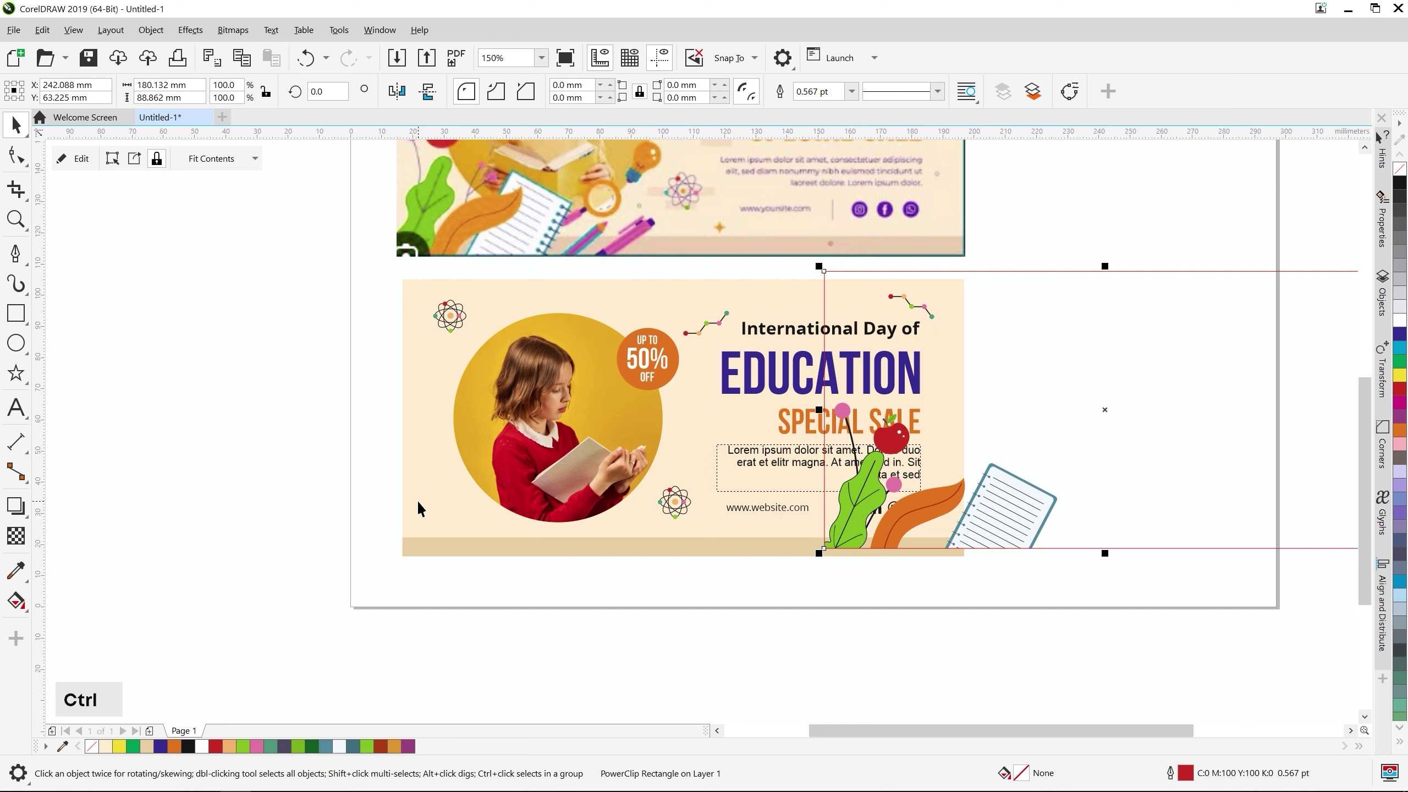
click(320, 472)
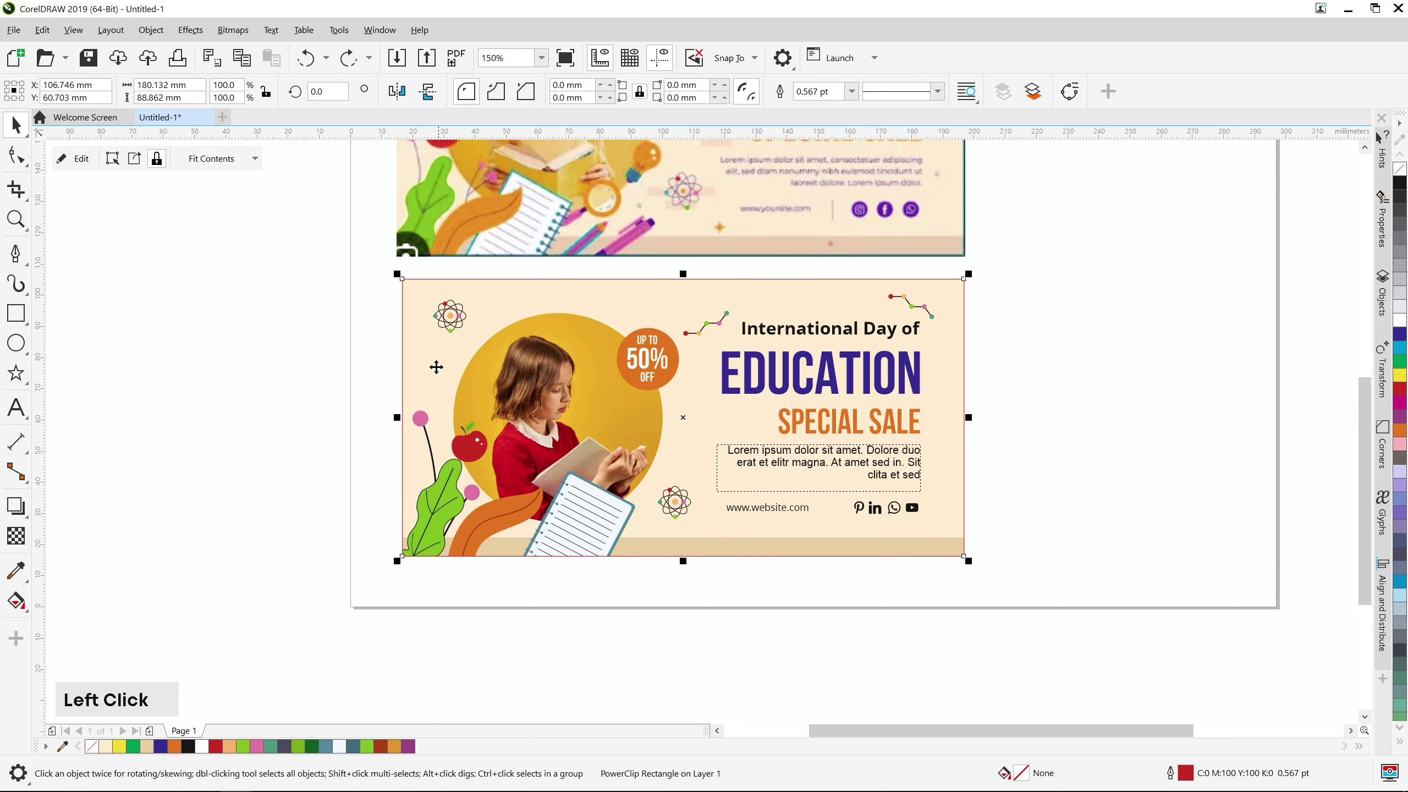
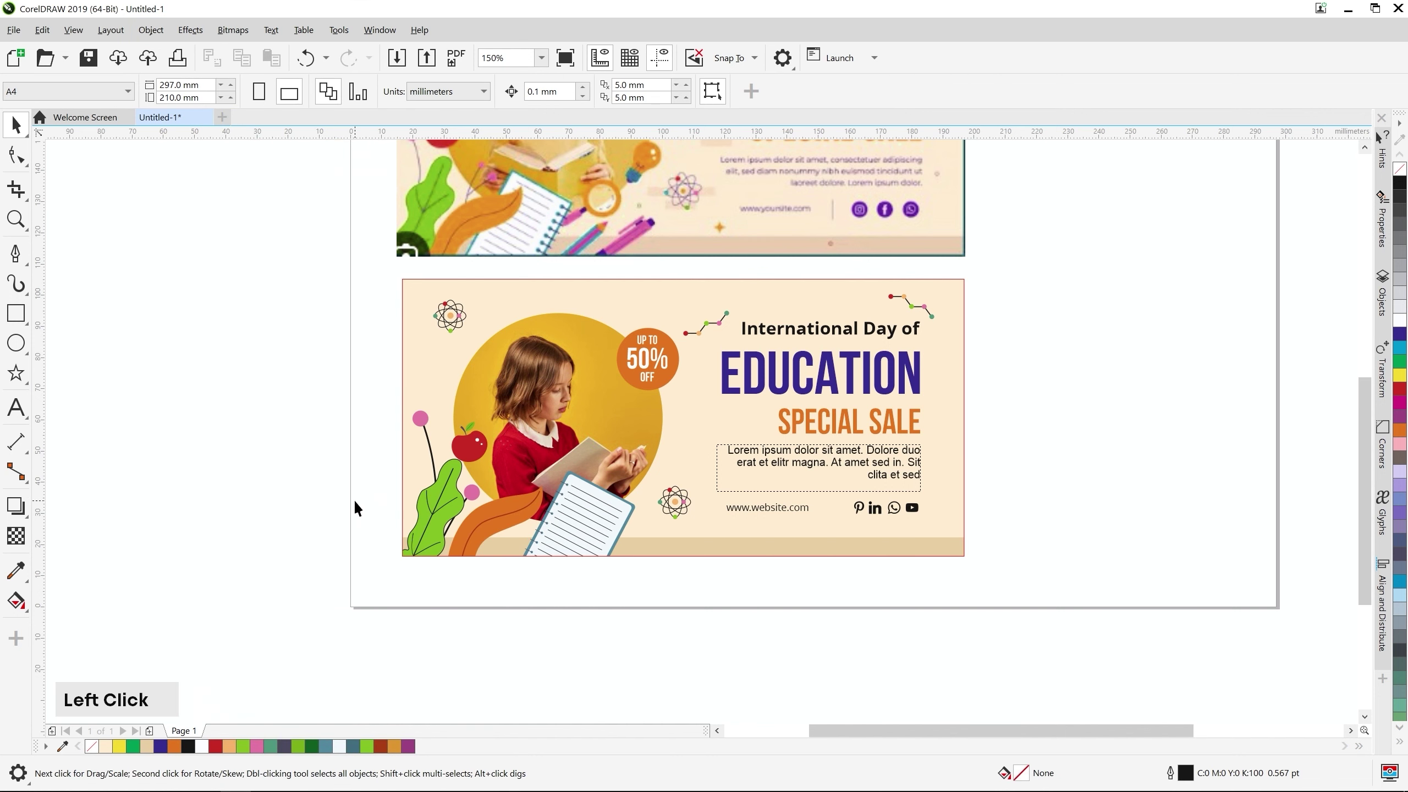
Clear the selection and pan over to inspect the red sparkle star on the reference banner
click(359, 505)
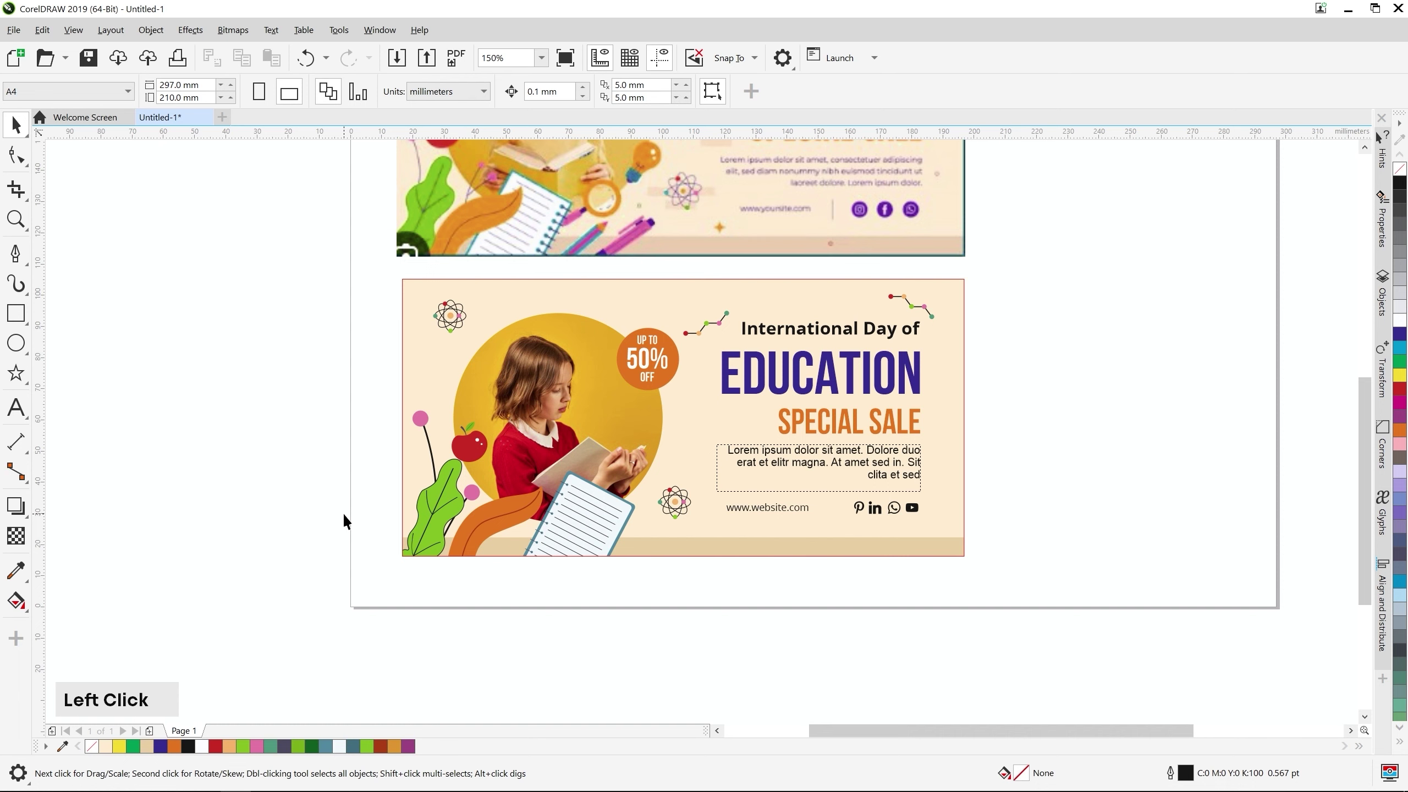
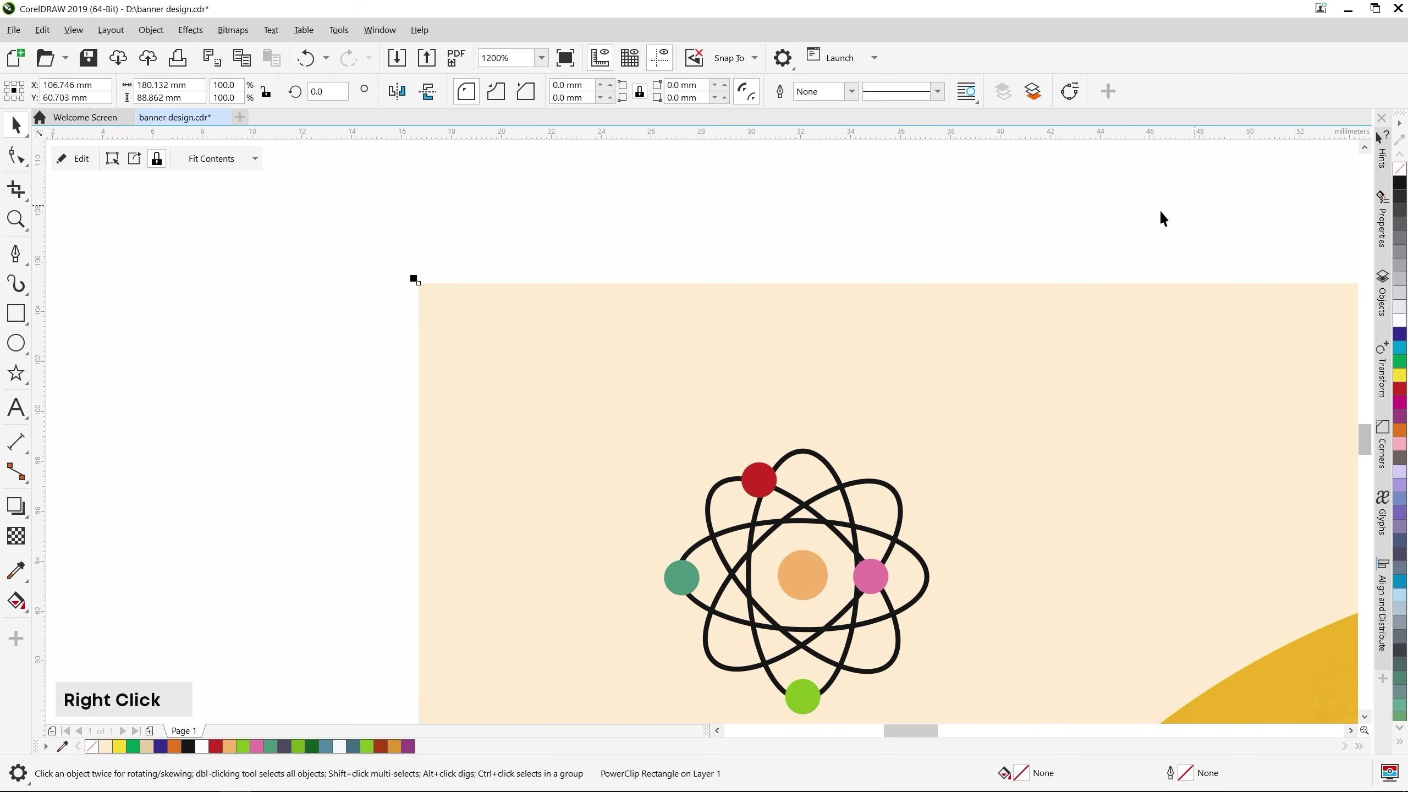
click(775, 244)
scroll(down, 3)
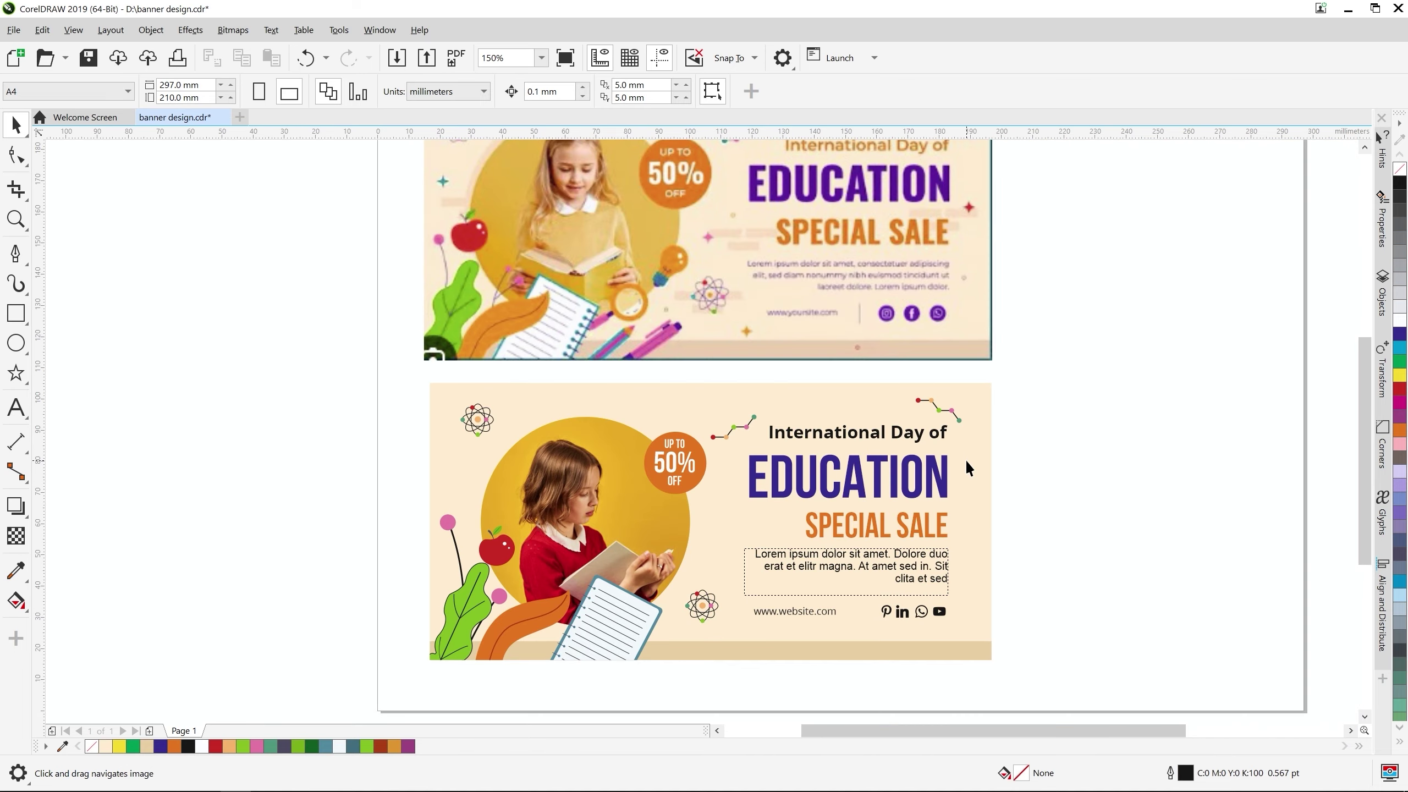
middle_click(897, 343)
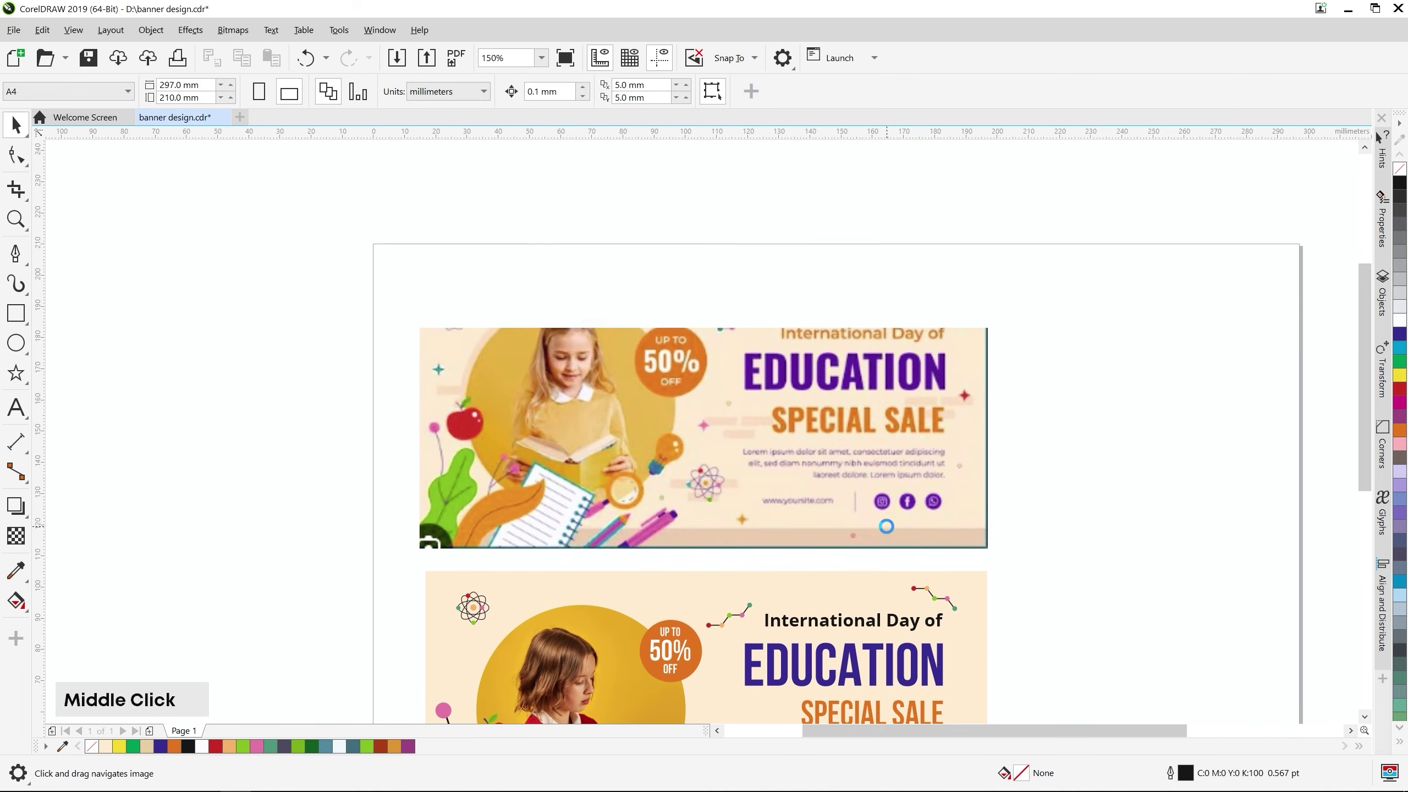
middle_click(966, 395)
scroll(up, 3)
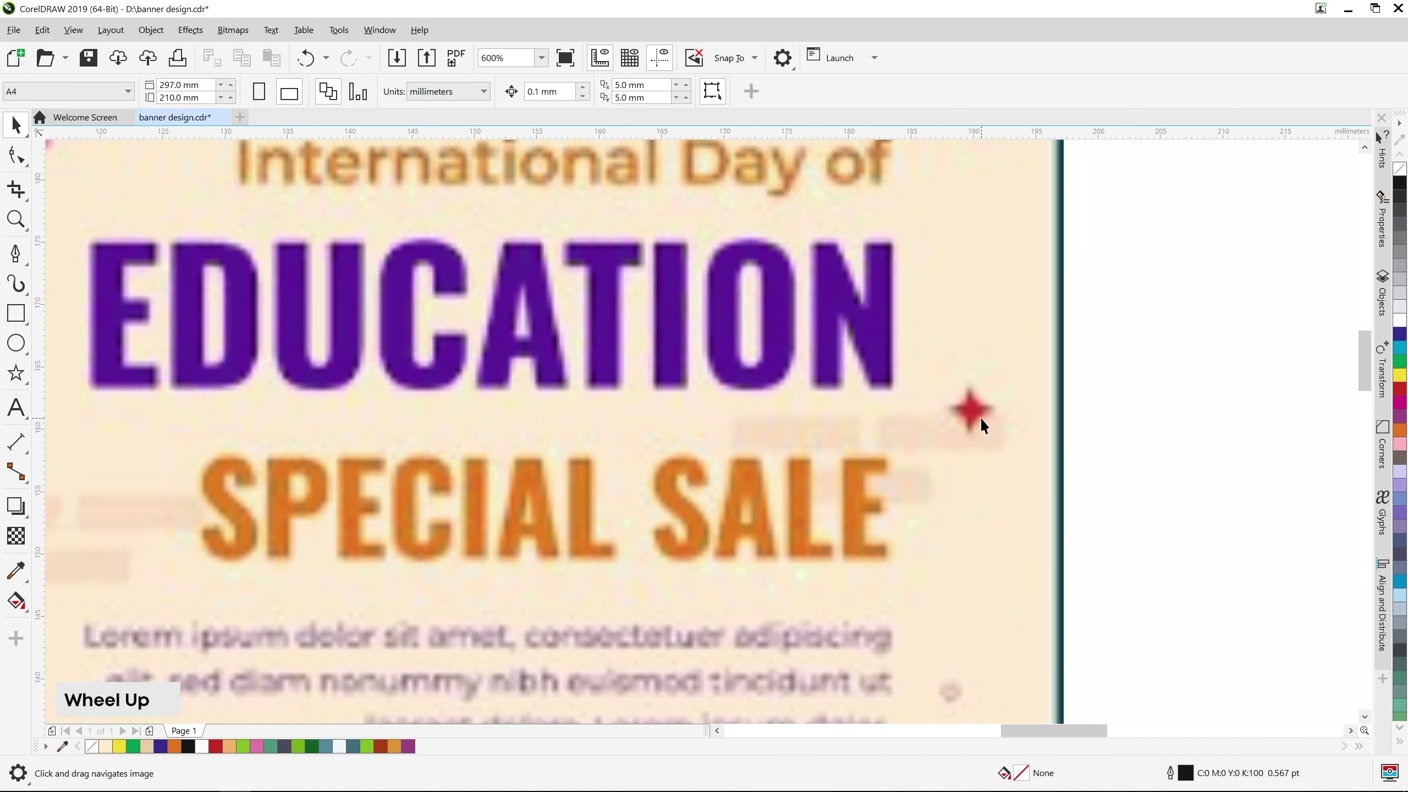
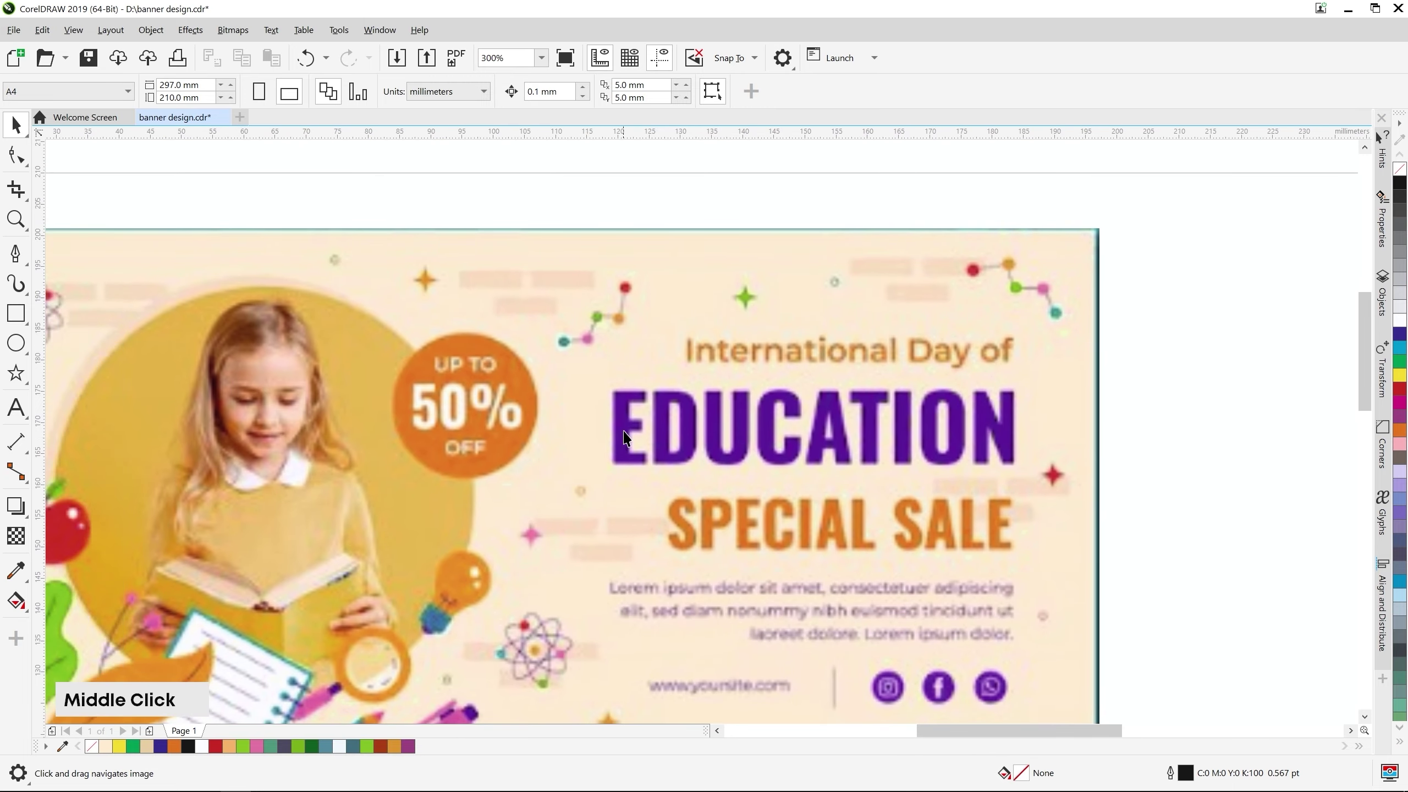
scroll(up, 3)
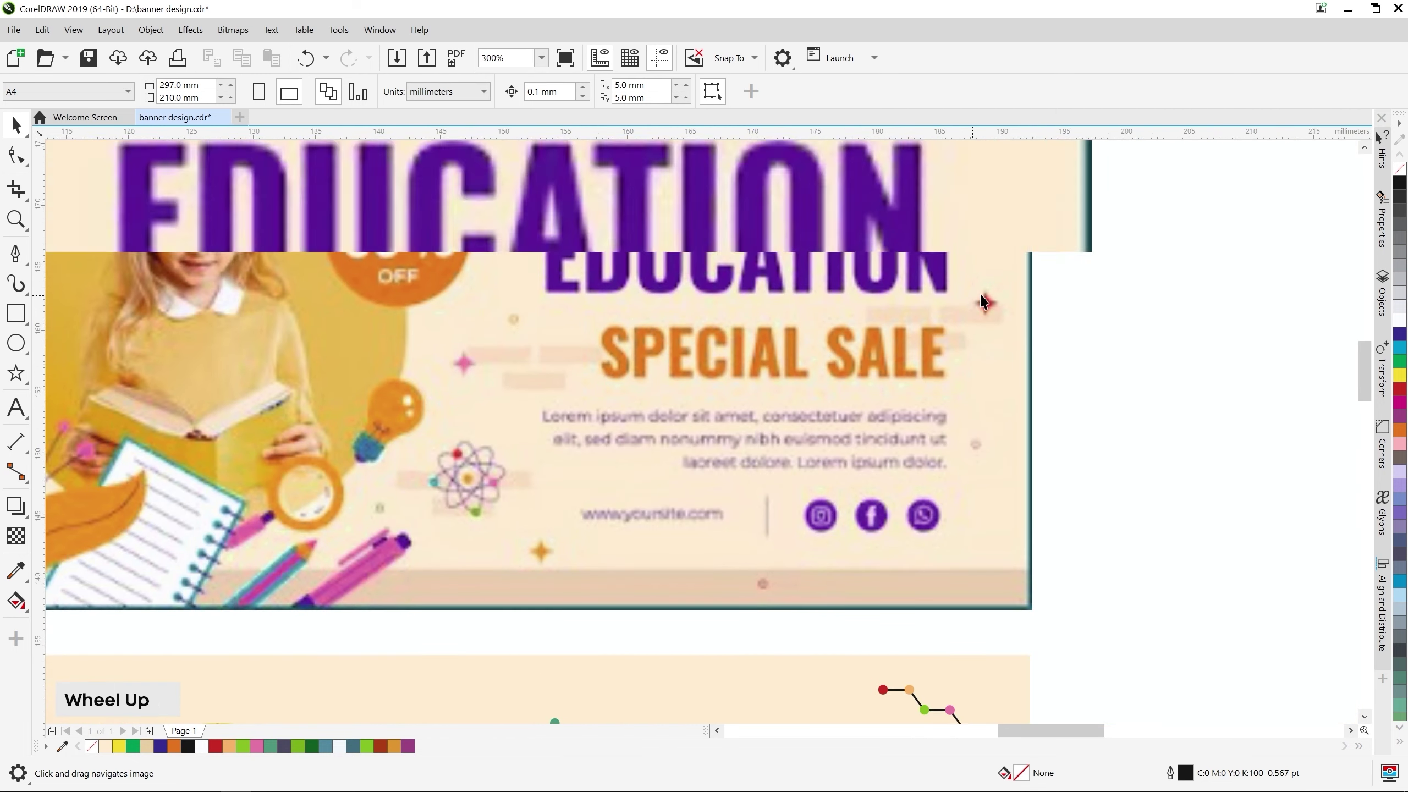
middle_click(1079, 306)
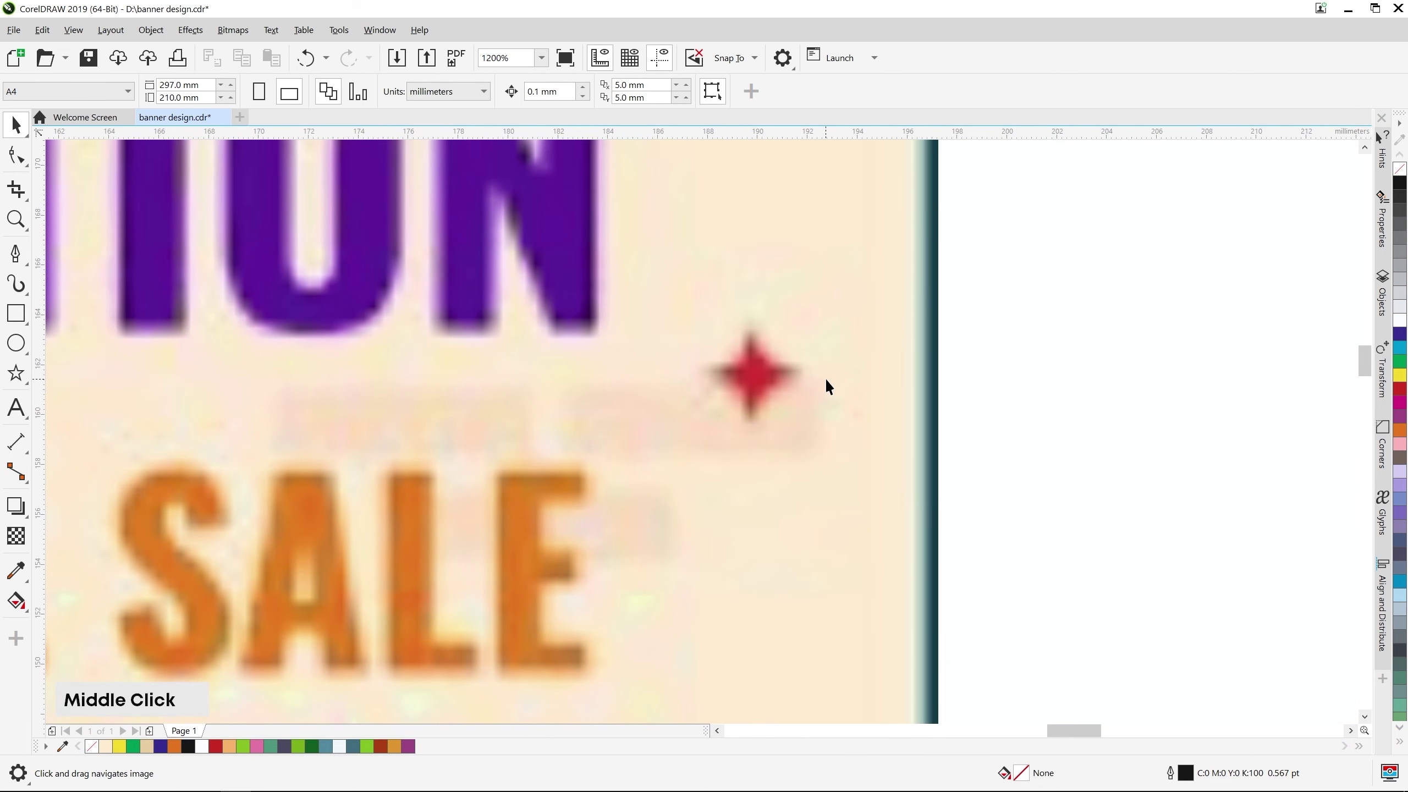
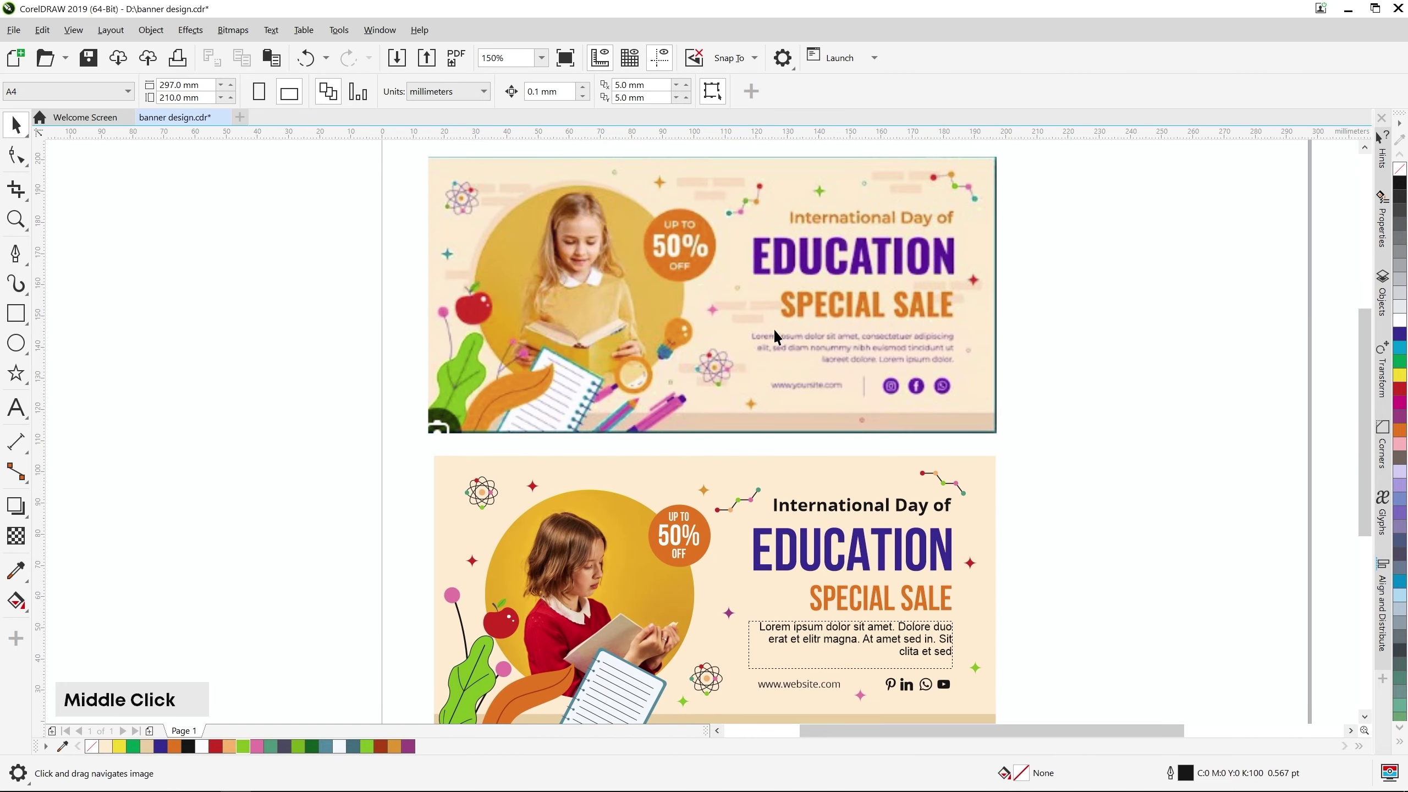
Review the reference banner, undo the last change and select the banner frame
scroll(up, 3)
middle_click(769, 377)
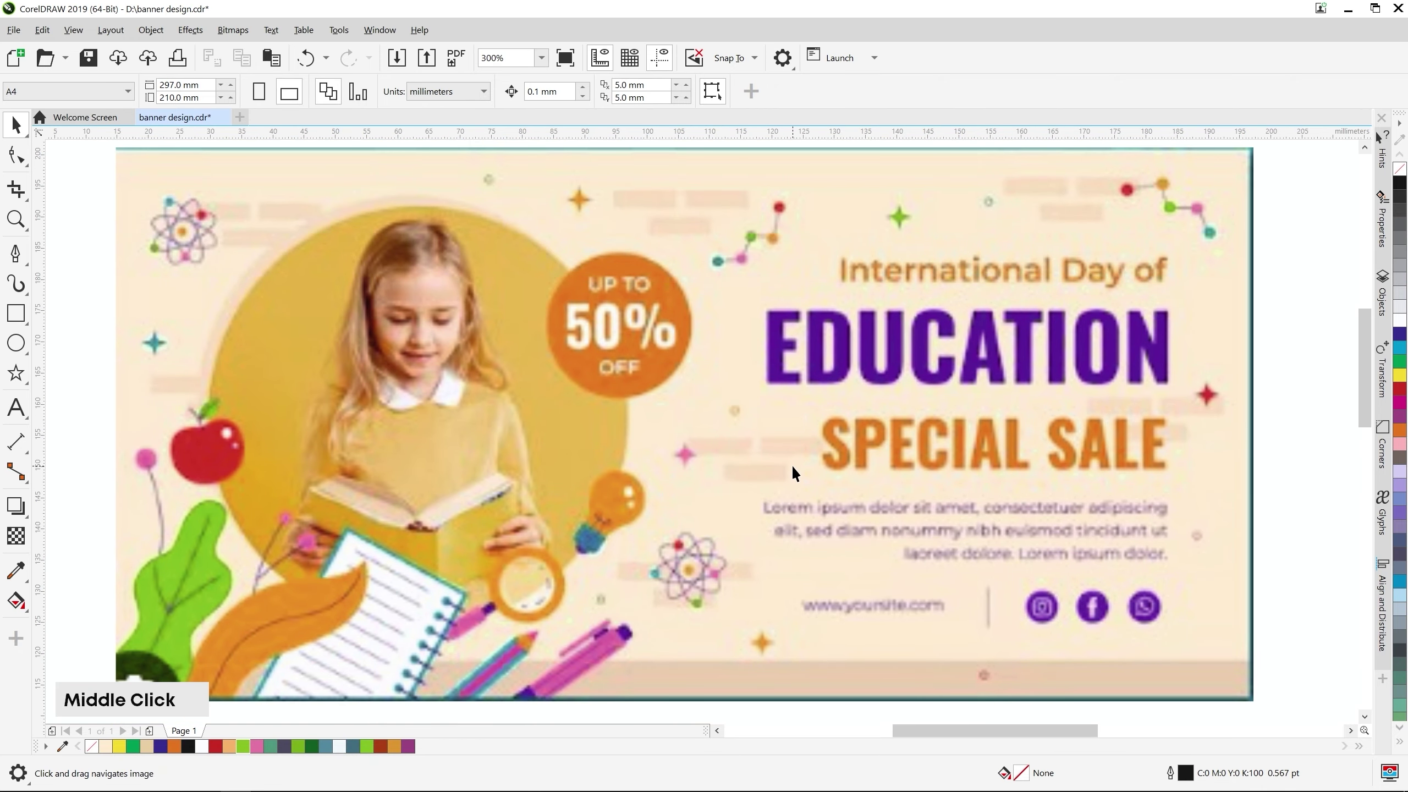
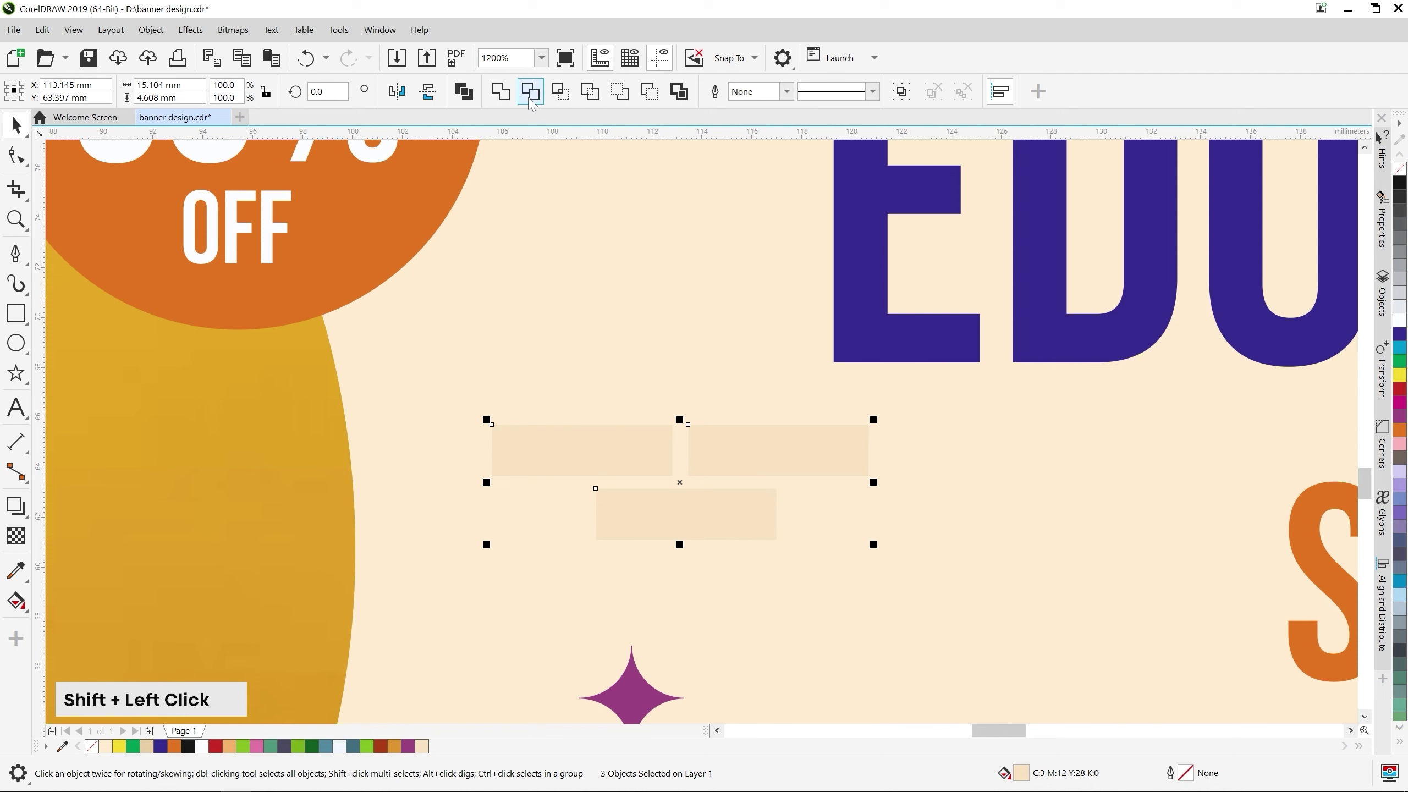
scroll(down, 3)
key(ctrl+z)
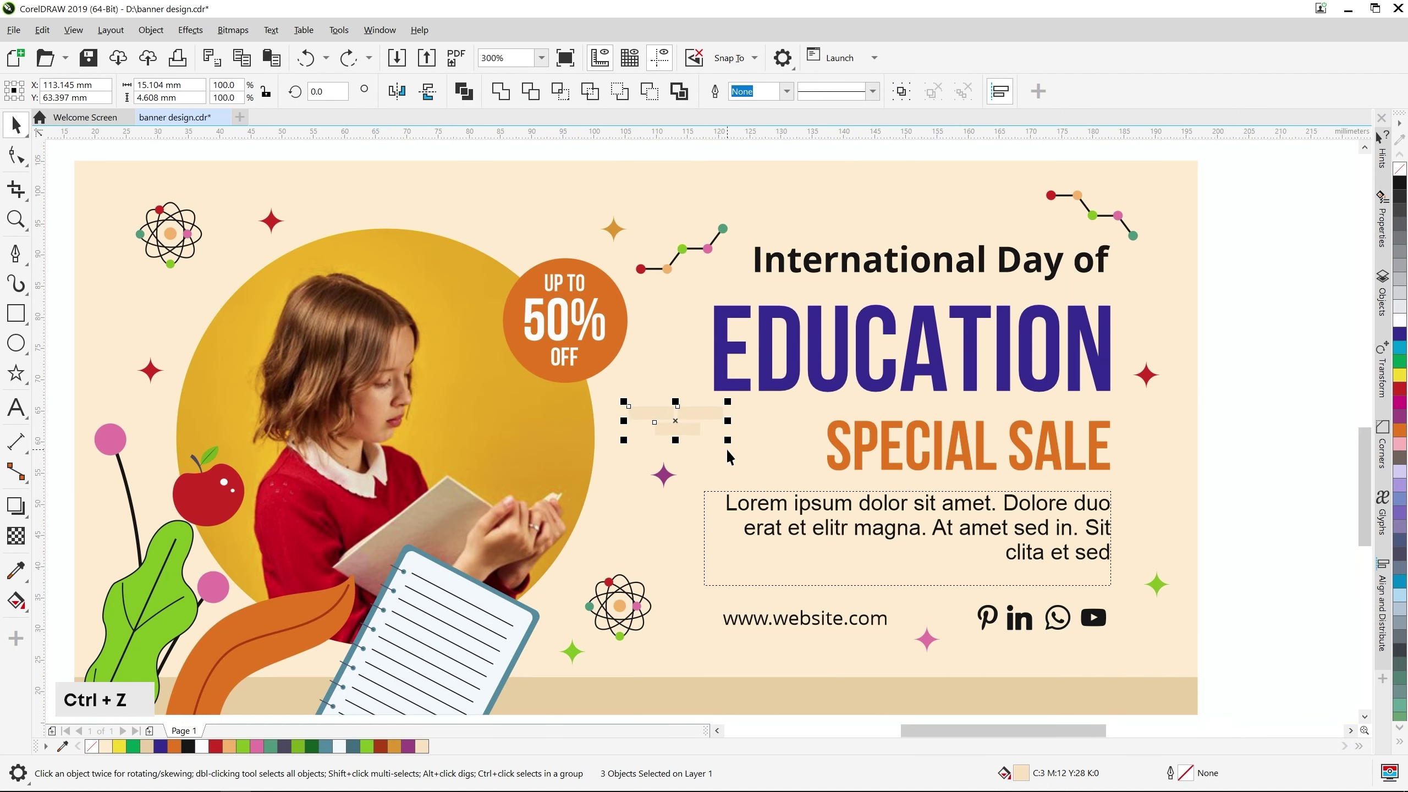
scroll(down, 3)
scroll(up, 3)
click(417, 500)
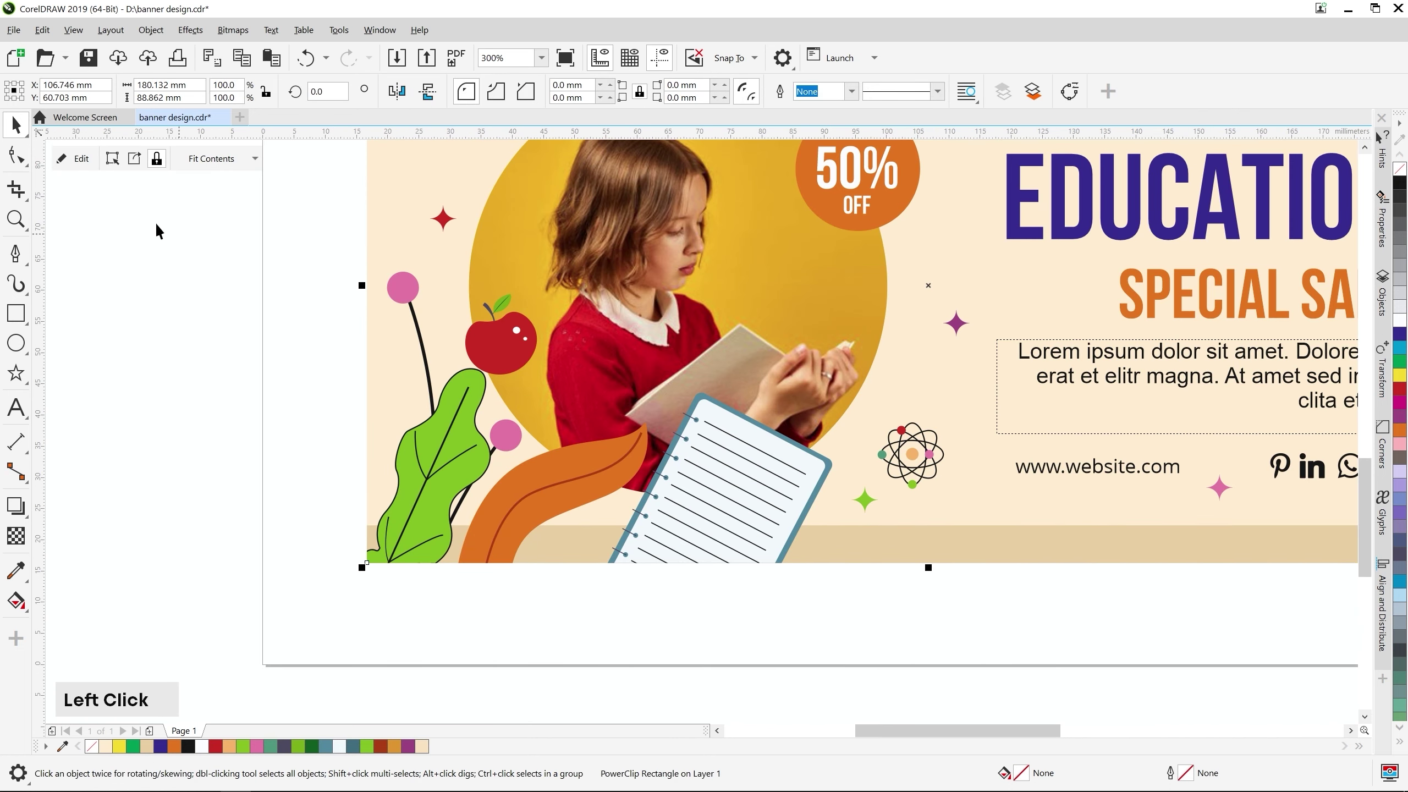
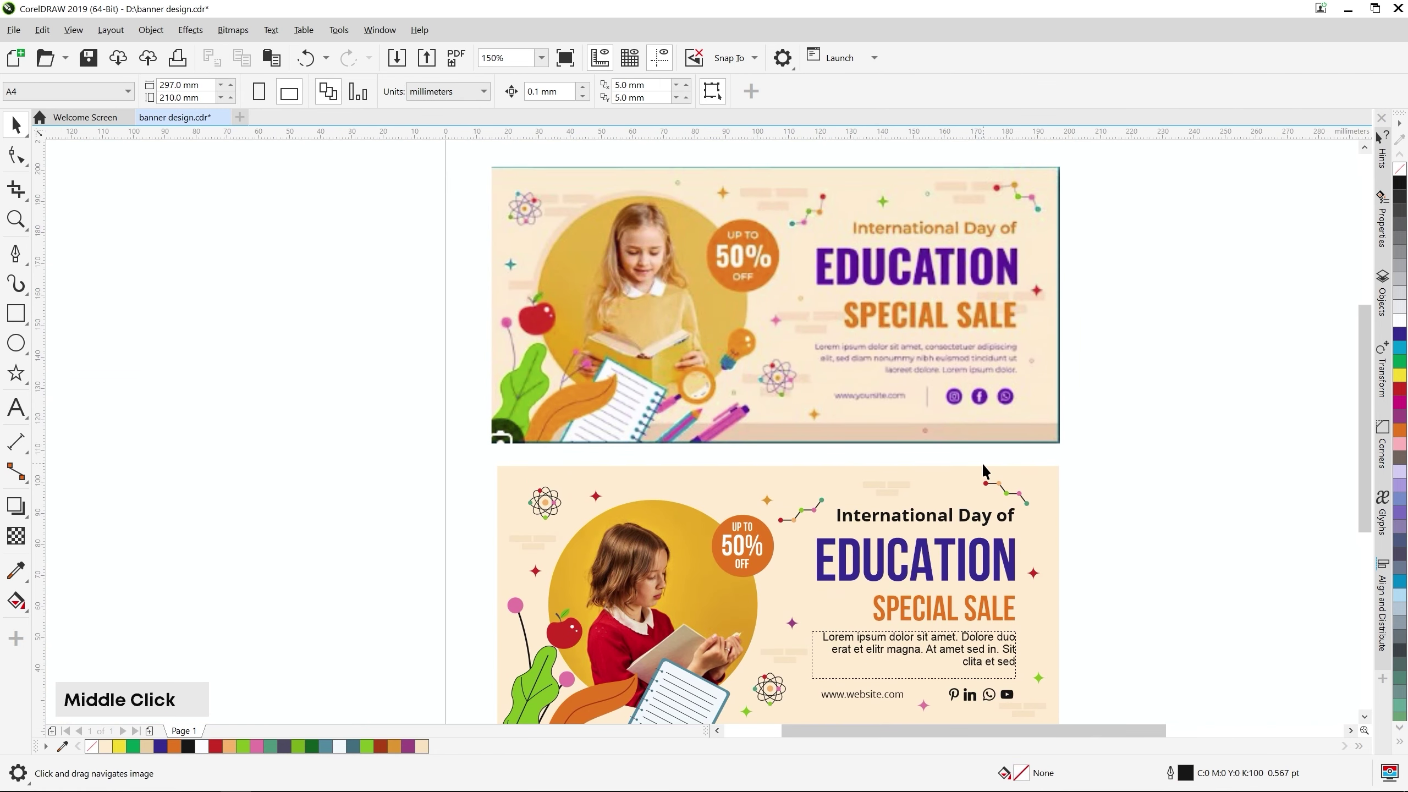
Pan and zoom to compare the recreated banner with the reference, then deselect to review it
middle_click(1015, 551)
middle_click(830, 329)
scroll(up, 3)
click(1318, 362)
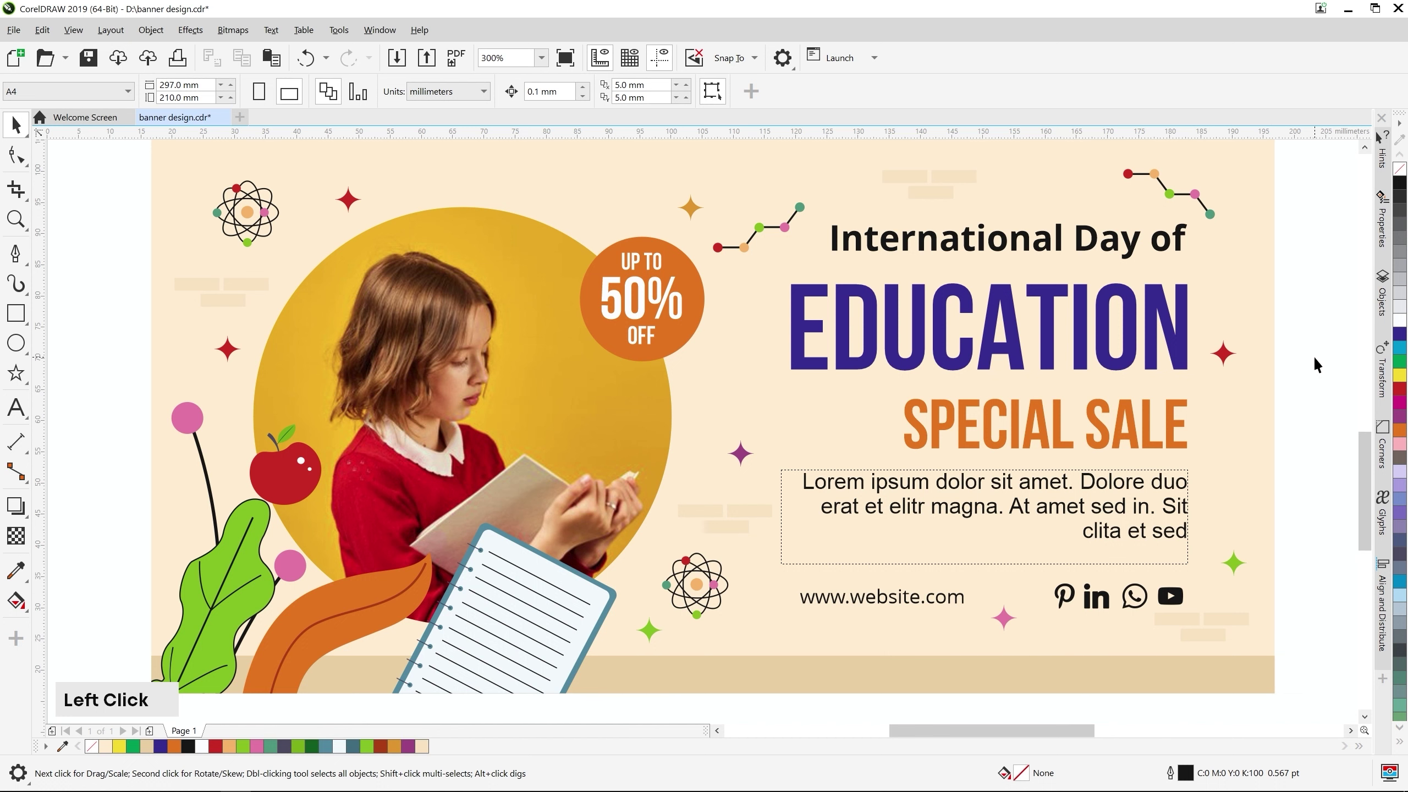